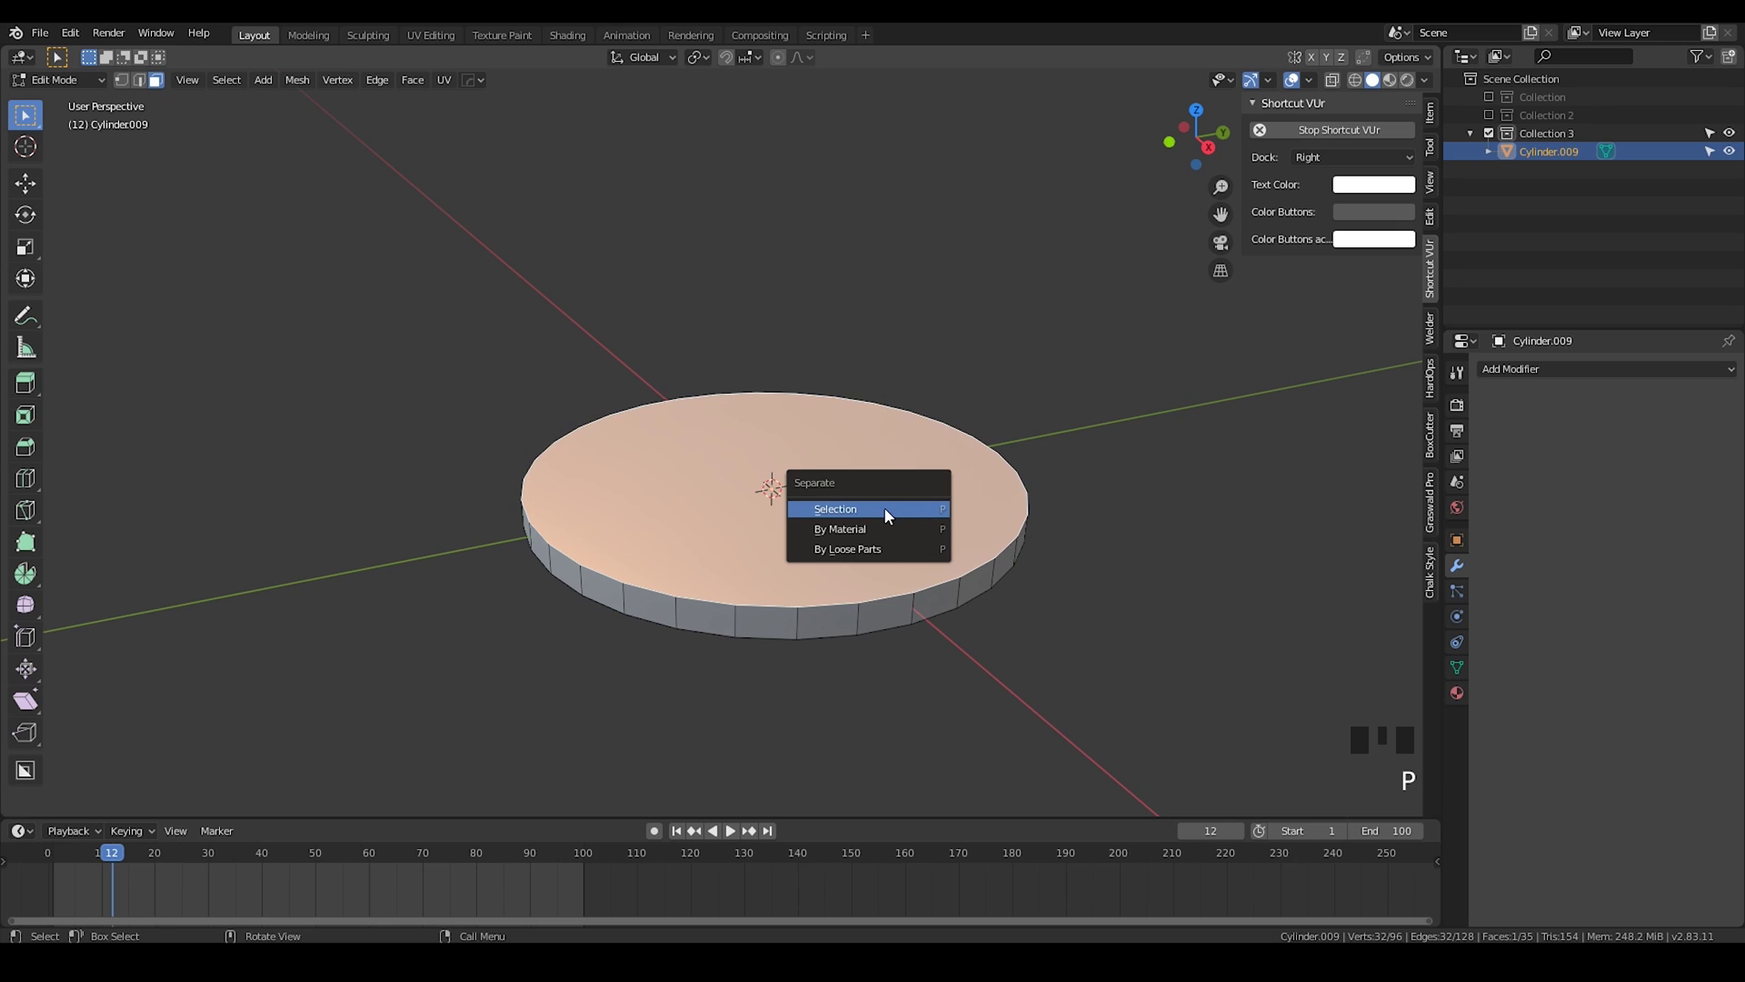
# Step: Separate the cylinder's top face into its own disc object and inset it into rings
pyautogui.moveTo(836, 540); pyautogui.dragTo(902, 394)
pyautogui.press('Tab')
pyautogui.moveTo(907, 407); pyautogui.dragTo(988, 485)
pyautogui.press('a')
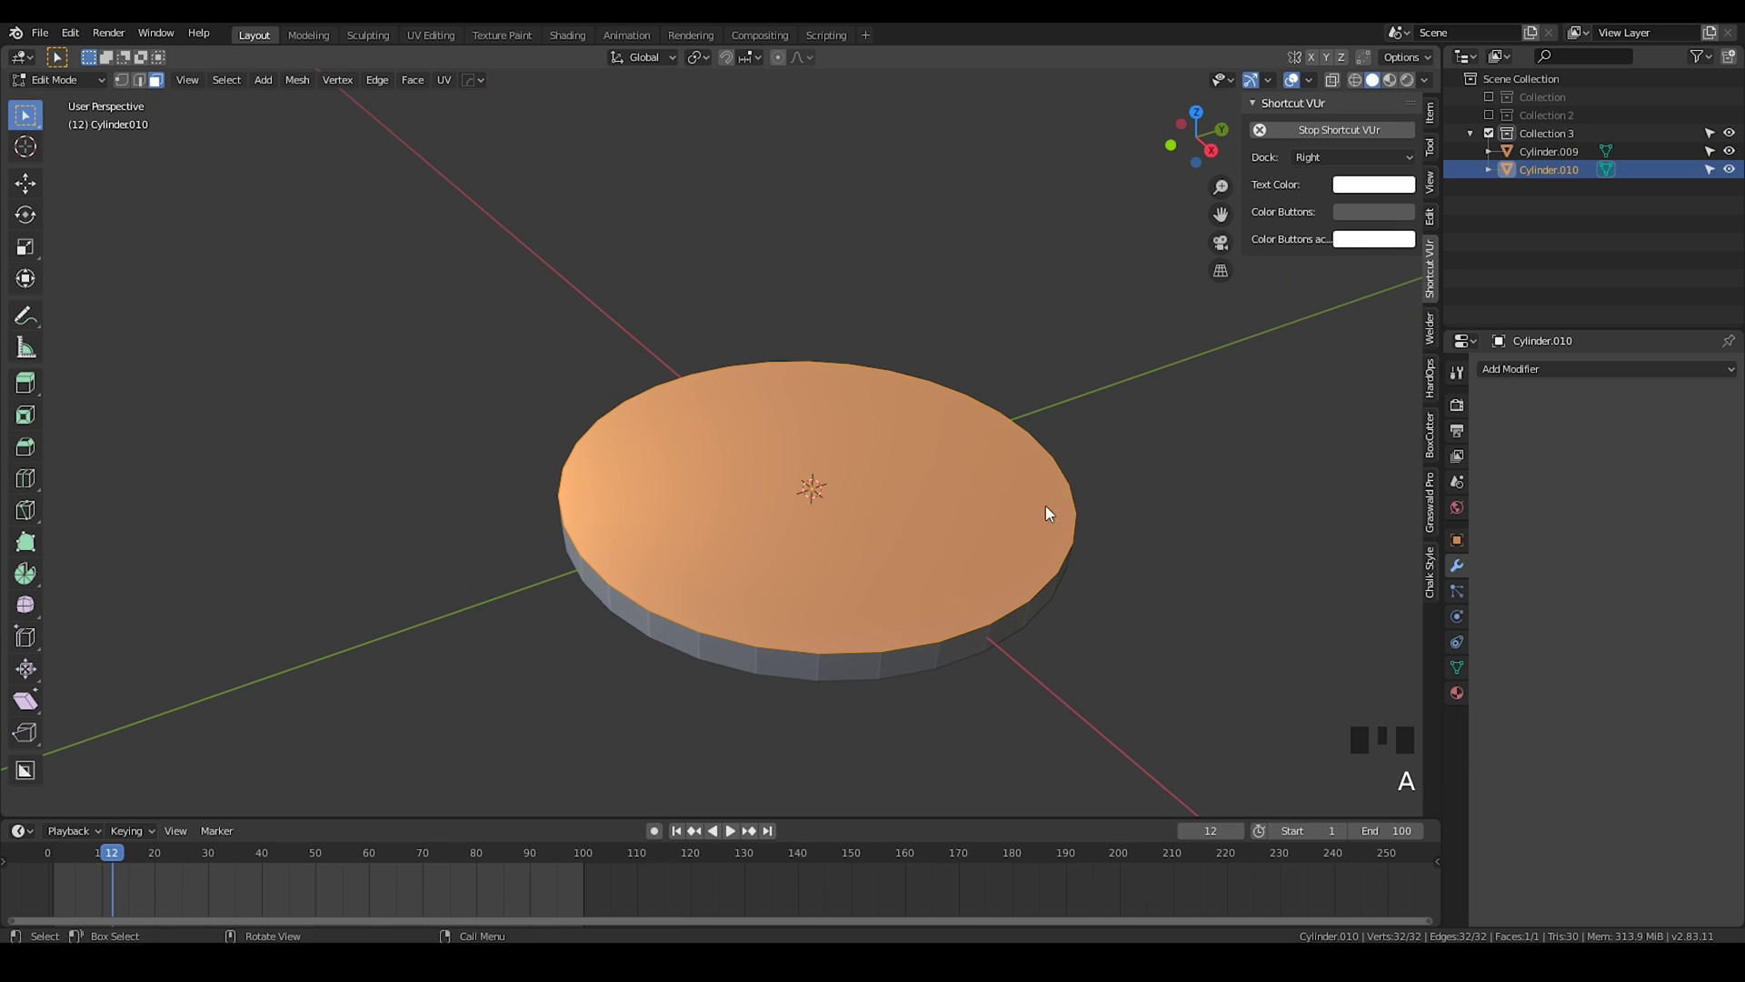
pyautogui.scroll(3)
pyautogui.middleClick(998, 531)
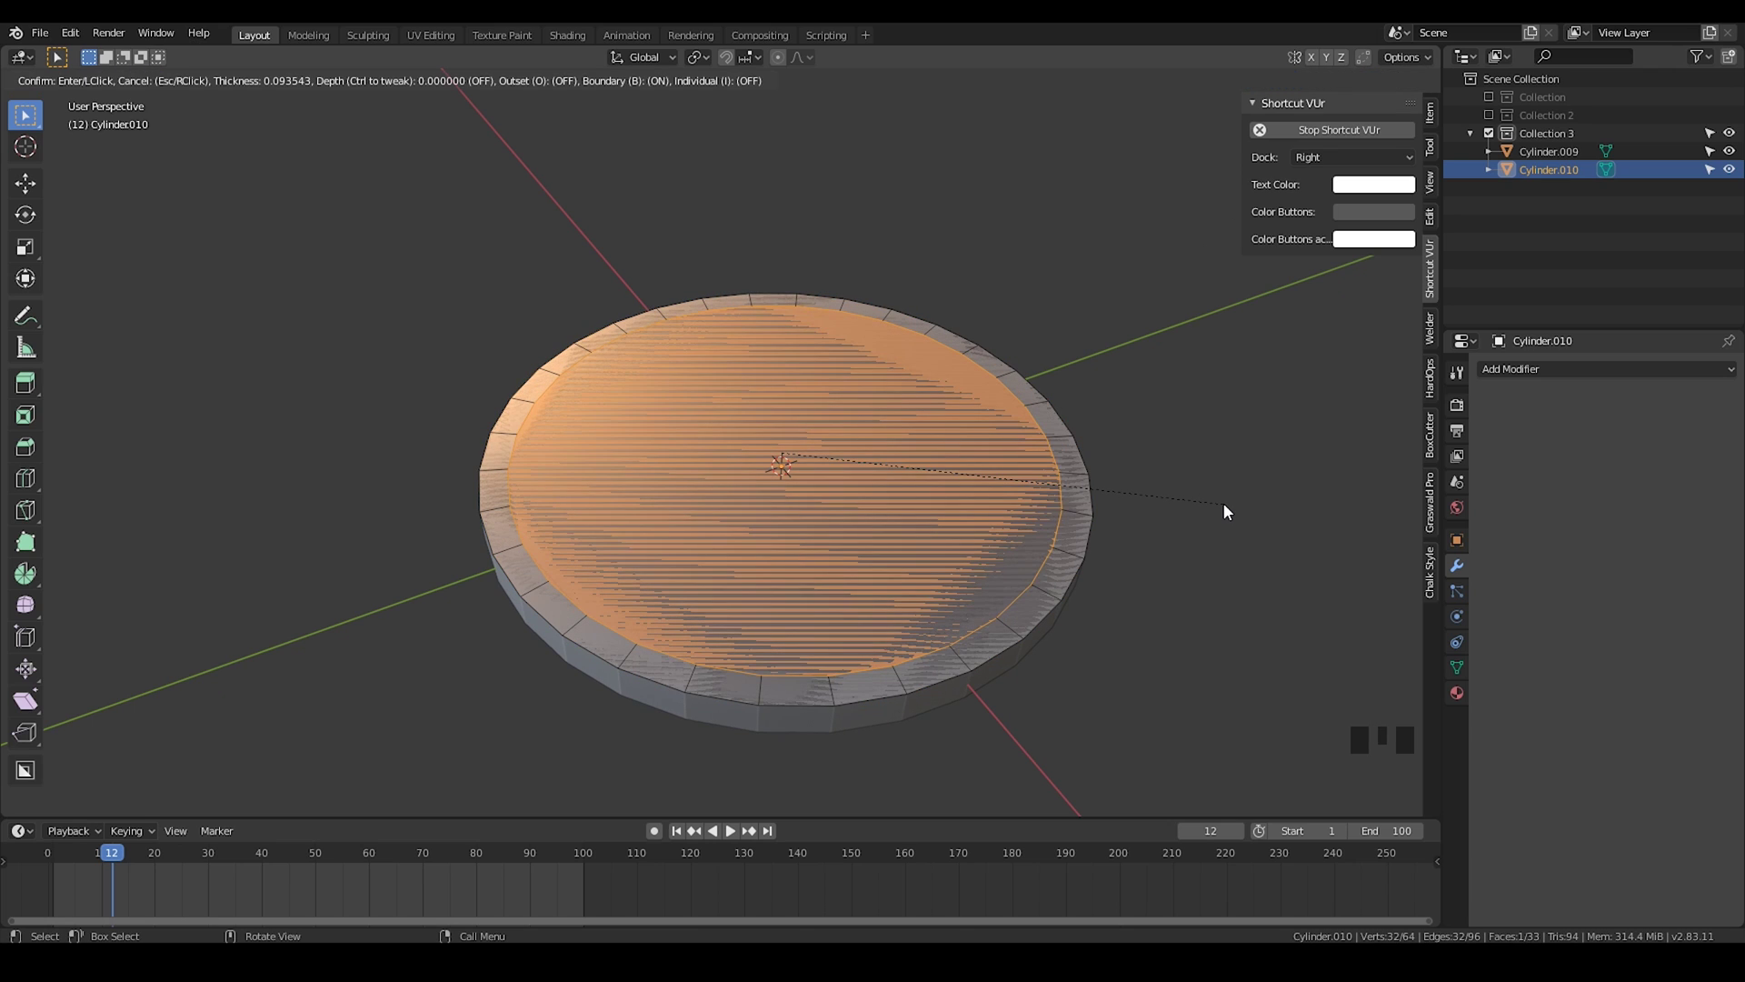
pyautogui.click(1226, 508)
# Step: Merge the disc's centre vertices into one point and slide the edge ring toward the rim
pyautogui.press('alt+m')
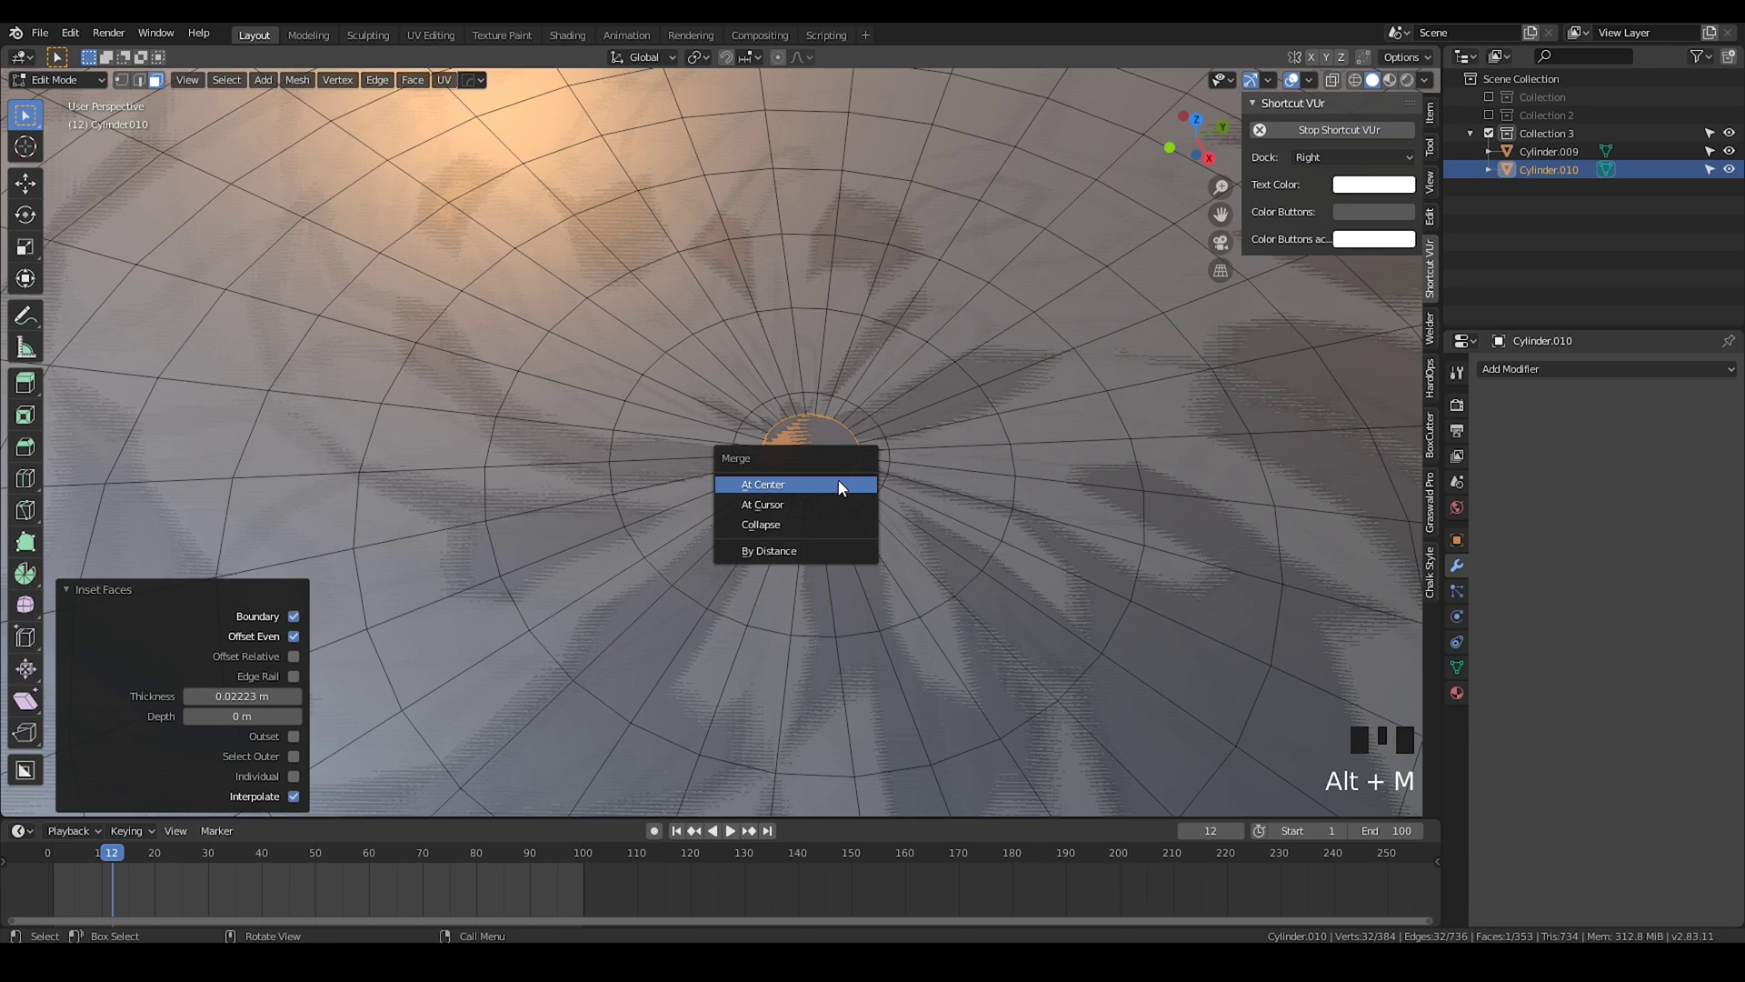
pyautogui.moveTo(807, 462); pyautogui.dragTo(715, 470)
pyautogui.scroll(-3)
pyautogui.moveTo(998, 509); pyautogui.dragTo(949, 559)
pyautogui.press('ctrl+r')
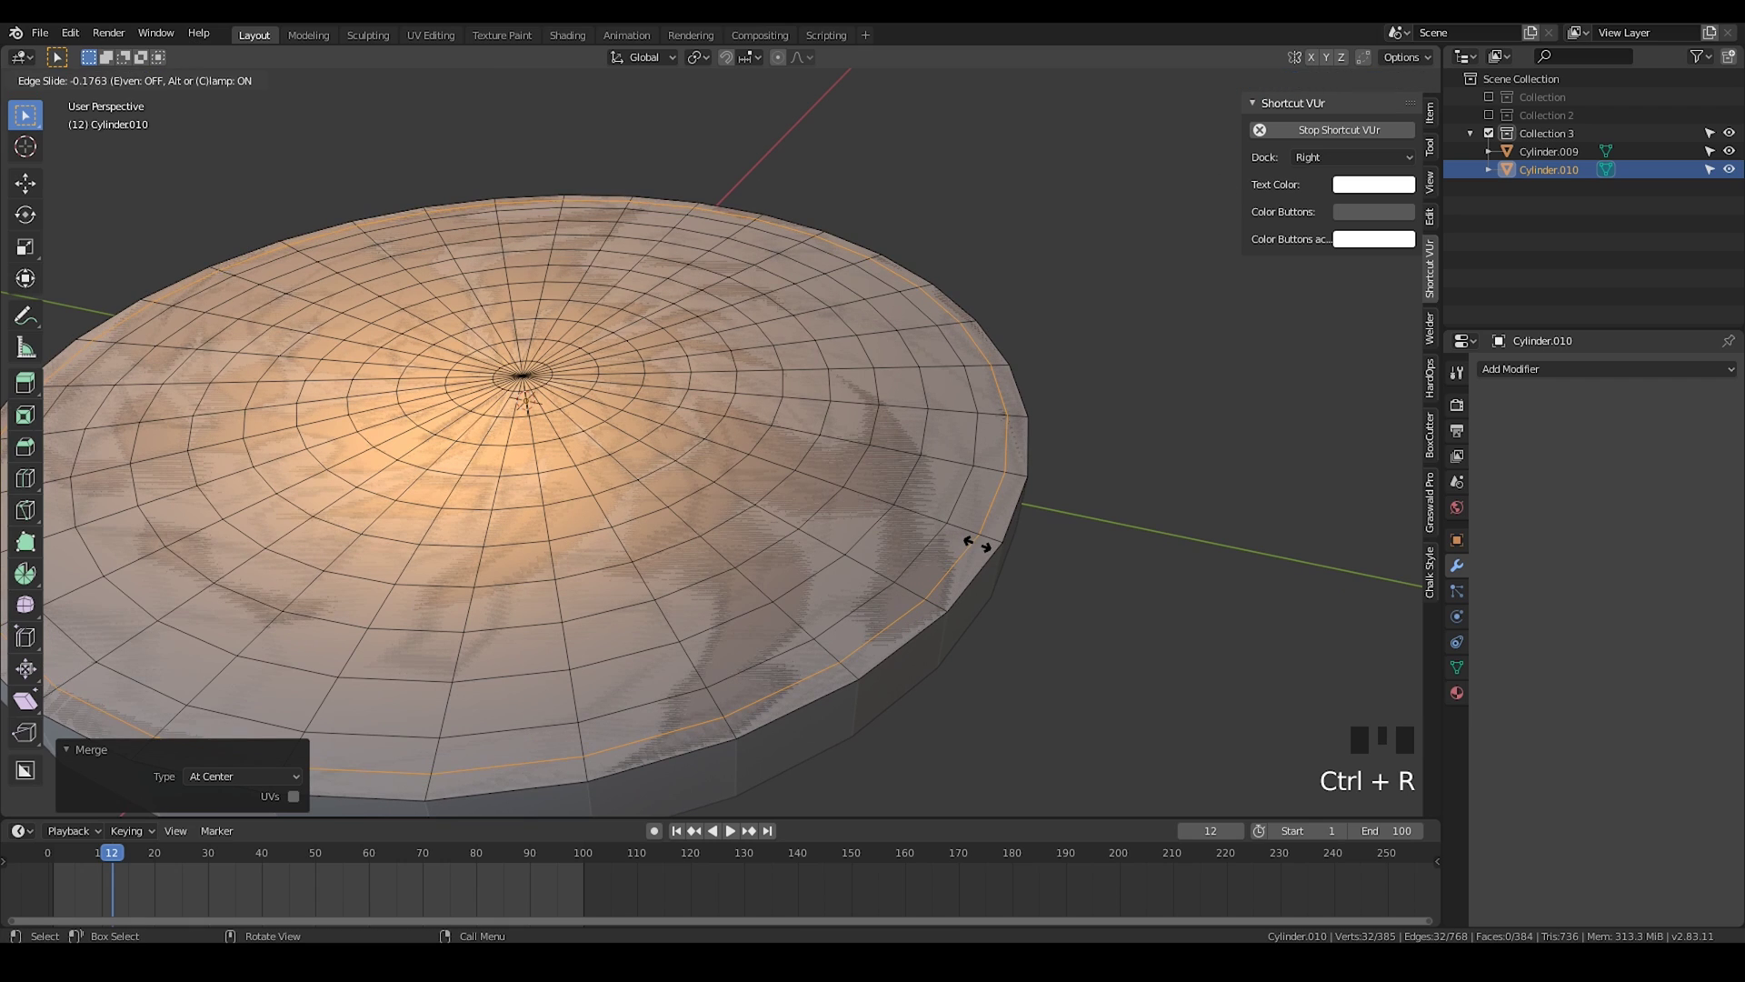
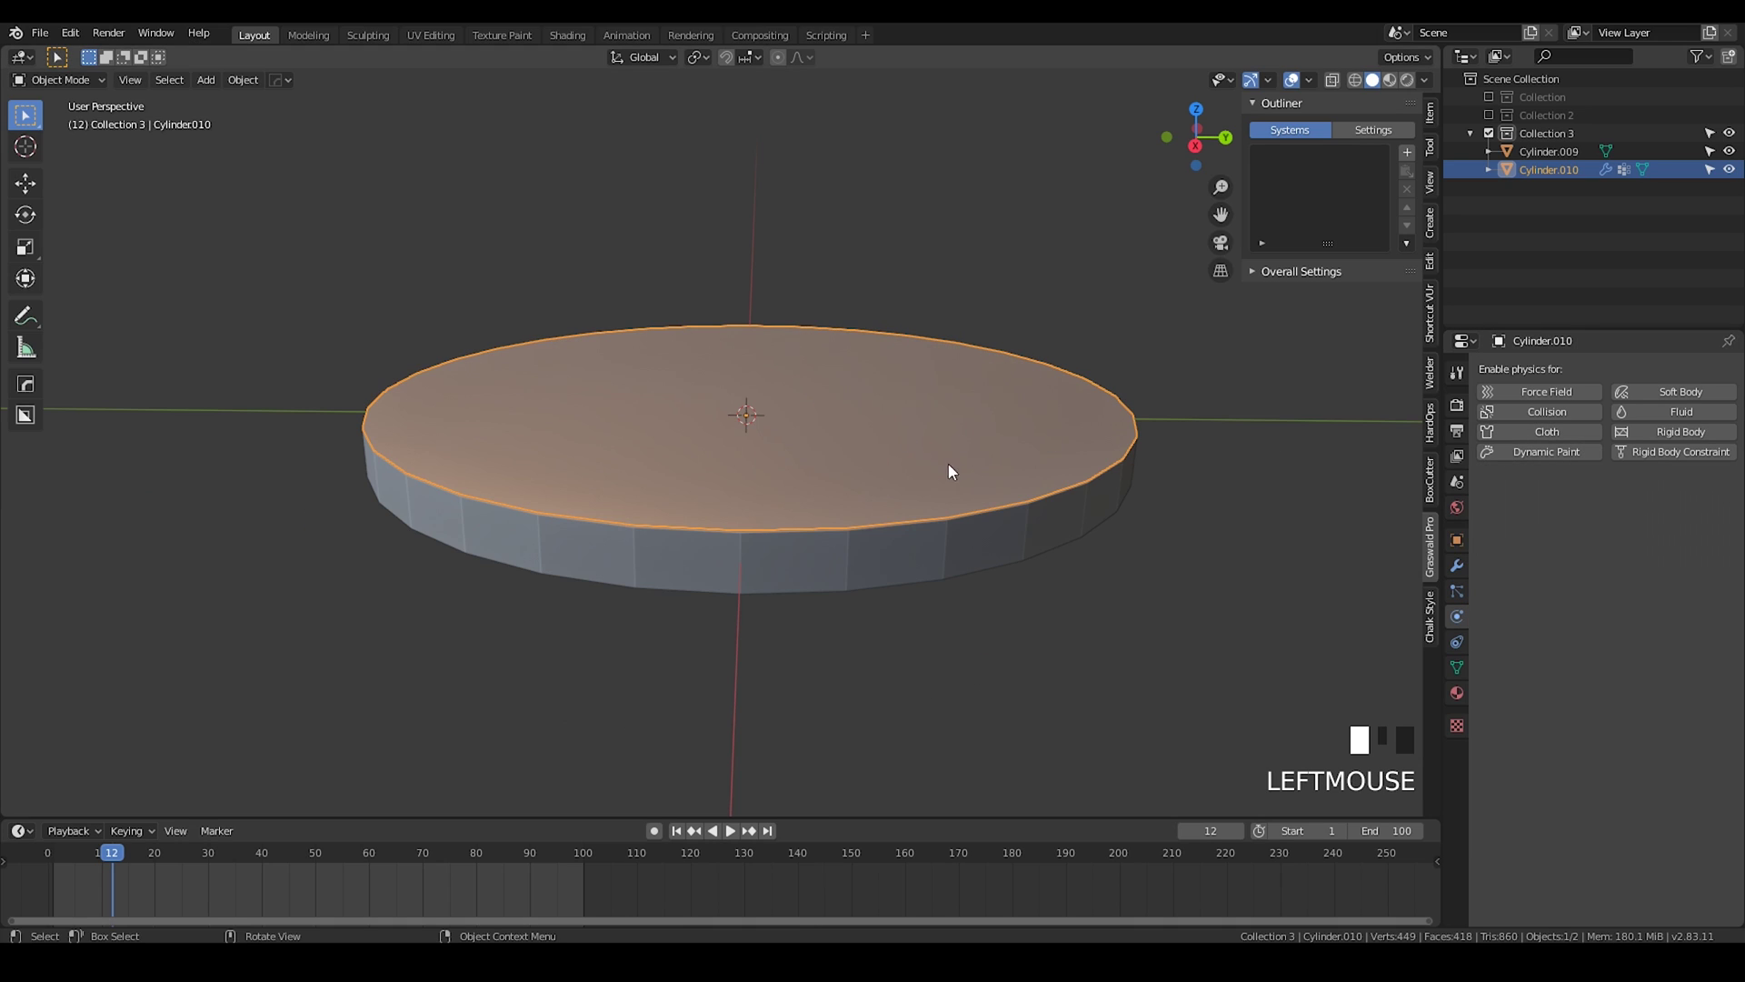
# Step: Set the cloth's vertex mass to 0.15 kg and enable pressure at 2.0
pyautogui.scroll(3)
pyautogui.moveTo(1535, 440); pyautogui.dragTo(1706, 487)
pyautogui.moveTo(1710, 486); pyautogui.dragTo(1718, 480)
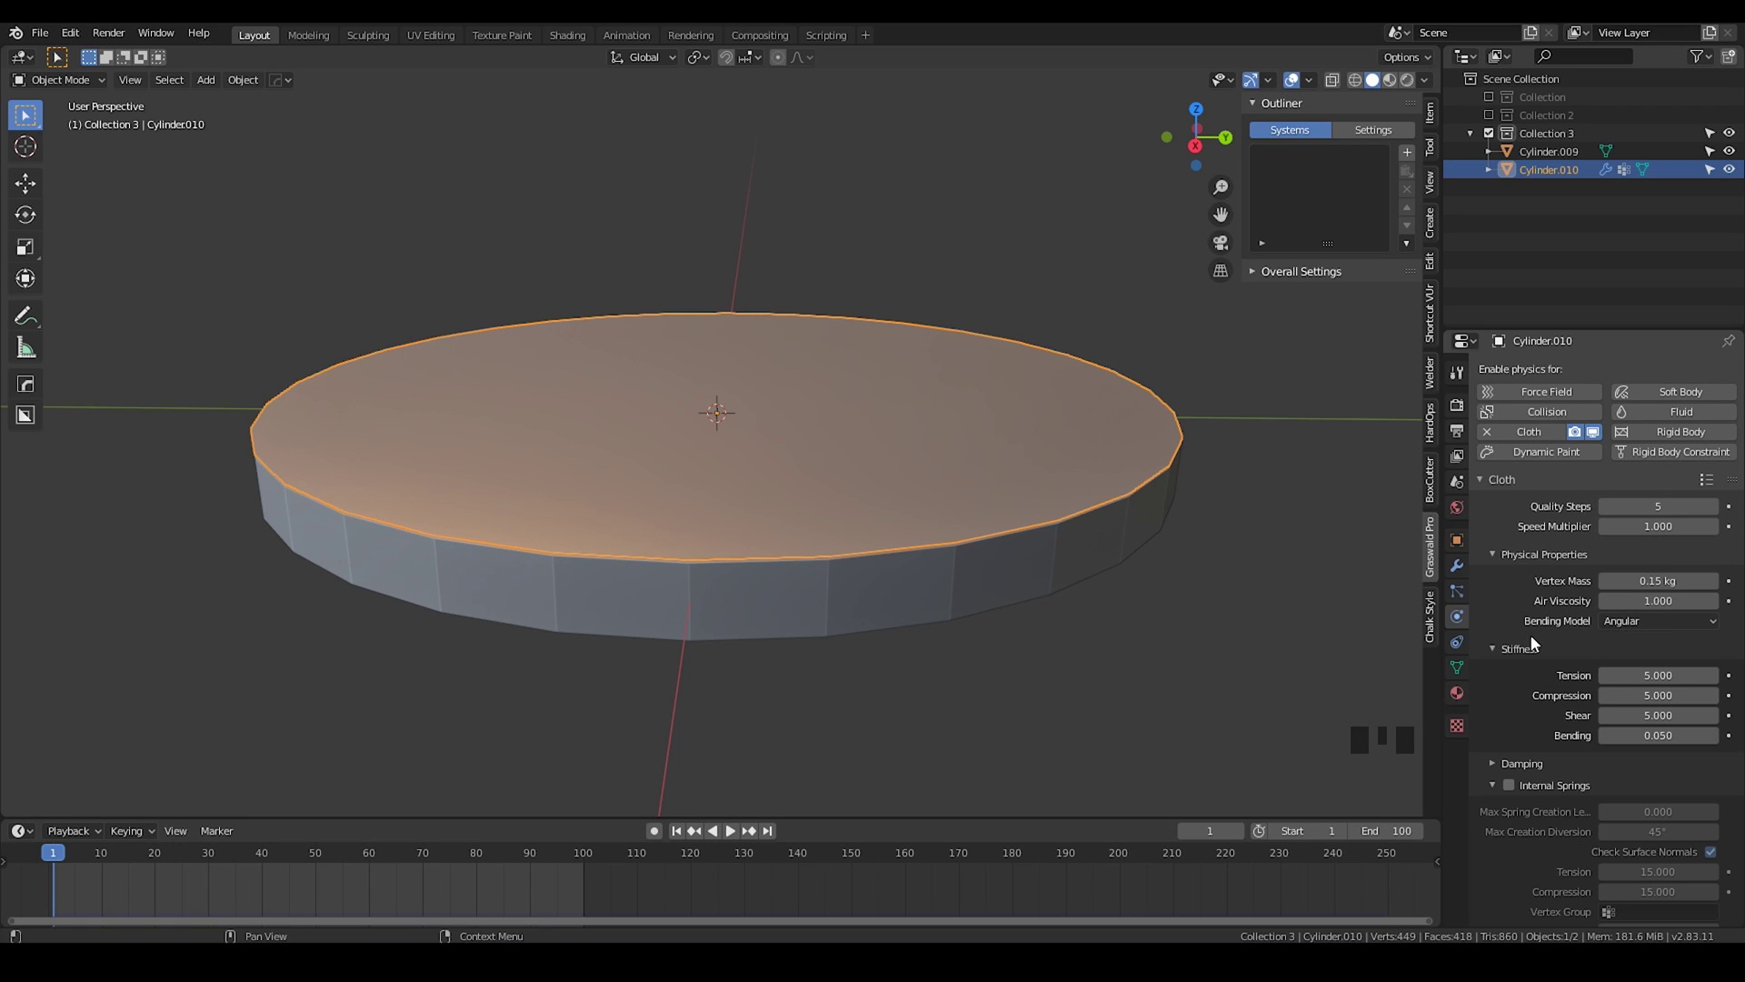
pyautogui.scroll(-3)
pyautogui.scroll(-3)
pyautogui.click(1517, 516)
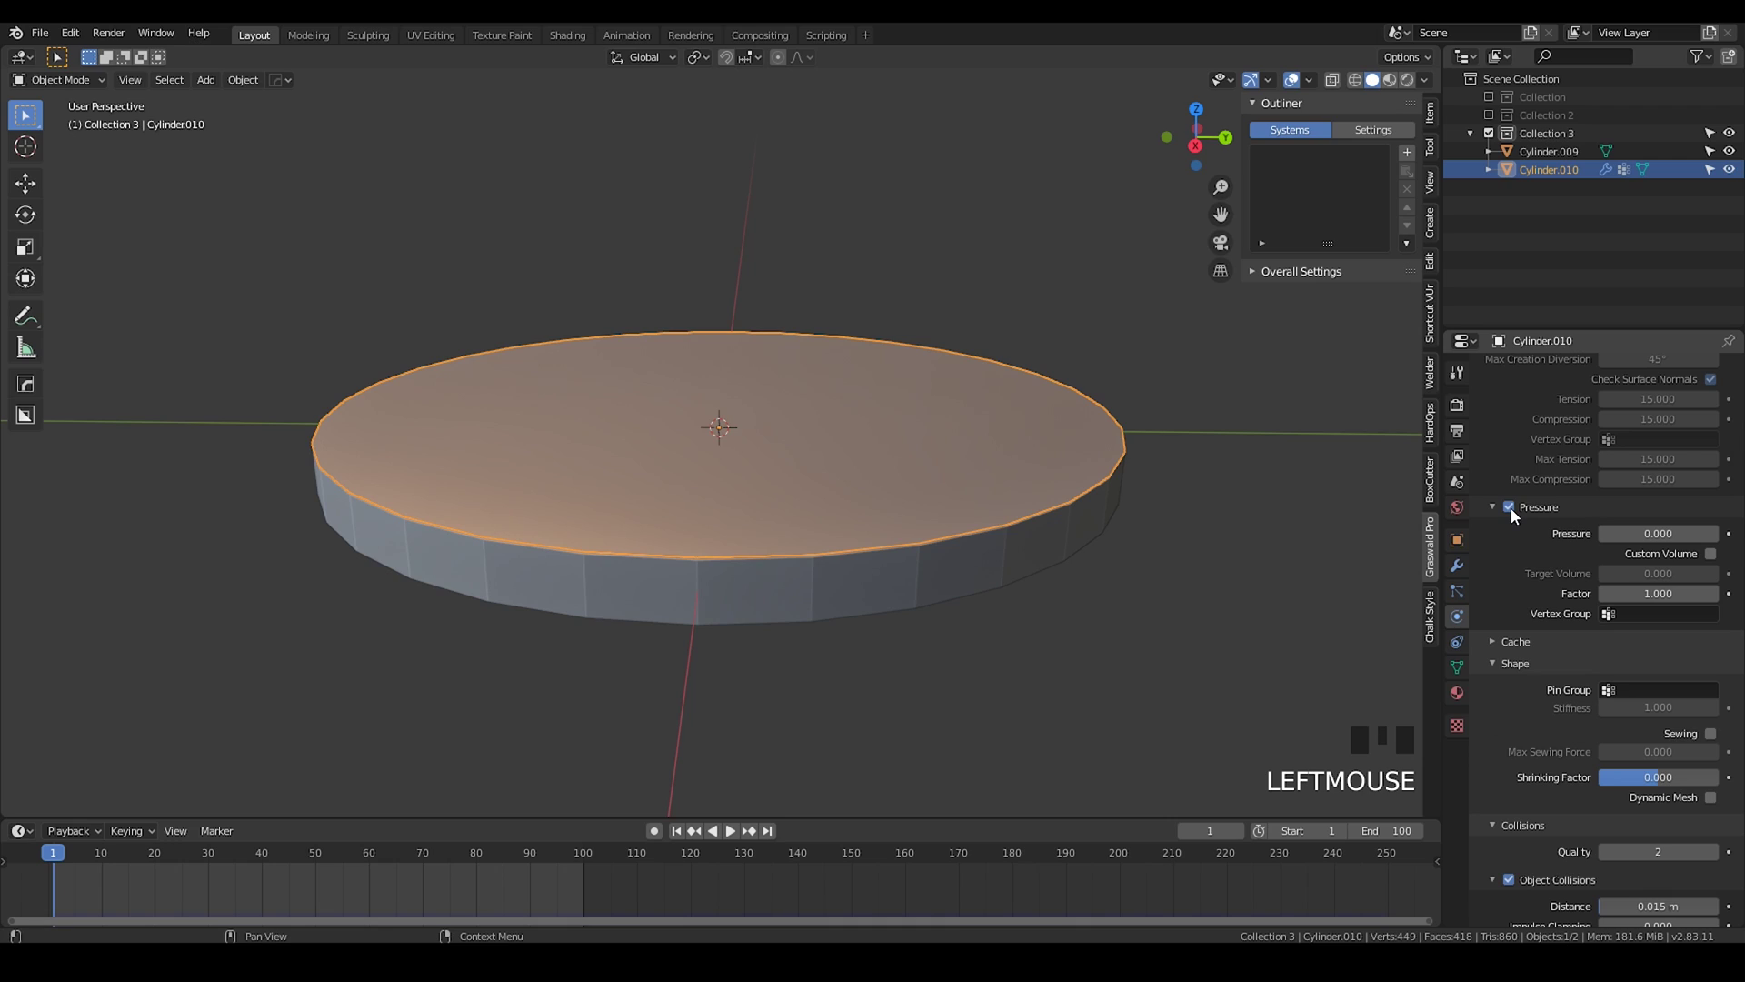
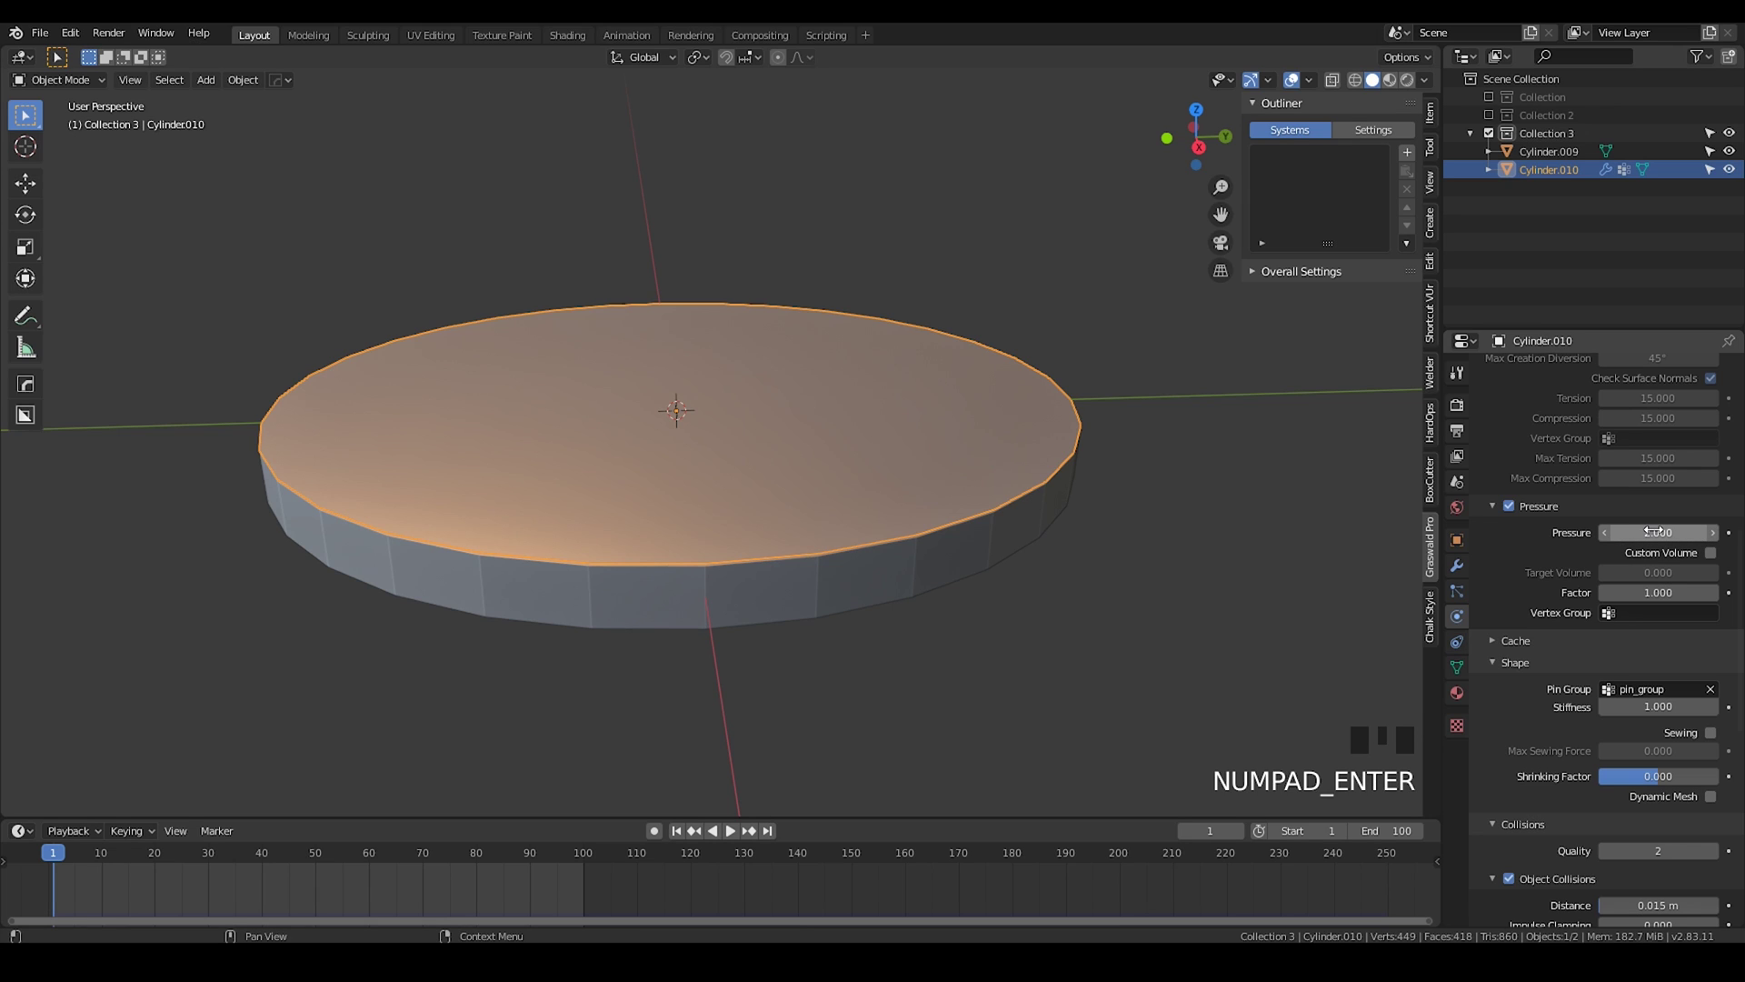
pyautogui.moveTo(685, 547); pyautogui.dragTo(691, 582)
# Step: Play the simulation and watch the disc inflate into a rippled cushion, then stop
pyautogui.press('space')
pyautogui.press('space')
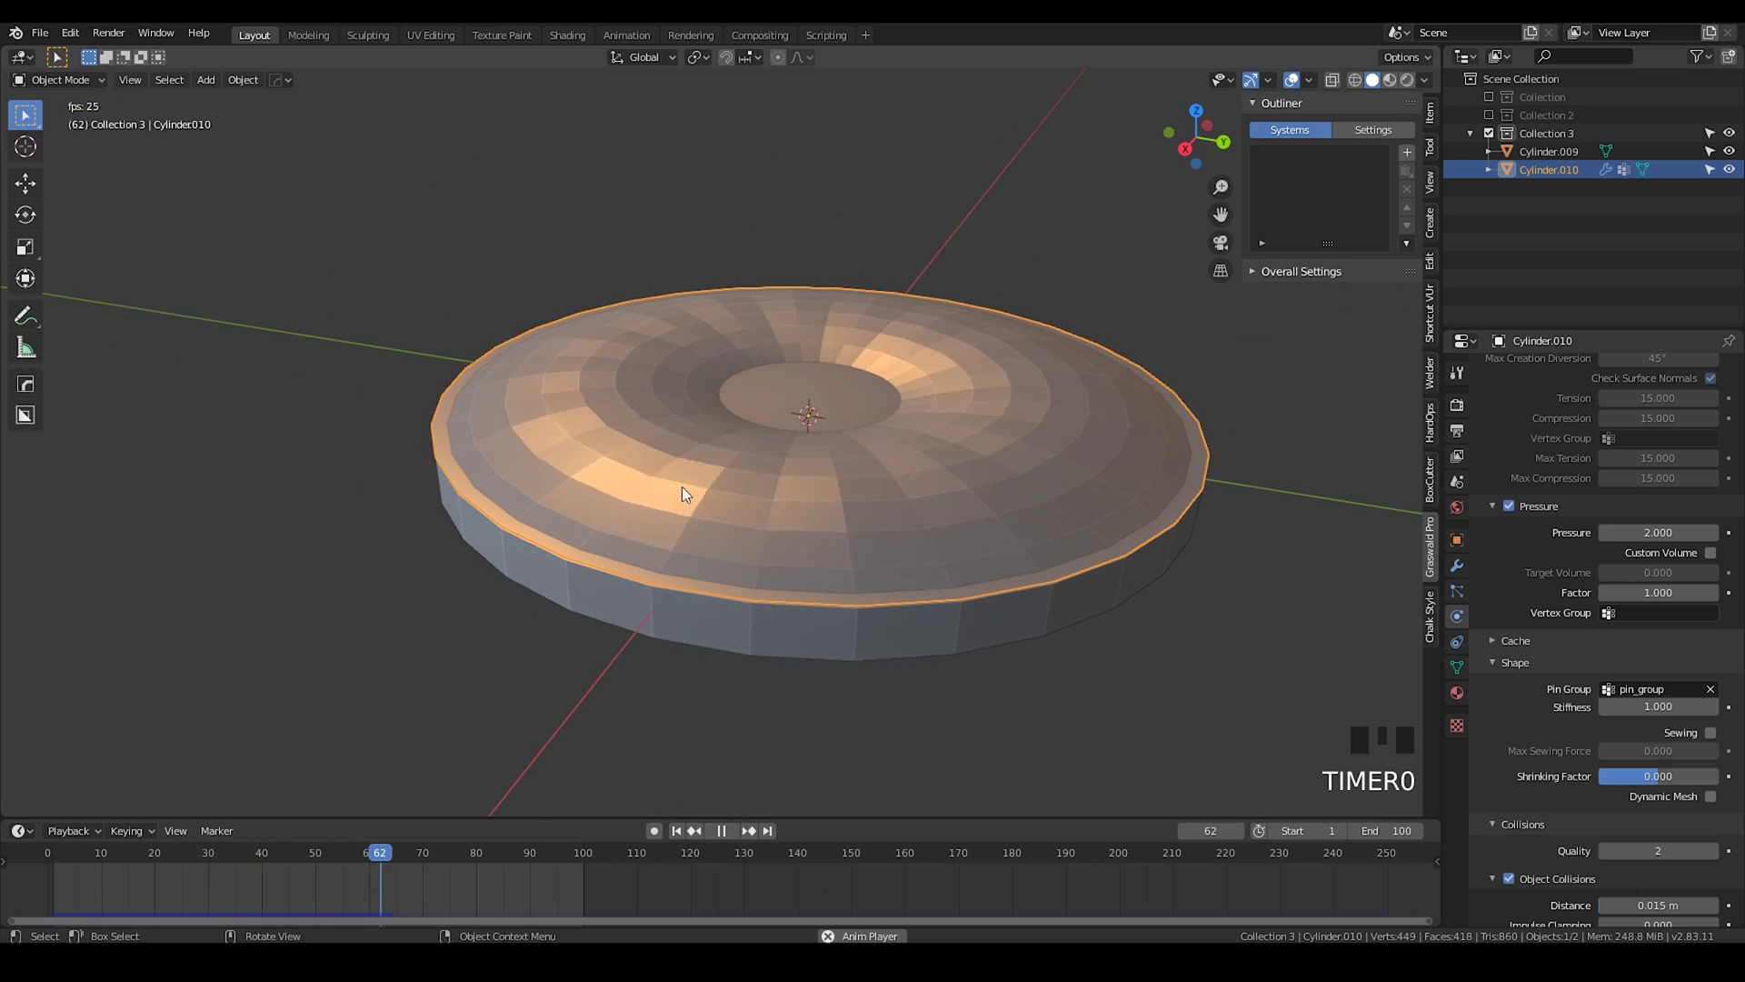
pyautogui.moveTo(710, 508); pyautogui.dragTo(705, 491)
pyautogui.middleClick(704, 492)
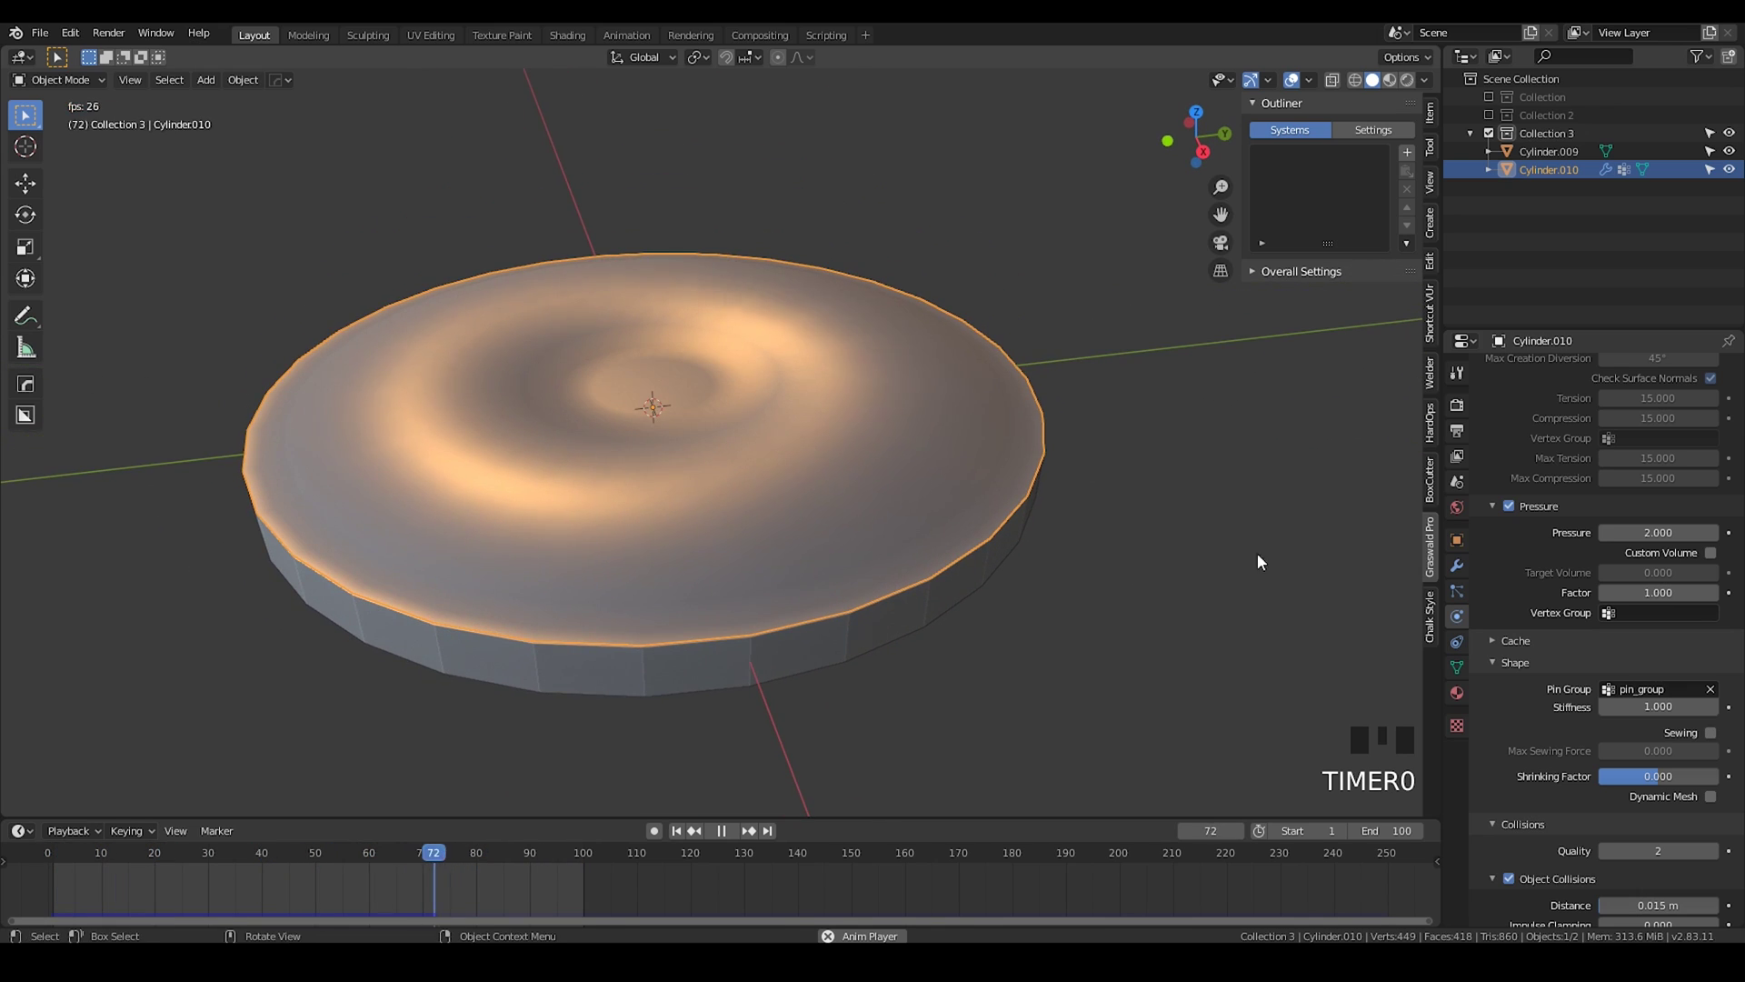
pyautogui.press('space')
# Step: Add a Displace modifier to the cloth disc and move it above Cloth in the stack
pyautogui.click(1458, 562)
pyautogui.moveTo(790, 485); pyautogui.dragTo(751, 471)
pyautogui.press('space')
pyautogui.middleClick(818, 552)
pyautogui.press('space')
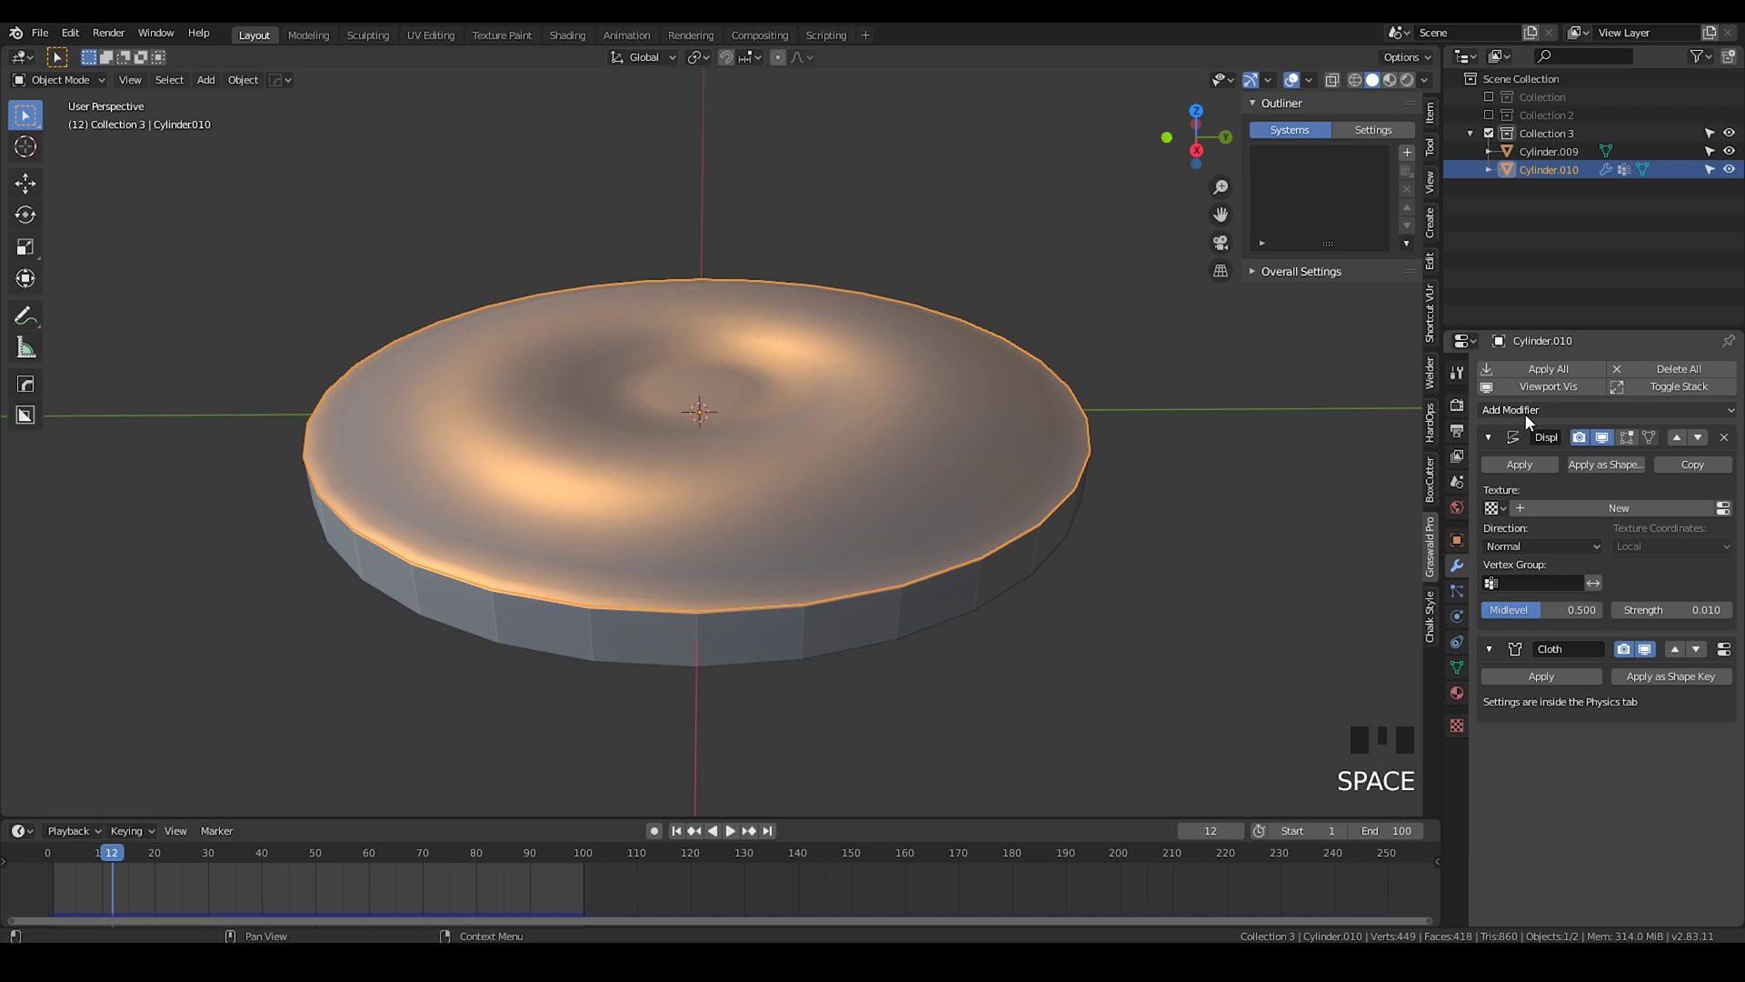
pyautogui.click(1523, 422)
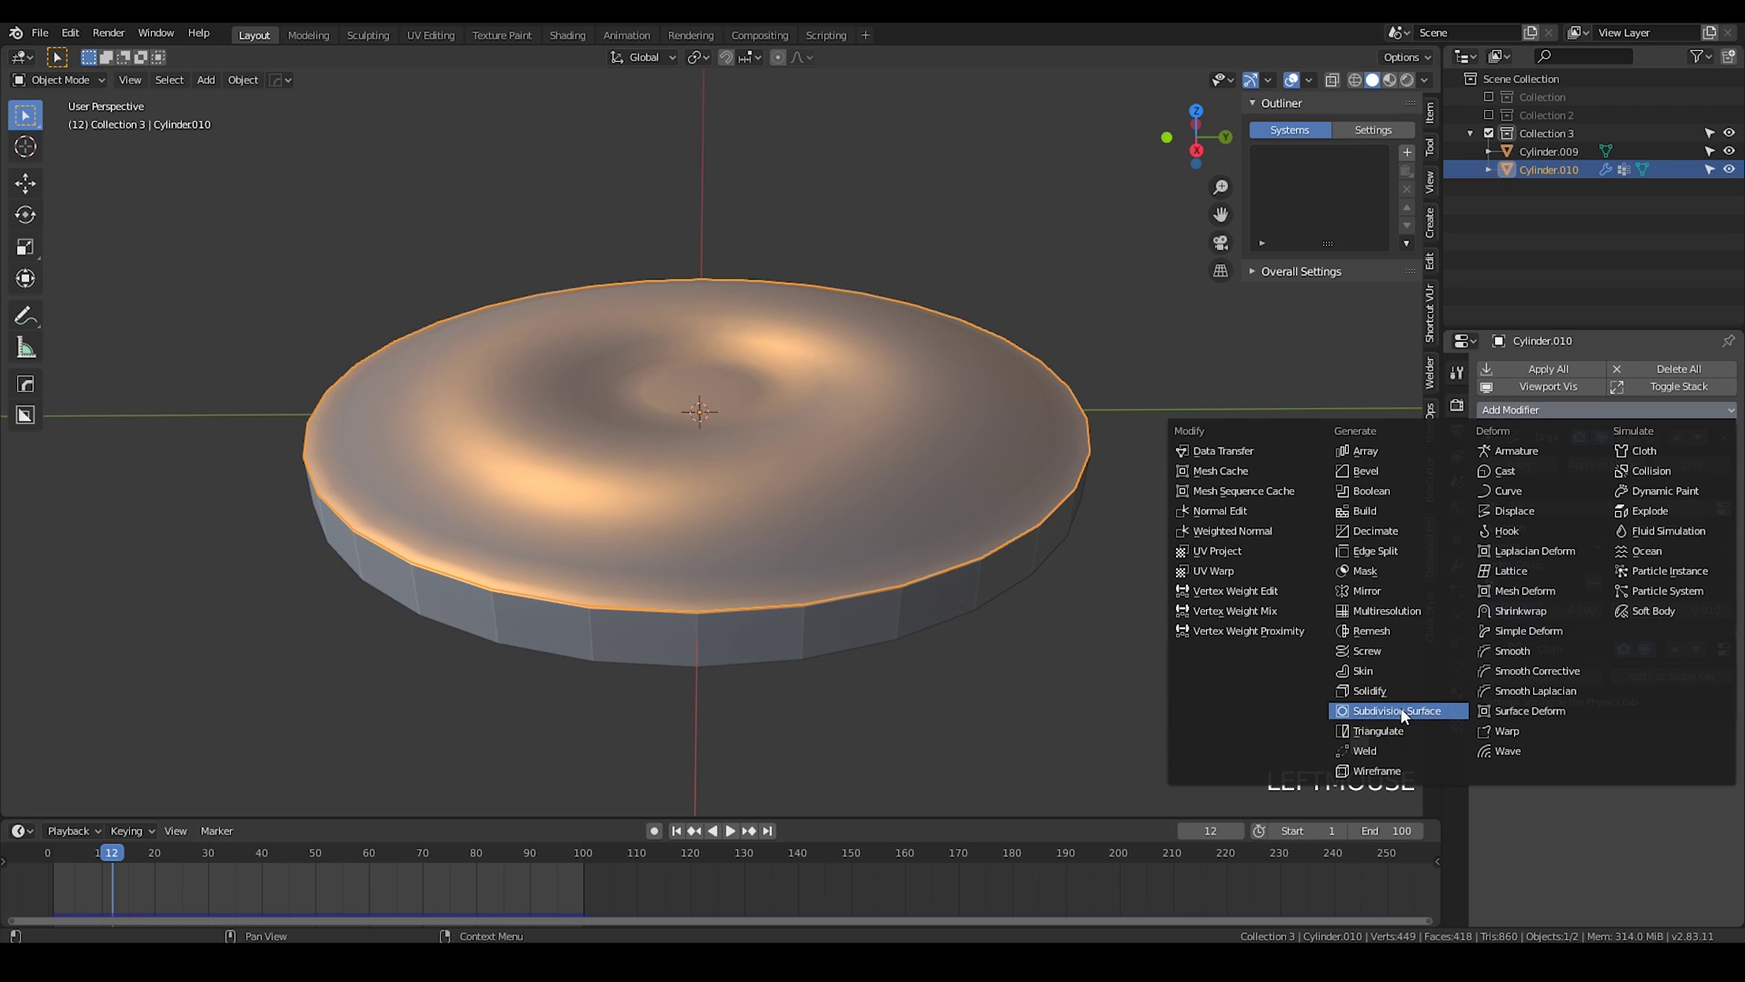
pyautogui.moveTo(1405, 714); pyautogui.dragTo(1601, 684)
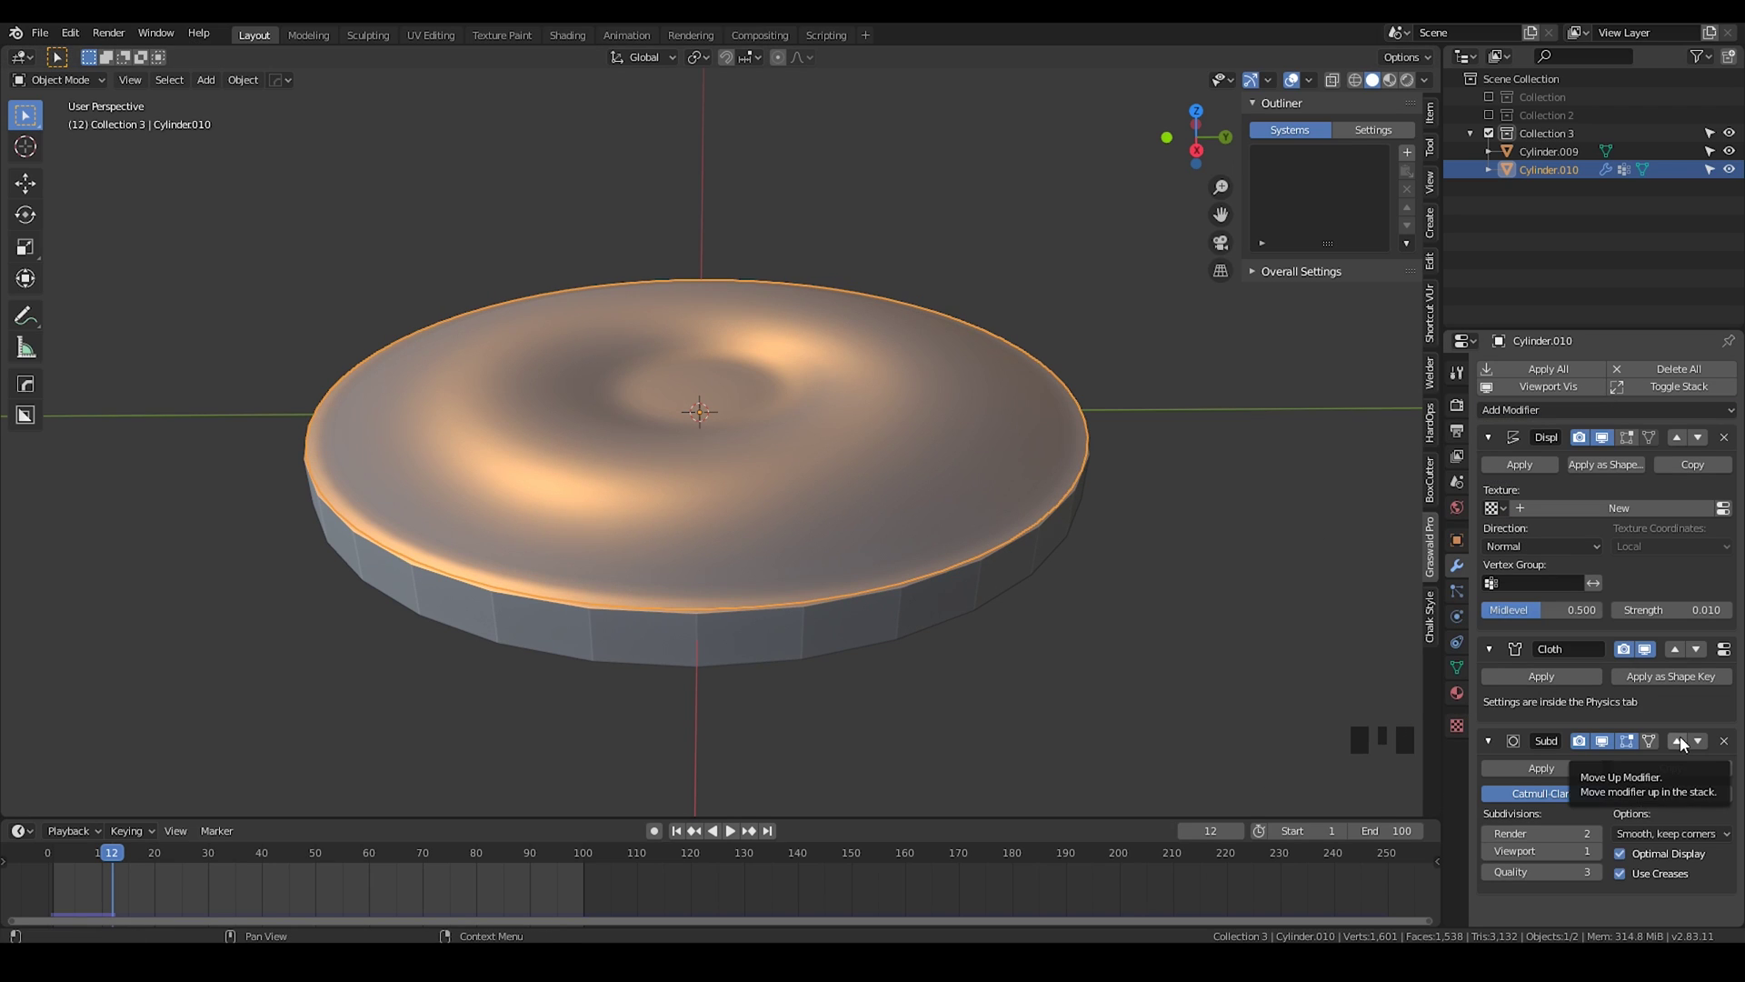
pyautogui.moveTo(1686, 744); pyautogui.dragTo(1184, 706)
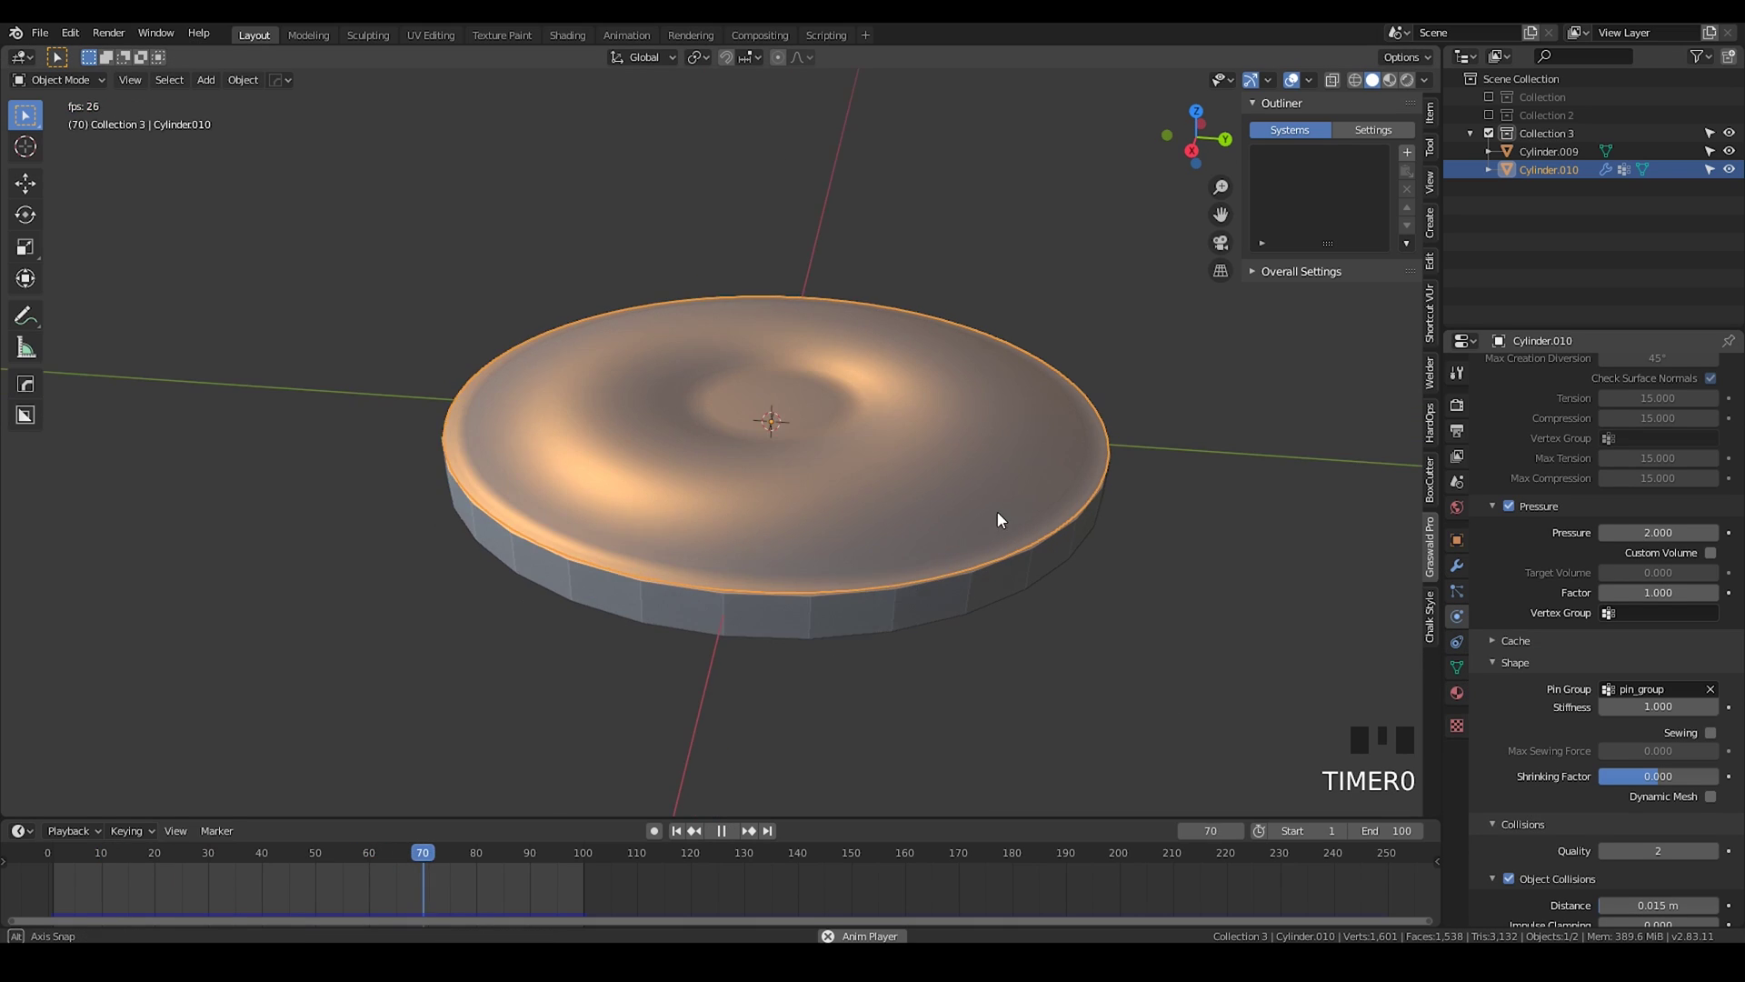
pyautogui.scroll(3)
pyautogui.scroll(-3)
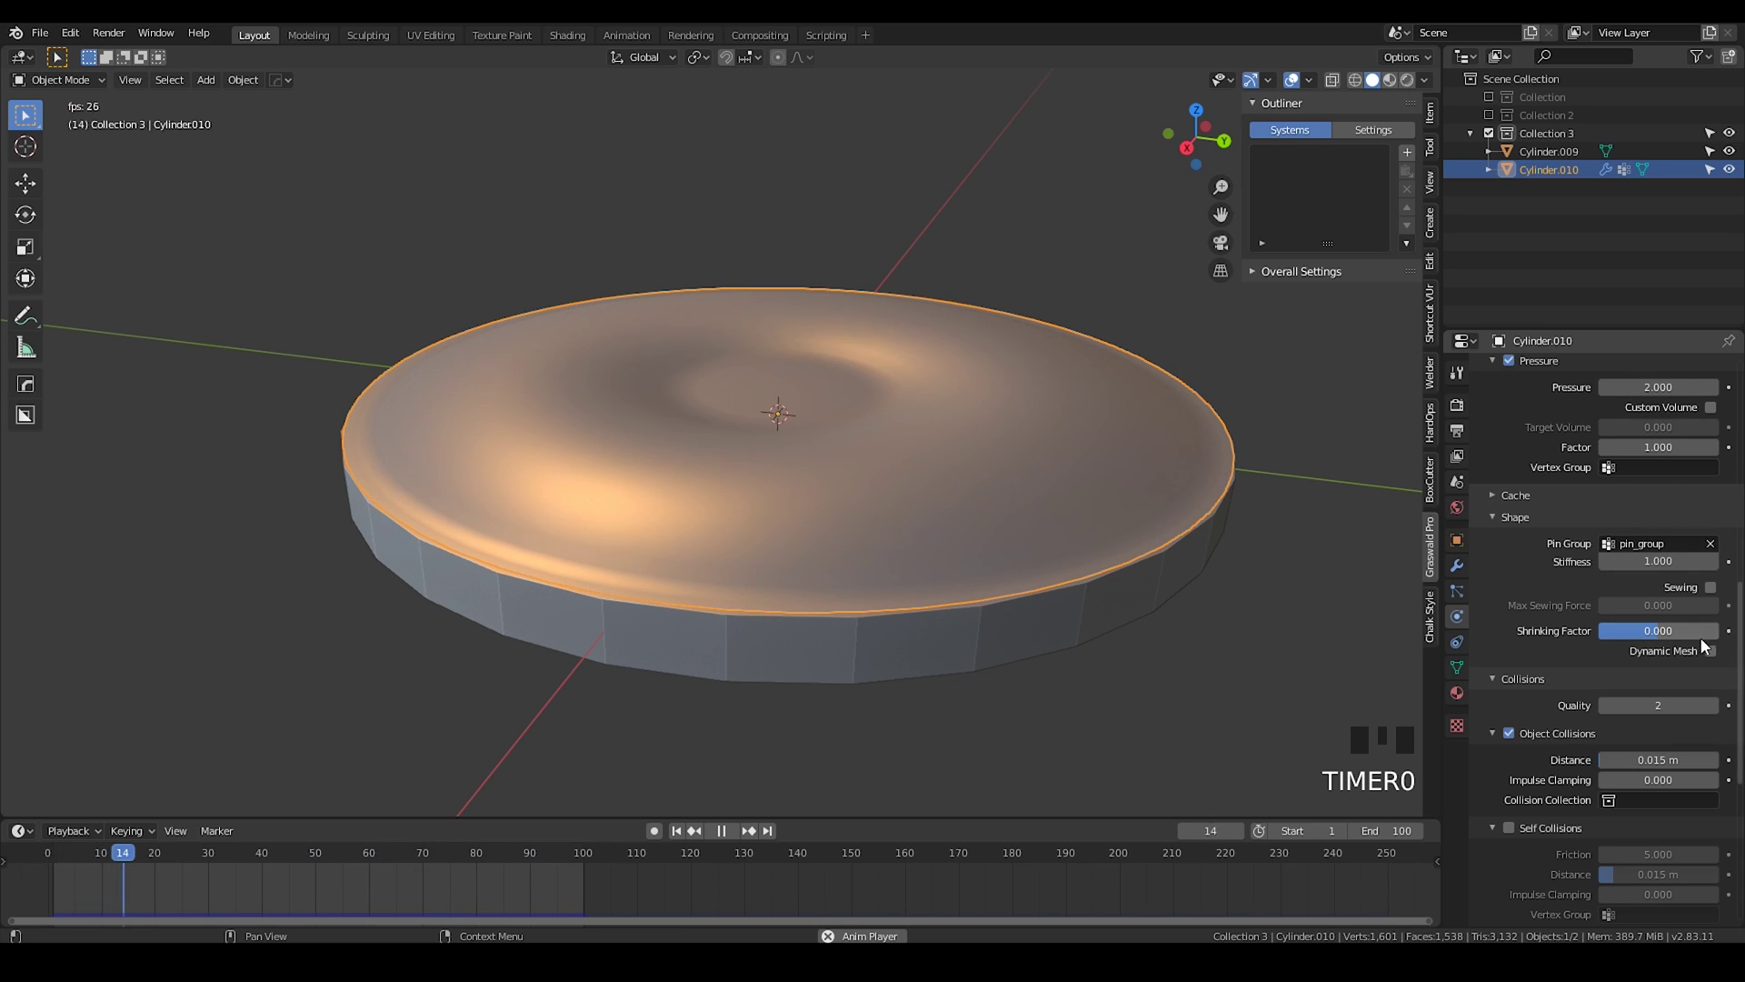
# Step: Add a Subdivision Surface modifier after Cloth and replay to get a finely wrinkled cushion
pyautogui.click(1662, 634)
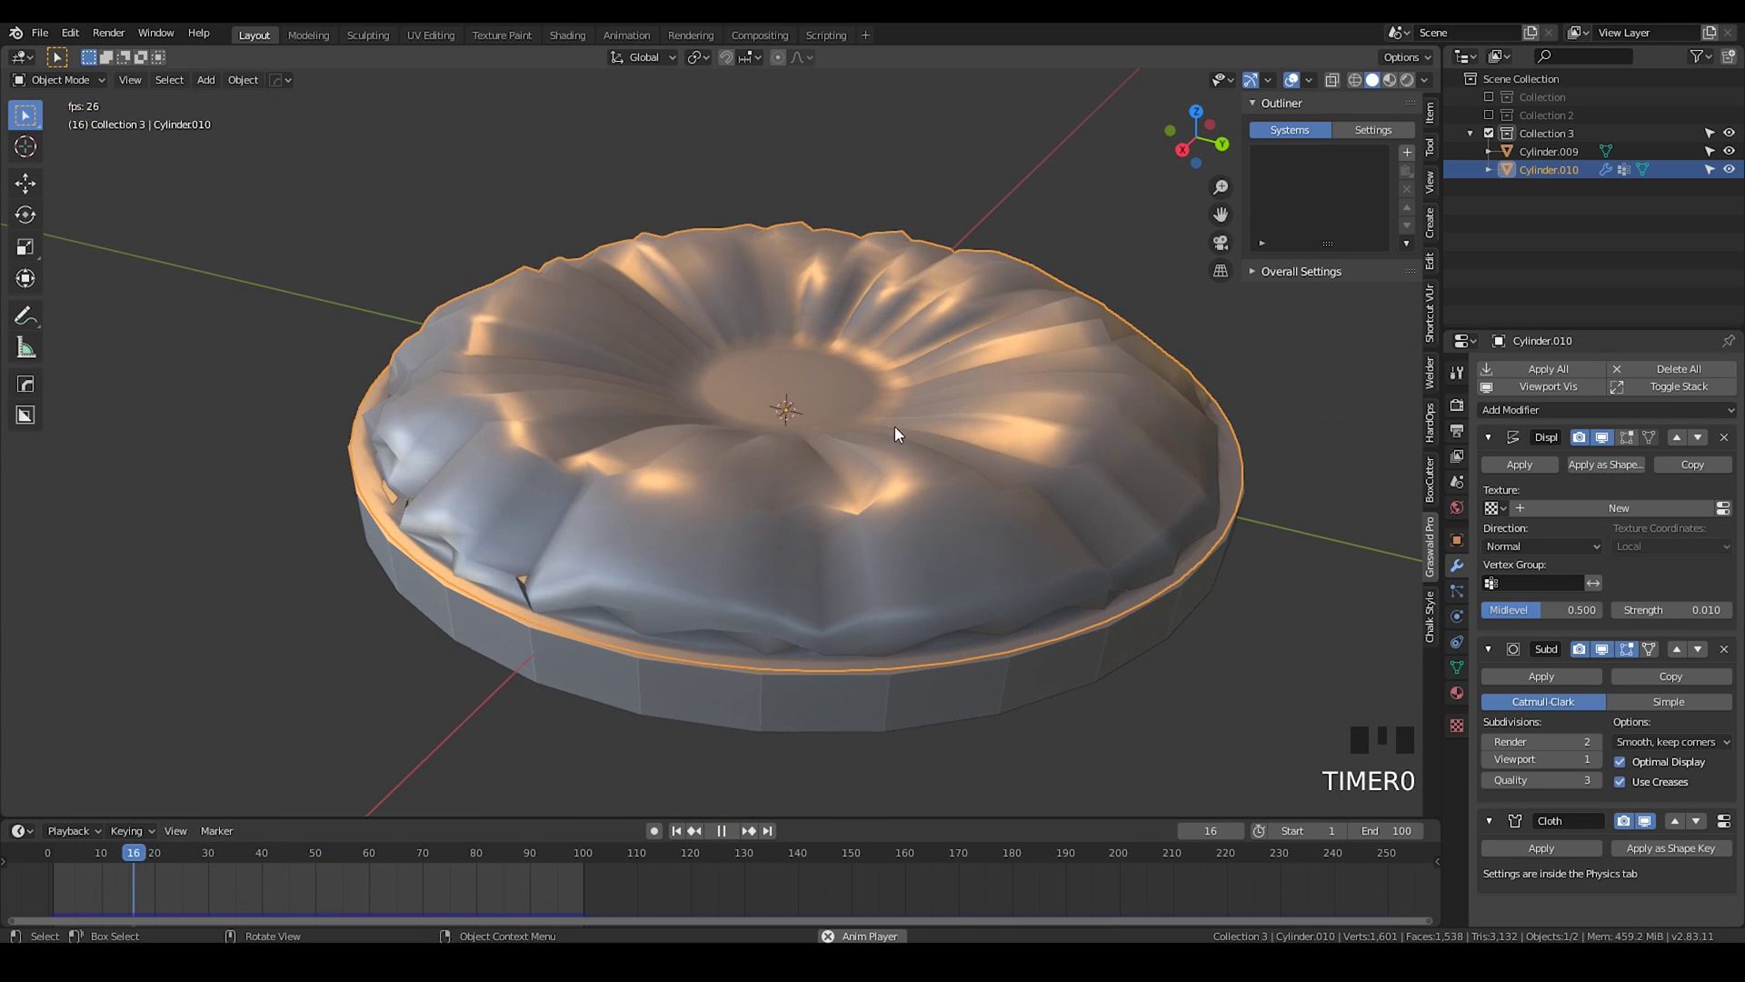
pyautogui.click(1606, 762)
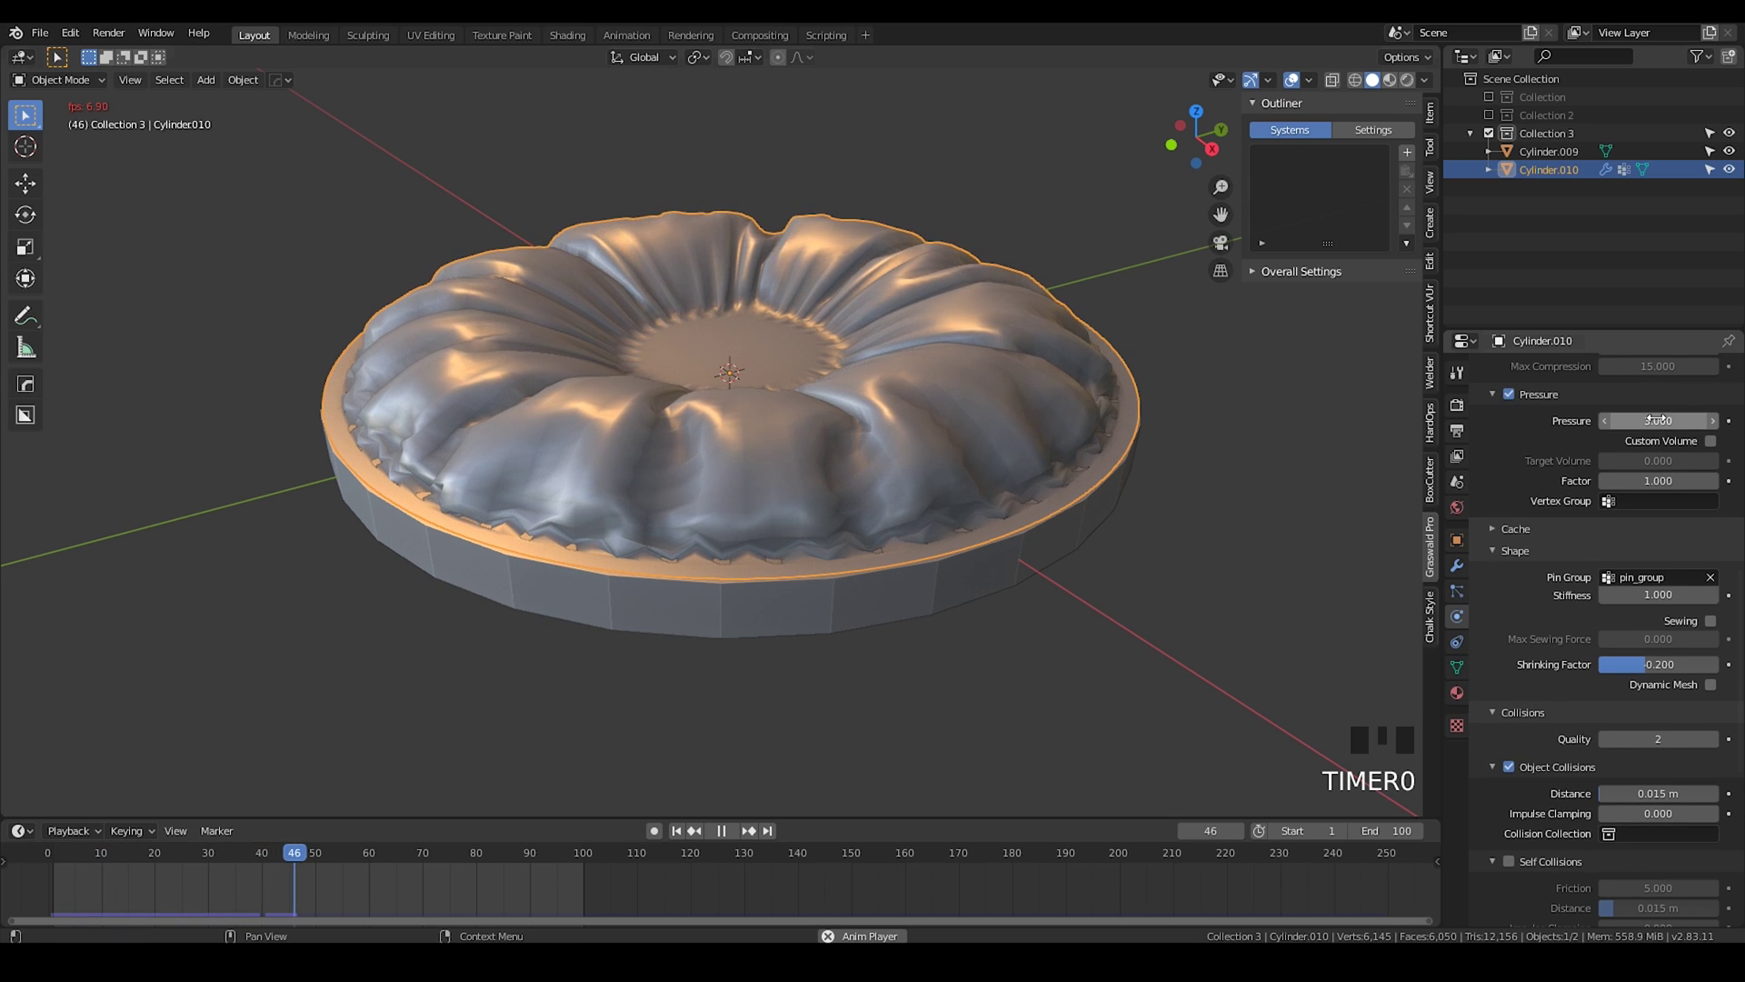
pyautogui.press('space')
pyautogui.click(1460, 572)
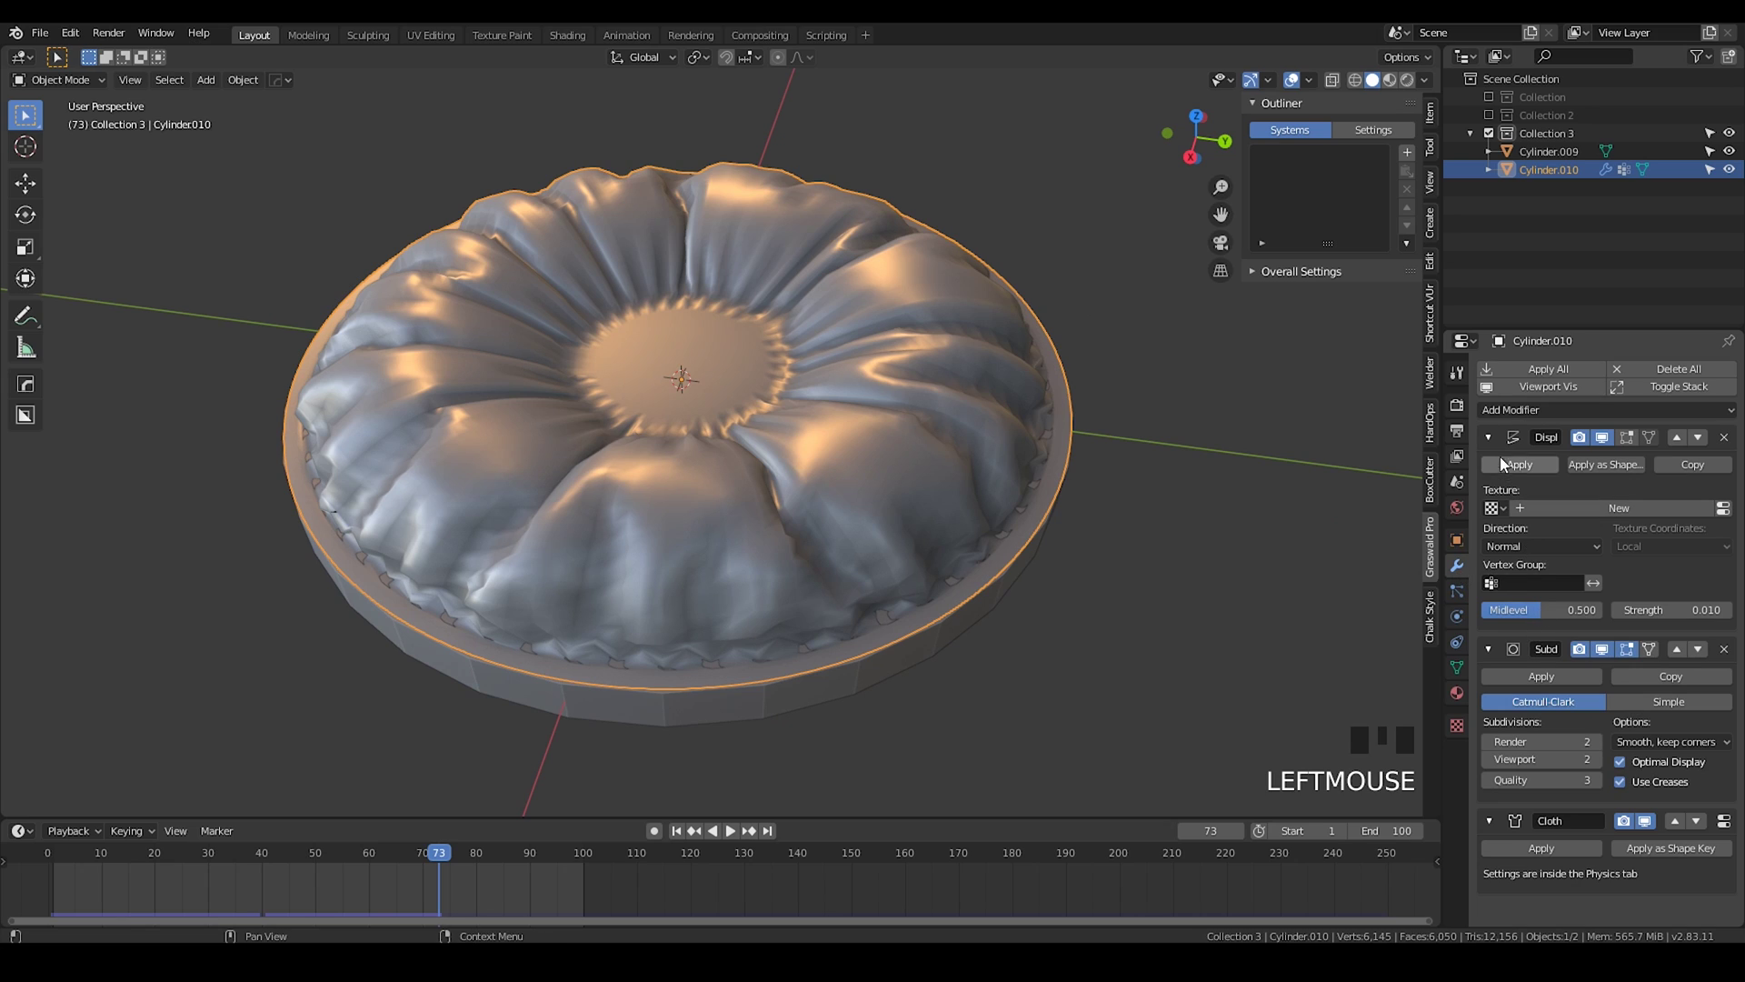
pyautogui.click(1493, 483)
pyautogui.click(1491, 508)
pyautogui.press('space')
pyautogui.moveTo(855, 526); pyautogui.dragTo(475, 412)
pyautogui.scroll(-3)
pyautogui.scroll(3)
# Step: Raise the cloth pressure to 3.0 and set the cache end frame to 40
pyautogui.moveTo(1048, 450); pyautogui.dragTo(667, 418)
pyautogui.scroll(3)
pyautogui.moveTo(666, 419); pyautogui.dragTo(1469, 618)
pyautogui.click(1469, 617)
pyautogui.moveTo(1520, 532); pyautogui.dragTo(666, 673)
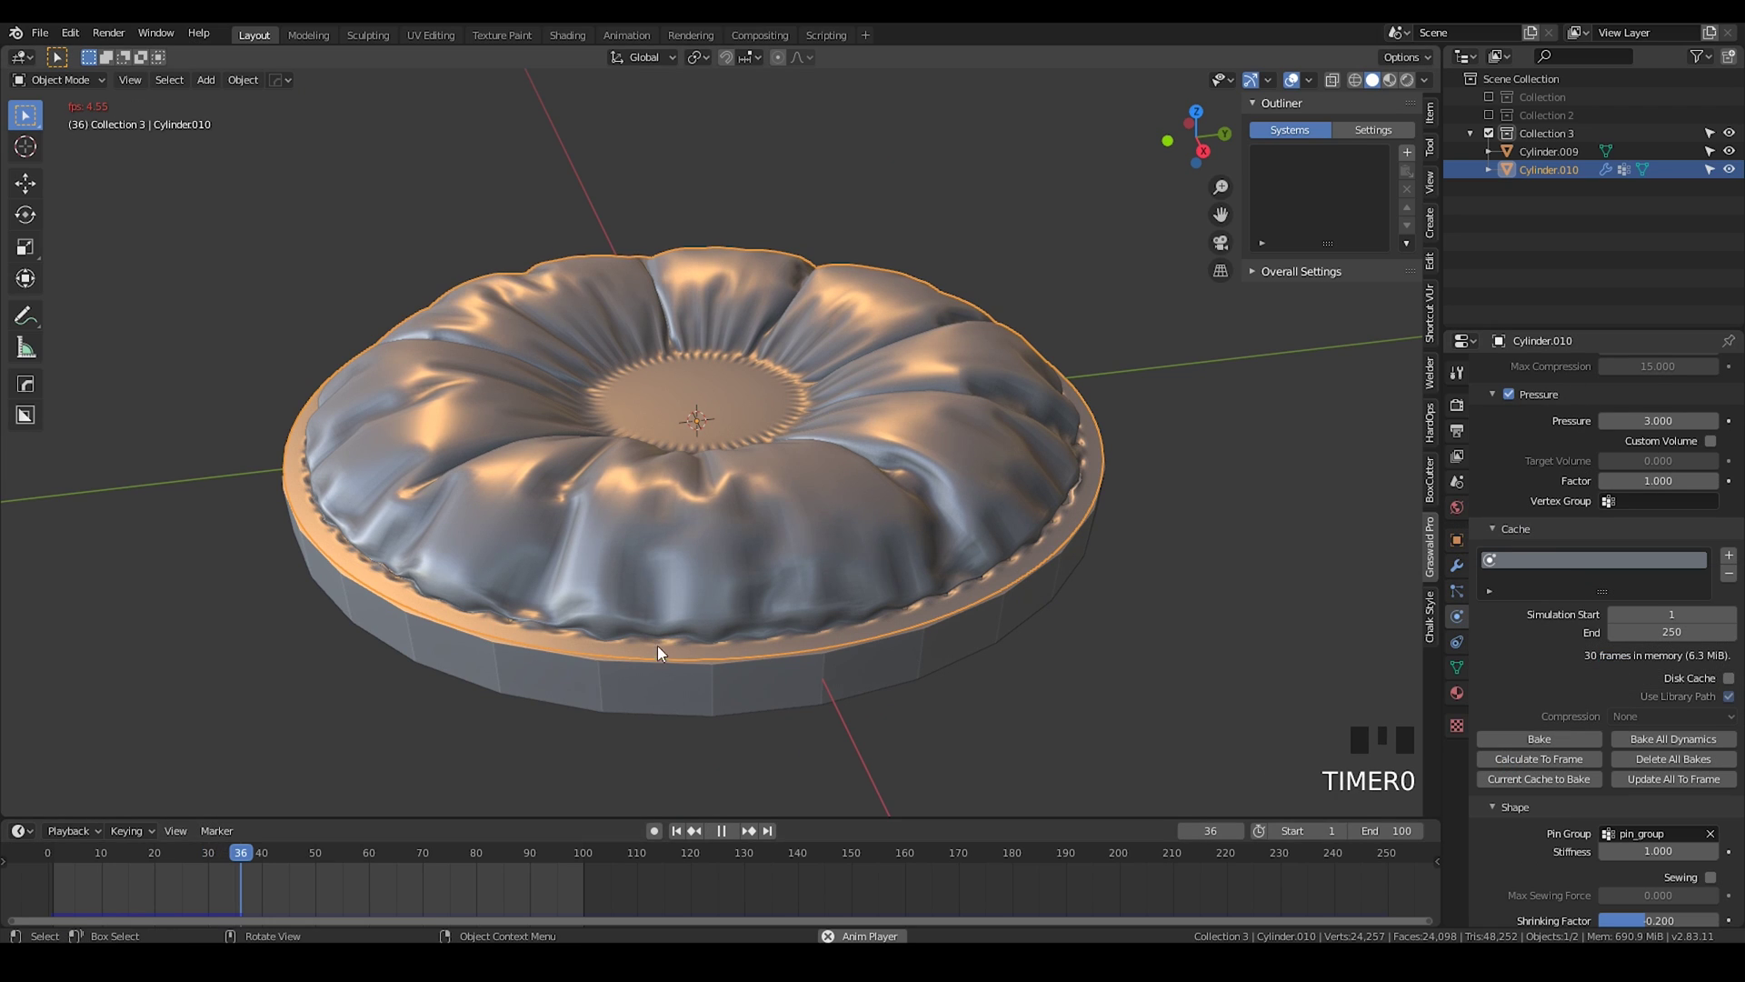
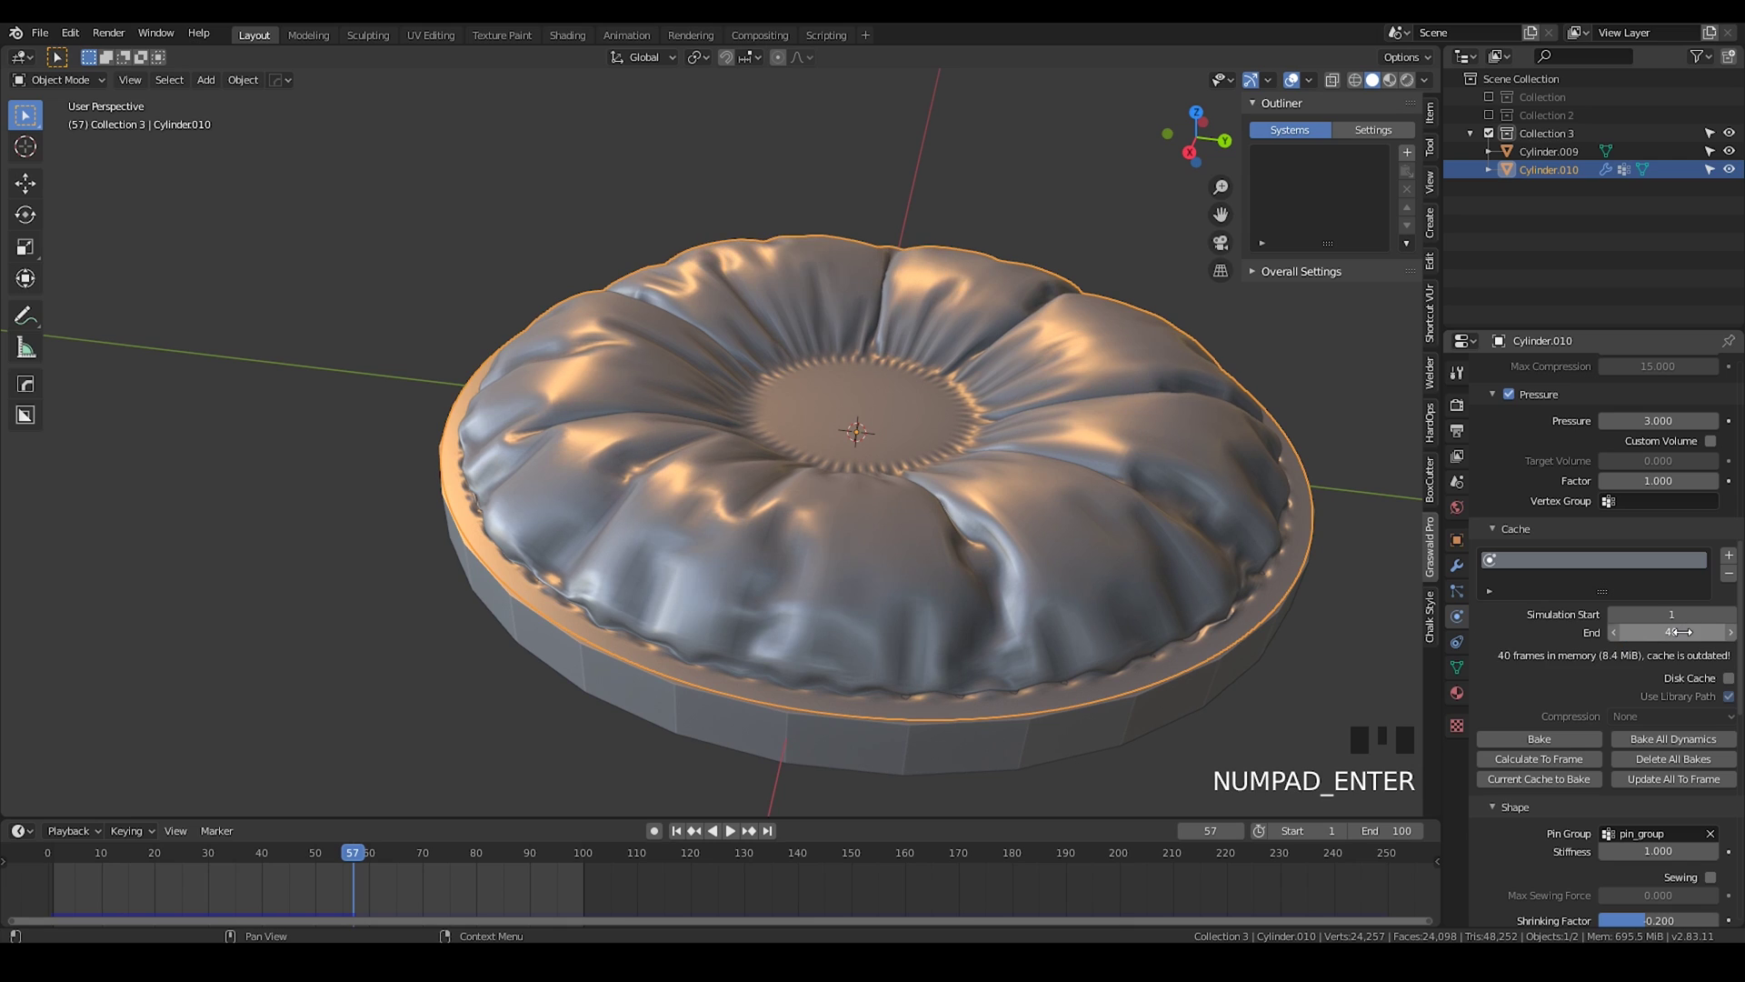
pyautogui.click(1539, 745)
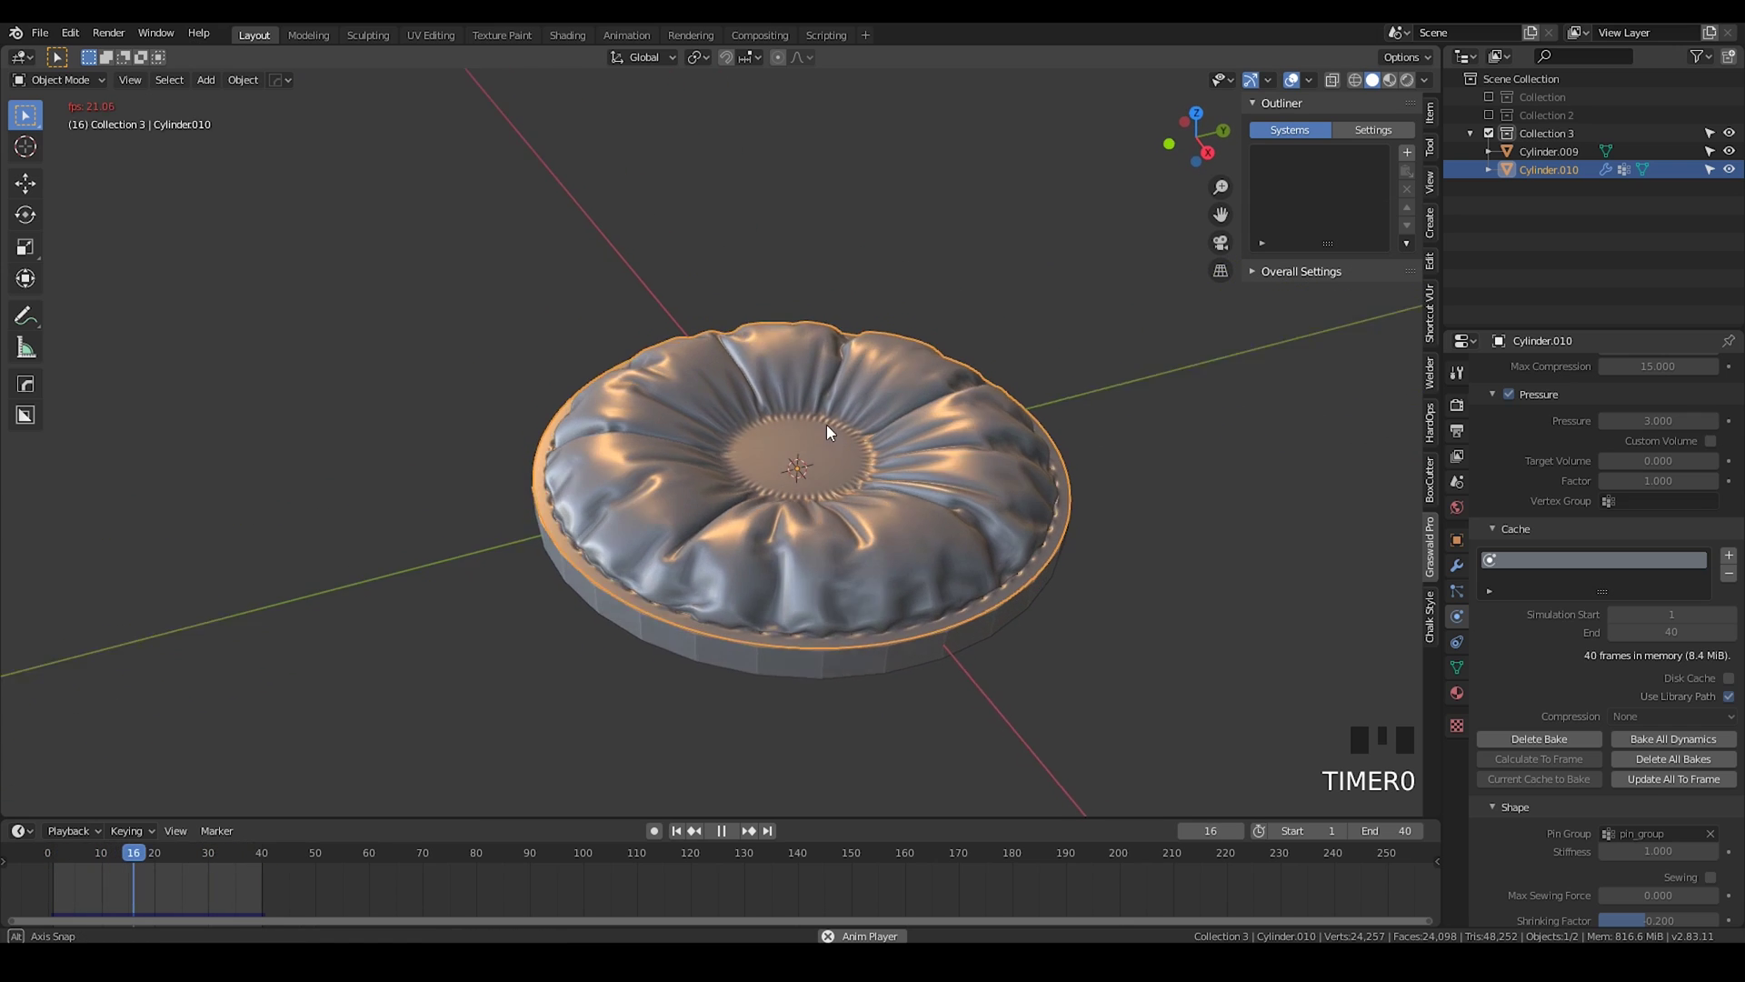
# Step: Add a cube, scale it into a flat square slab and subdivide it with loop cuts
pyautogui.press('space')
pyautogui.moveTo(767, 481); pyautogui.dragTo(686, 497)
pyautogui.press('shift+a')
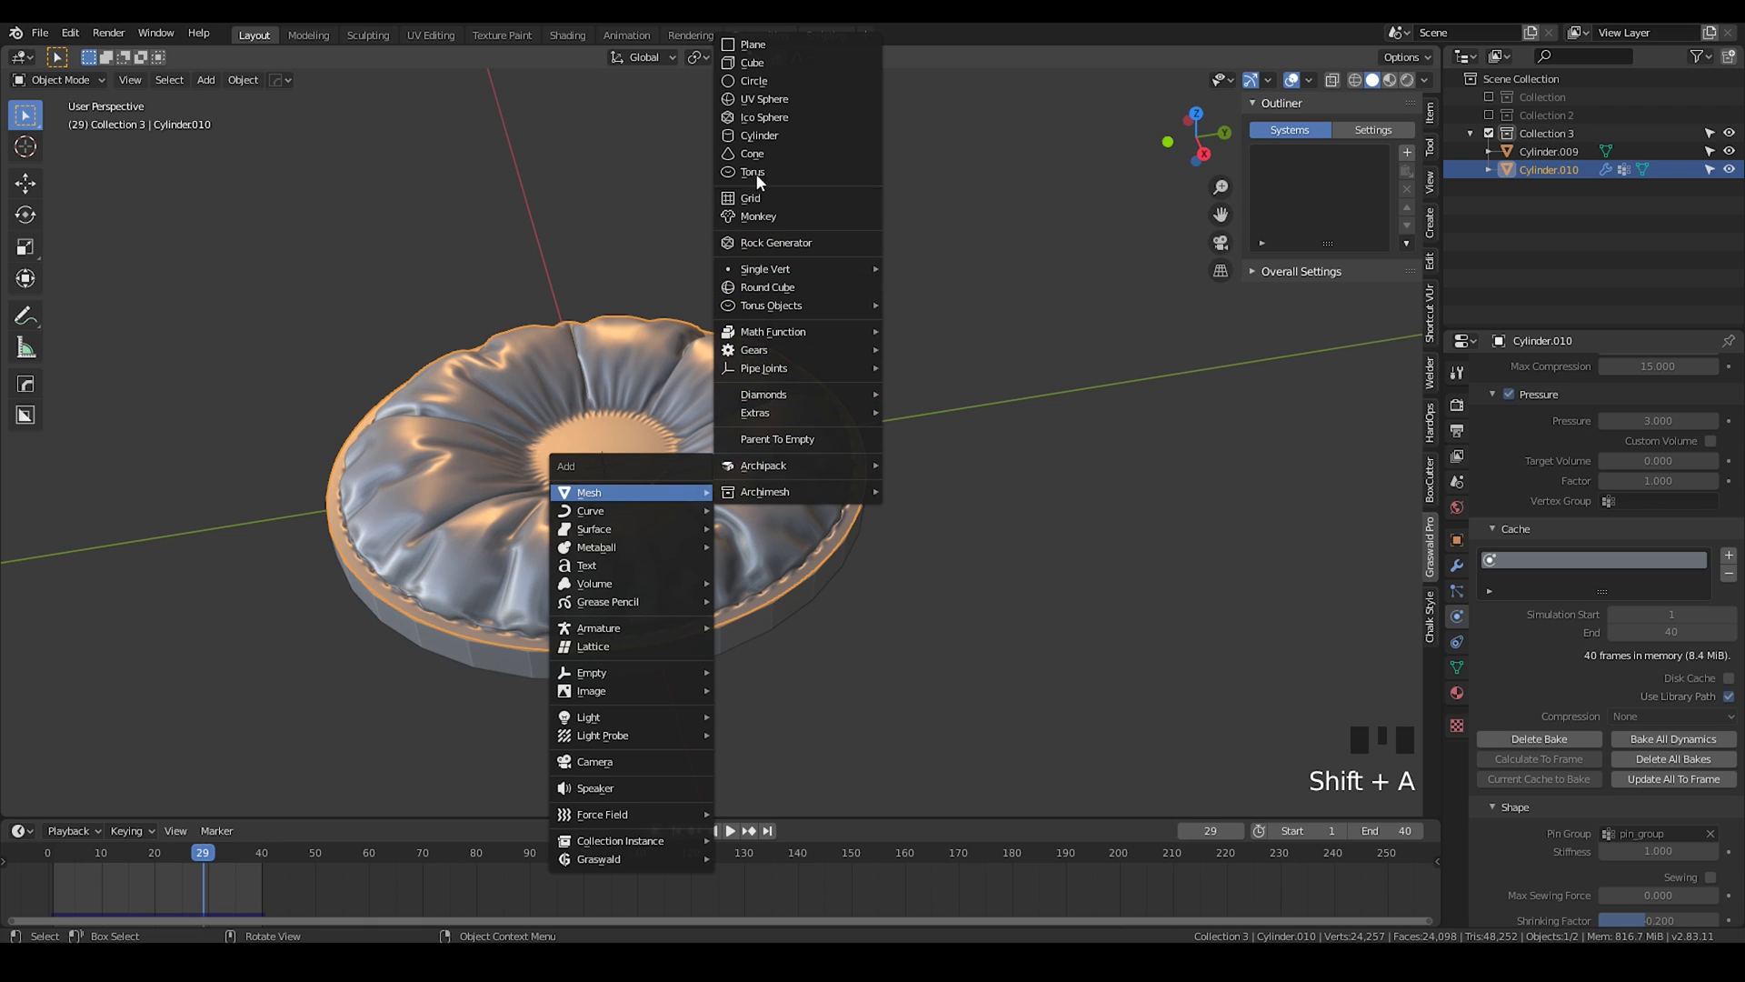
pyautogui.scroll(-3)
pyautogui.press('Tab')
pyautogui.press('s')
pyautogui.scroll(3)
pyautogui.press('s')
pyautogui.press('Escape')
pyautogui.press('3')
pyautogui.click(855, 453)
pyautogui.moveTo(819, 464); pyautogui.dragTo(942, 584)
pyautogui.press('shift+d')
pyautogui.rightClick(990, 496)
pyautogui.moveTo(858, 464); pyautogui.dragTo(863, 338)
pyautogui.press('ctrl+r')
pyautogui.press('Tab')
# Step: Loop-select the slab's outer border faces for a new vertex group in the mesh data settings
pyautogui.scroll(3)
pyautogui.press('1')
pyautogui.moveTo(1113, 553); pyautogui.dragTo(1148, 563)
pyautogui.press('a')
pyautogui.scroll(3)
pyautogui.press('3')
pyautogui.click(1146, 552)
pyautogui.click(1116, 506)
pyautogui.scroll(-3)
pyautogui.scroll(3)
pyautogui.moveTo(779, 259); pyautogui.dragTo(818, 270)
pyautogui.scroll(3)
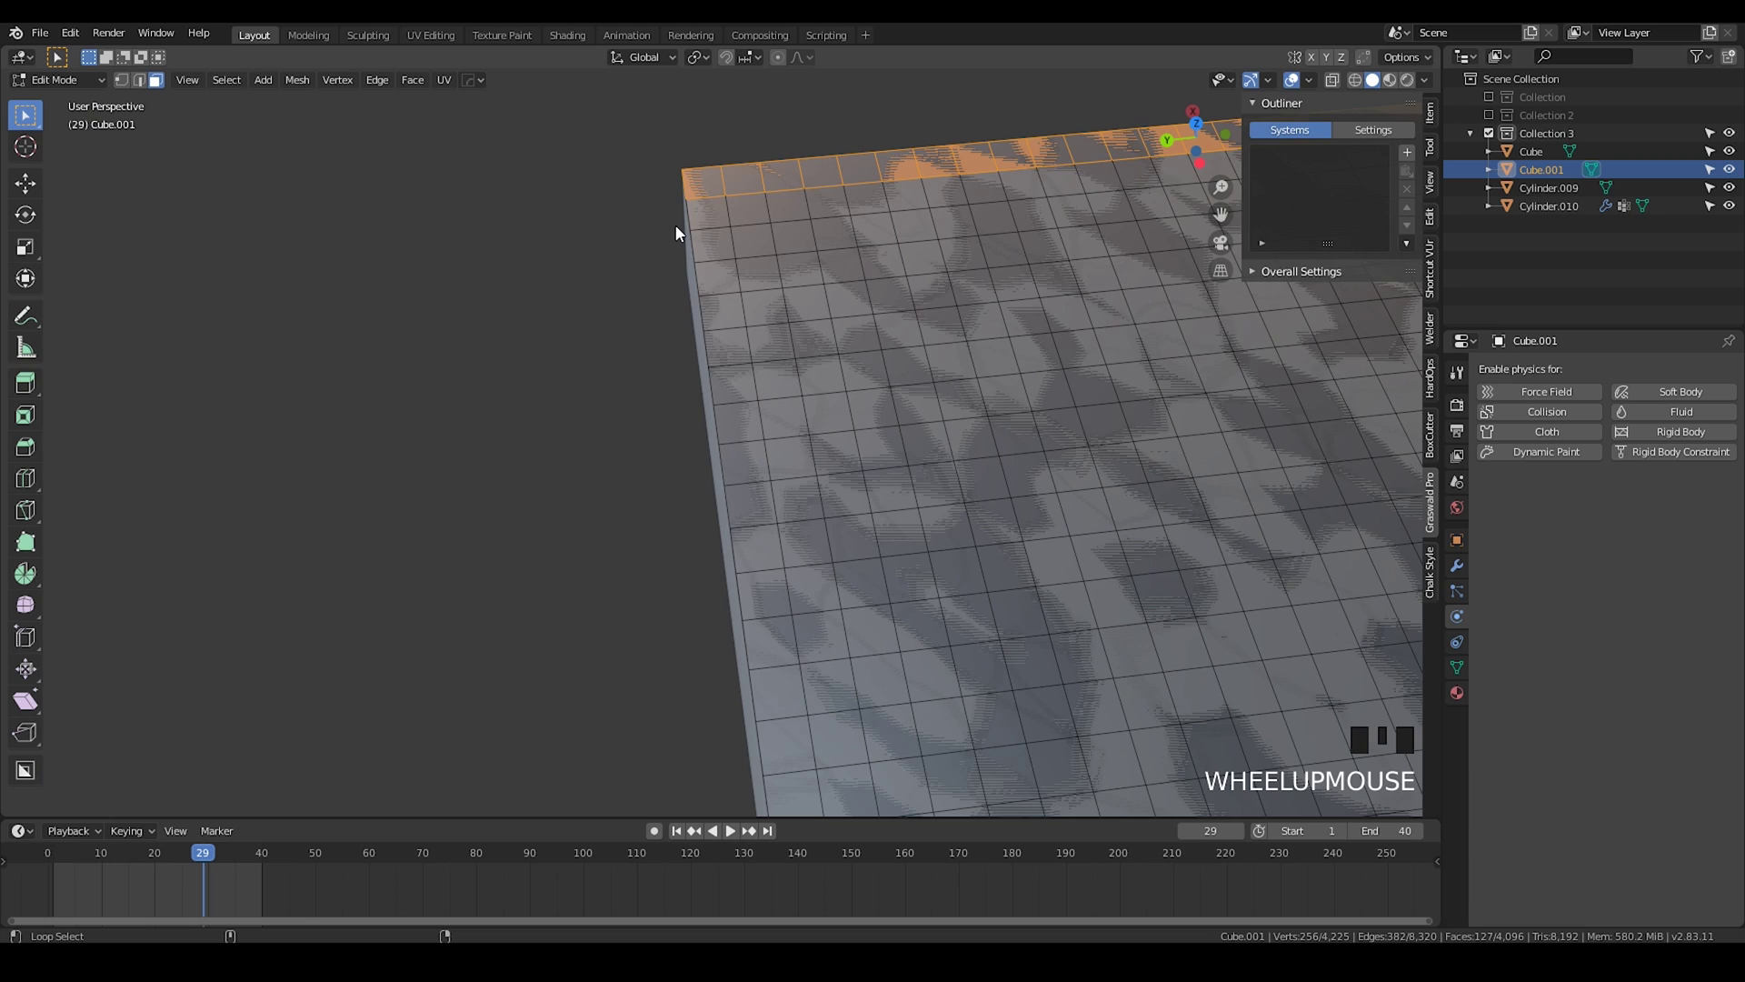
pyautogui.click(715, 235)
pyautogui.scroll(-3)
pyautogui.scroll(3)
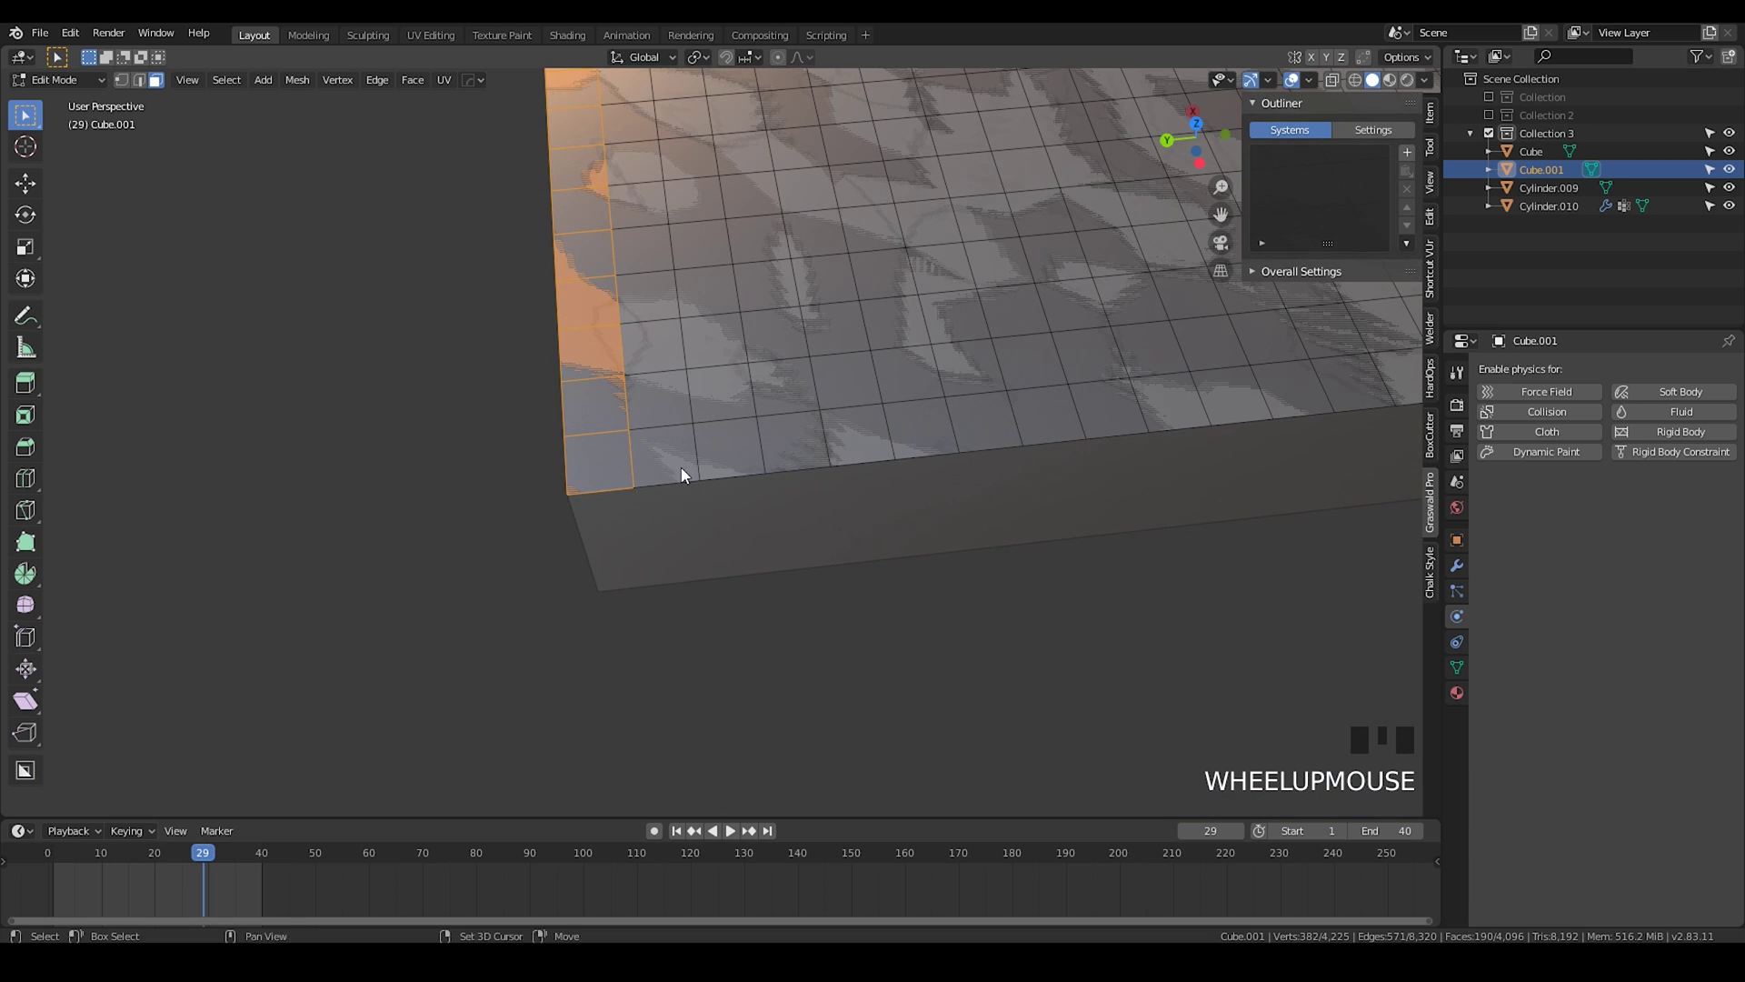
pyautogui.click(697, 462)
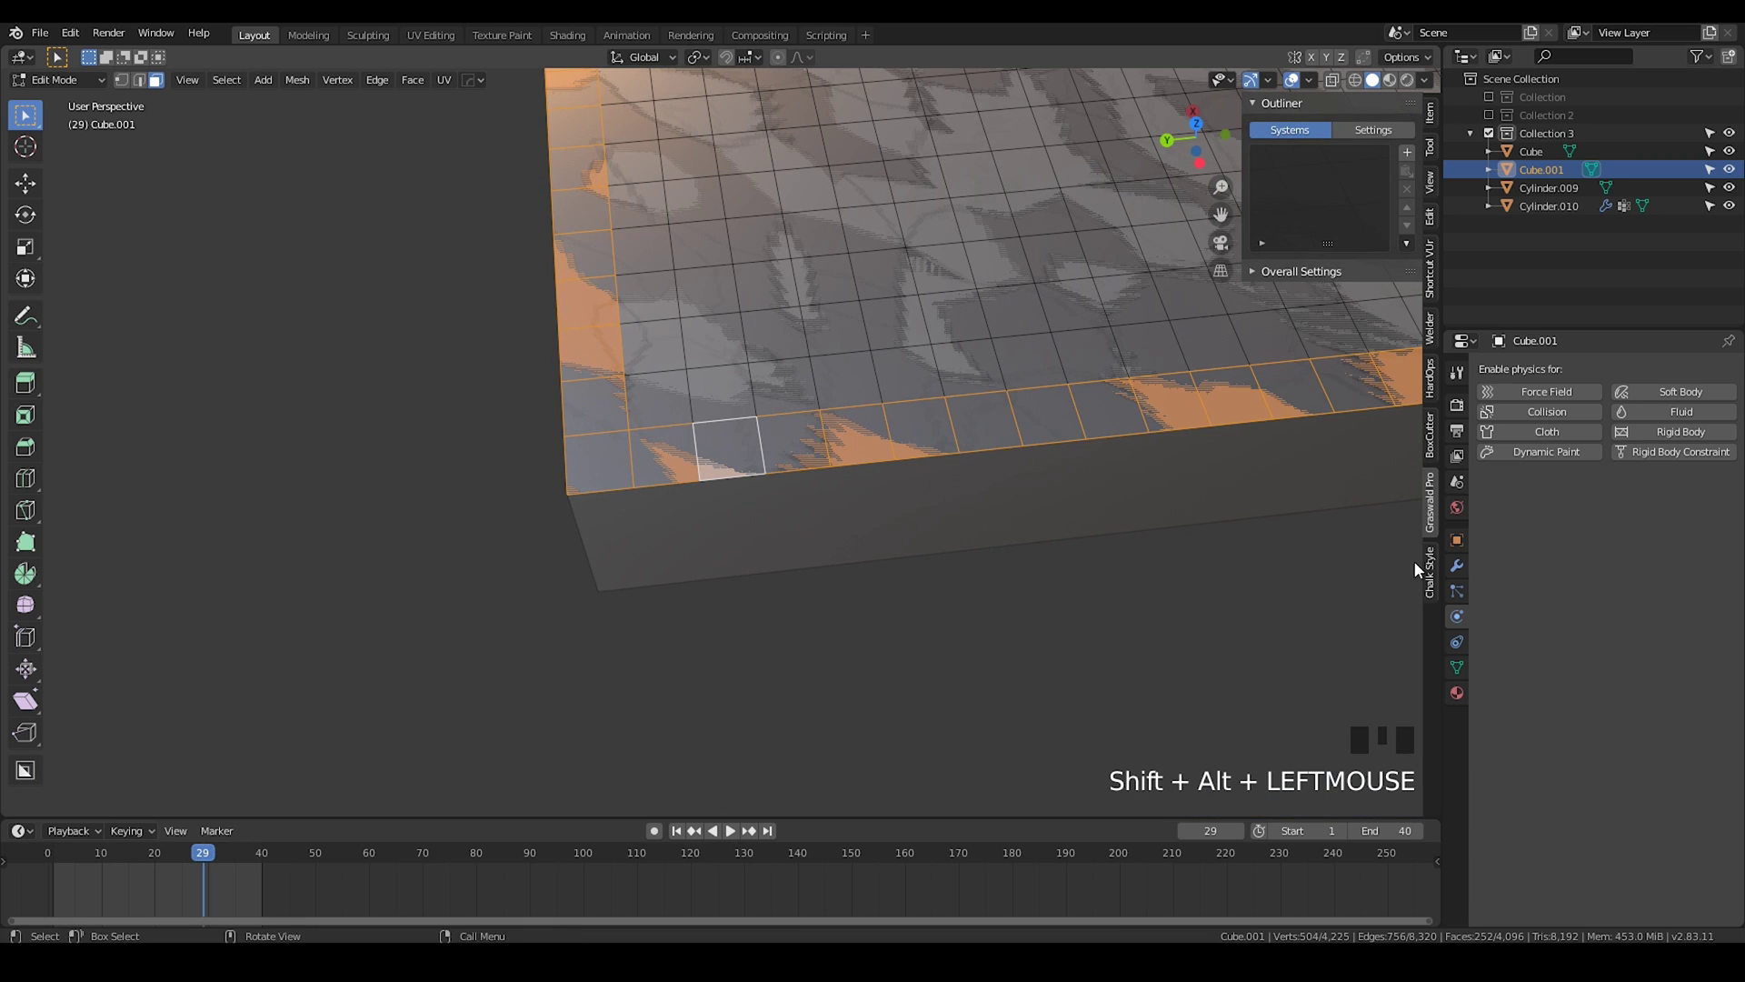
pyautogui.click(1449, 669)
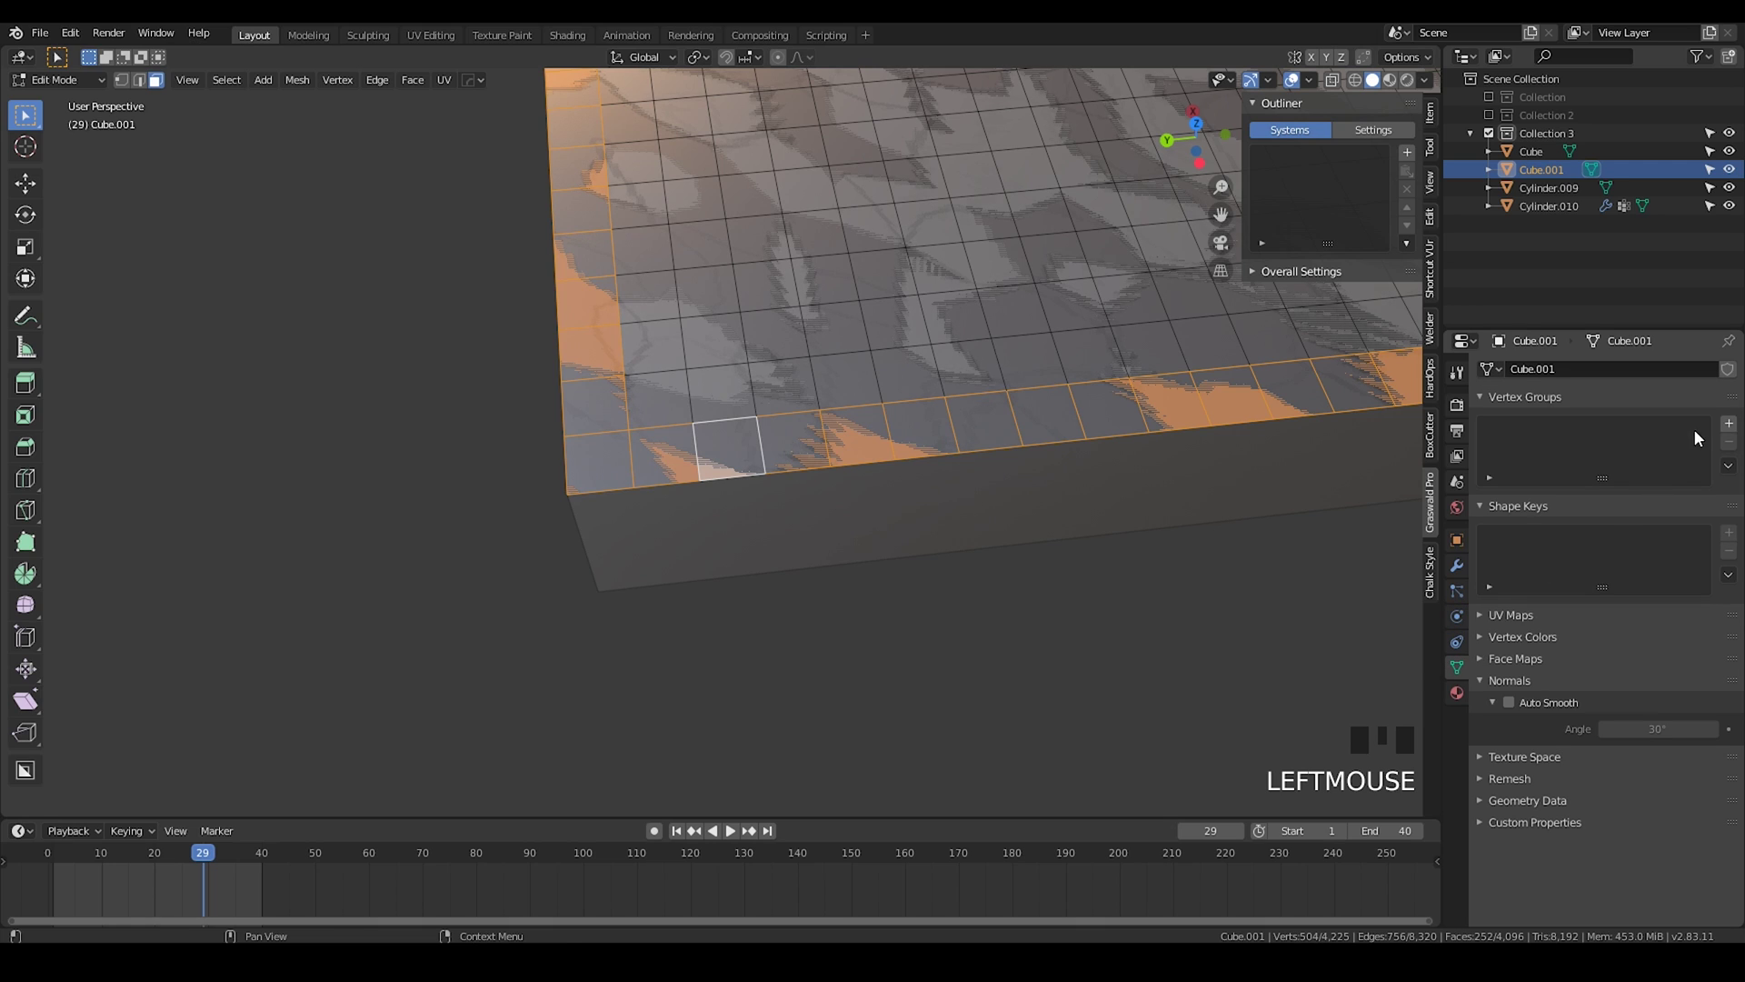
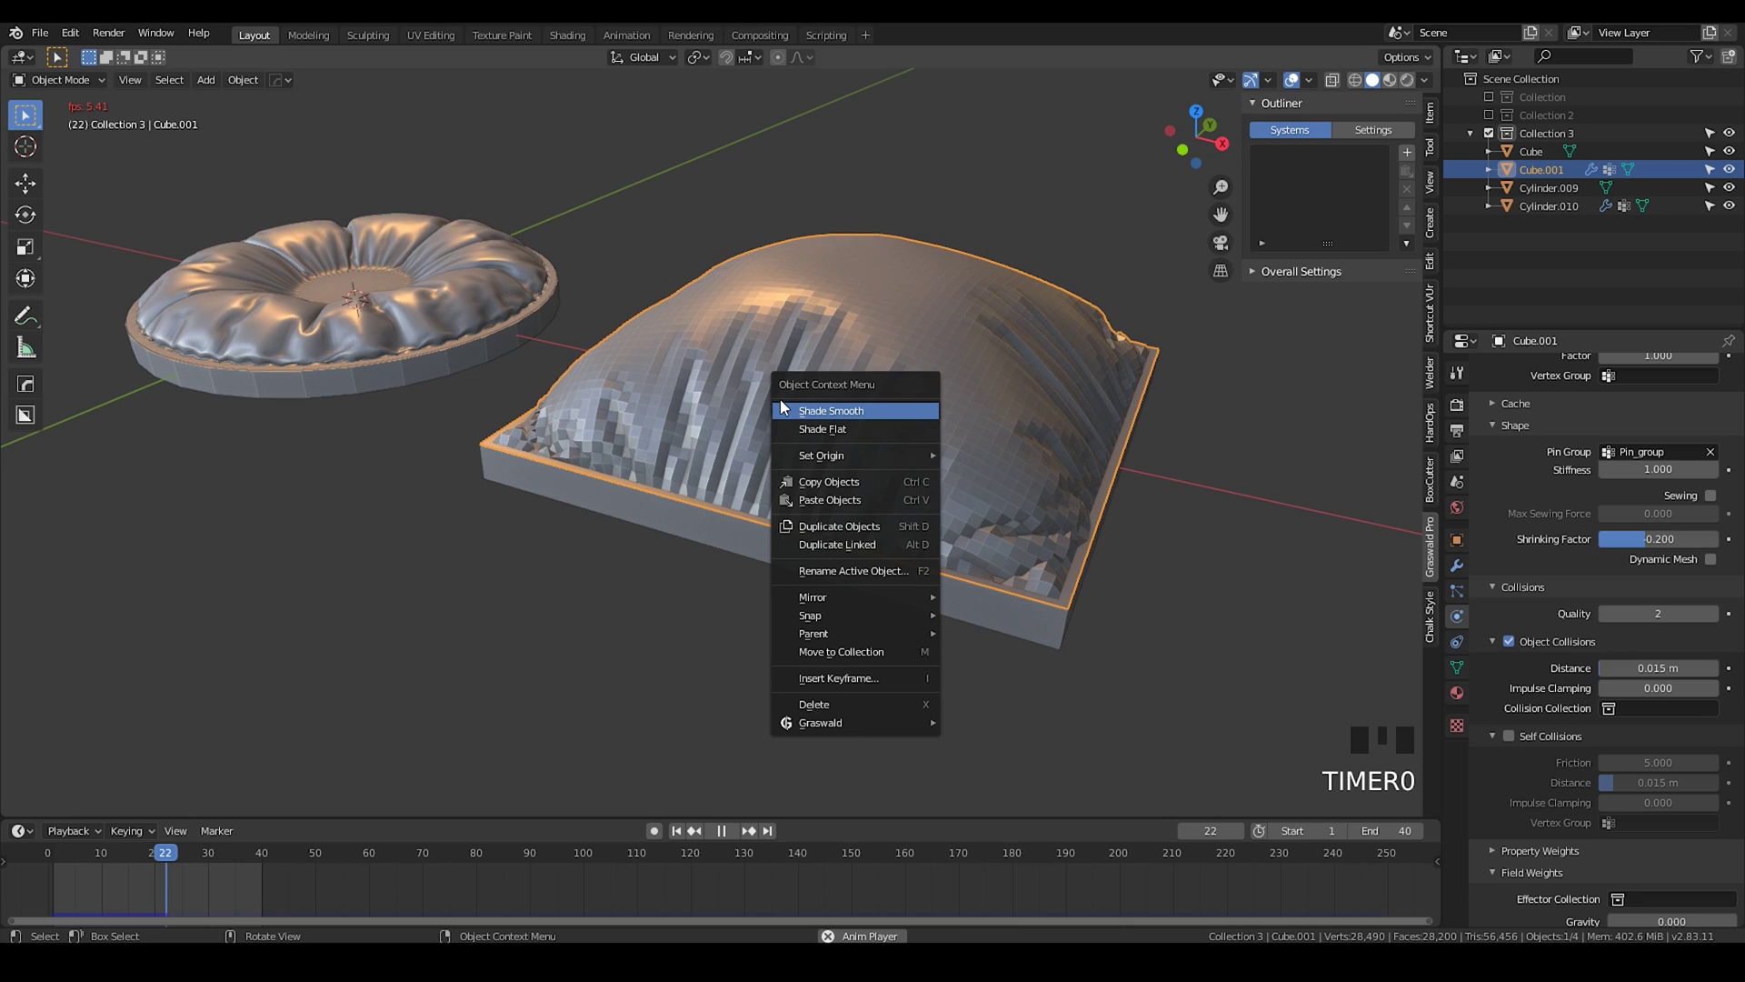
# Step: Add Displace and Subdivision Surface modifiers to Cube.001 before Cloth and play the simulation
pyautogui.press('space')
pyautogui.click(1460, 560)
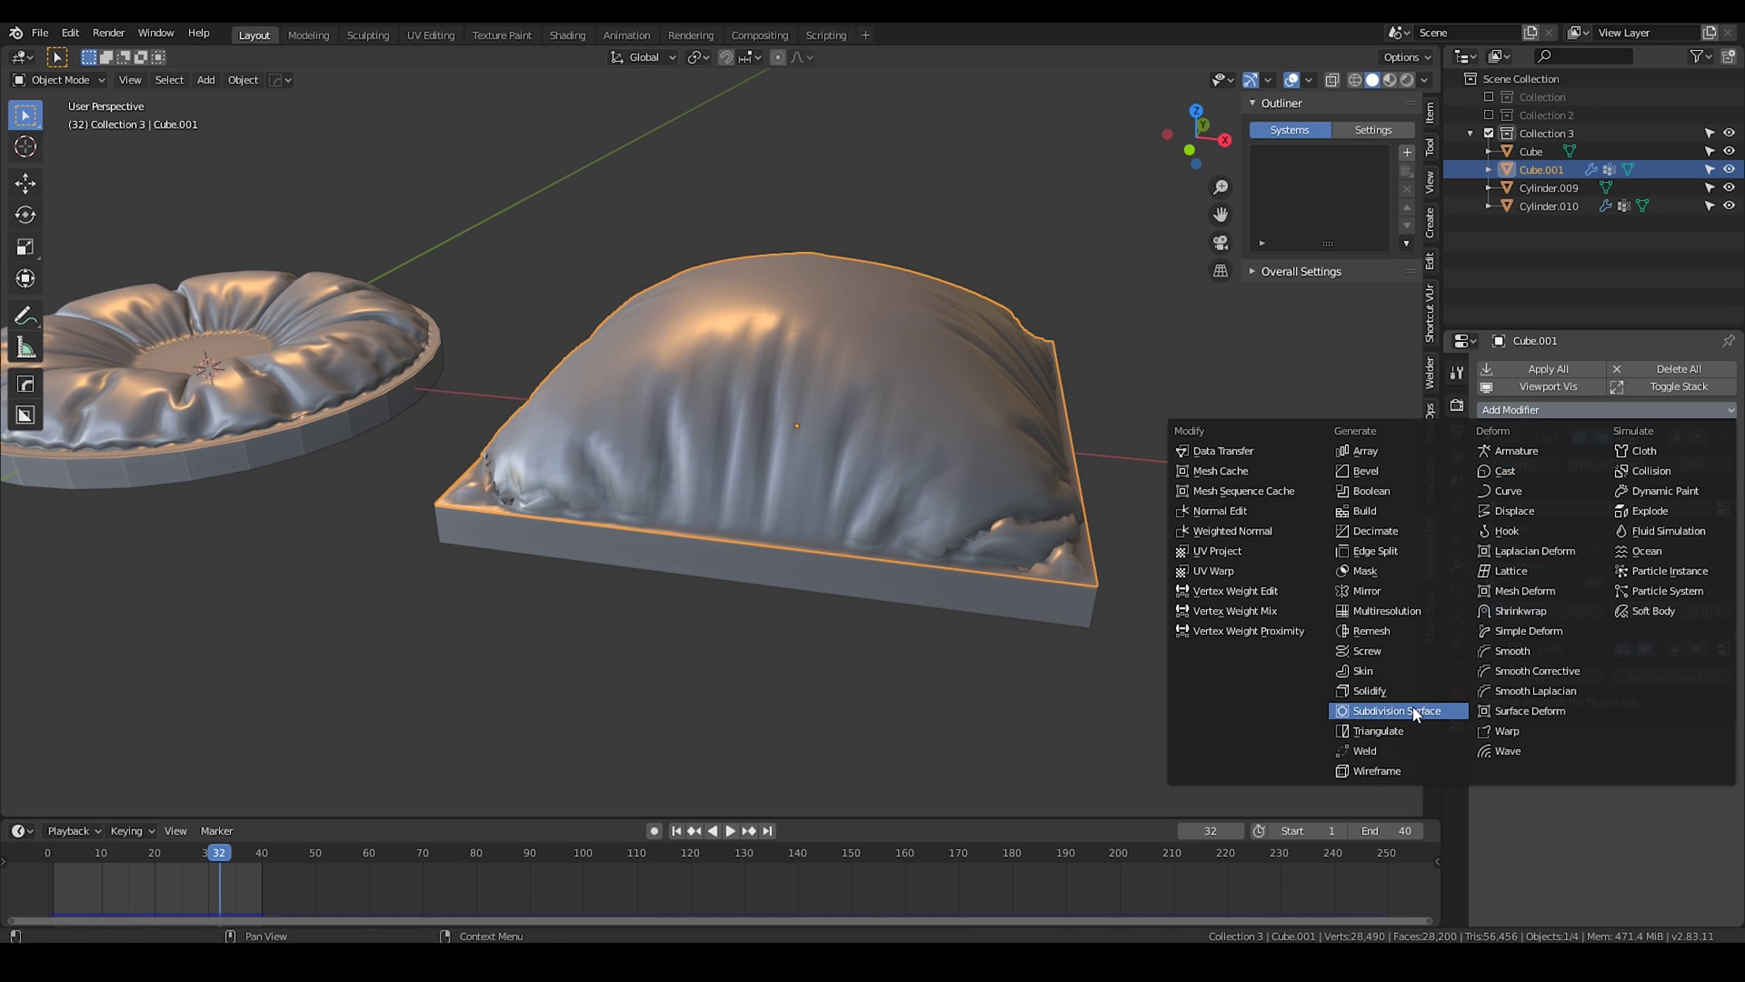
pyautogui.scroll(3)
pyautogui.moveTo(1012, 387); pyautogui.dragTo(749, 454)
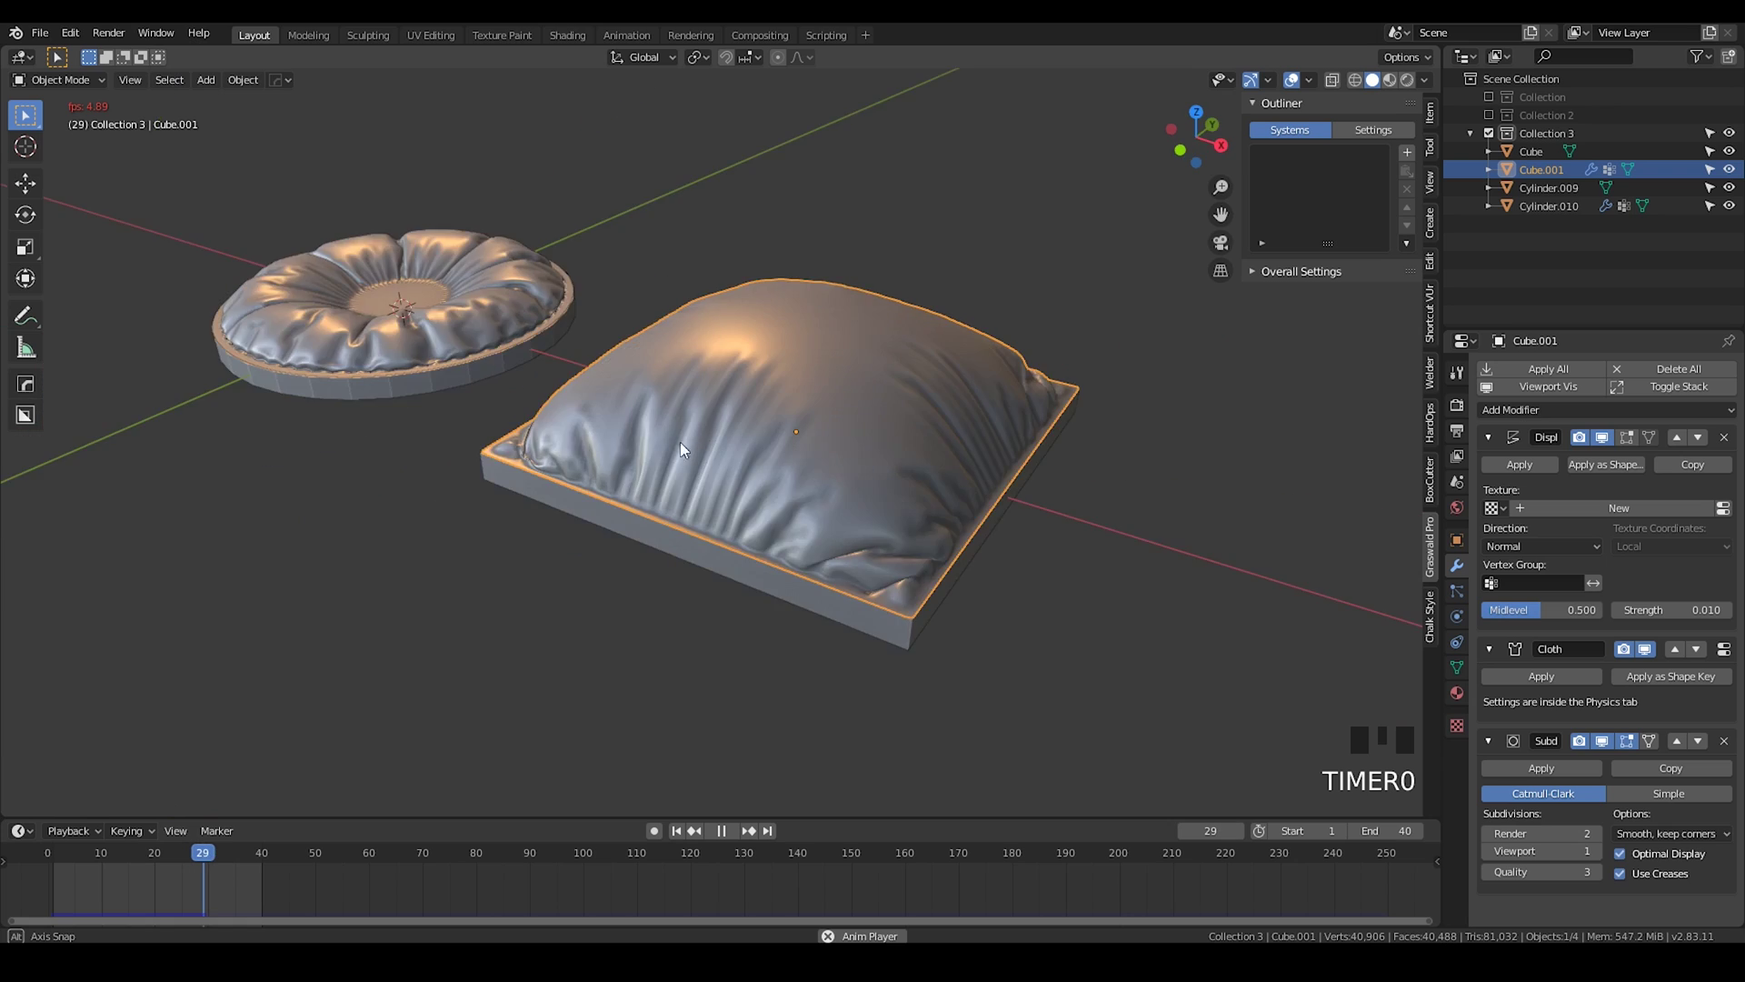
pyautogui.press('space')
# Step: Orbit around the simulated square cushion, then rewind the scene to the start
pyautogui.moveTo(837, 445); pyautogui.dragTo(733, 438)
pyautogui.press('space')
pyautogui.press('space')
pyautogui.moveTo(921, 495); pyautogui.dragTo(872, 519)
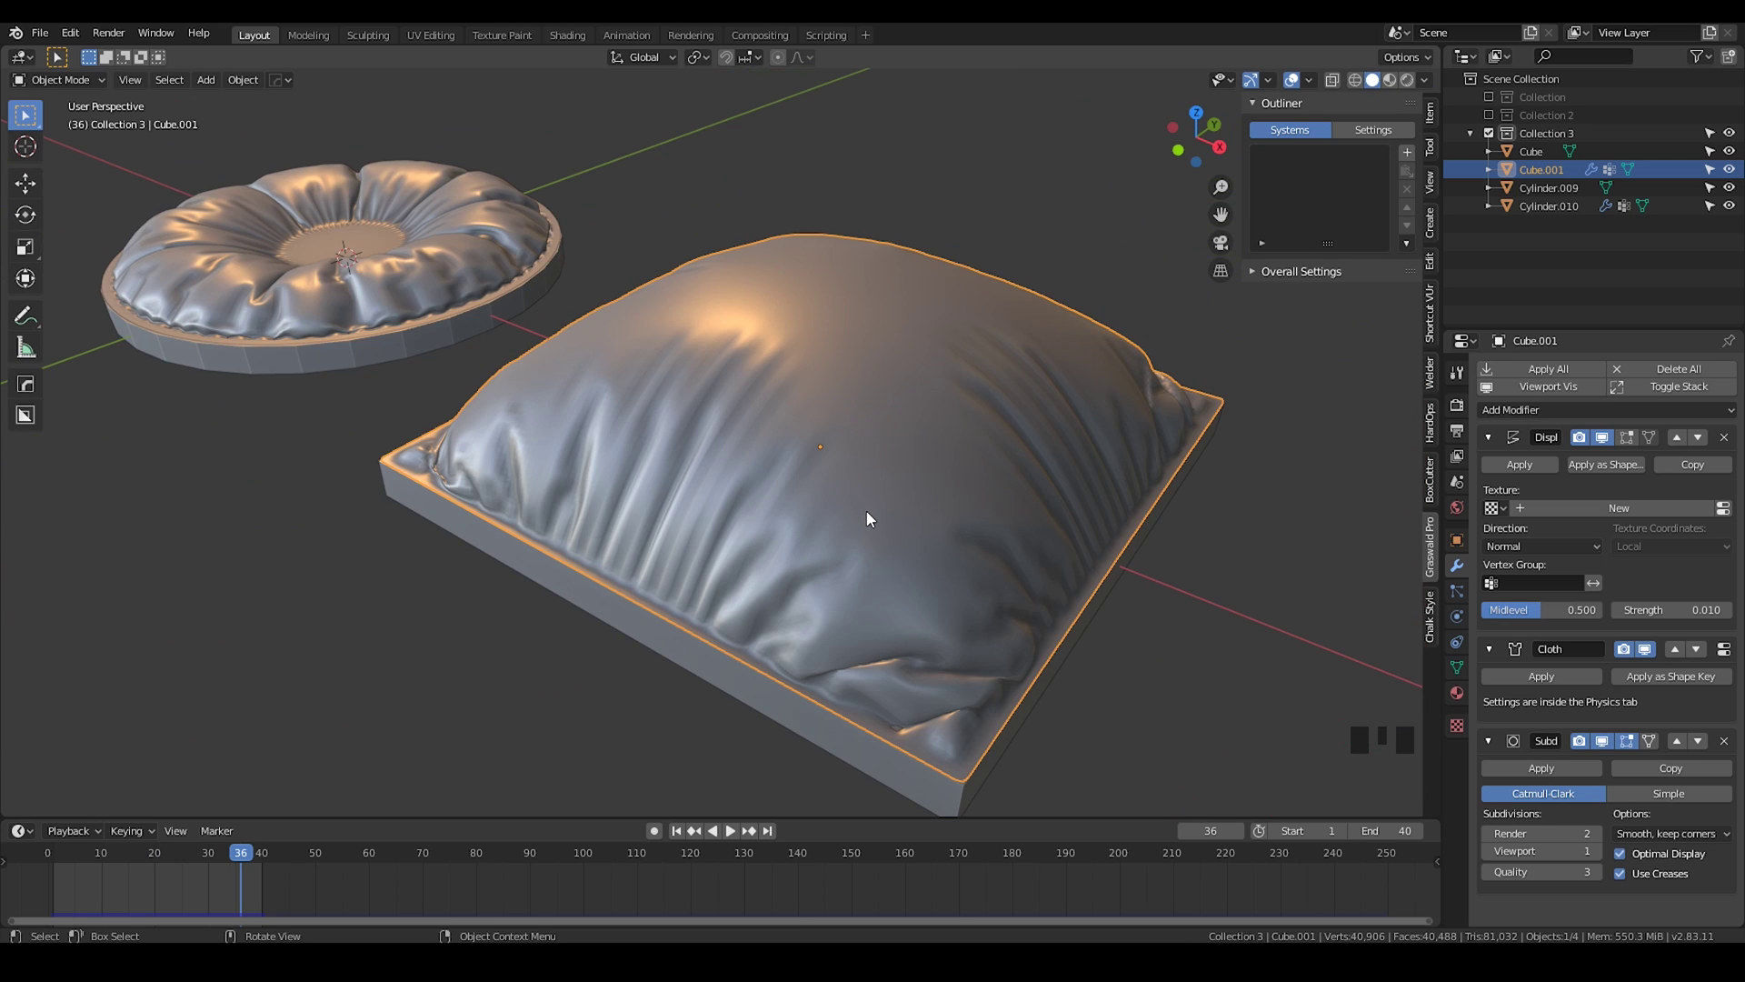
pyautogui.moveTo(841, 496); pyautogui.dragTo(718, 801)
pyautogui.moveTo(683, 836); pyautogui.dragTo(866, 606)
# Step: Add a 6-vertex cylinder and scale it into a small flat hexagonal prism
pyautogui.rightClick(866, 606)
pyautogui.moveTo(742, 558); pyautogui.dragTo(854, 591)
pyautogui.press('shift+a')
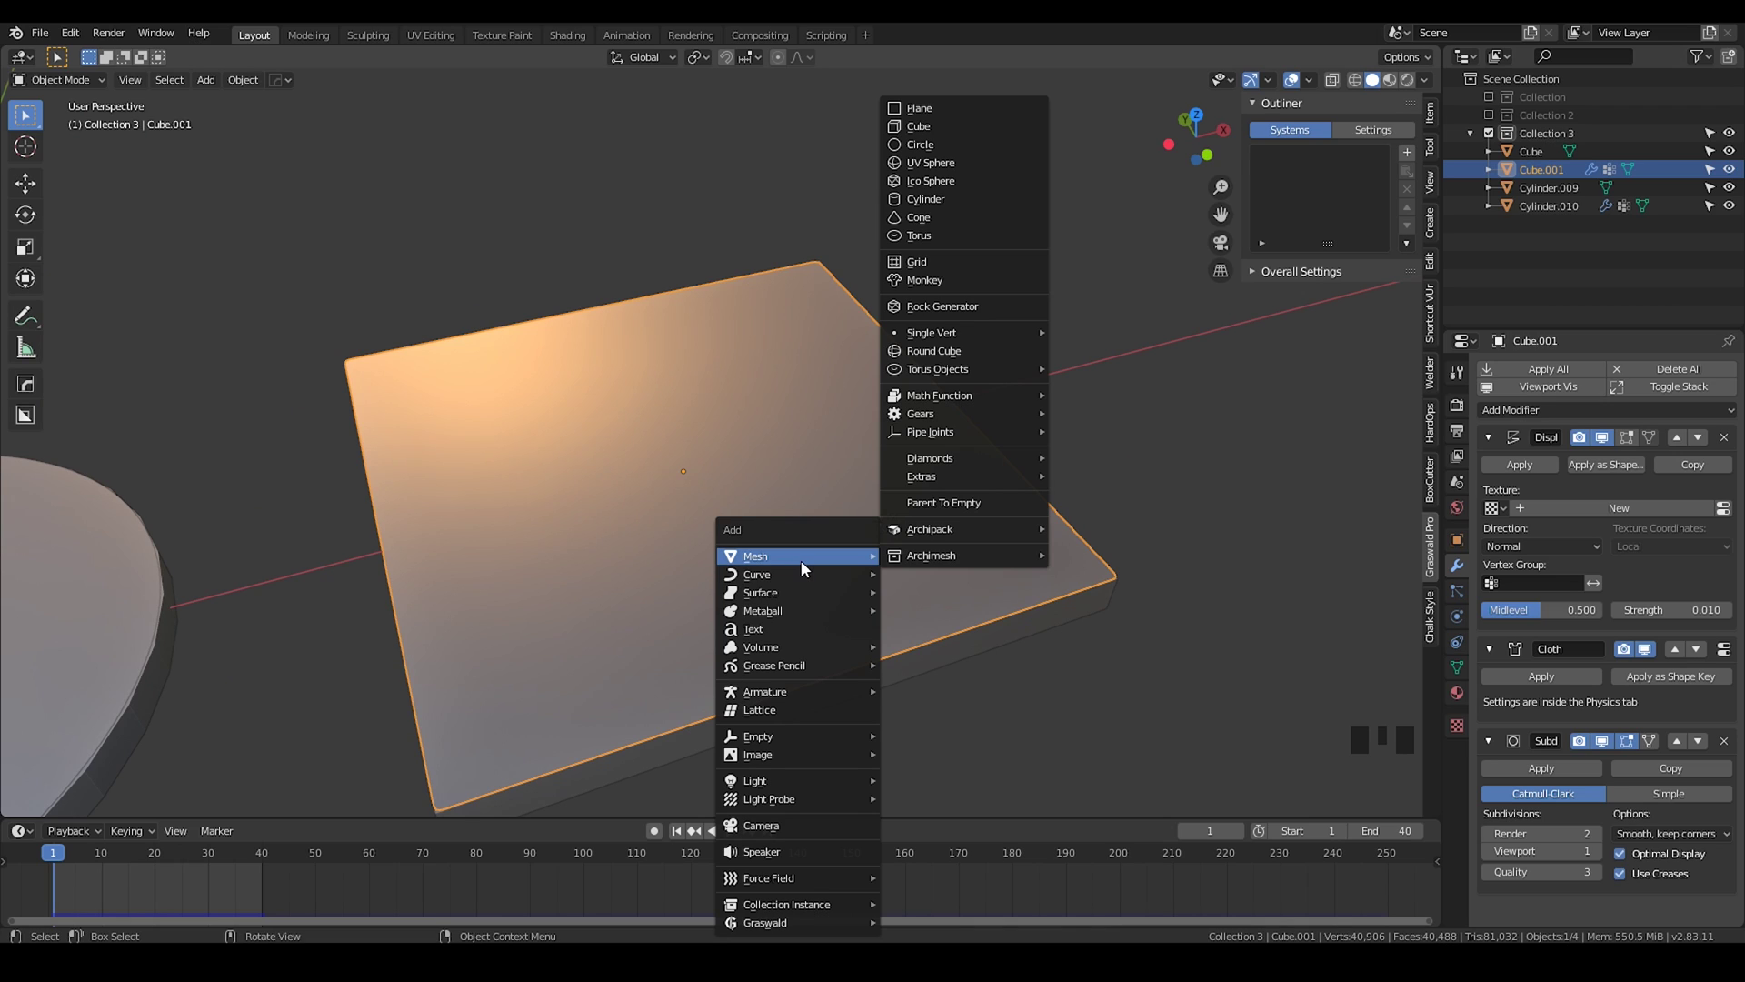
pyautogui.click(306, 583)
pyautogui.press('KP_Enter')
pyautogui.press('Tab')
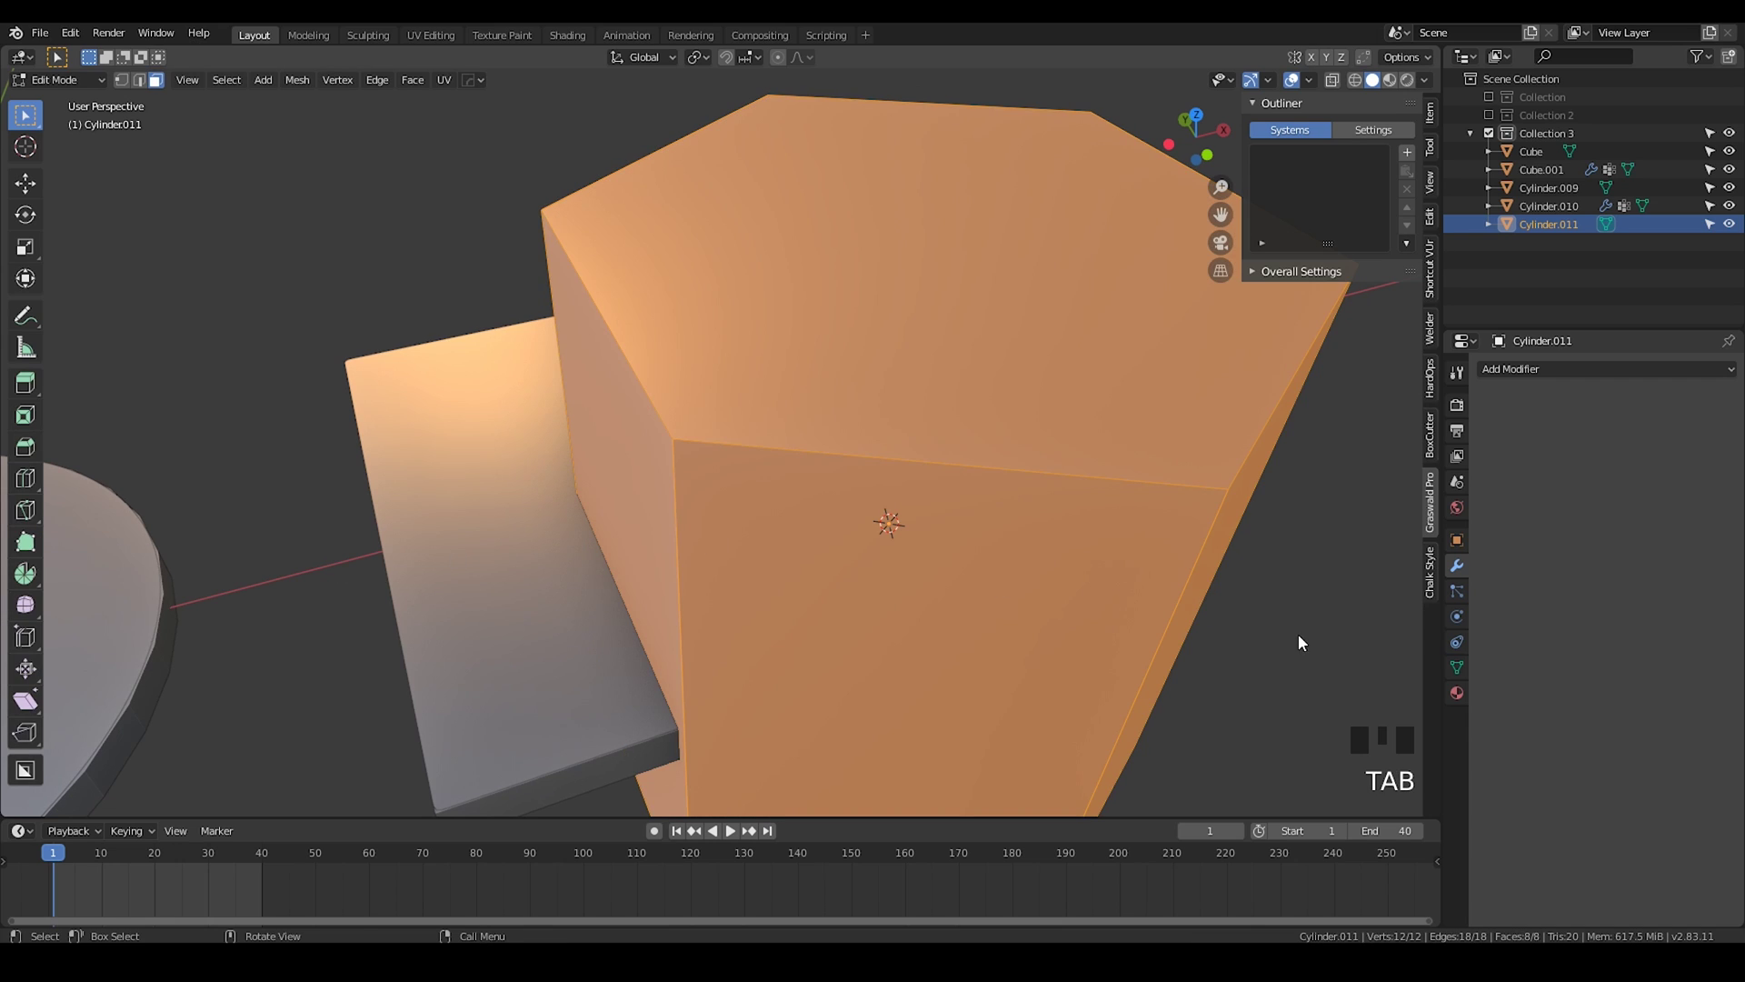
pyautogui.press('s')
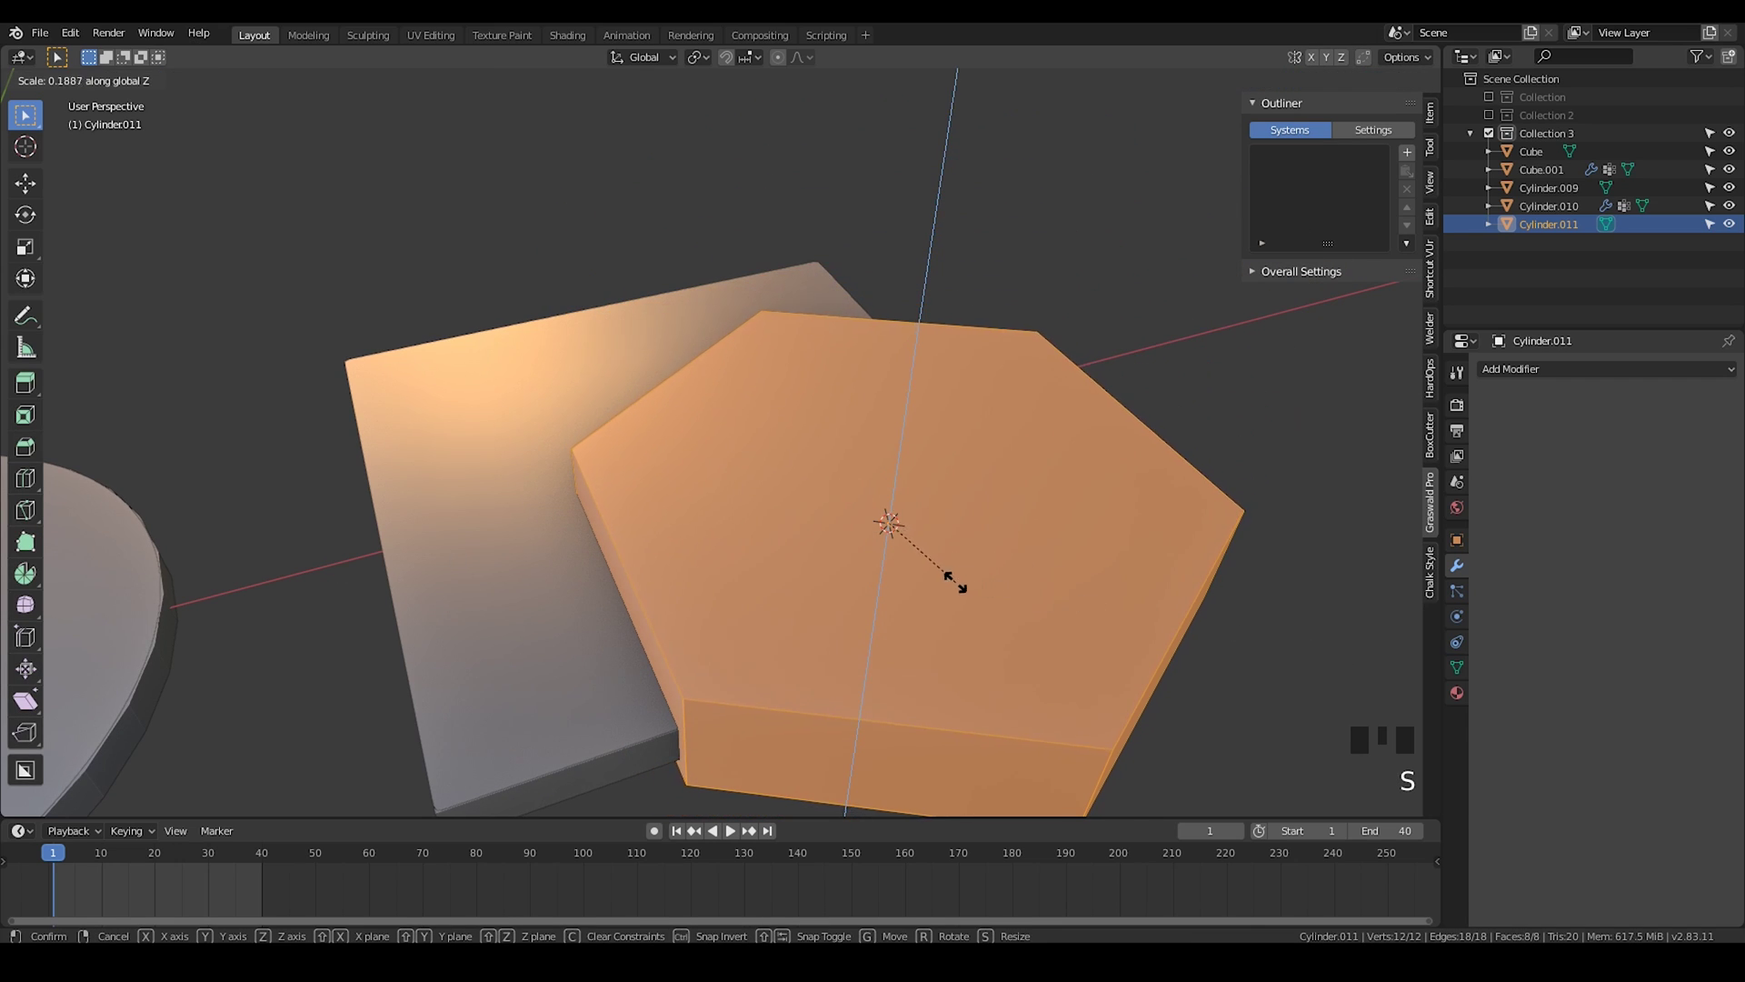
pyautogui.click(1091, 624)
pyautogui.press('s')
# Step: Move the hexagon vertically so it sits sunk into the cushion plate, then select the plate
pyautogui.press('g')
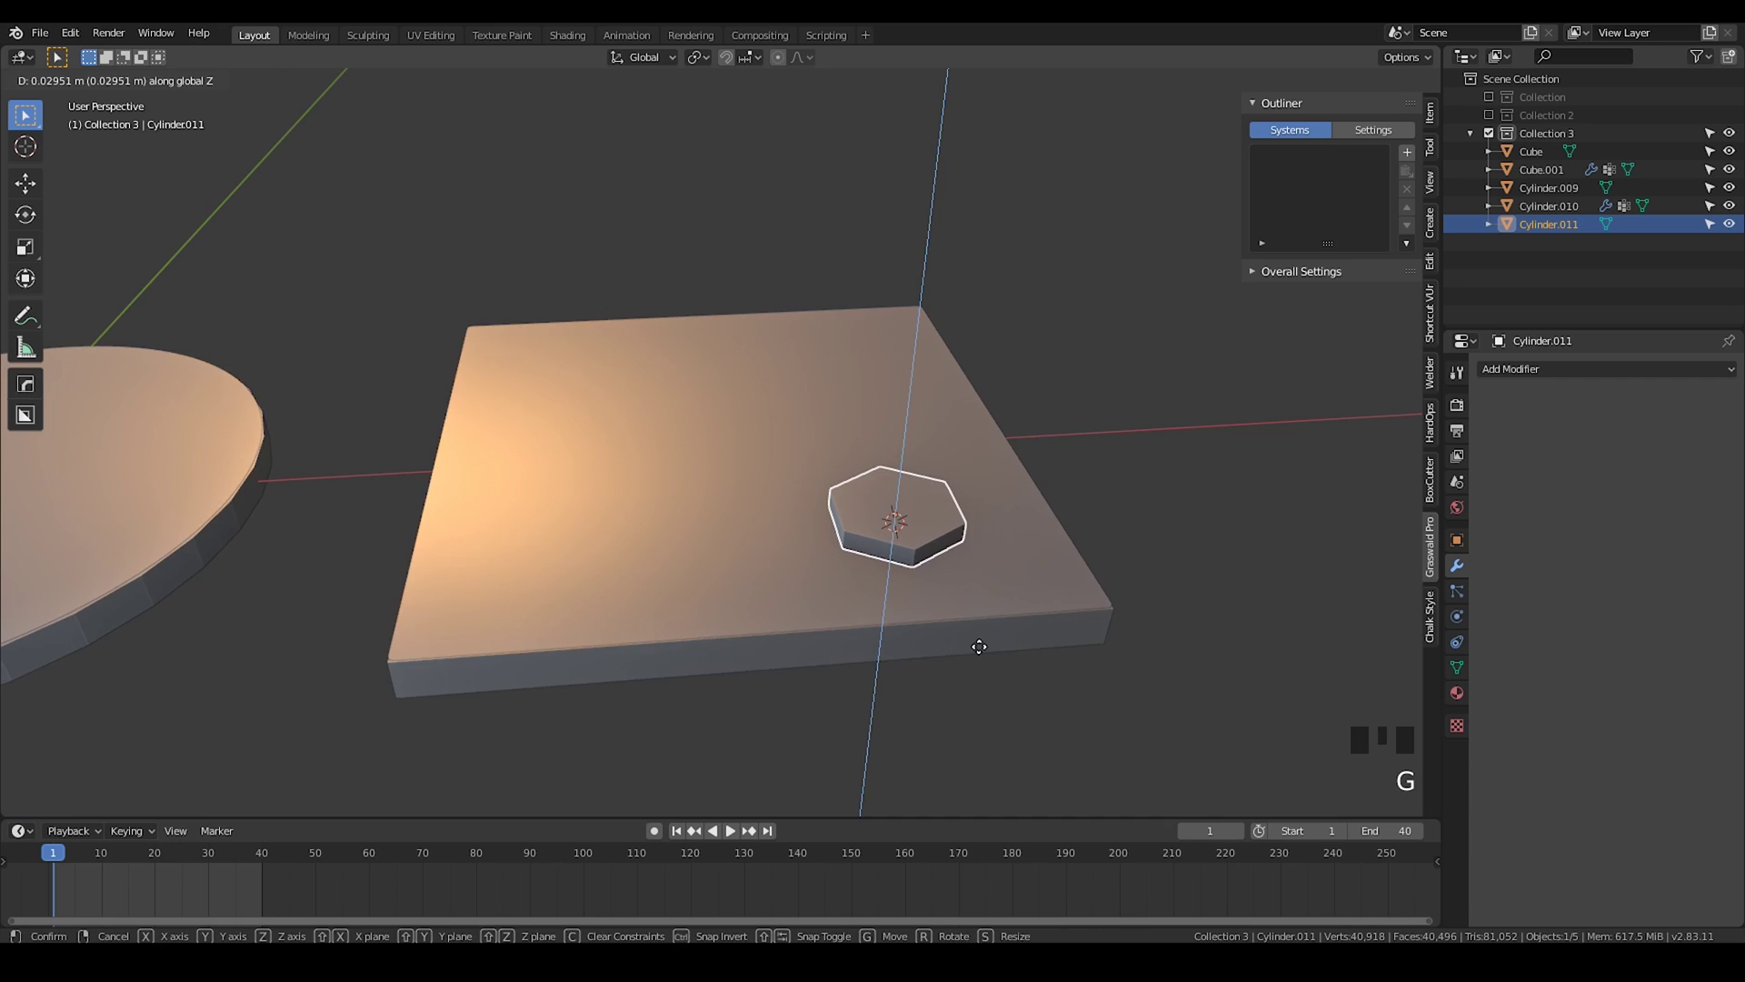
pyautogui.moveTo(929, 497); pyautogui.dragTo(980, 544)
pyautogui.press('g')
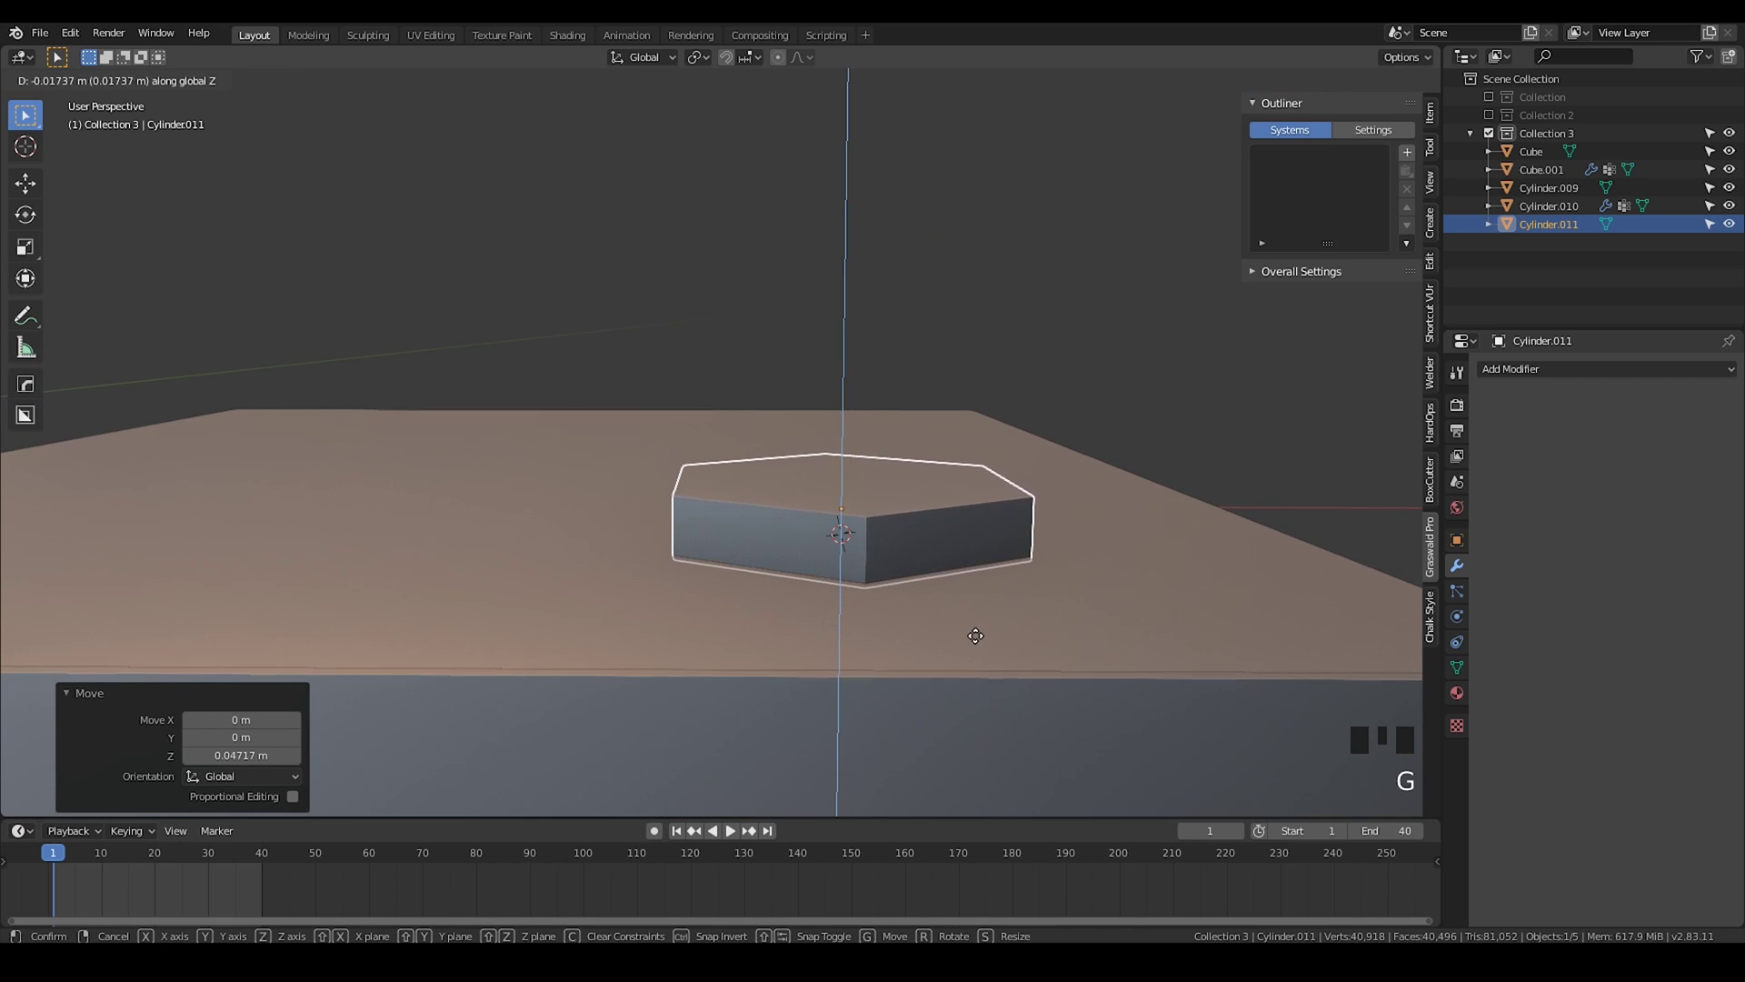
pyautogui.click(946, 610)
pyautogui.moveTo(884, 547); pyautogui.dragTo(774, 556)
pyautogui.scroll(-3)
pyautogui.moveTo(778, 553); pyautogui.dragTo(1426, 604)
pyautogui.click(1460, 619)
pyautogui.scroll(3)
pyautogui.moveTo(1527, 419); pyautogui.dragTo(1051, 370)
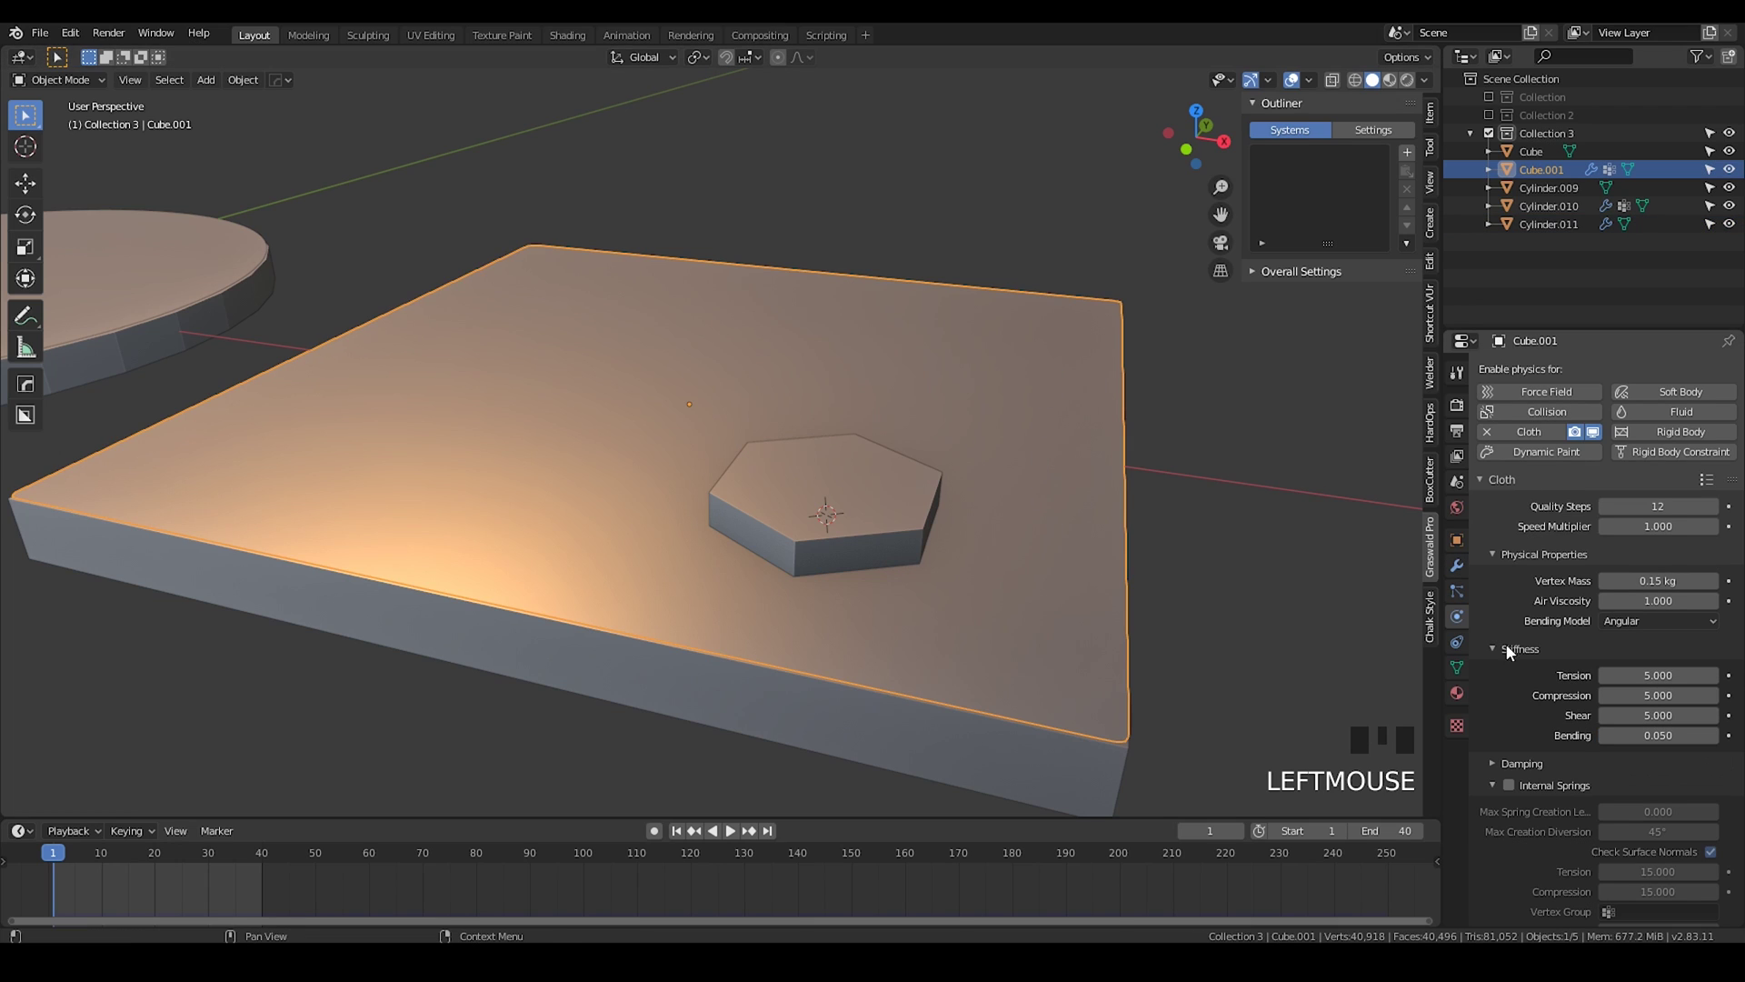
# Step: Scroll the Physics properties to the hexagon's Collision settings
pyautogui.scroll(-3)
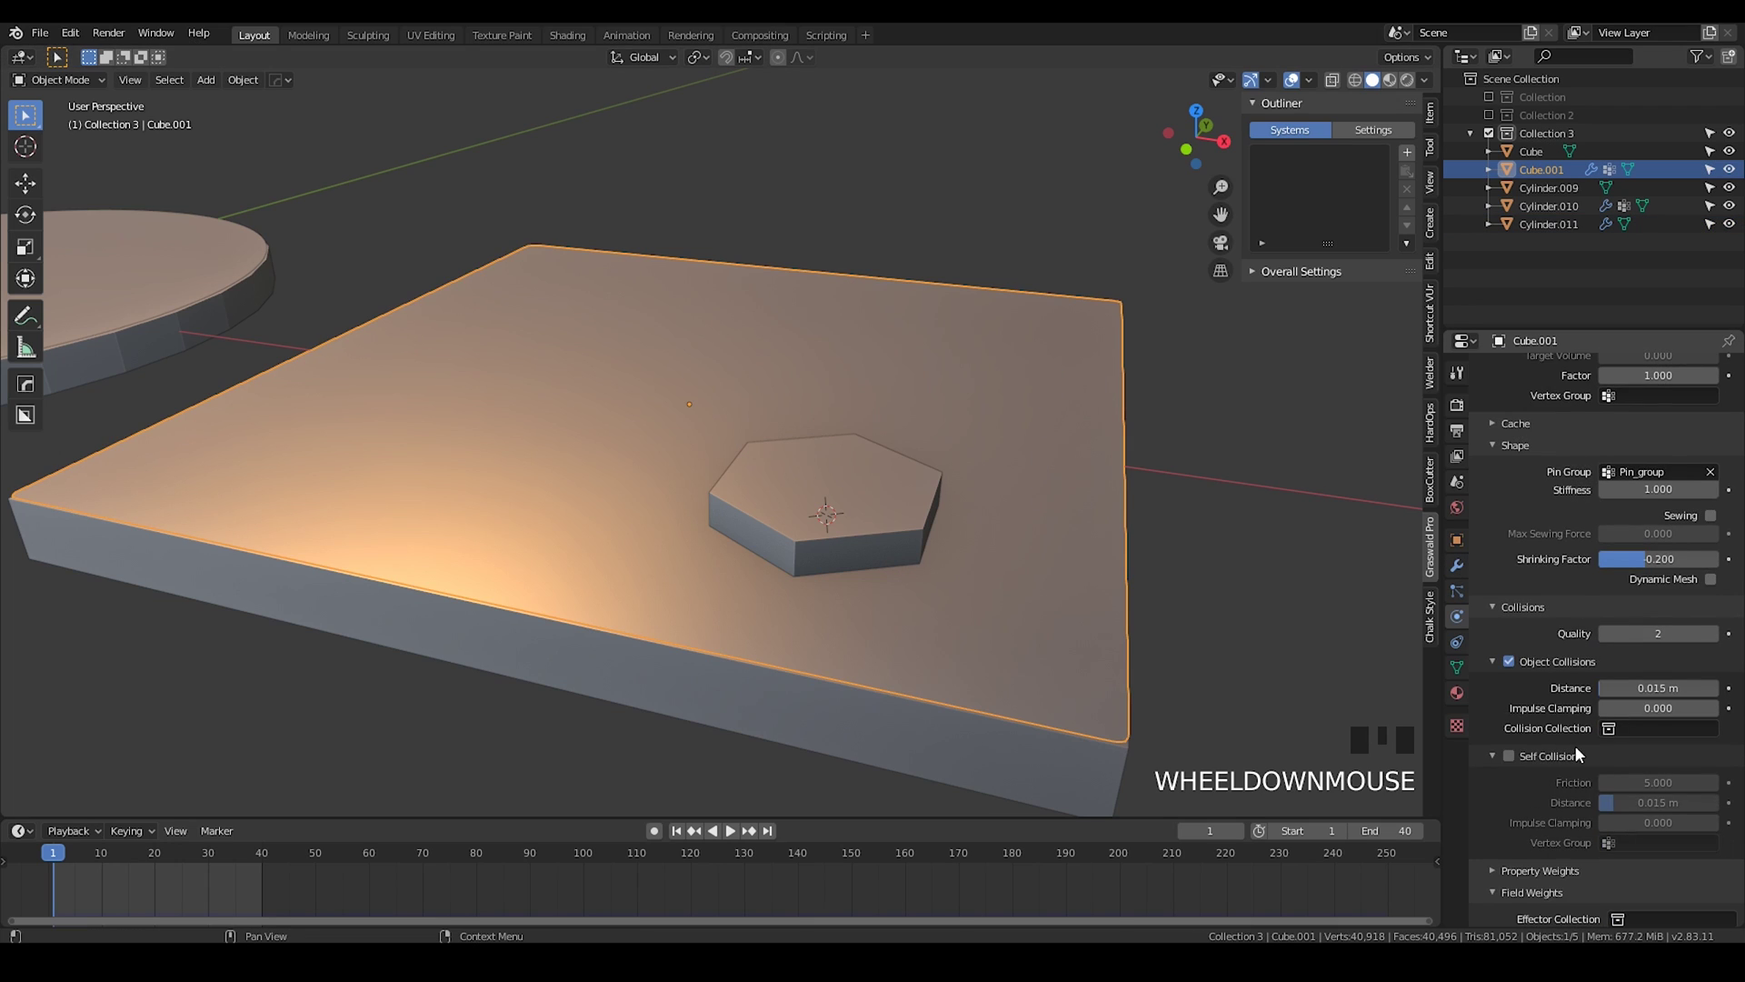
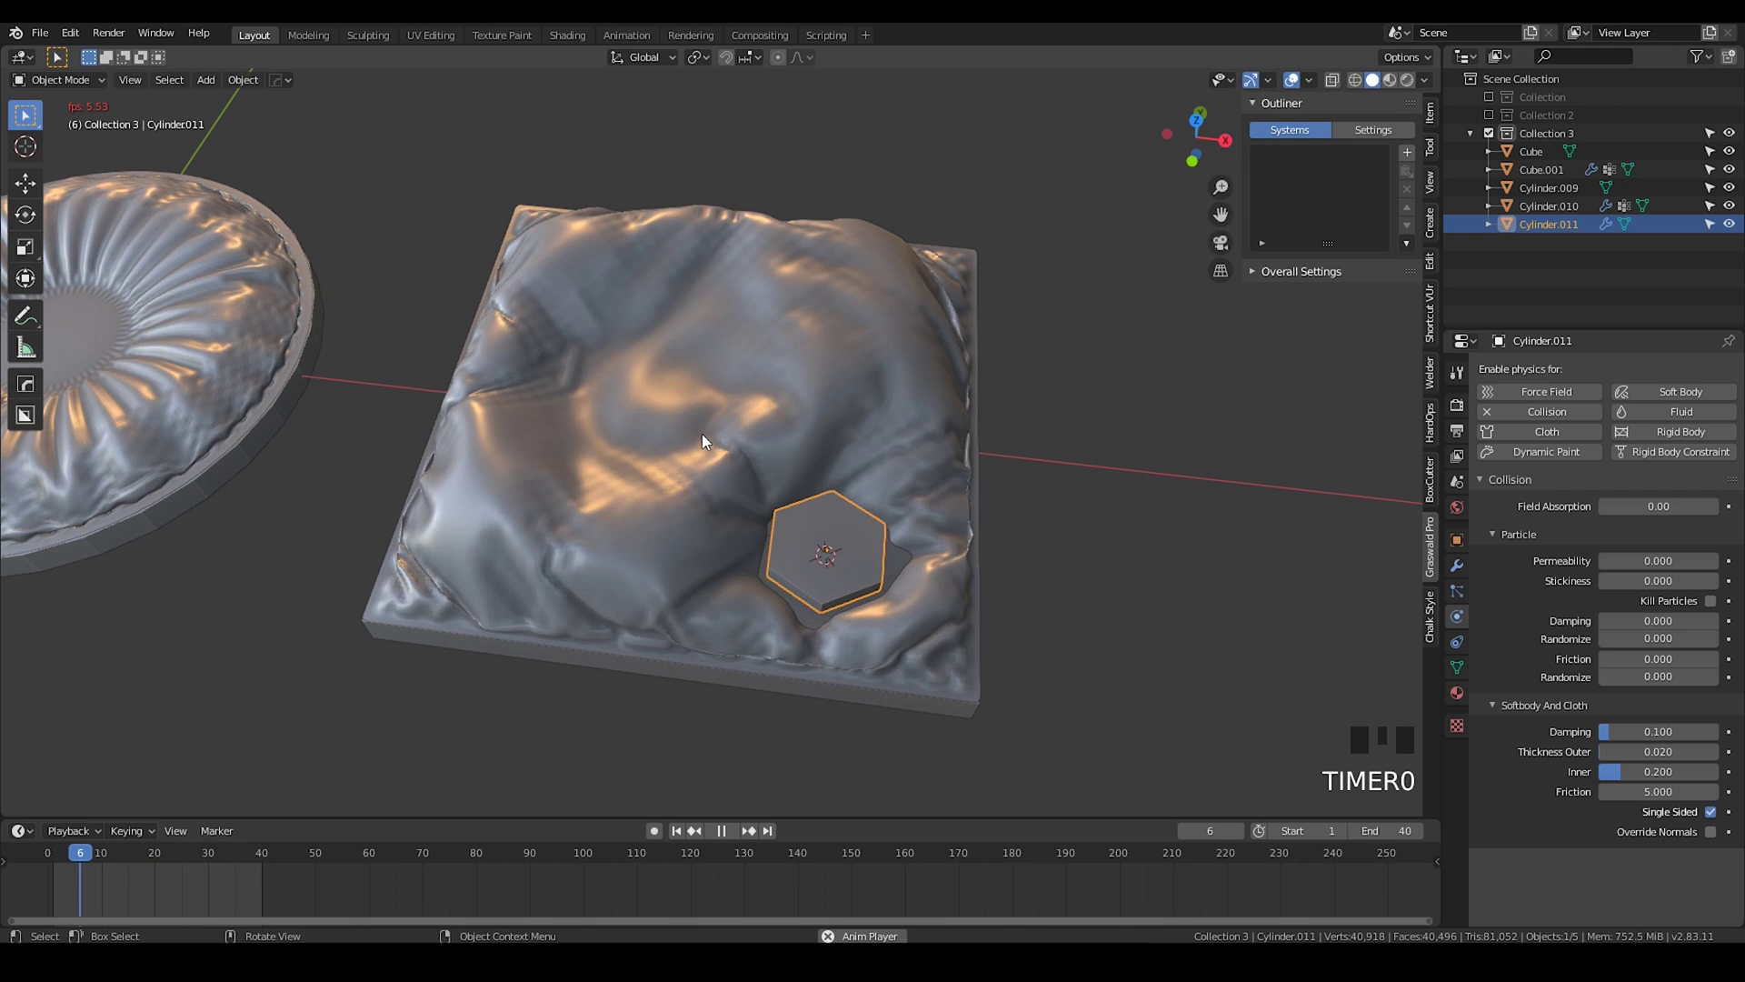
# Step: Inspect the cushion wrinkling around the hexagon and isolate the cushion and hexagon in local view
pyautogui.moveTo(667, 455); pyautogui.dragTo(728, 407)
pyautogui.moveTo(747, 414); pyautogui.dragTo(774, 586)
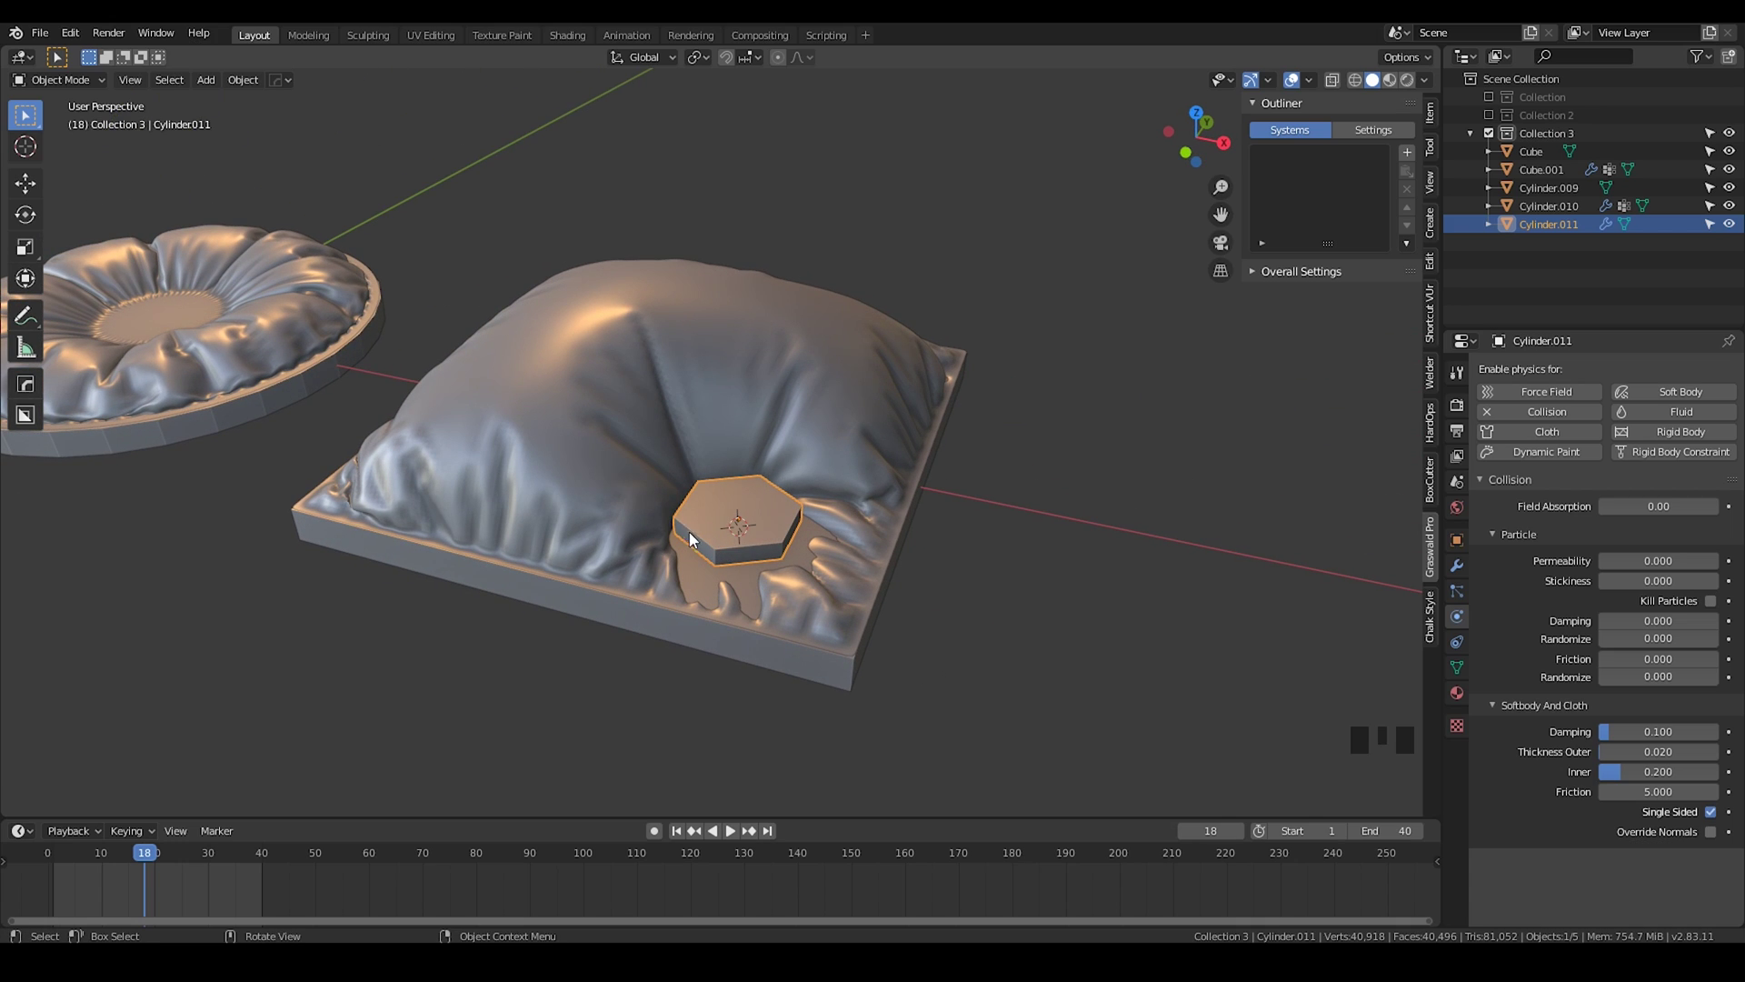
pyautogui.moveTo(659, 411); pyautogui.dragTo(768, 496)
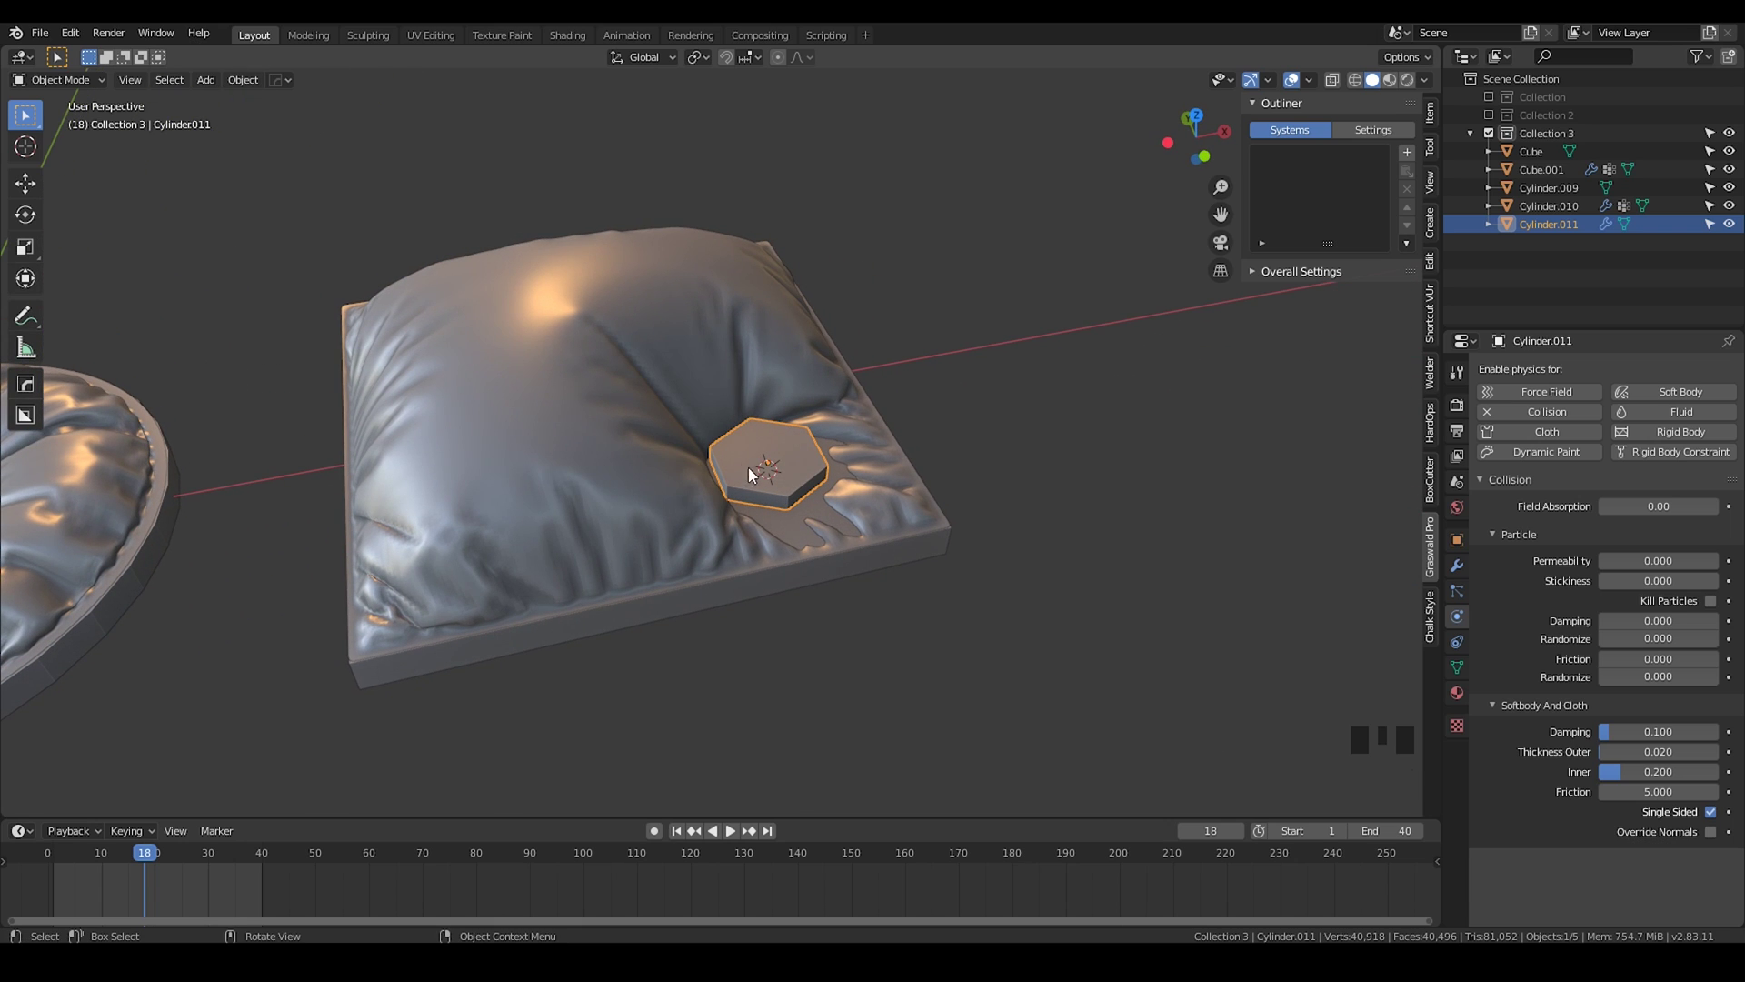
pyautogui.moveTo(743, 478); pyautogui.dragTo(798, 508)
pyautogui.scroll(3)
pyautogui.moveTo(800, 477); pyautogui.dragTo(915, 340)
pyautogui.click(915, 341)
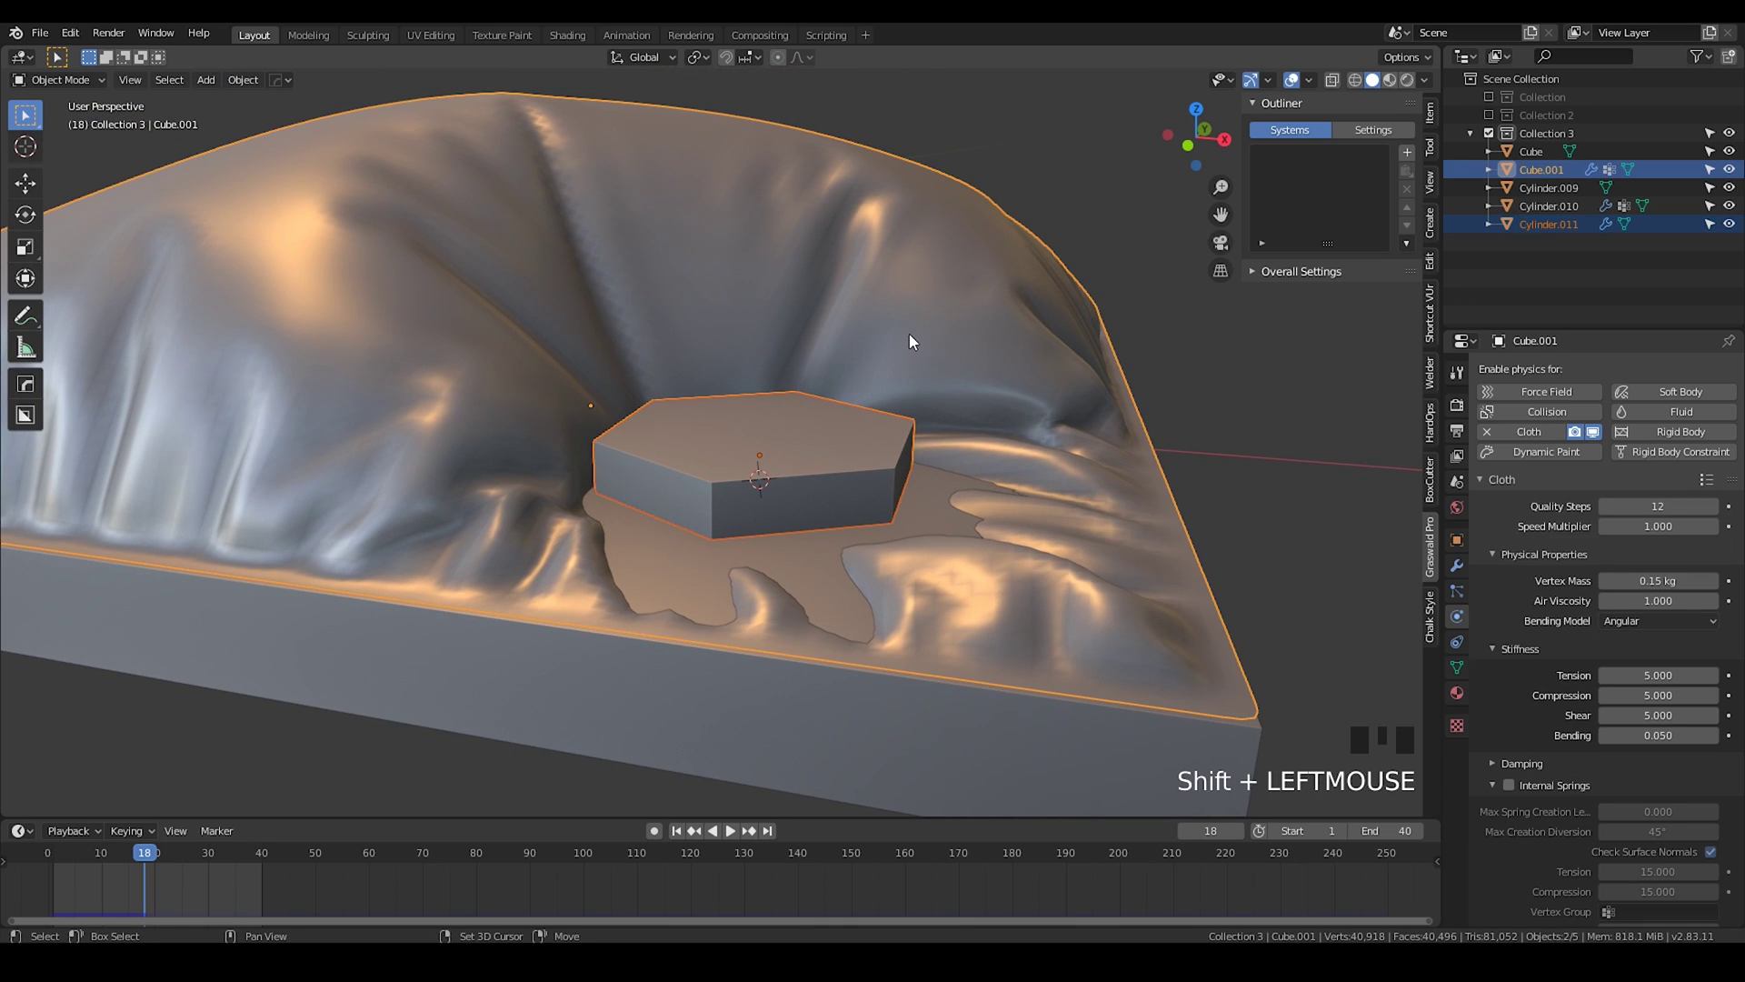
pyautogui.press('KP_Divide')
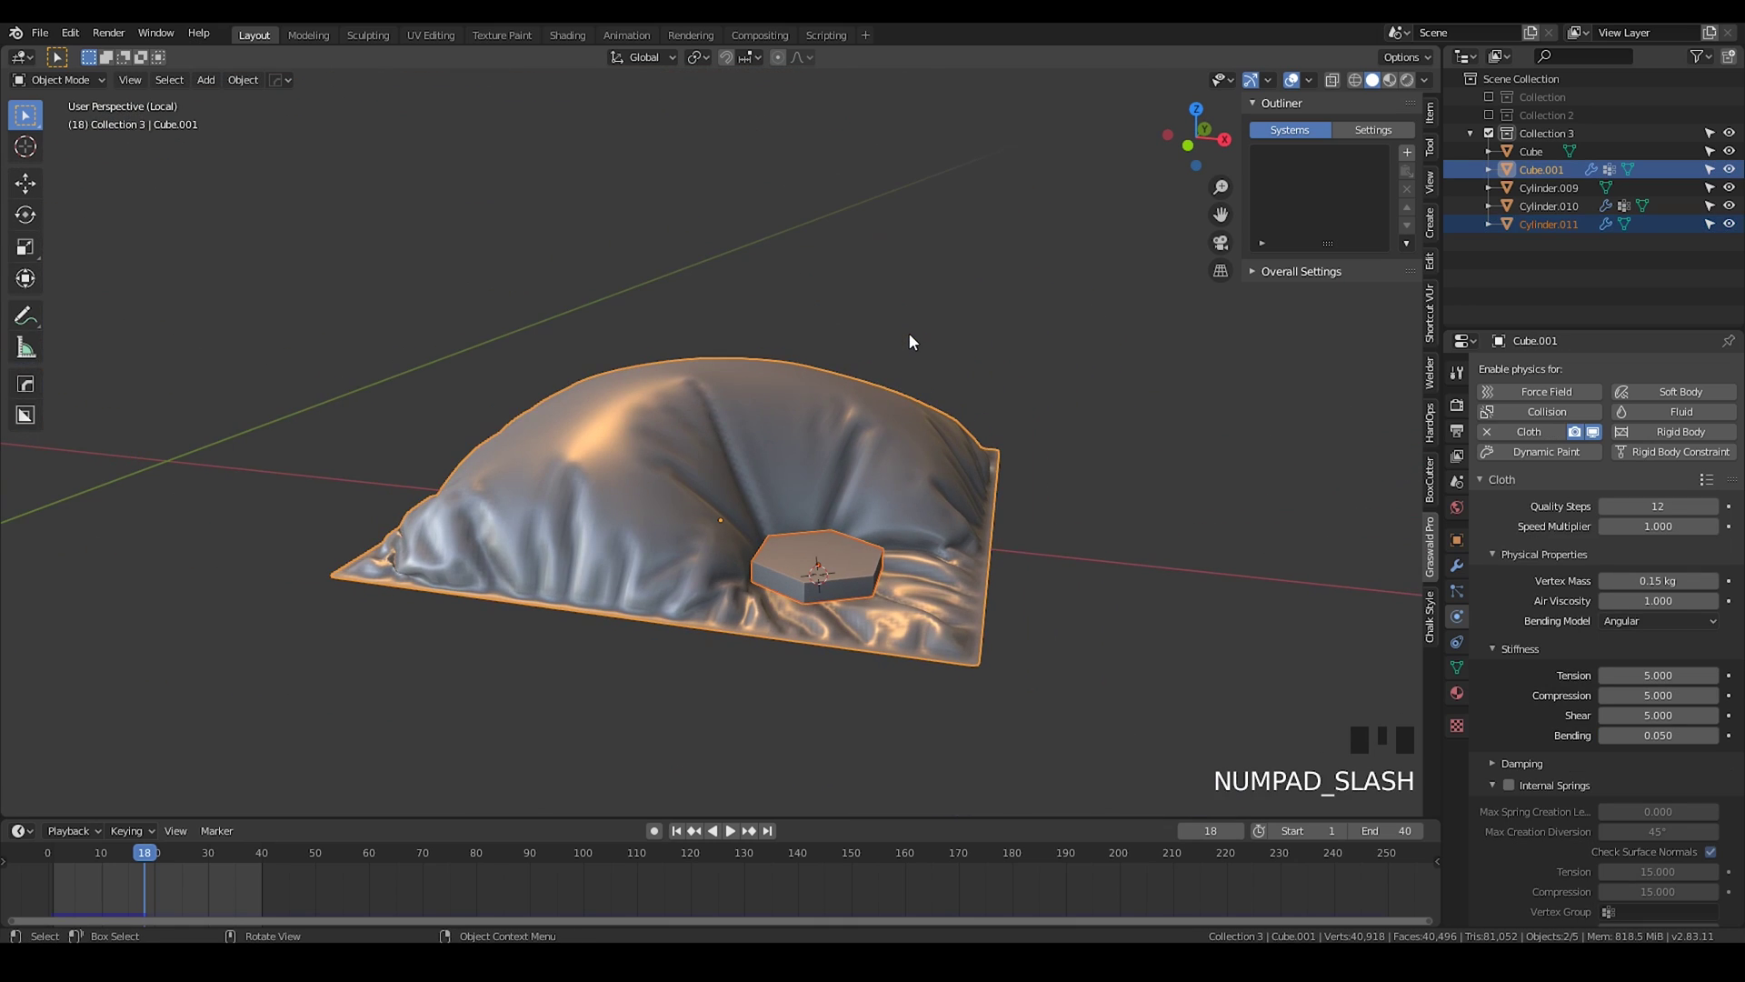
pyautogui.press('a')
# Step: Raise Cube.001's cloth collision quality to 4 with 0.001 m distance and return to the full scene
pyautogui.scroll(3)
pyautogui.moveTo(815, 616); pyautogui.dragTo(871, 623)
pyautogui.click(871, 624)
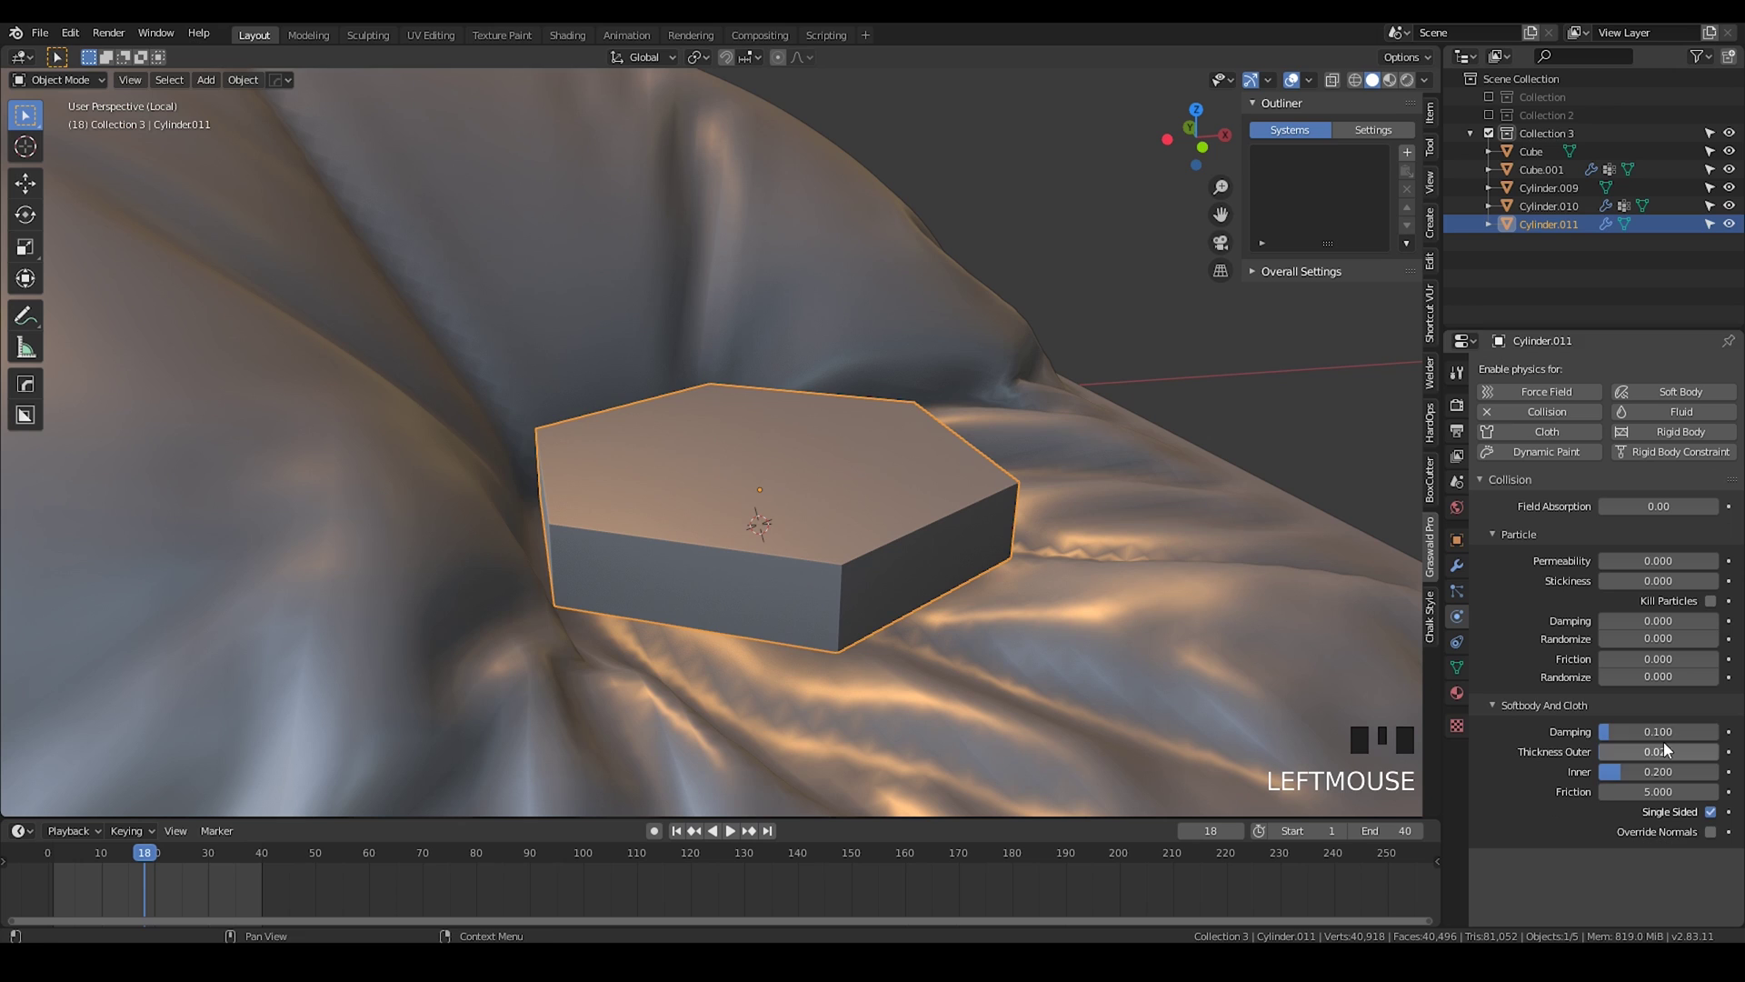
pyautogui.click(1259, 644)
pyautogui.scroll(-3)
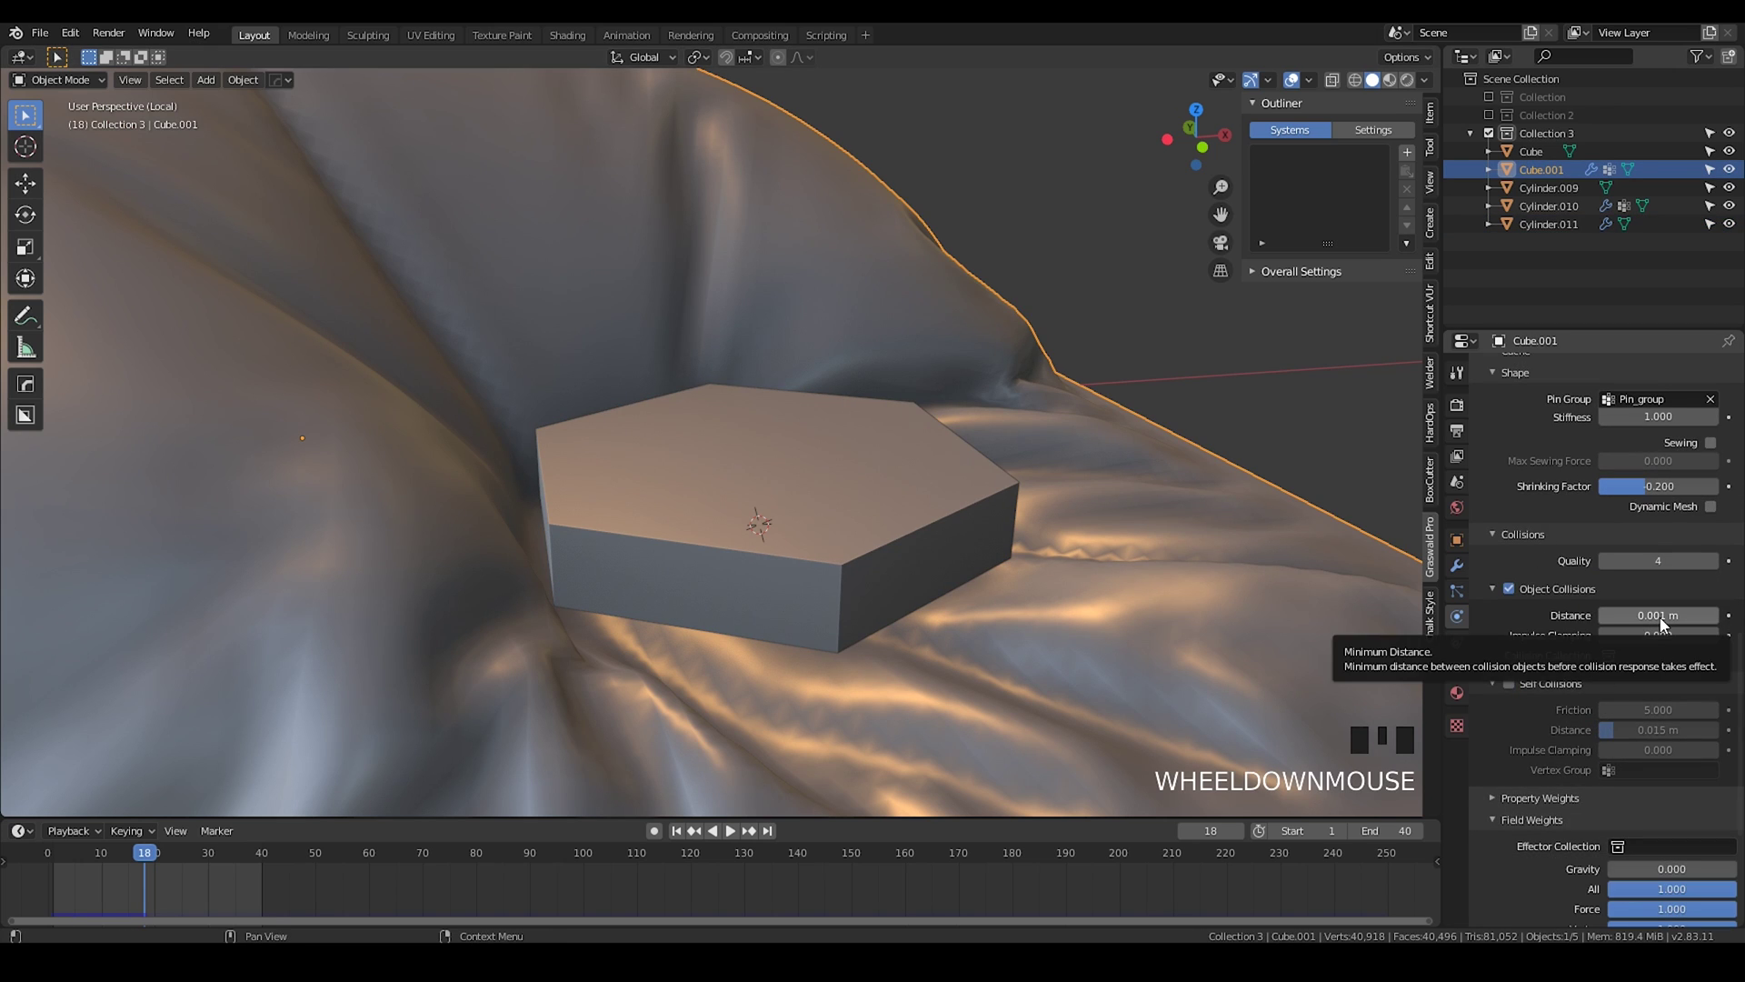
pyautogui.moveTo(645, 454); pyautogui.dragTo(820, 338)
pyautogui.press('KP_Divide')
pyautogui.scroll(-3)
pyautogui.moveTo(715, 498); pyautogui.dragTo(682, 841)
# Step: Duplicate the cushion plate and hexagon with Shift+D and place the copy beside the original
pyautogui.click(682, 841)
pyautogui.press('shift+d')
pyautogui.click(909, 556)
pyautogui.scroll(3)
pyautogui.moveTo(842, 484); pyautogui.dragTo(862, 470)
# Step: Extrude the copied hexagon's top face upward and separate it into its own object with P
pyautogui.press('Tab')
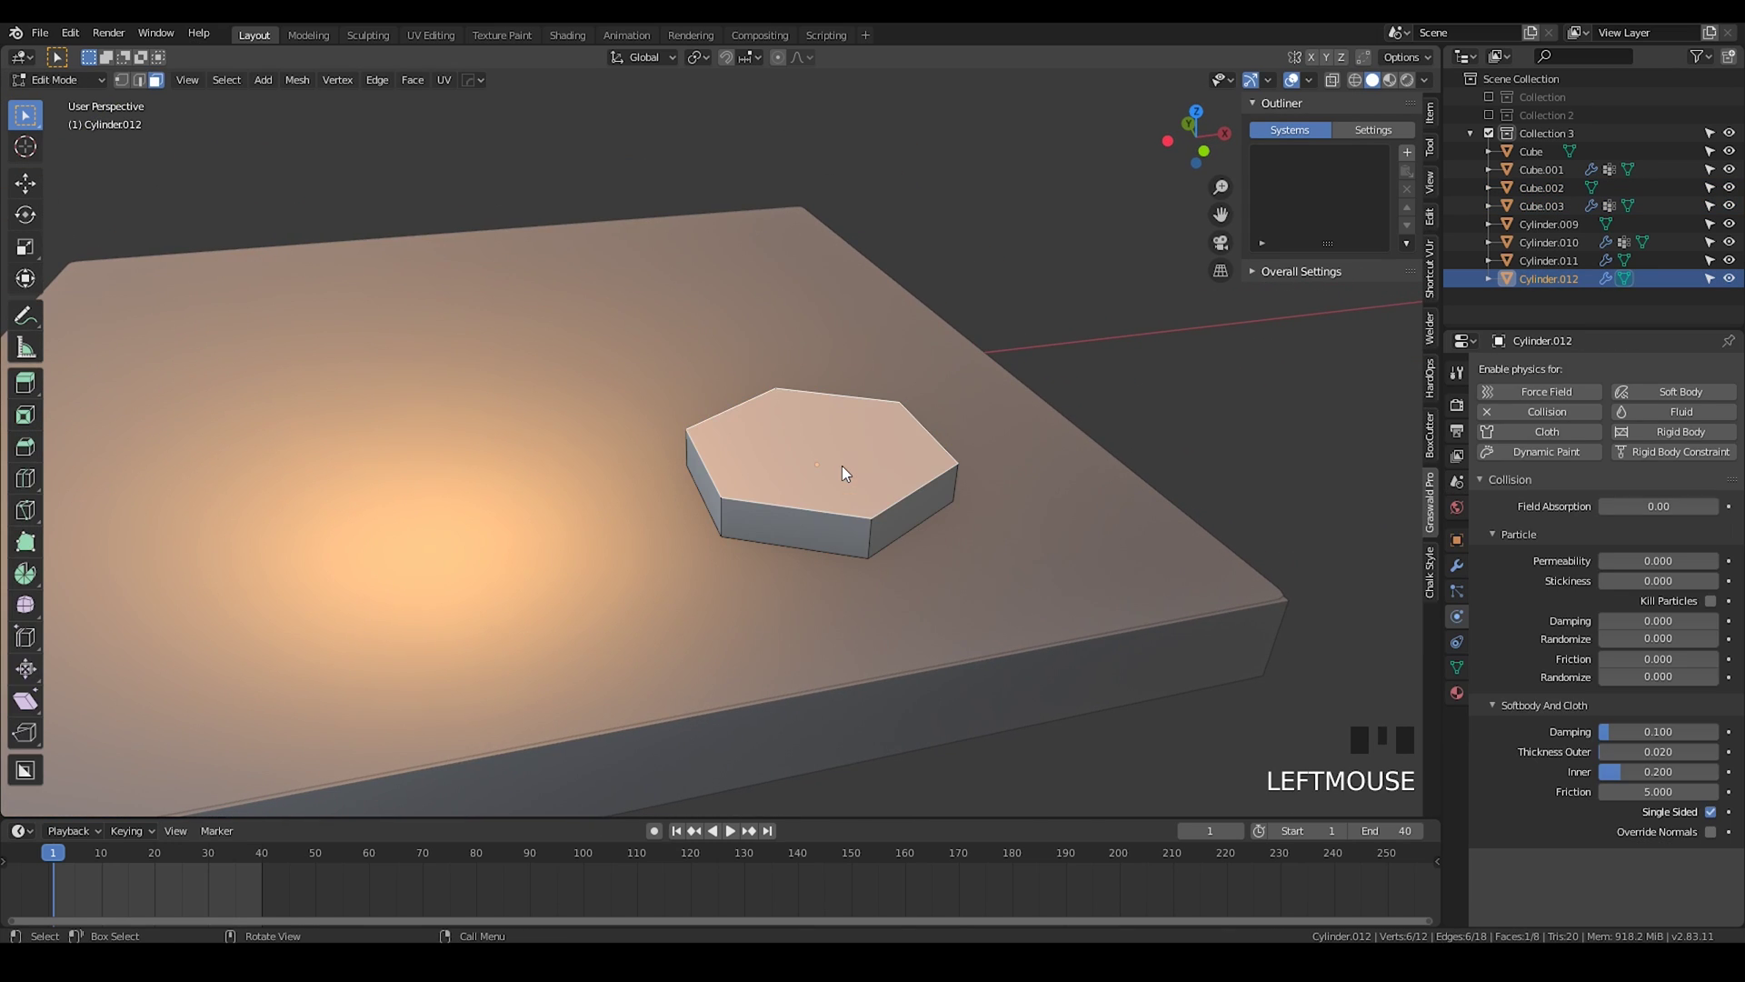
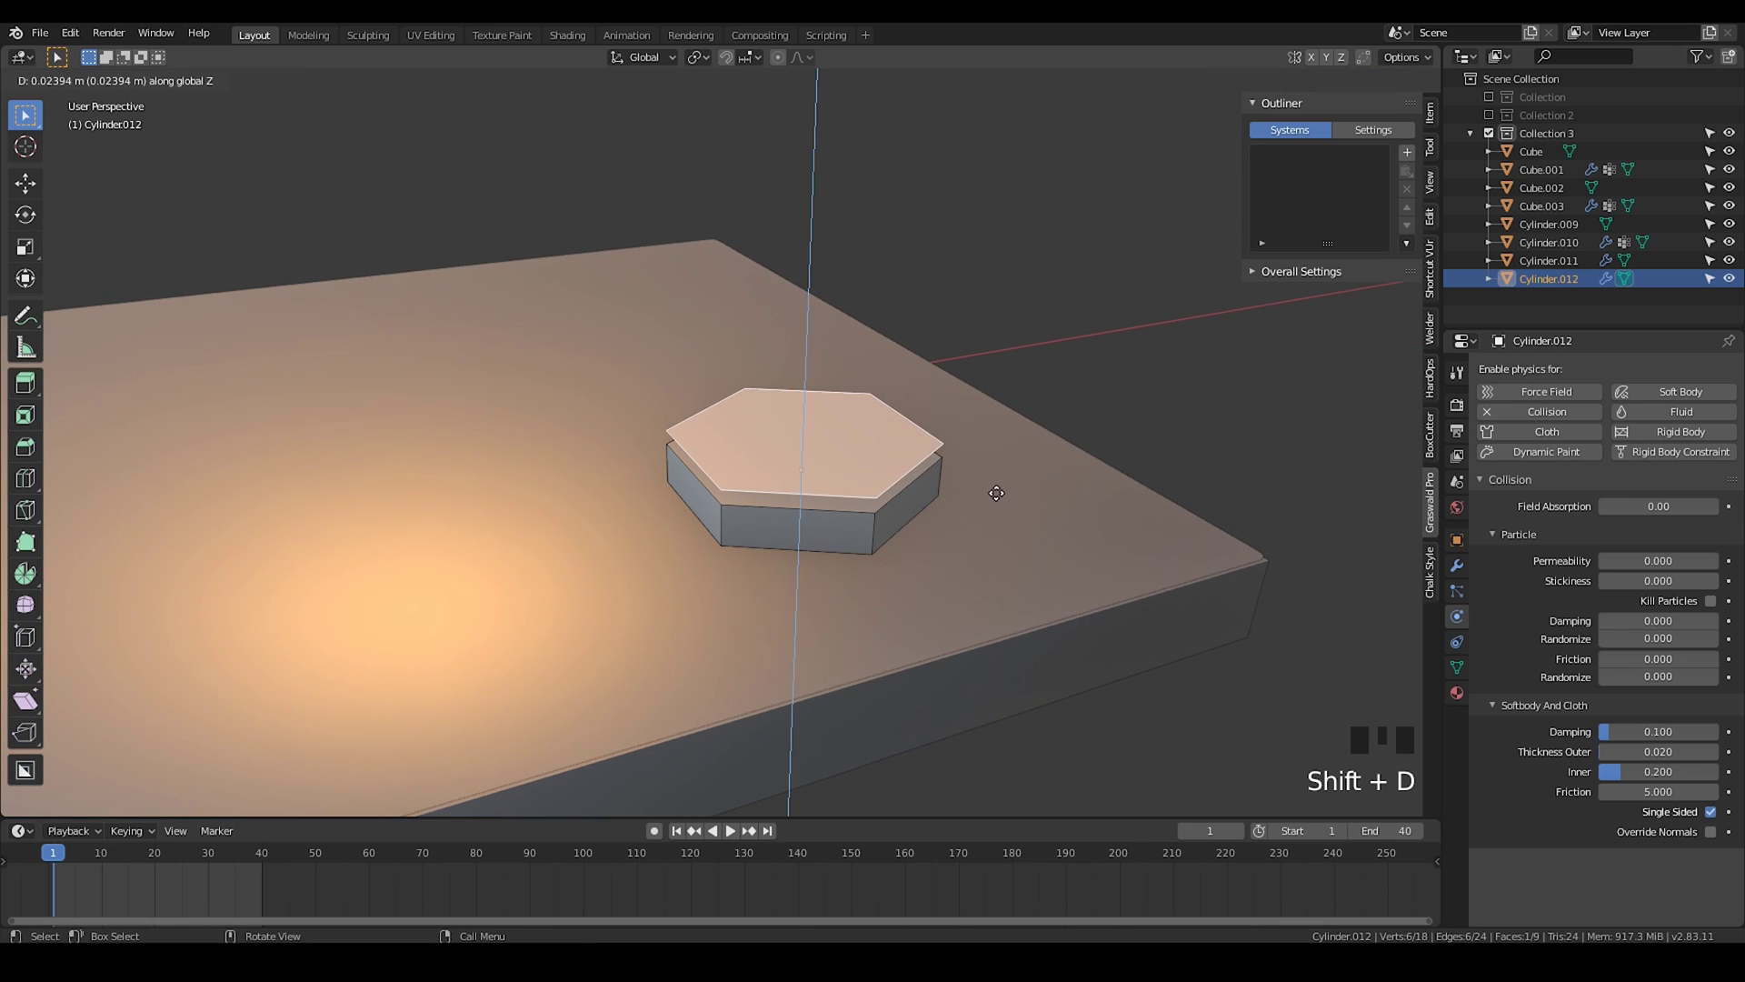
pyautogui.click(1001, 482)
pyautogui.moveTo(830, 448); pyautogui.dragTo(851, 461)
pyautogui.press('Tab')
pyautogui.press('p')
pyautogui.moveTo(833, 450); pyautogui.dragTo(935, 397)
pyautogui.press('Tab')
# Step: Select the separated hexagon outline together with the copied cushion plate
pyautogui.click(917, 402)
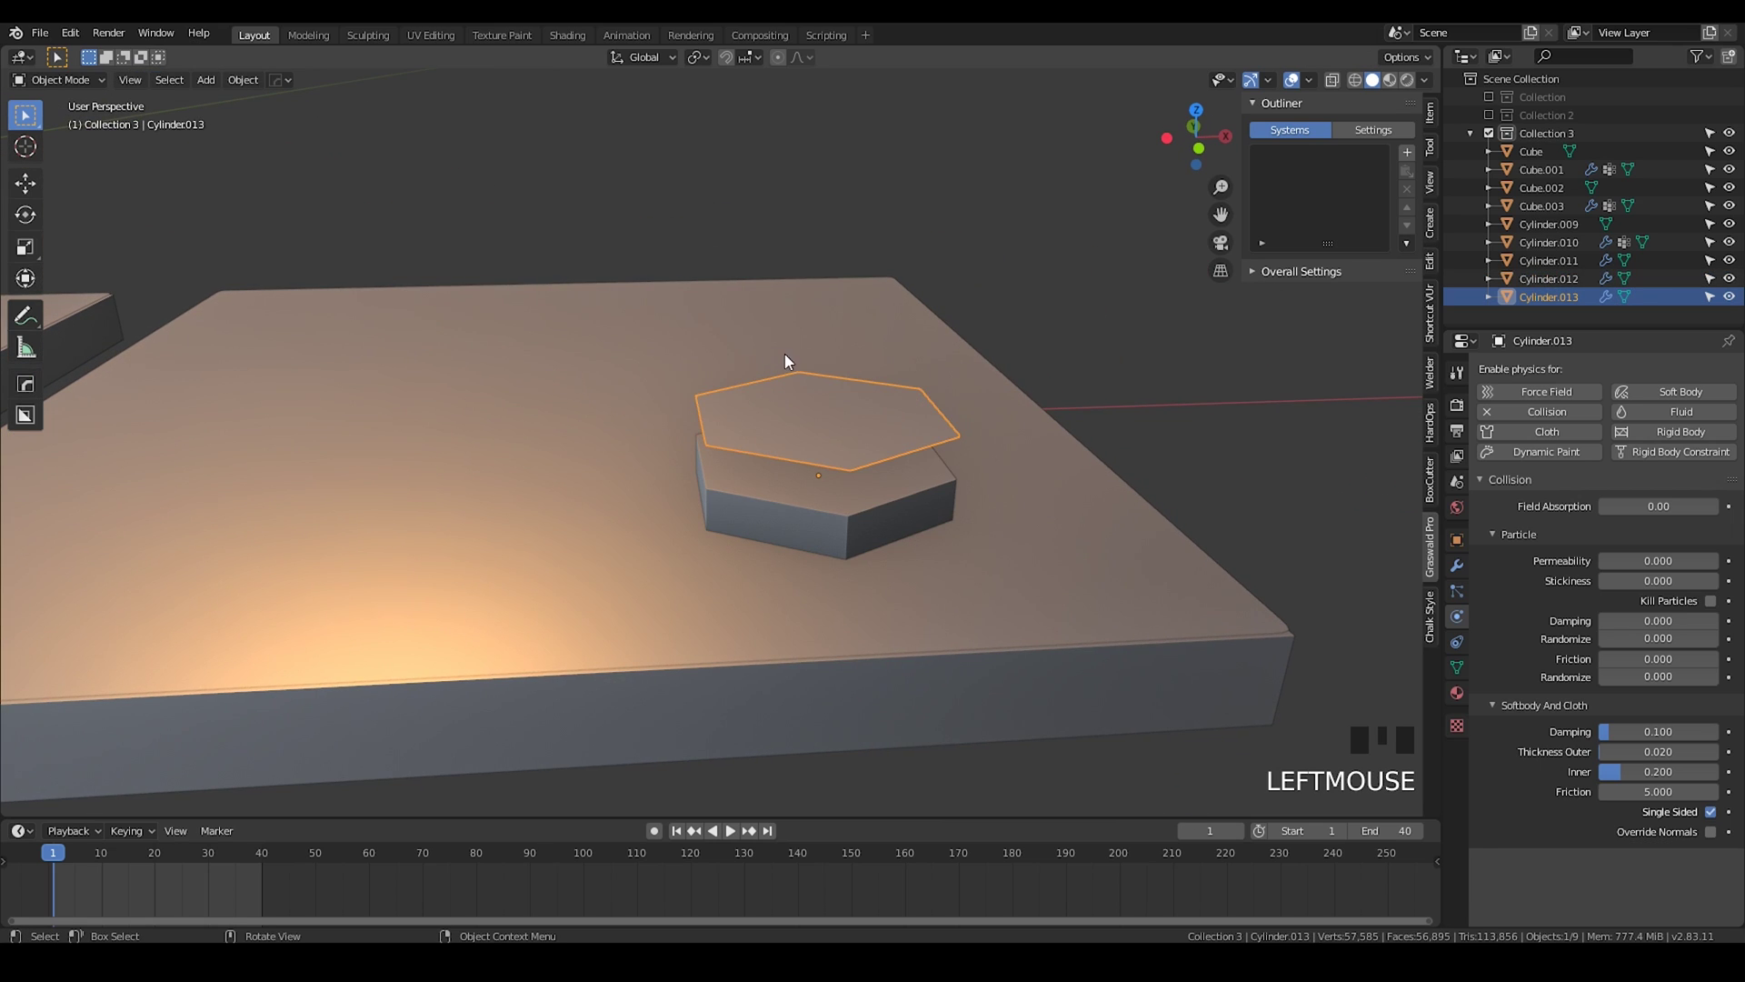
pyautogui.moveTo(785, 404); pyautogui.dragTo(1161, 479)
pyautogui.click(1142, 457)
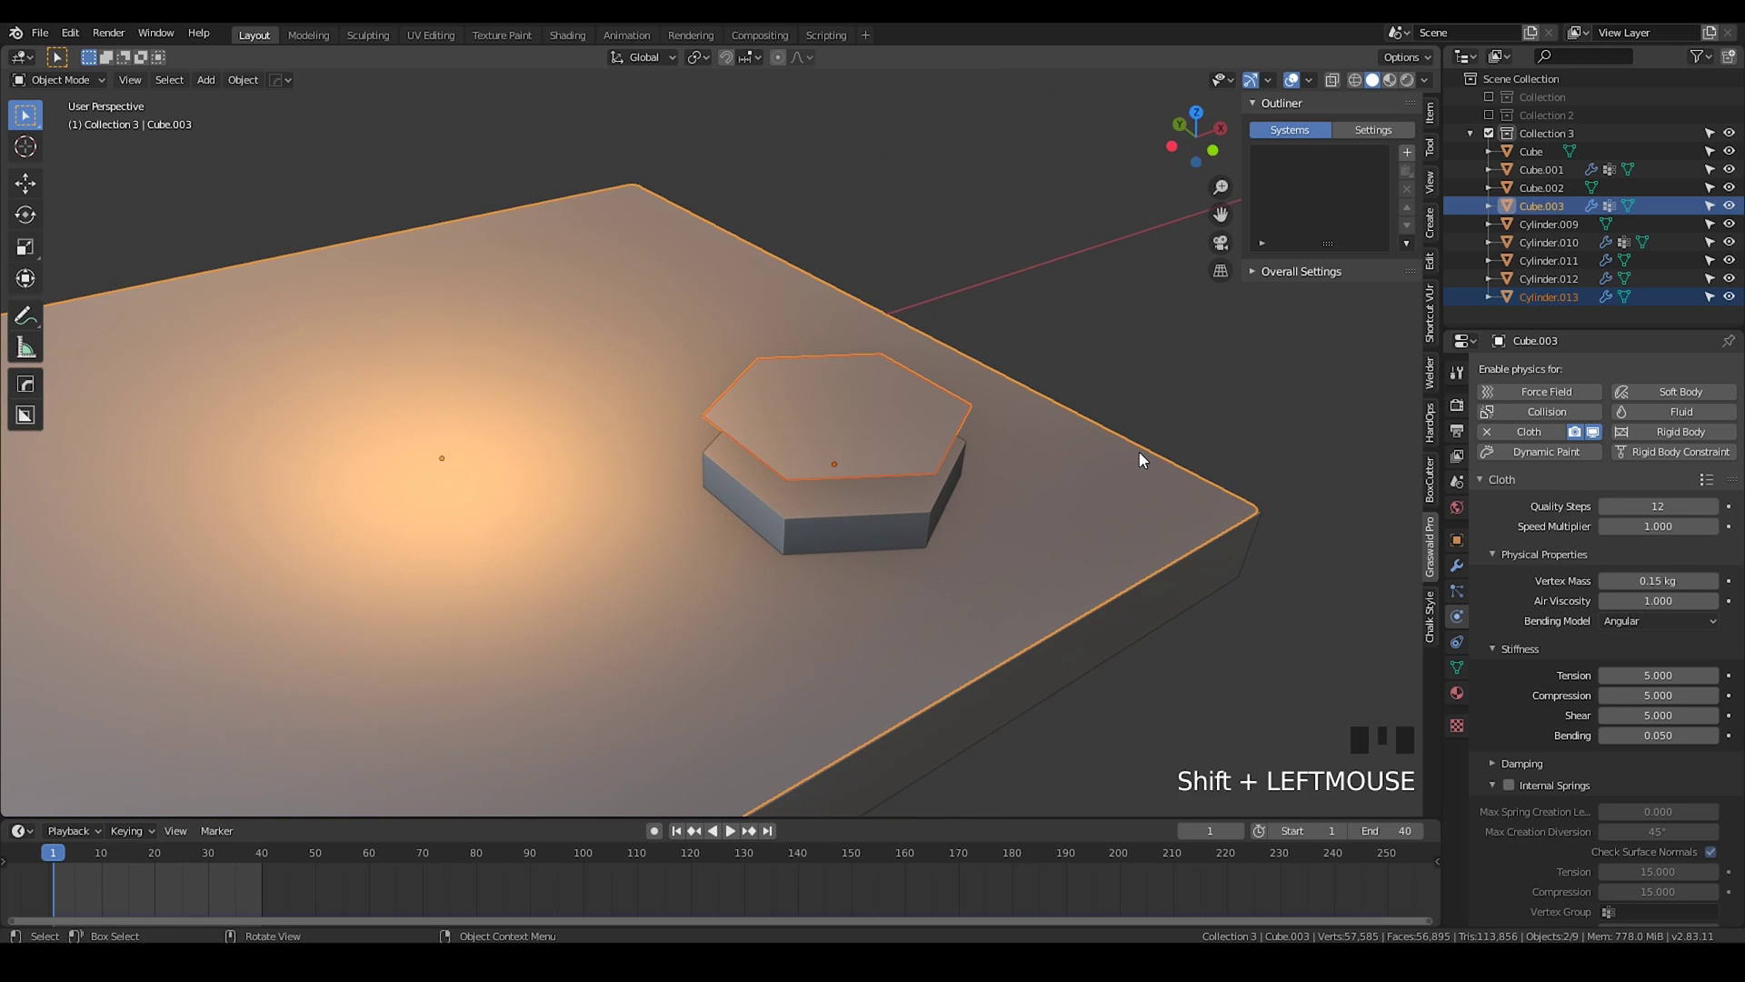
pyautogui.press('Tab')
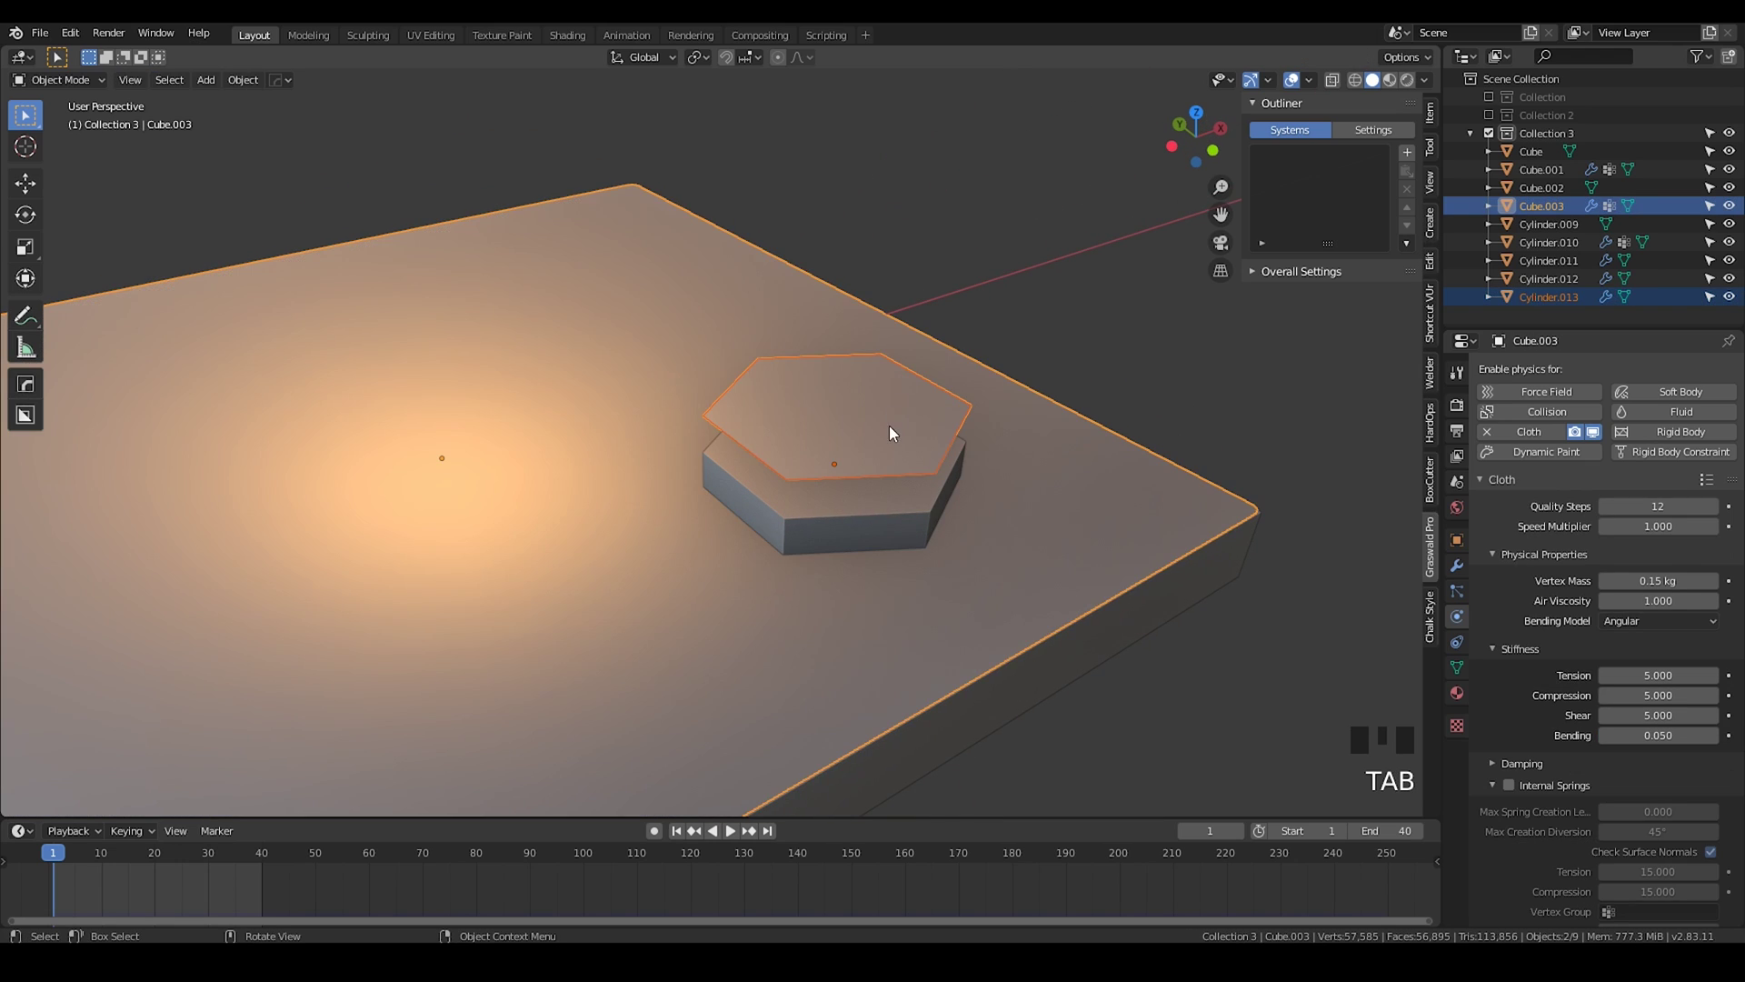
pyautogui.moveTo(879, 424); pyautogui.dragTo(1165, 470)
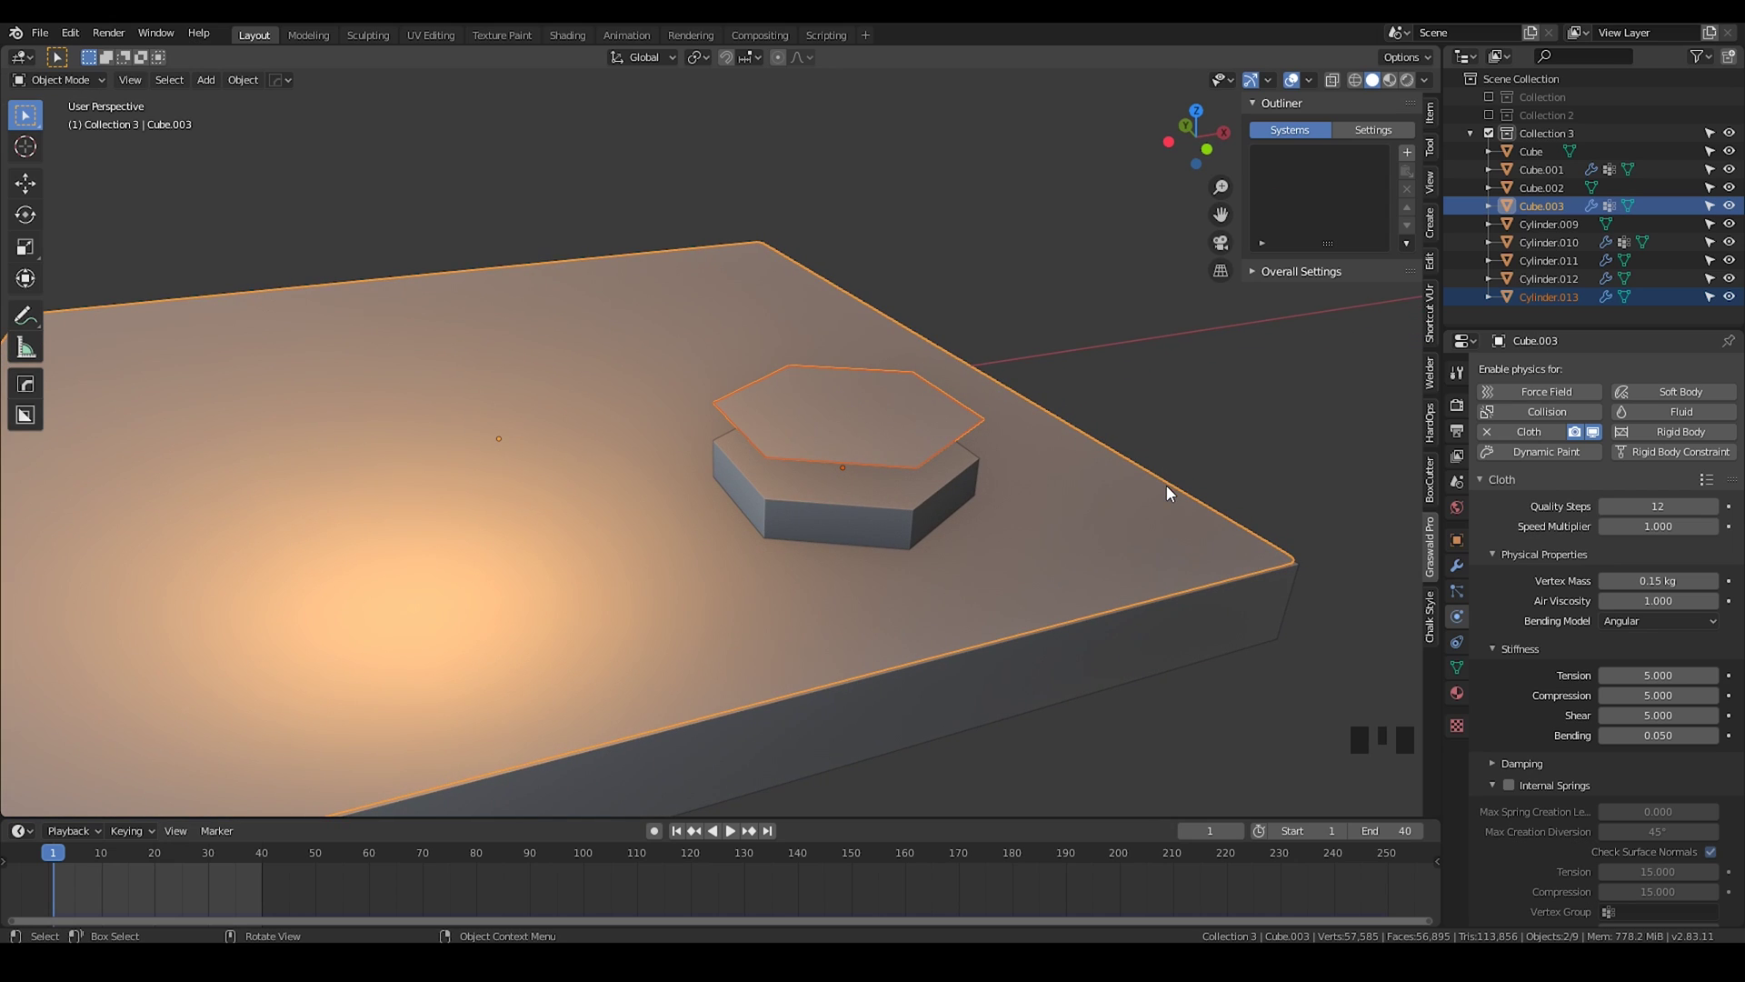
# Step: Knife Project the hexagon outline into the plate's grid from Top view (numpad 7, F3)
pyautogui.press('Tab')
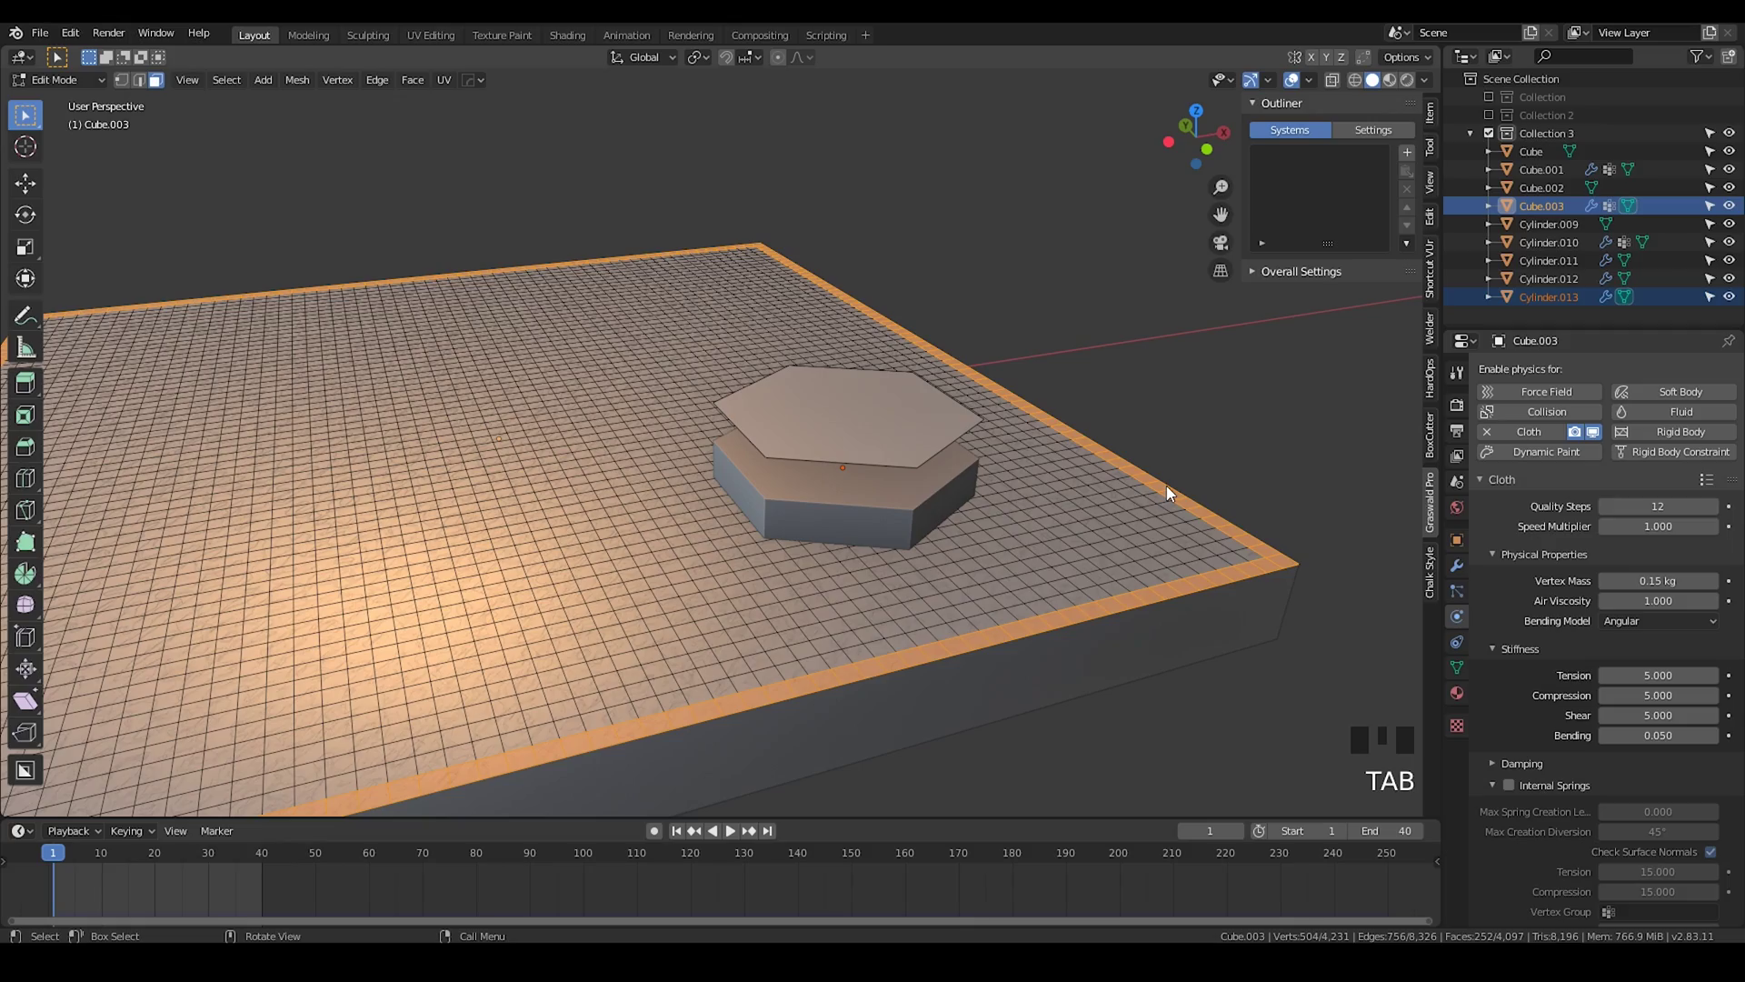
pyautogui.moveTo(814, 396); pyautogui.dragTo(808, 481)
pyautogui.press('KP_7')
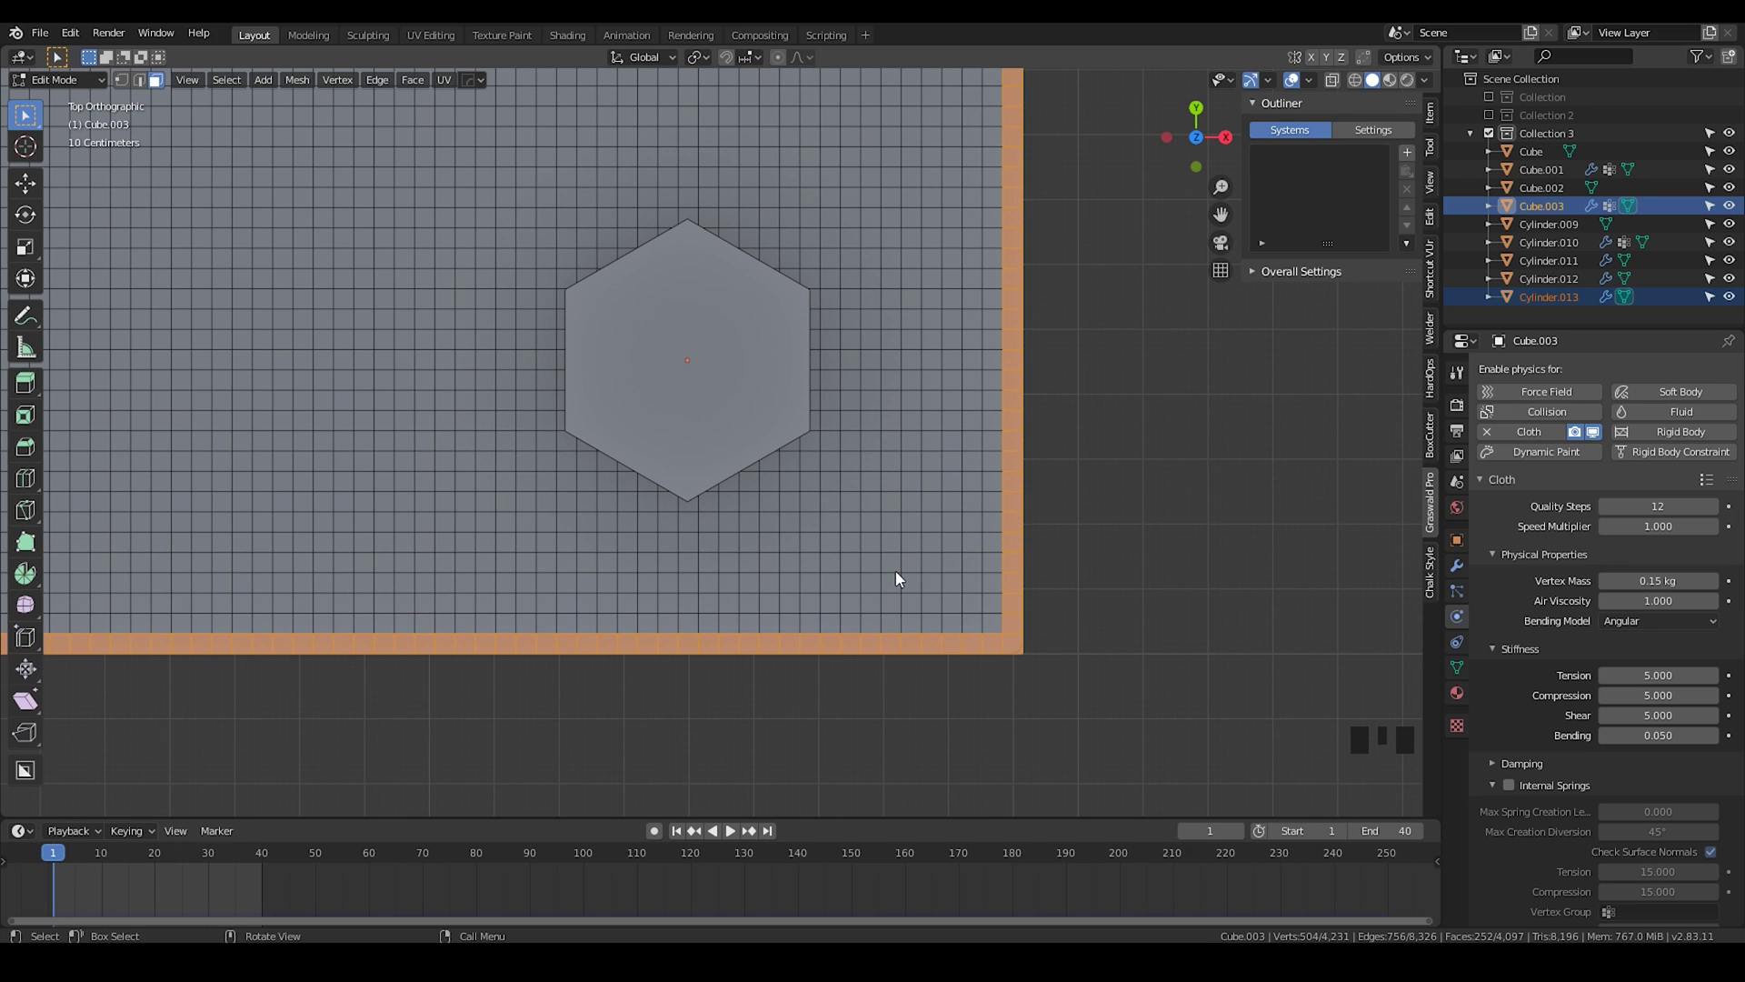
pyautogui.press('F3')
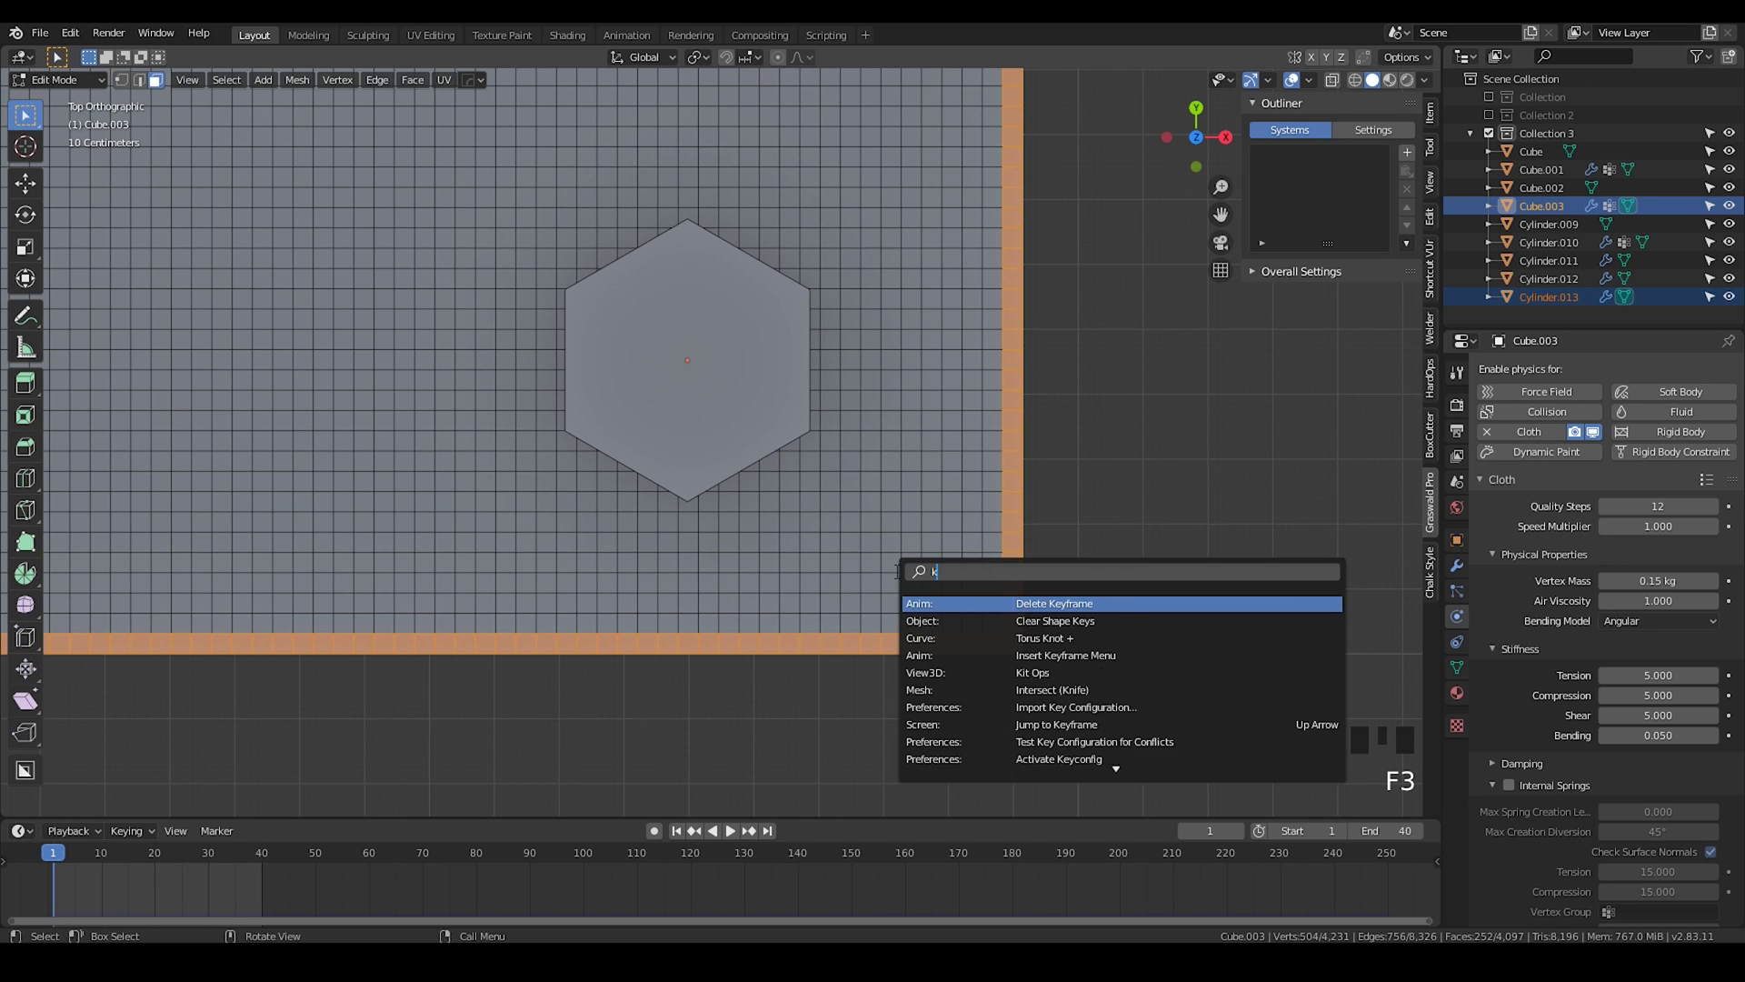
pyautogui.press('Down')
pyautogui.moveTo(807, 461); pyautogui.dragTo(809, 490)
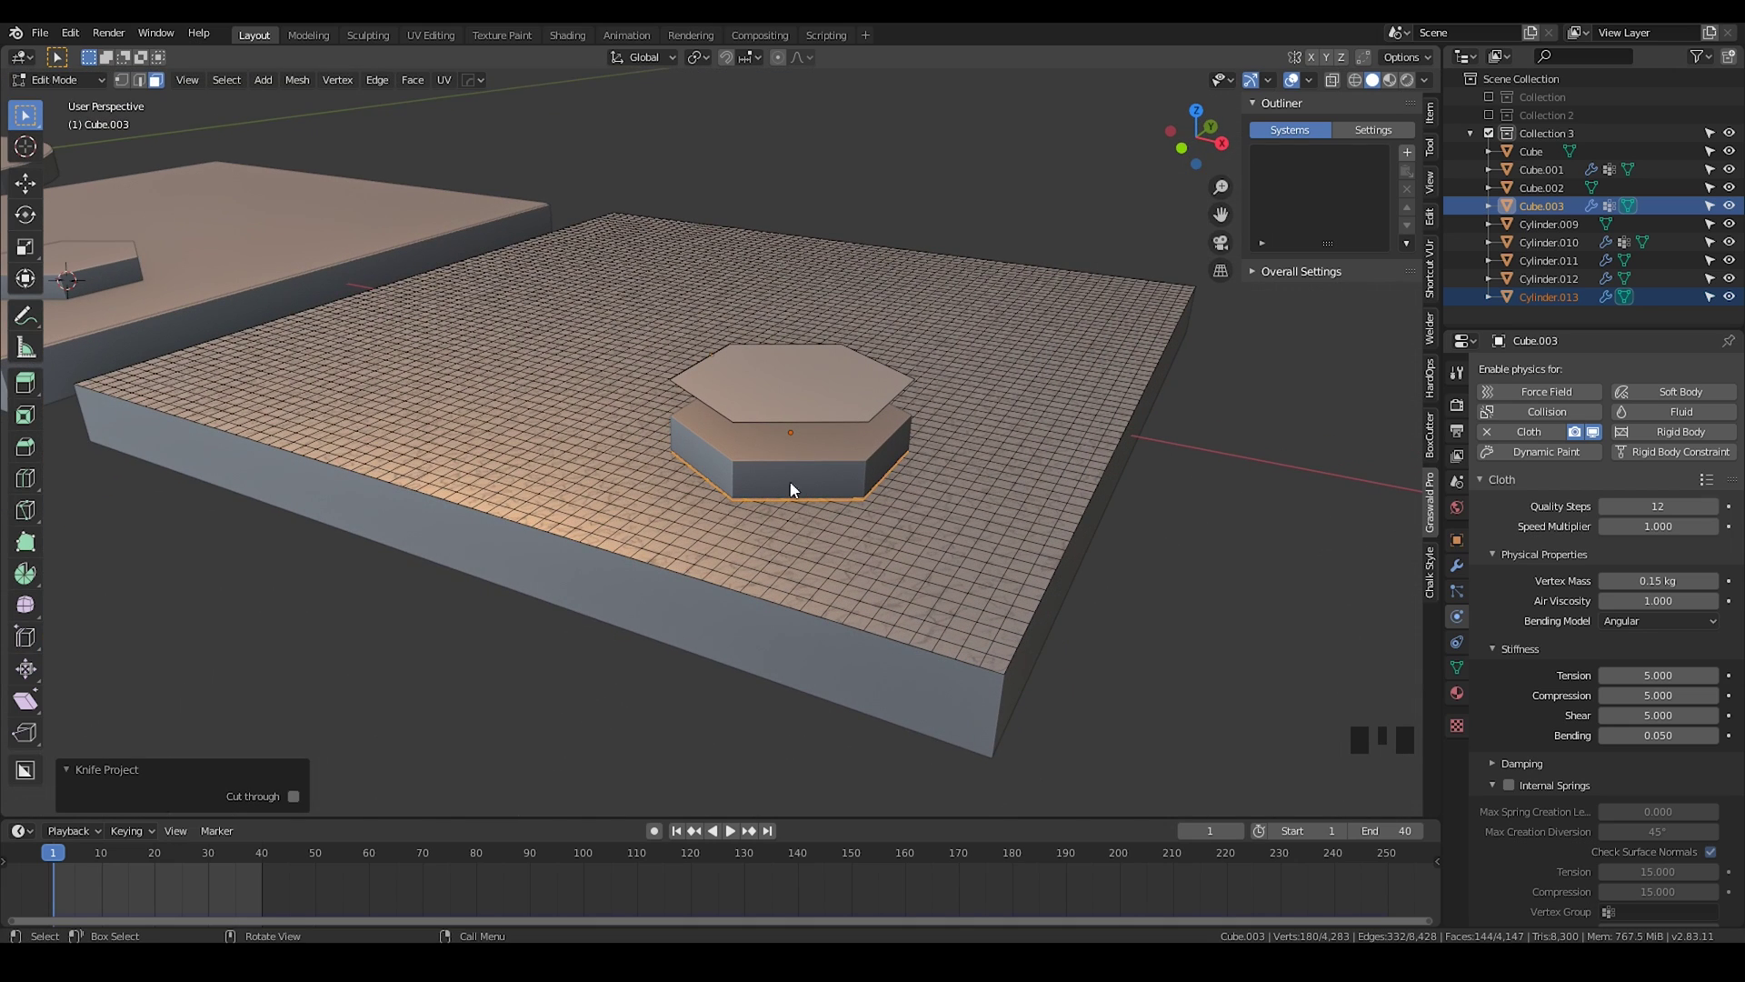
pyautogui.moveTo(760, 449); pyautogui.dragTo(798, 446)
# Step: Leave mesh editing and isolate the copied cushion plate on its own
pyautogui.press('Tab')
pyautogui.click(1044, 264)
pyautogui.press('KP_Divide')
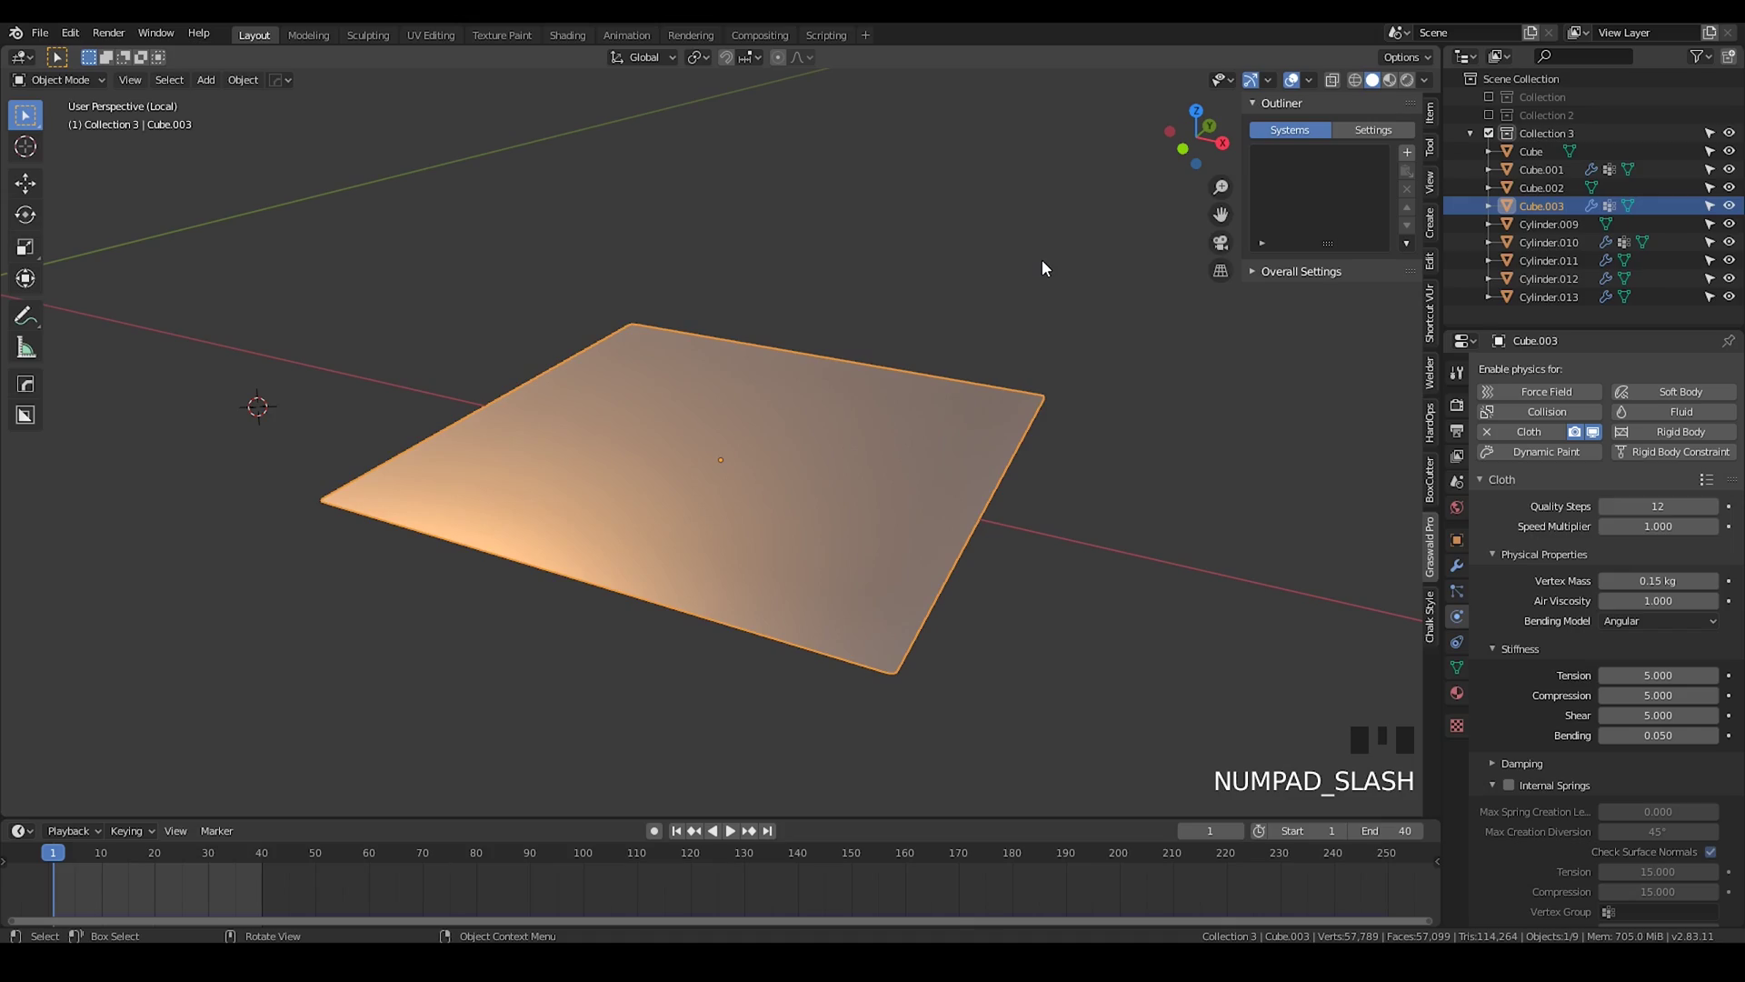
# Step: Assign the hexagon-cut faces of the cloth plane to Pin_group in its Vertex Groups
pyautogui.press('Tab')
pyautogui.scroll(3)
pyautogui.moveTo(755, 521); pyautogui.dragTo(840, 453)
pyautogui.moveTo(757, 480); pyautogui.dragTo(847, 457)
pyautogui.scroll(-3)
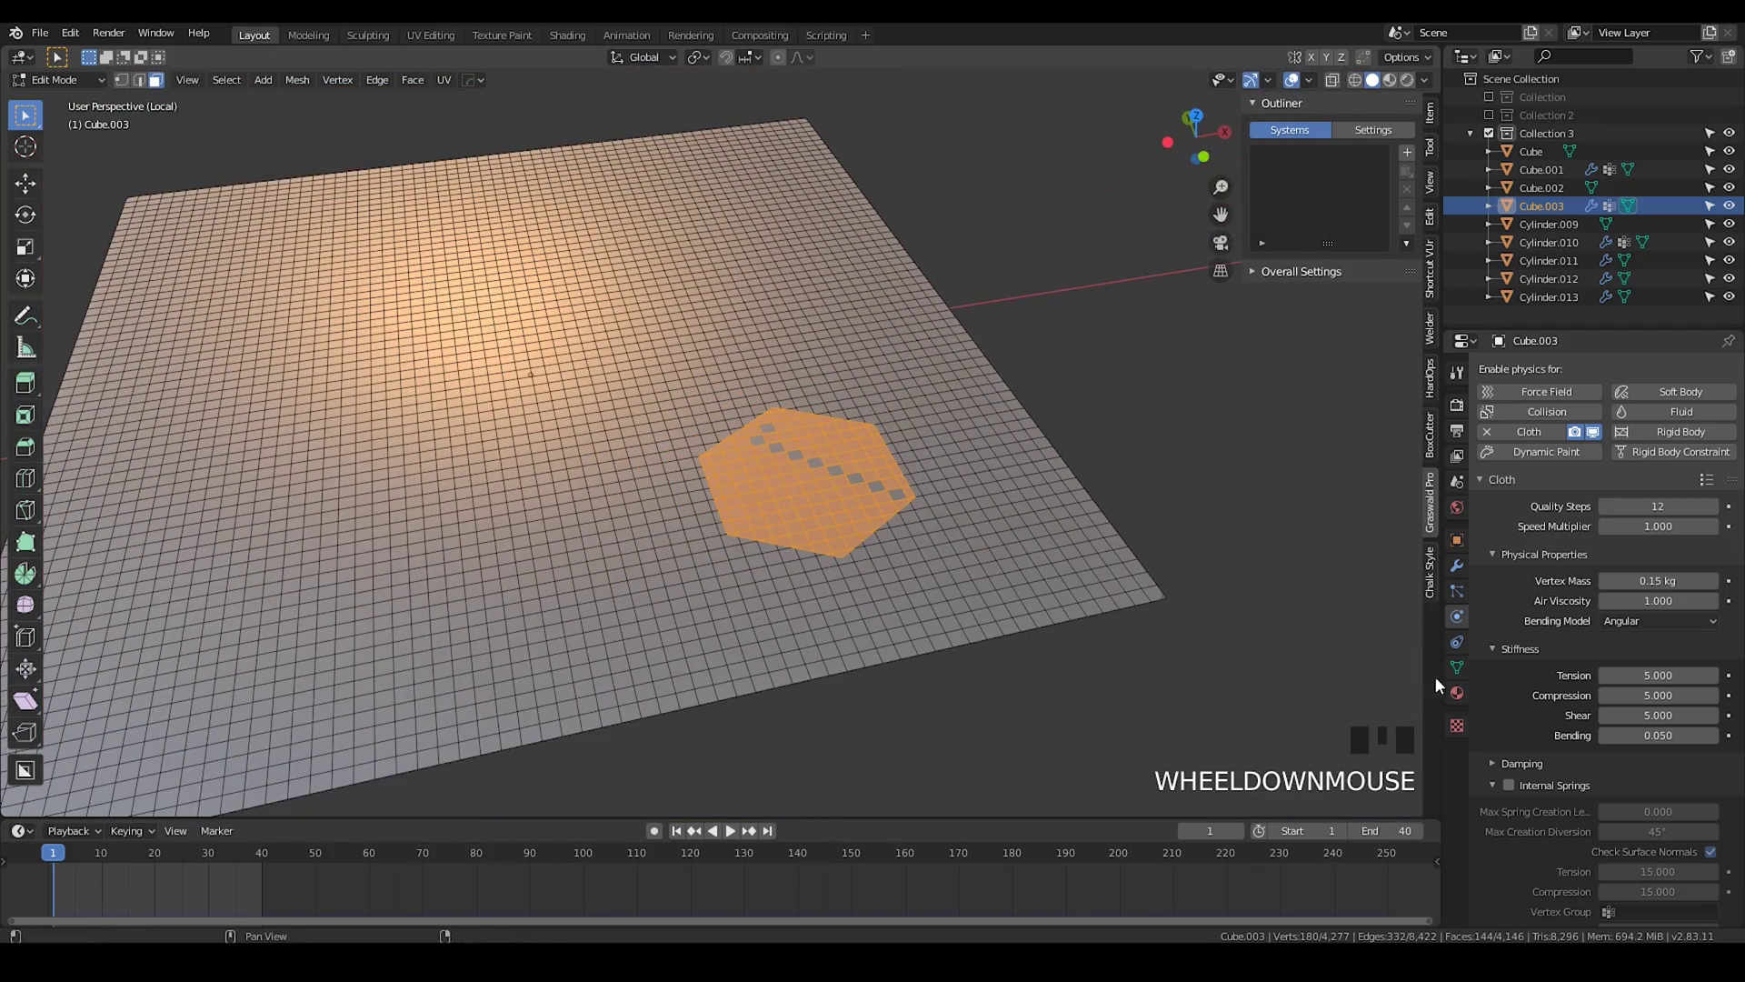
pyautogui.click(1456, 671)
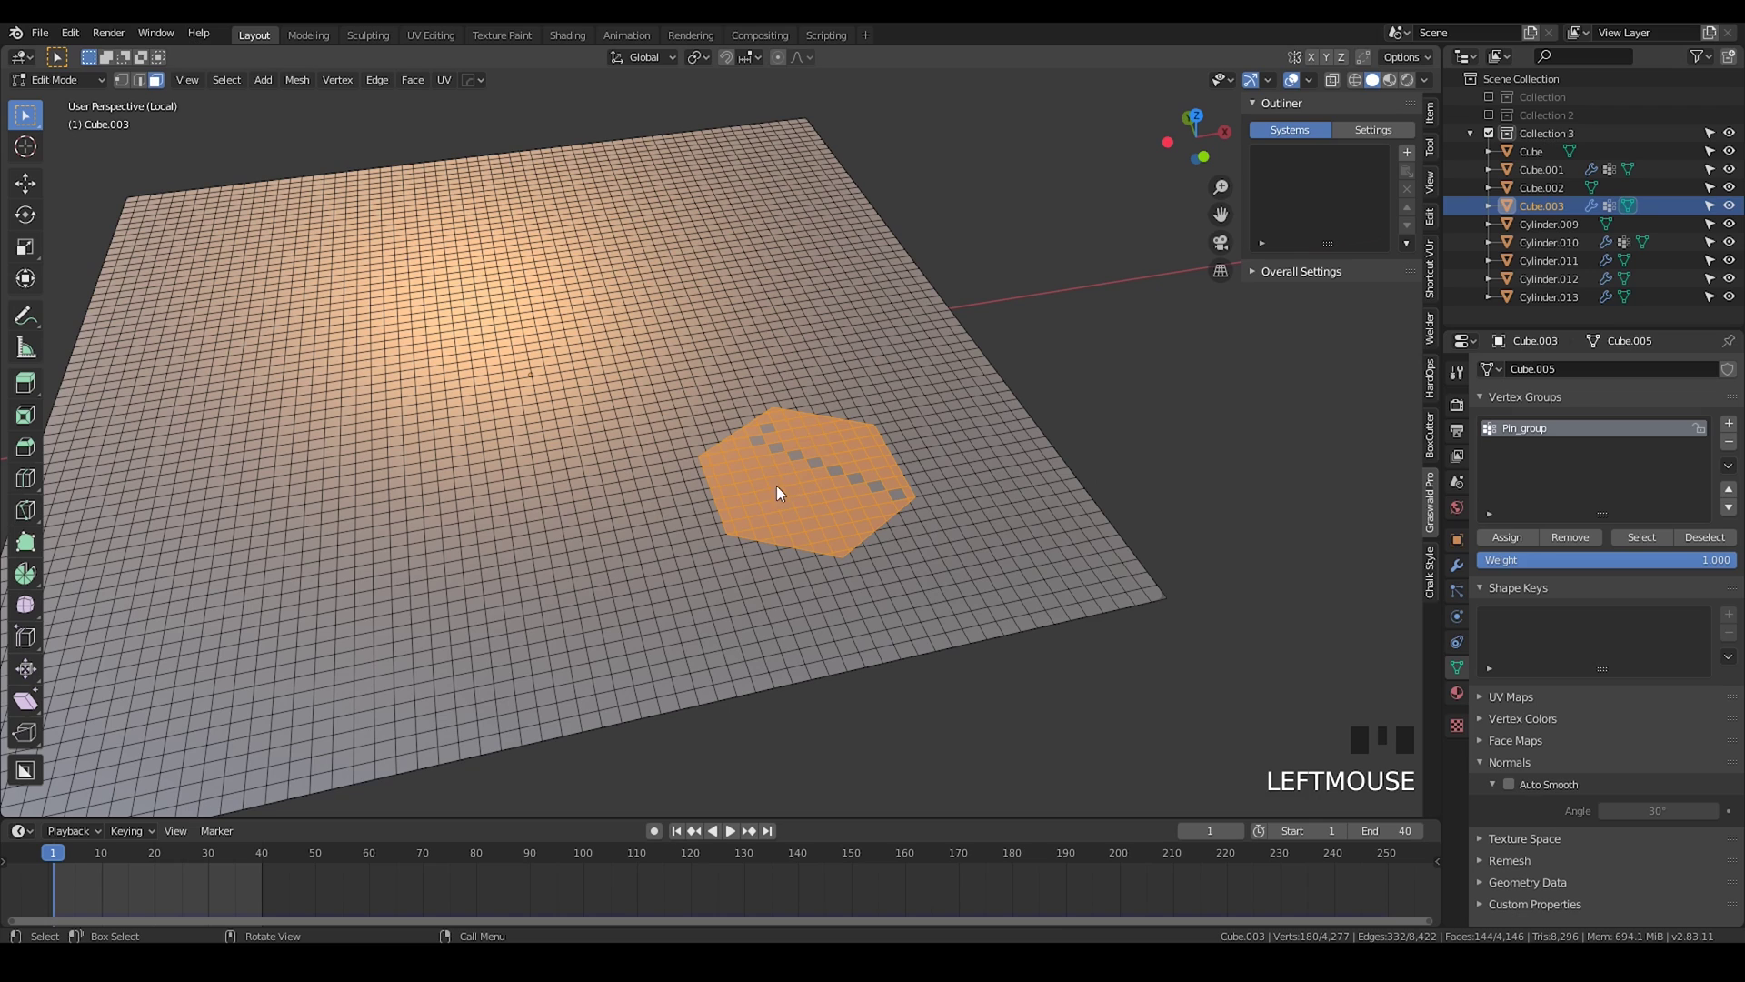
pyautogui.press('1')
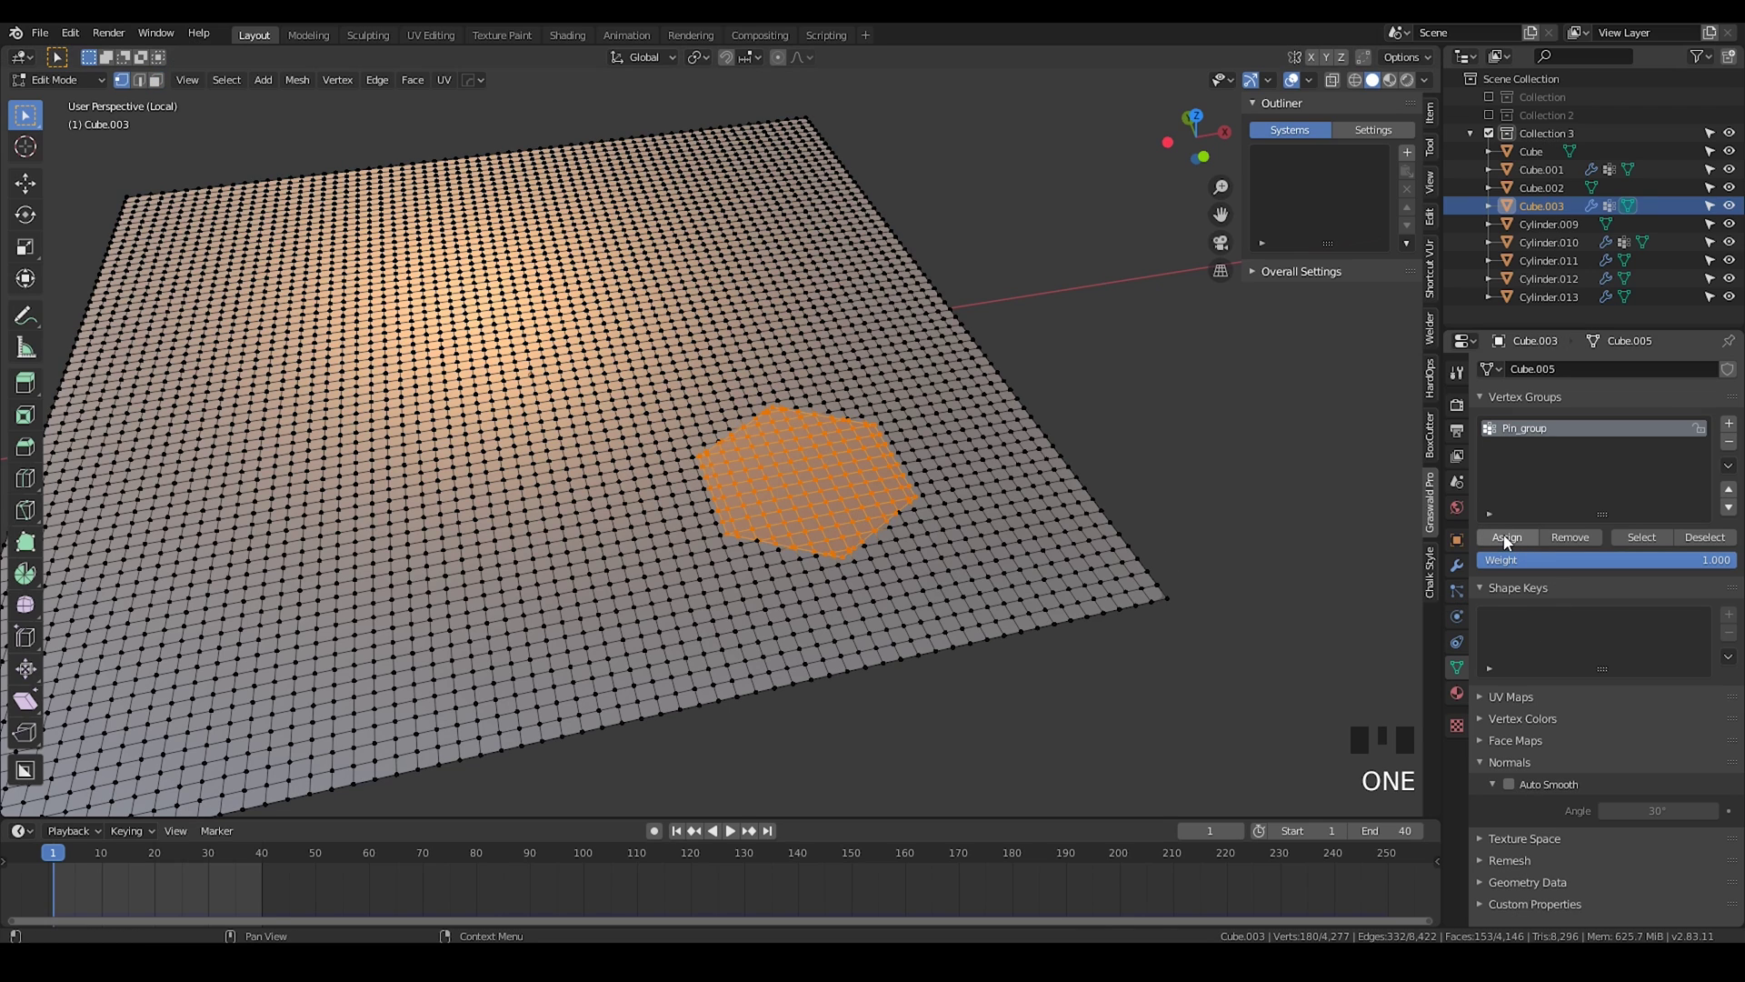
pyautogui.click(1509, 542)
# Step: Return to the full scene and select the second cushion plate for playback
pyautogui.press('Tab')
pyautogui.press('KP_Divide')
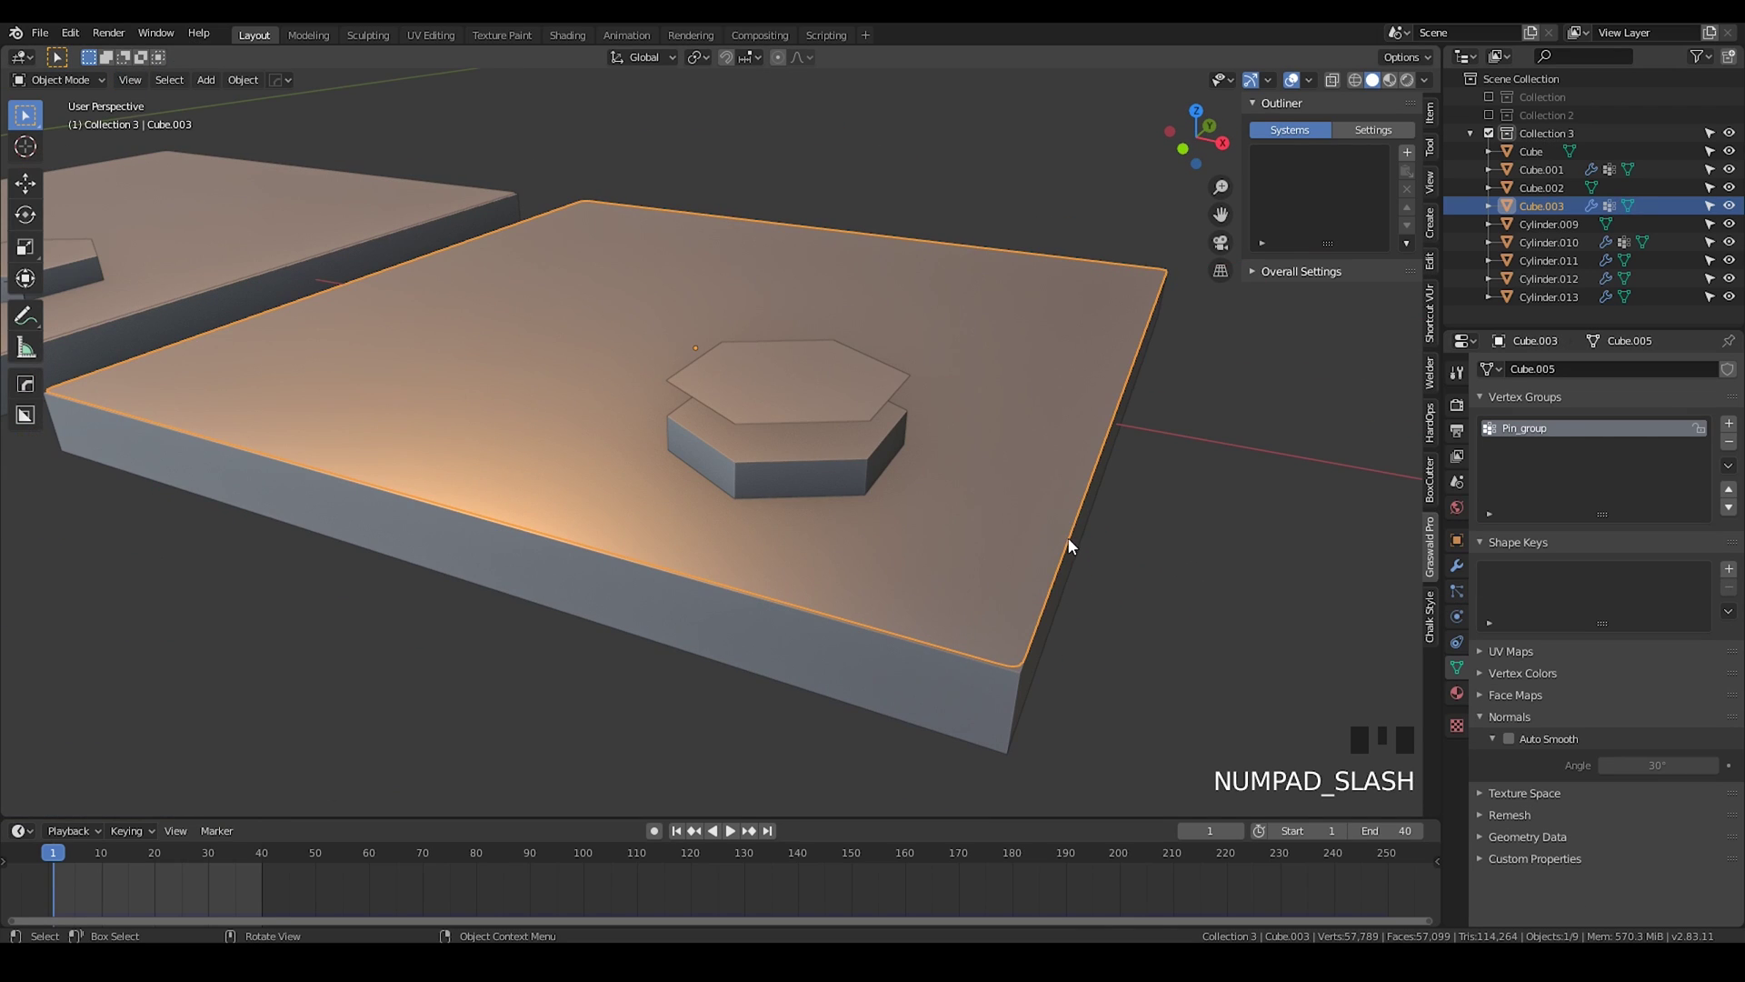
pyautogui.middleClick(640, 496)
pyautogui.scroll(-3)
pyautogui.click(849, 458)
pyautogui.scroll(3)
# Step: Play the cloth simulation so both square cushions puff up, then stop playback
pyautogui.press('x')
pyautogui.click(914, 592)
pyautogui.scroll(-3)
pyautogui.press('space')
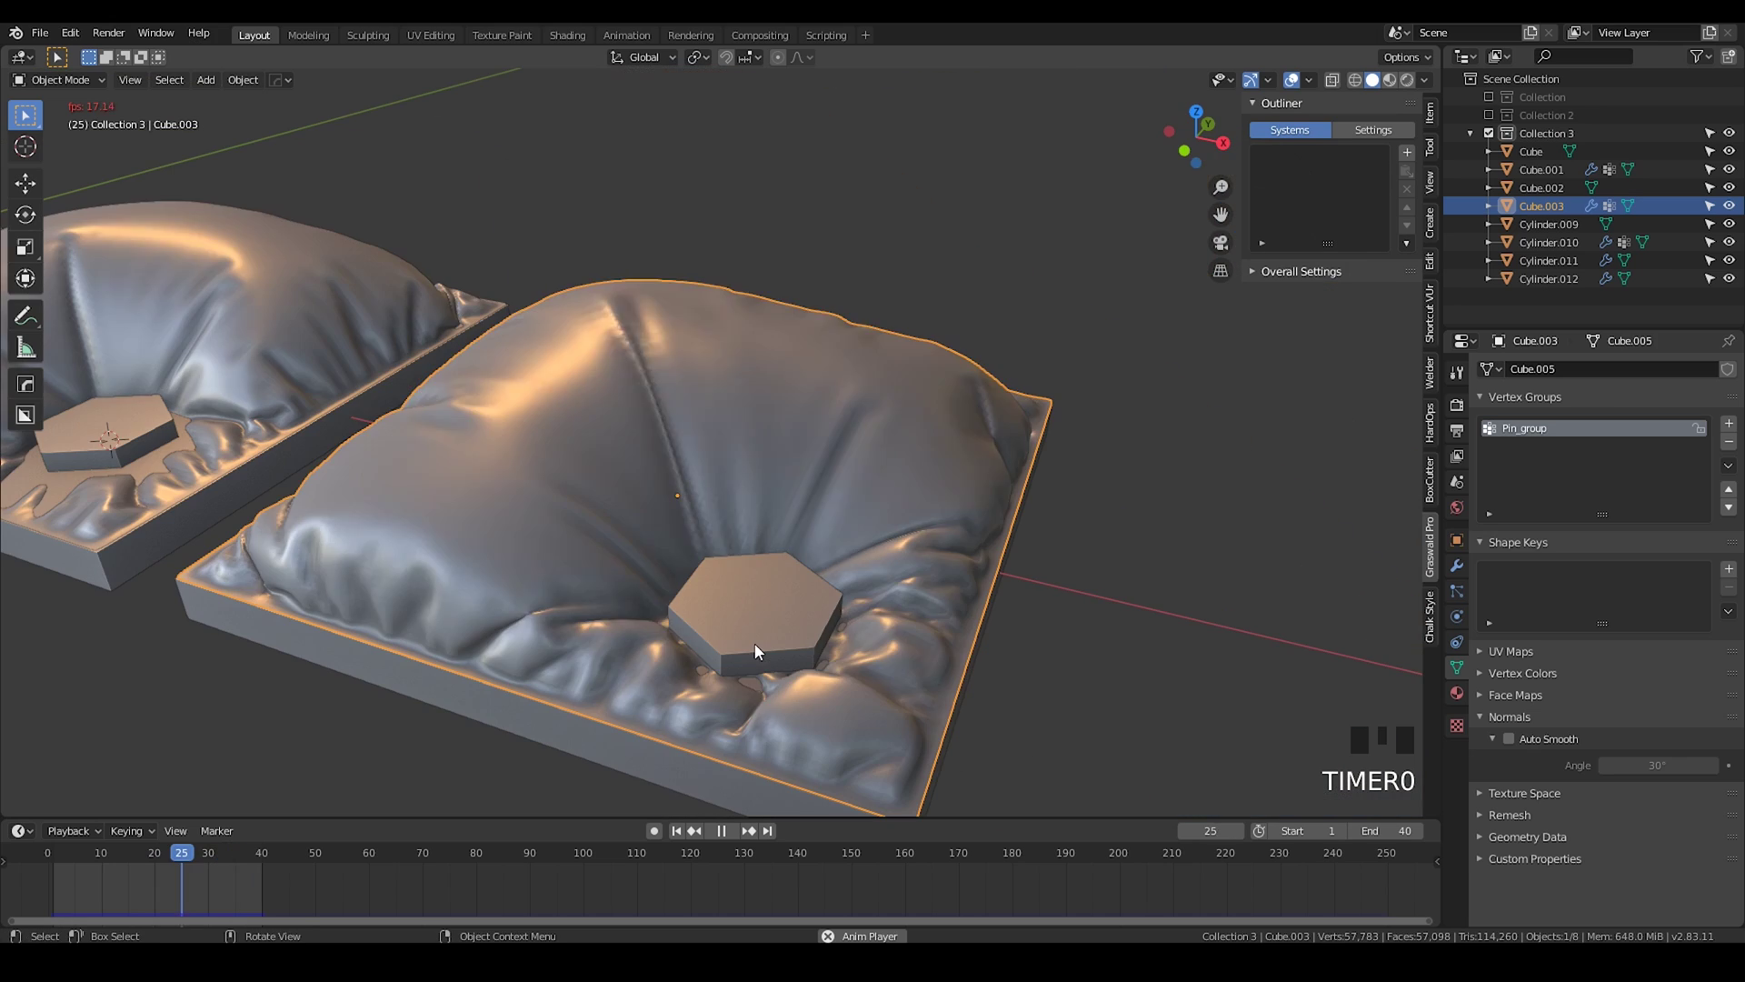
pyautogui.press('space')
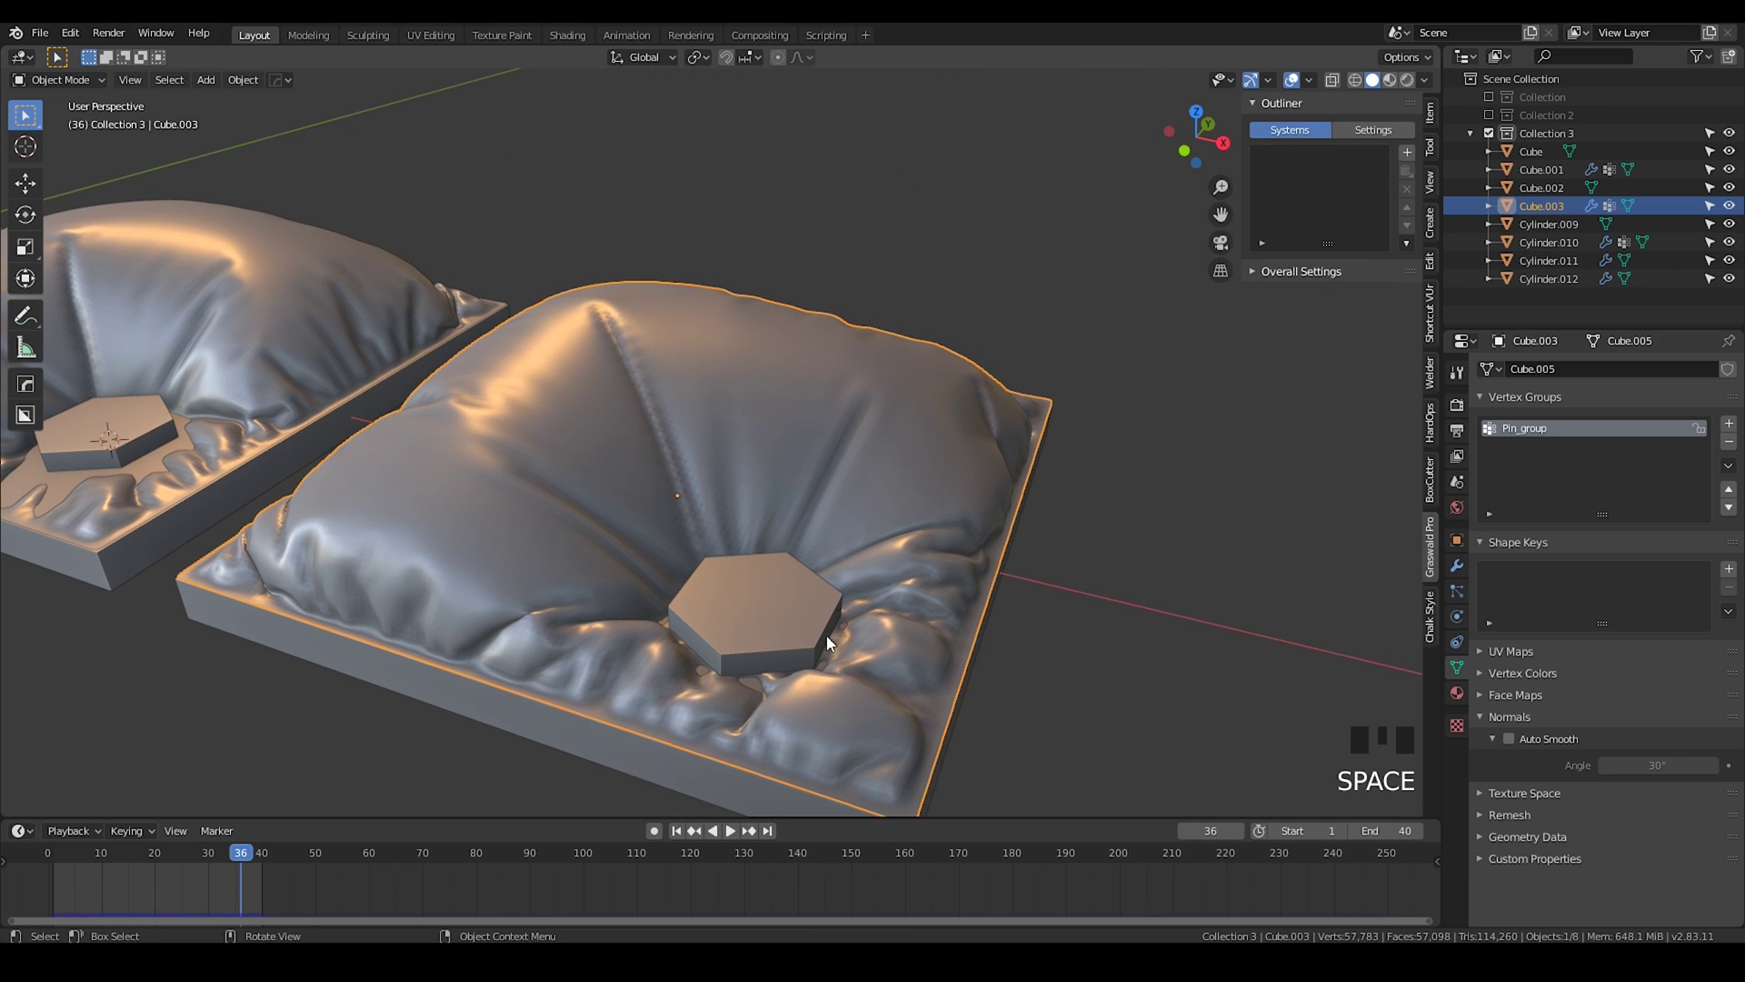
# Step: Isolate the second square cushion and inspect its wrinkles around the hexagon
pyautogui.click(859, 409)
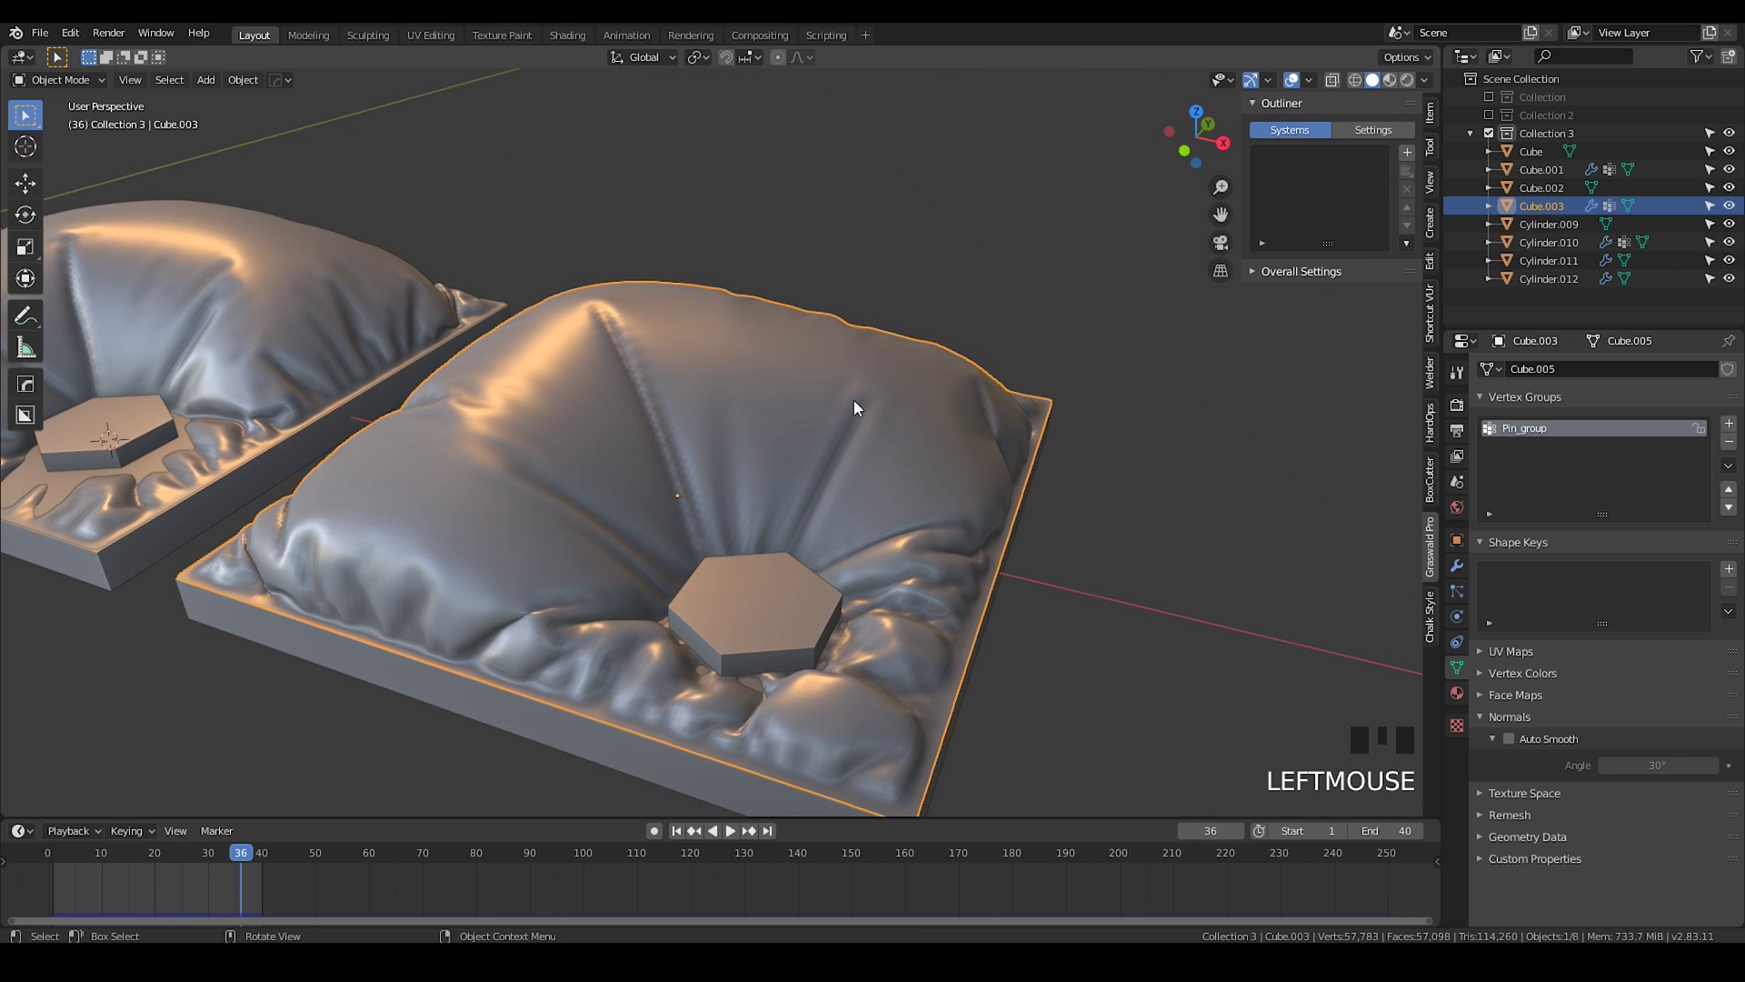
pyautogui.press('KP_Divide')
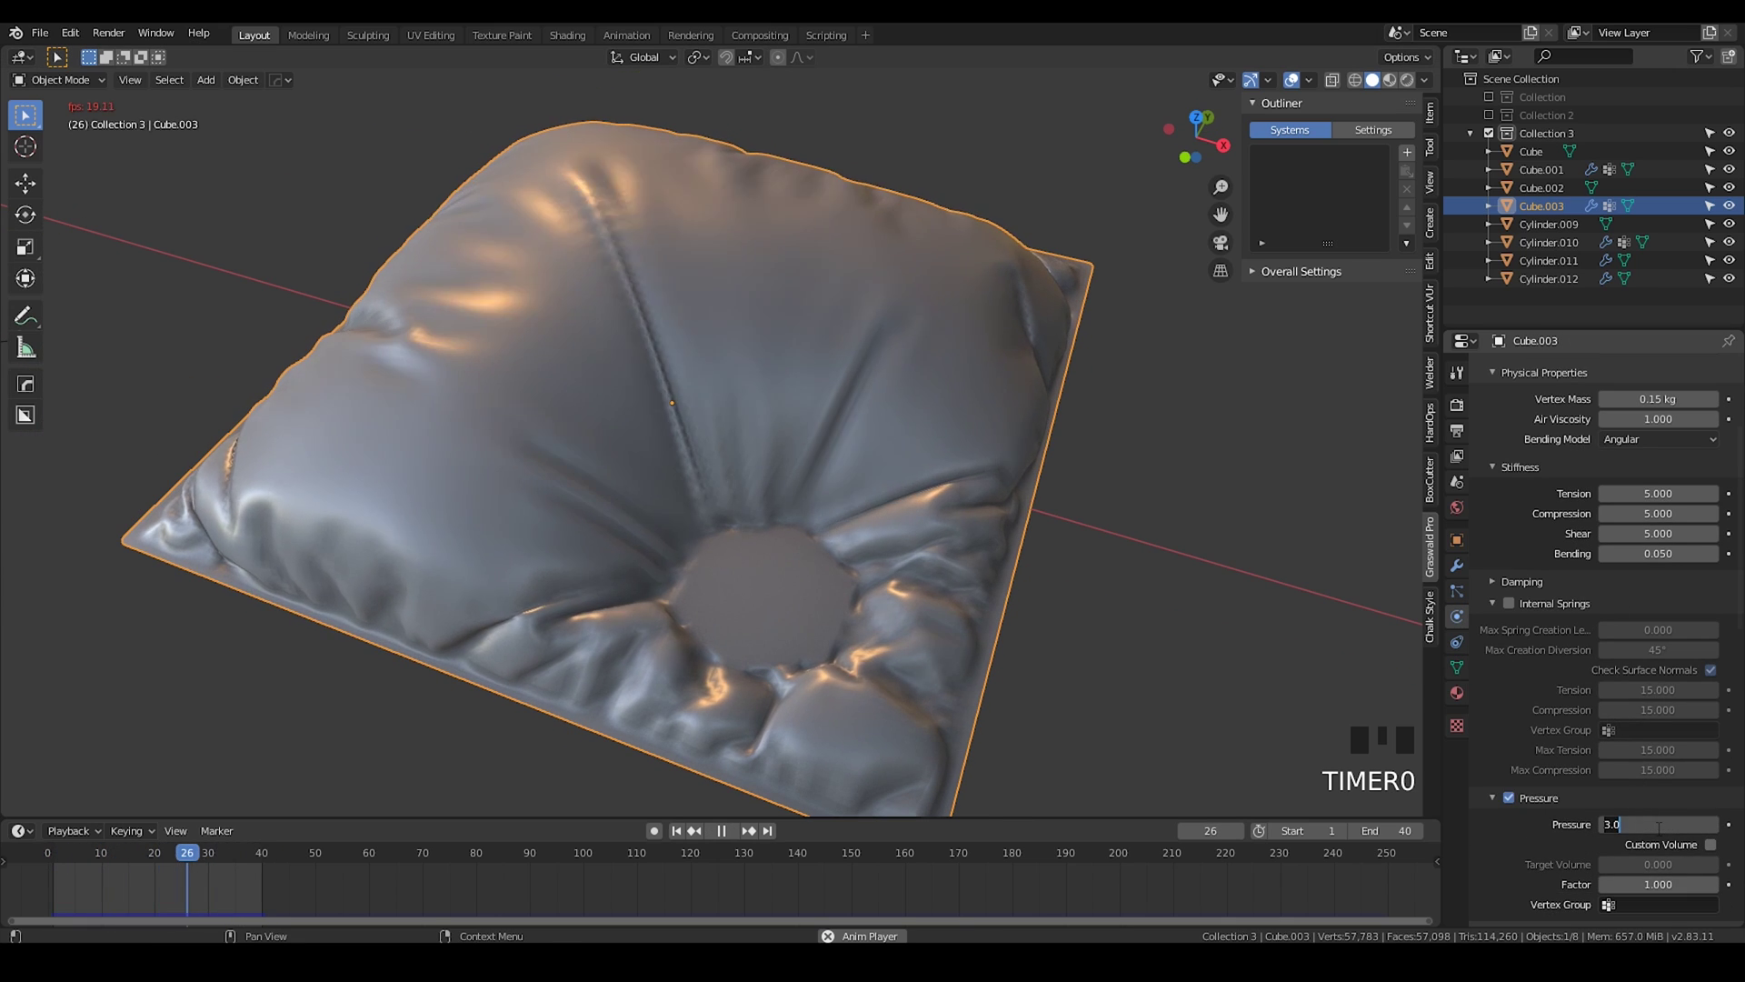
pyautogui.moveTo(700, 499); pyautogui.dragTo(734, 435)
pyautogui.scroll(-3)
pyautogui.scroll(3)
pyautogui.scroll(-3)
pyautogui.moveTo(706, 333); pyautogui.dragTo(710, 504)
pyautogui.press('KP_Divide')
pyautogui.middleClick(210, 317)
# Step: Isolate the first square cushion, inspect it up close, and return to both cushions
pyautogui.click(557, 332)
pyautogui.press('KP_Divide')
pyautogui.moveTo(948, 683); pyautogui.dragTo(626, 671)
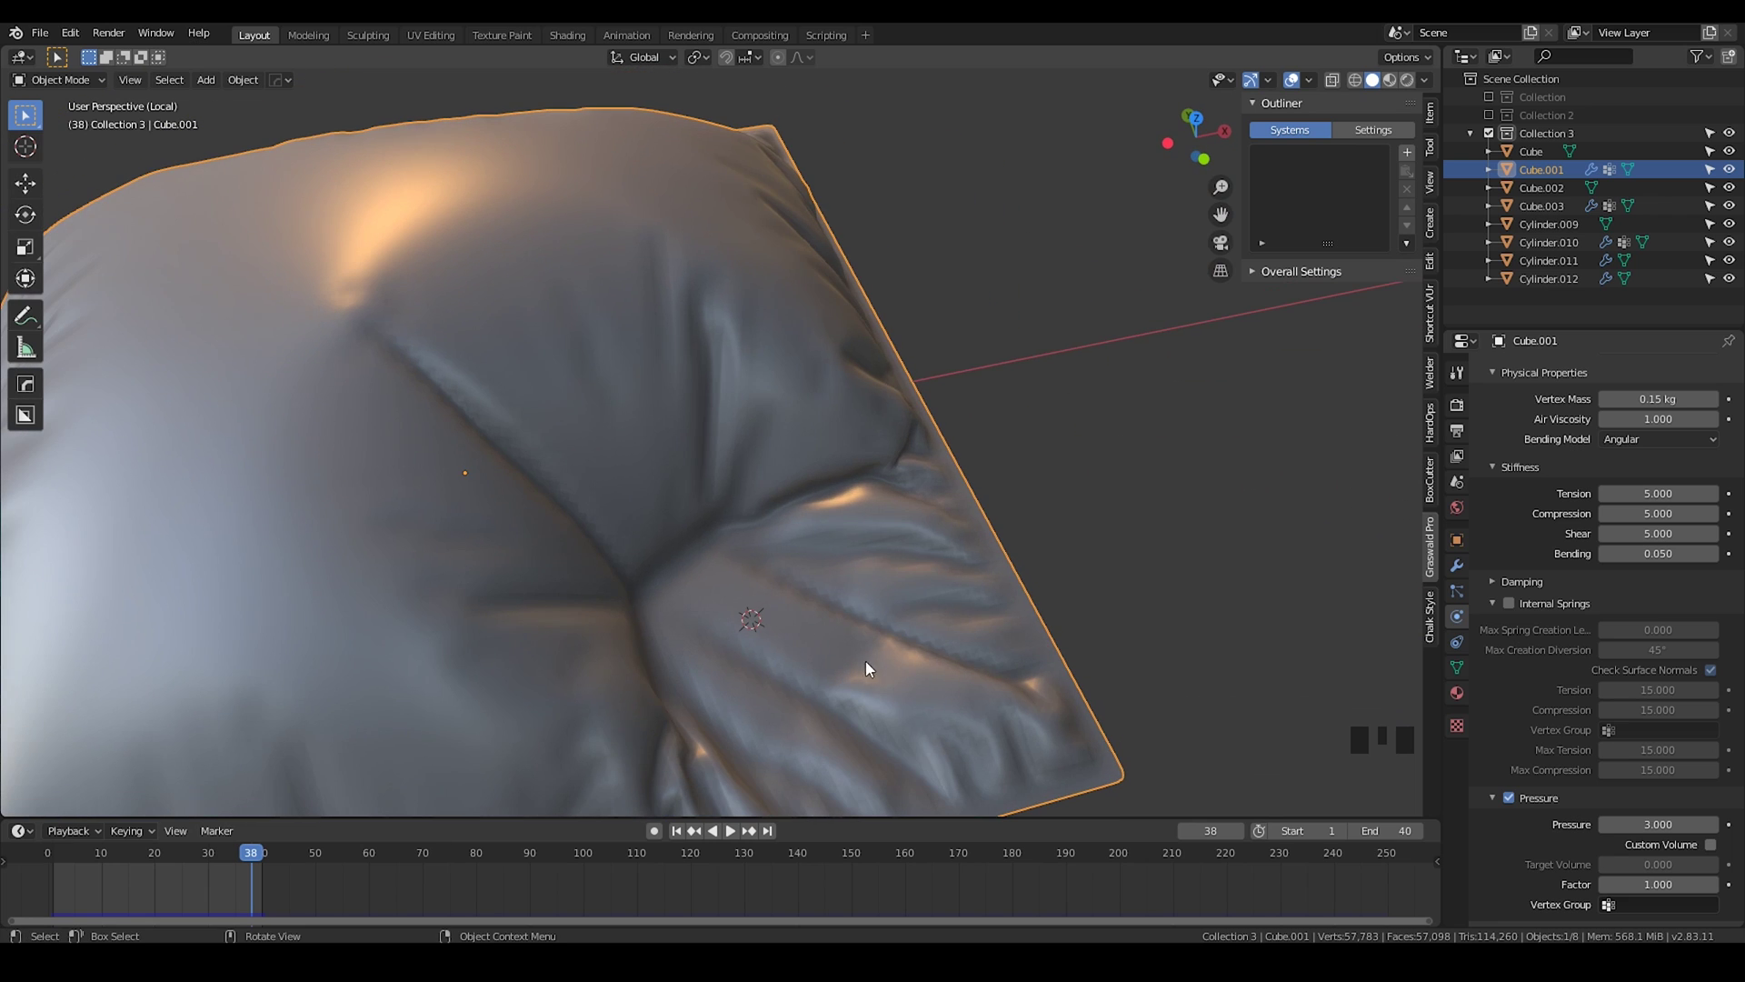
pyautogui.press('KP_Divide')
pyautogui.scroll(-3)
pyautogui.scroll(3)
pyautogui.moveTo(725, 471); pyautogui.dragTo(809, 604)
pyautogui.scroll(-3)
pyautogui.moveTo(656, 480); pyautogui.dragTo(784, 587)
pyautogui.scroll(3)
pyautogui.click(1458, 567)
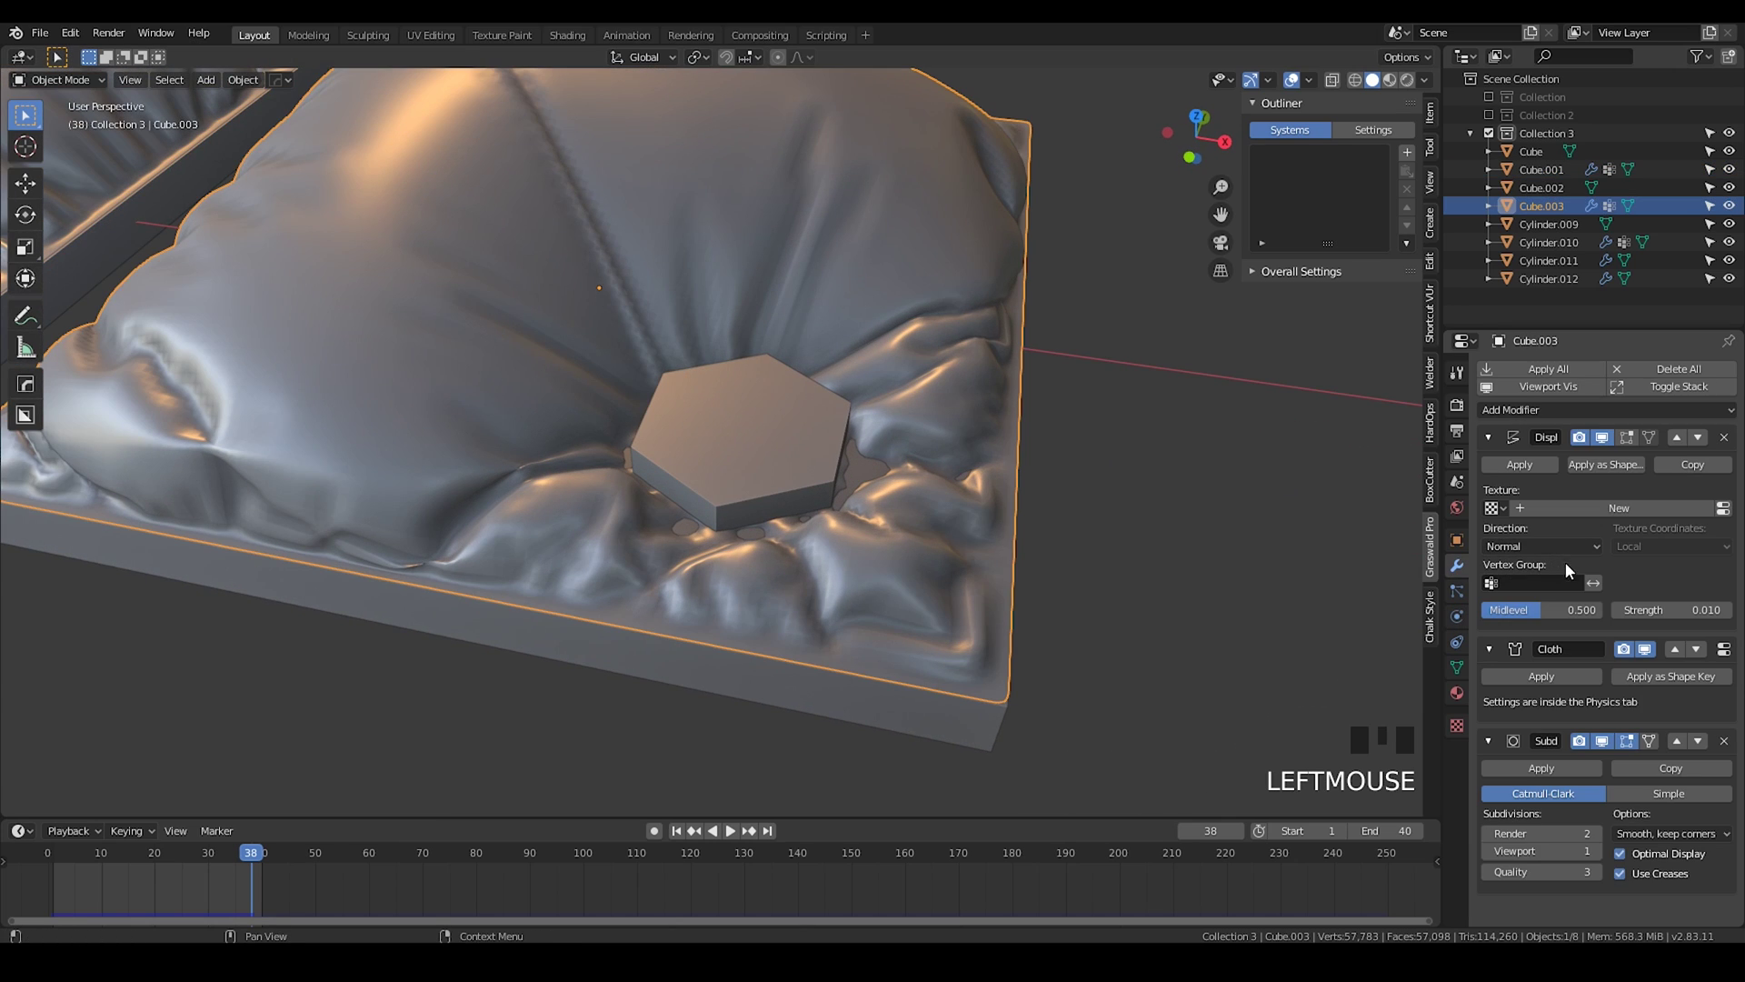
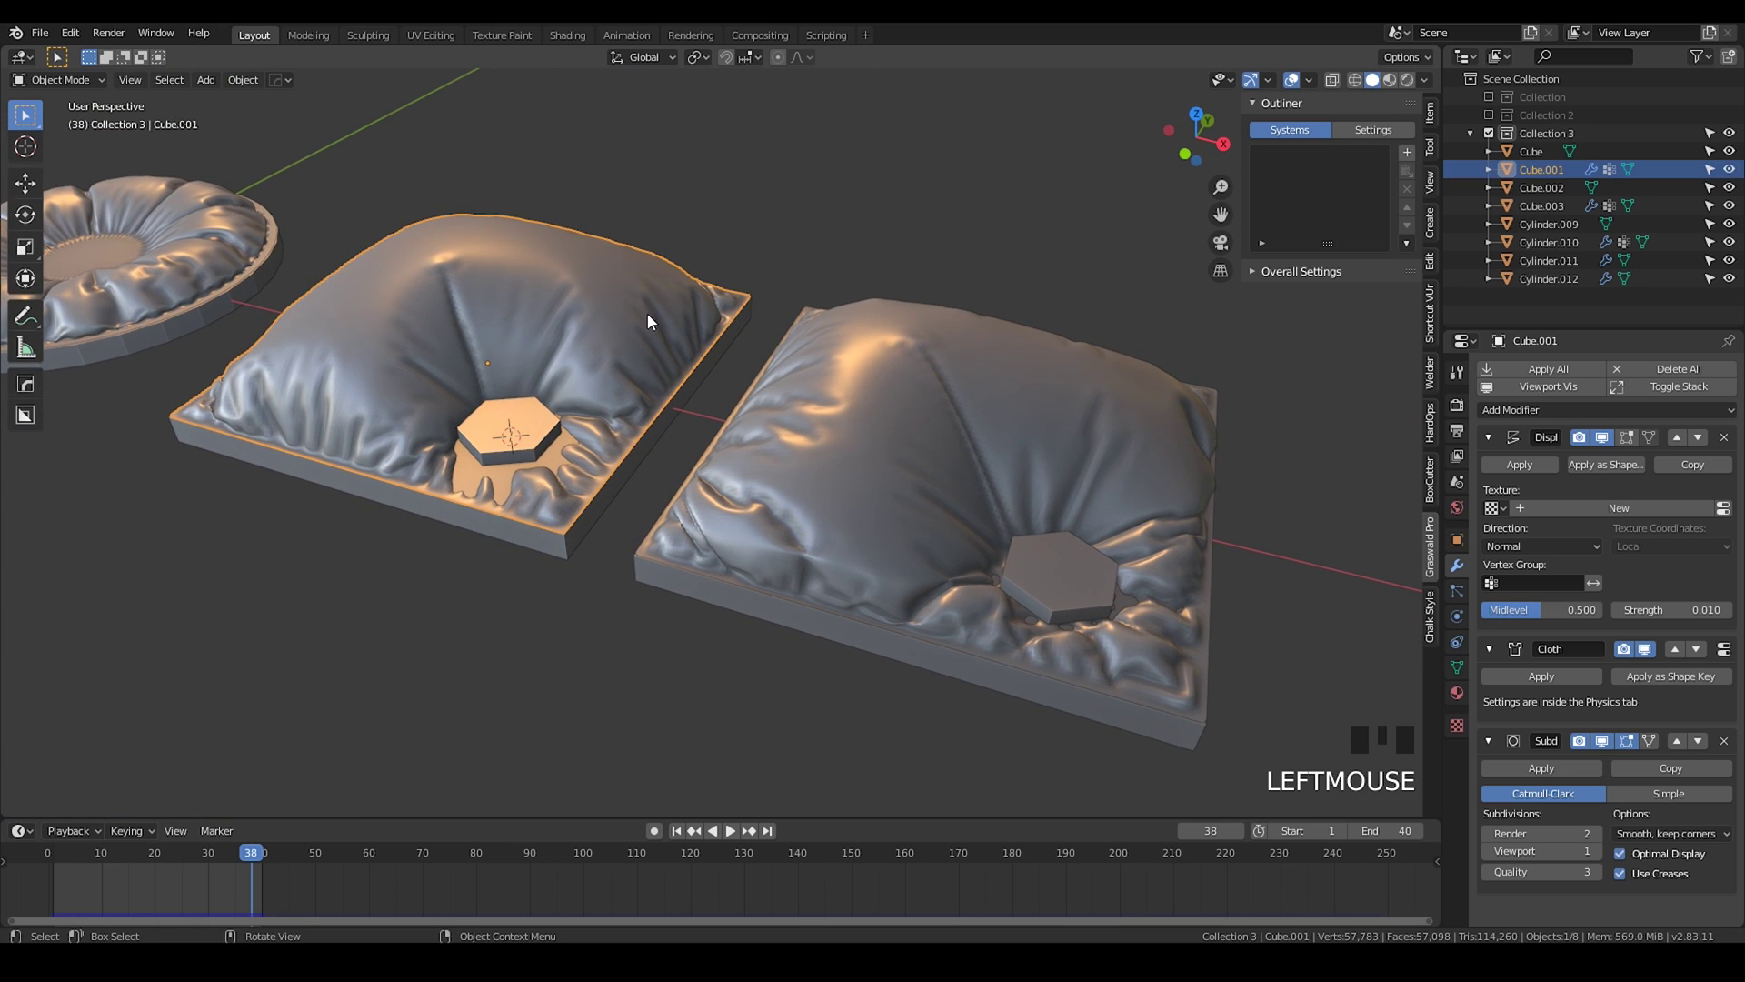
pyautogui.moveTo(574, 426); pyautogui.dragTo(305, 887)
pyautogui.moveTo(234, 862); pyautogui.dragTo(1467, 646)
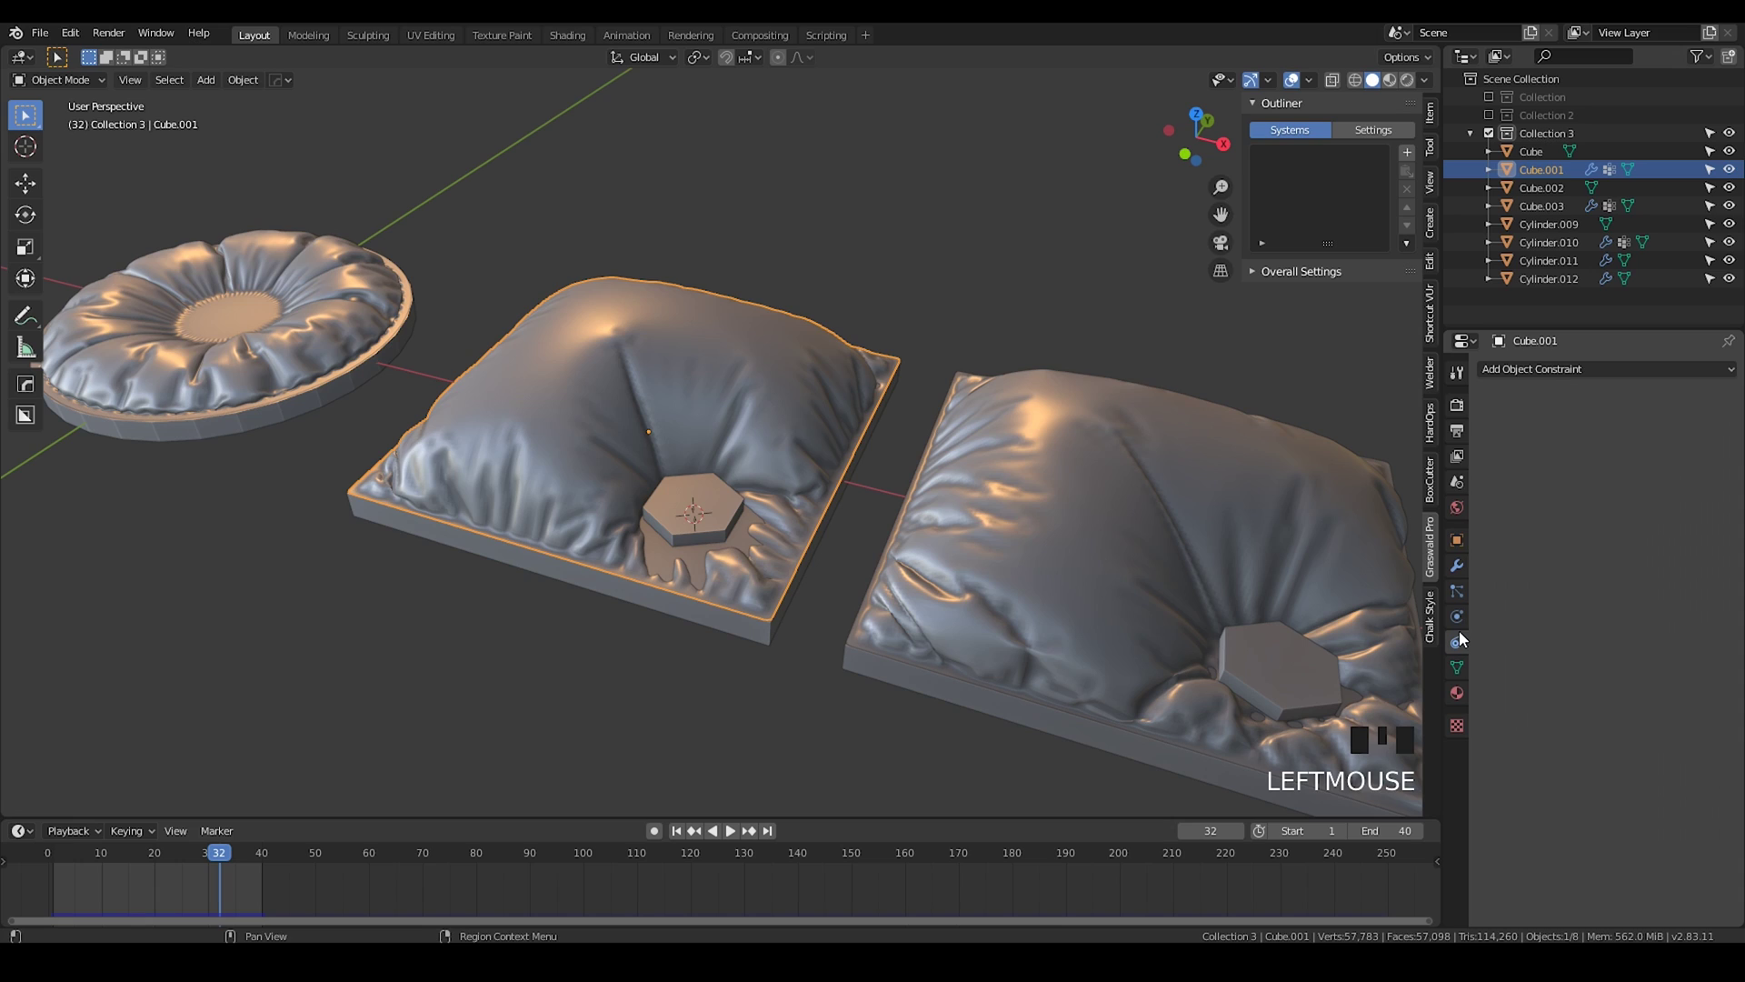
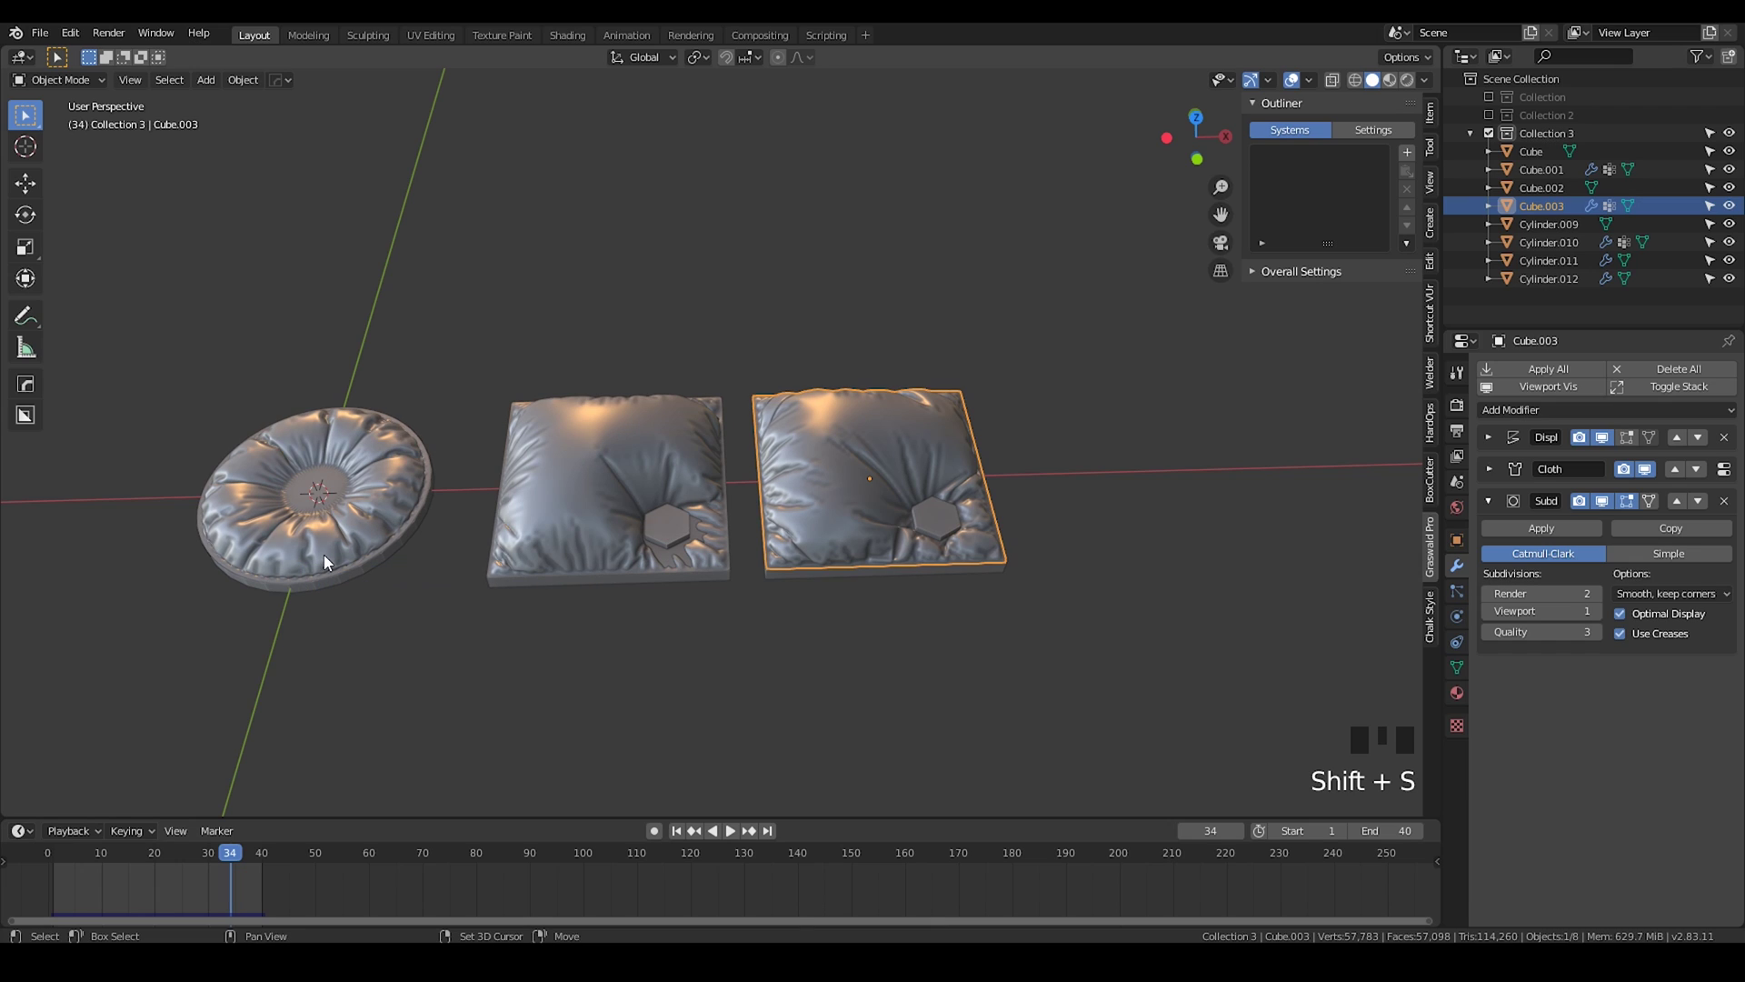
# Step: Add a mesh cylinder via Shift+A and rotate it 90° on Y onto its side
pyautogui.press('shift+a')
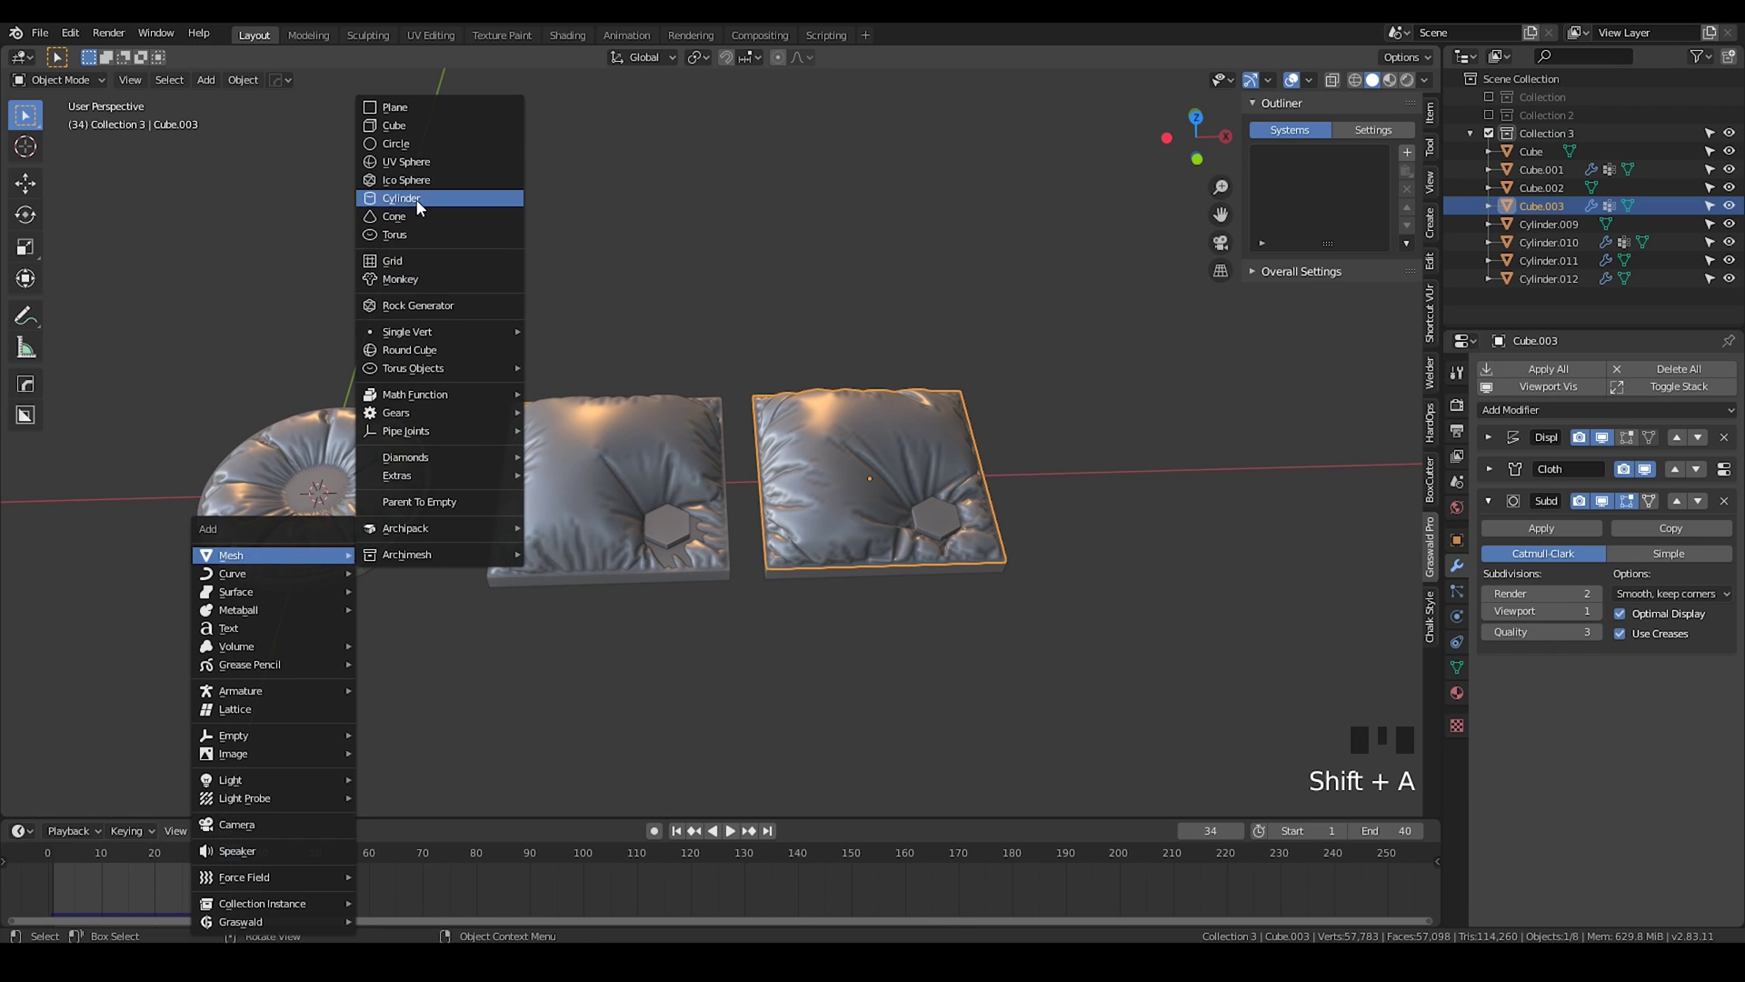
pyautogui.press('KP_Enter')
pyautogui.scroll(-3)
pyautogui.press('r')
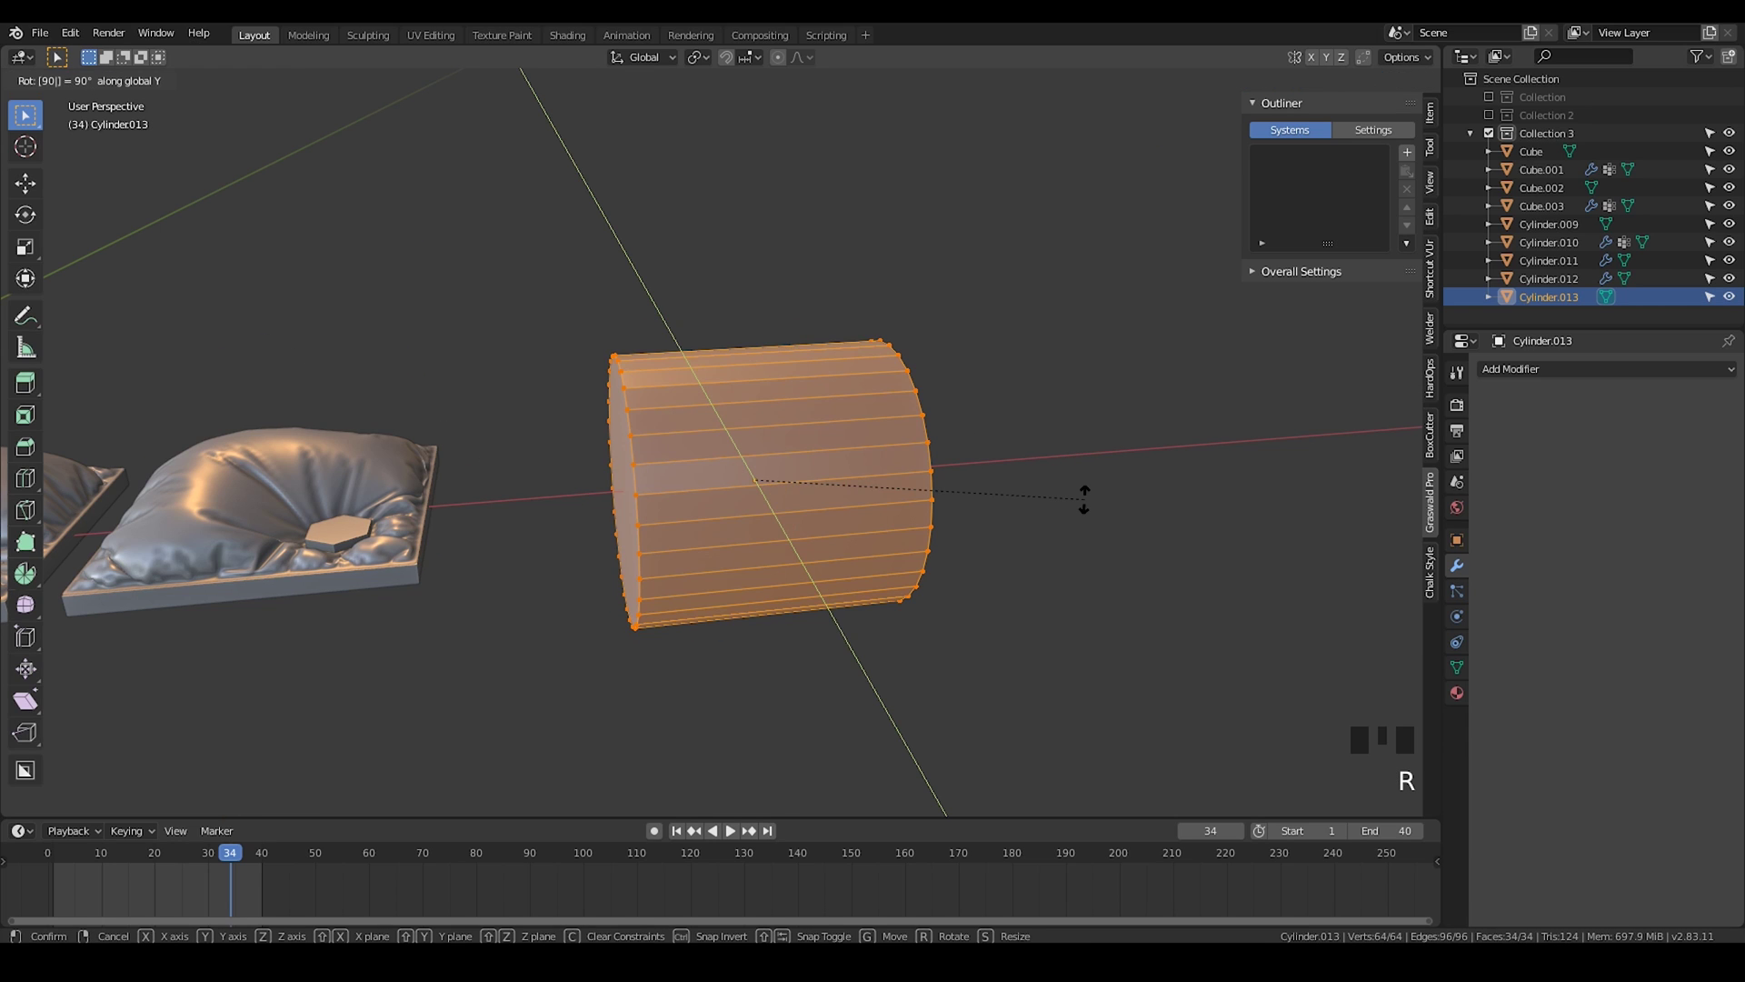
pyautogui.press('KP_Enter')
pyautogui.scroll(-3)
pyautogui.moveTo(684, 507); pyautogui.dragTo(1114, 541)
# Step: Lengthen the cylinder into a long tube by moving one end along X in Edit Mode
pyautogui.press('s')
pyautogui.click(1007, 543)
pyautogui.moveTo(703, 518); pyautogui.dragTo(760, 525)
pyautogui.scroll(3)
pyautogui.click(708, 485)
pyautogui.moveTo(655, 441); pyautogui.dragTo(751, 463)
pyautogui.press('g')
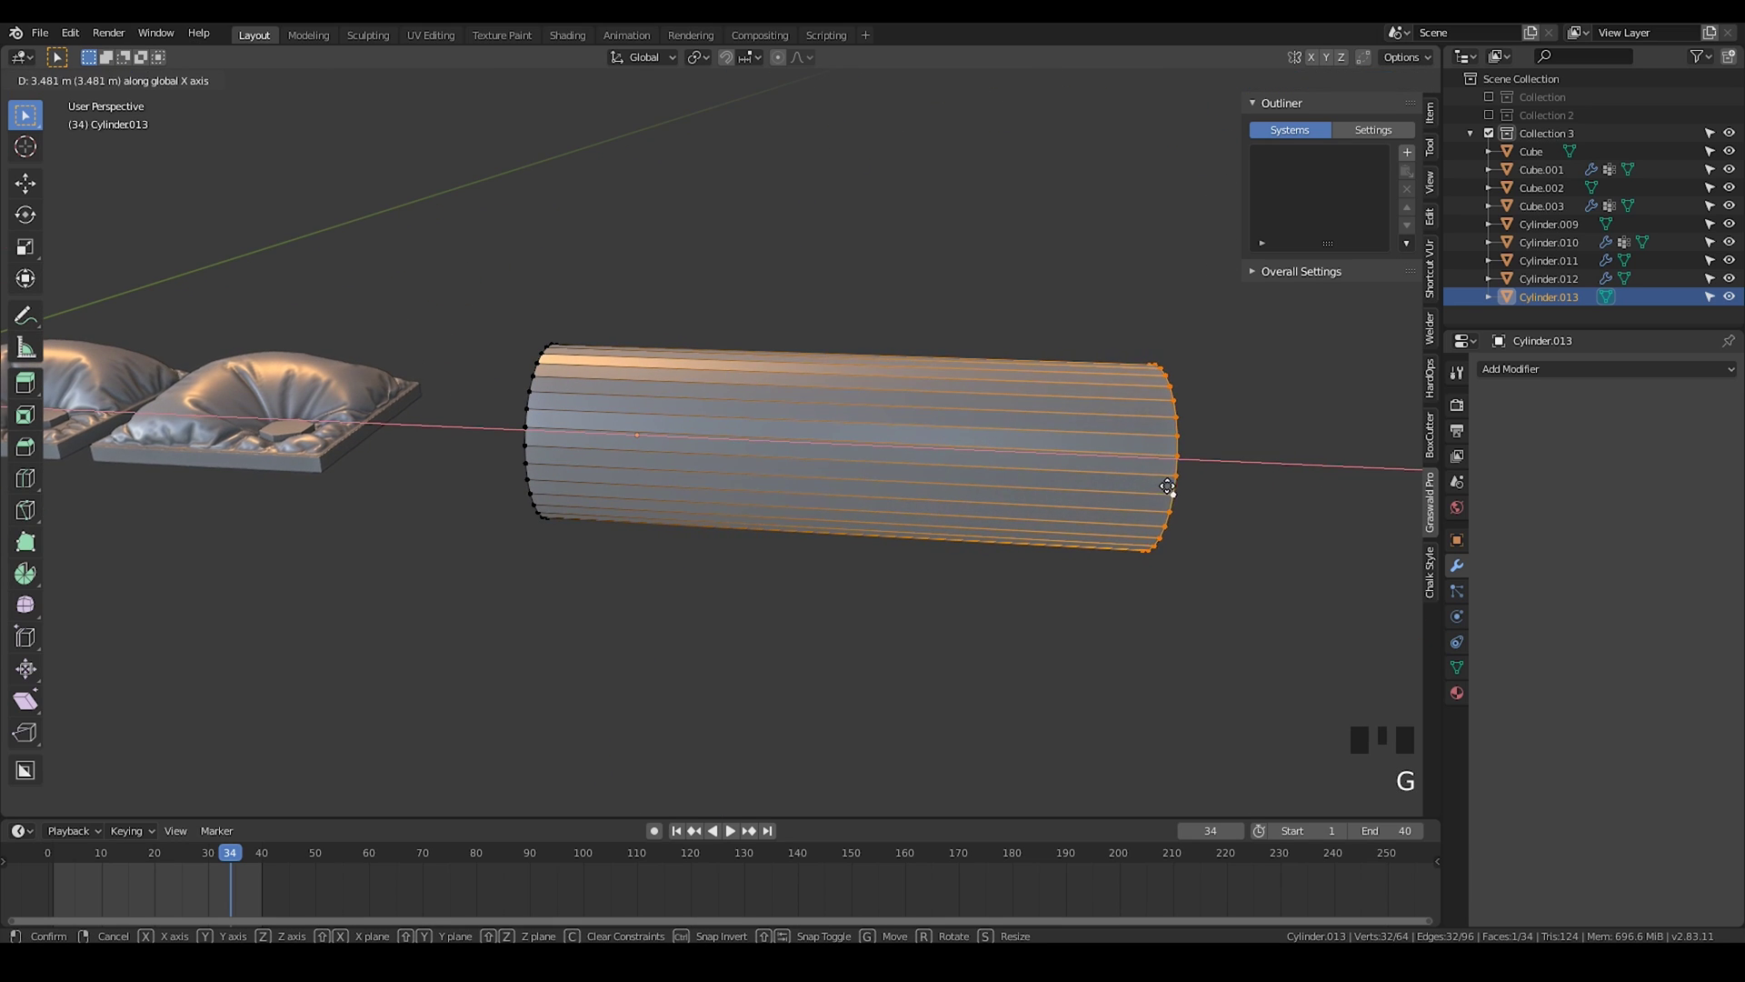
pyautogui.click(1161, 519)
pyautogui.scroll(-3)
pyautogui.moveTo(740, 567); pyautogui.dragTo(758, 523)
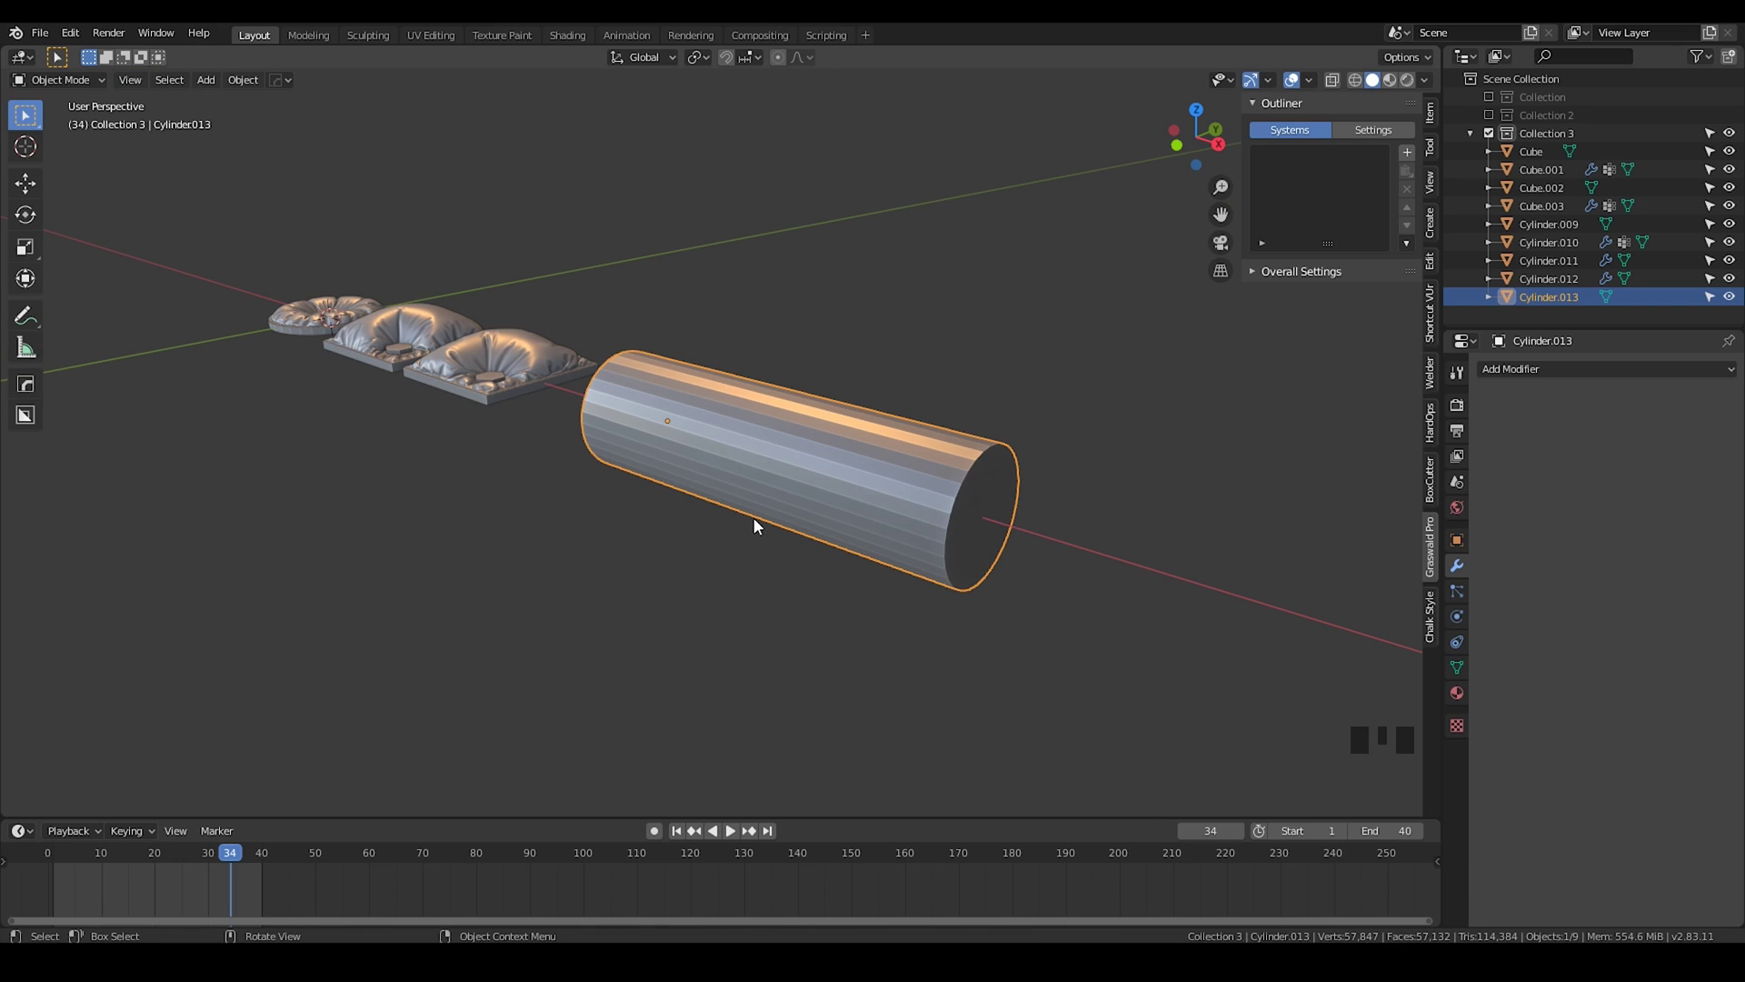
pyautogui.moveTo(692, 435); pyautogui.dragTo(769, 505)
pyautogui.scroll(3)
pyautogui.moveTo(758, 507); pyautogui.dragTo(754, 611)
pyautogui.scroll(-3)
pyautogui.moveTo(815, 530); pyautogui.dragTo(987, 586)
# Step: Delete the tube's end caps to leave it open and add many loop-cut rings along its length
pyautogui.press('Tab')
pyautogui.scroll(3)
pyautogui.press('Tab')
pyautogui.moveTo(731, 335); pyautogui.dragTo(975, 516)
pyautogui.press('3')
pyautogui.click(972, 509)
pyautogui.scroll(-3)
pyautogui.moveTo(766, 381); pyautogui.dragTo(390, 521)
pyautogui.scroll(3)
pyautogui.click(283, 554)
pyautogui.scroll(-3)
pyautogui.press('x')
pyautogui.press('ctrl+r')
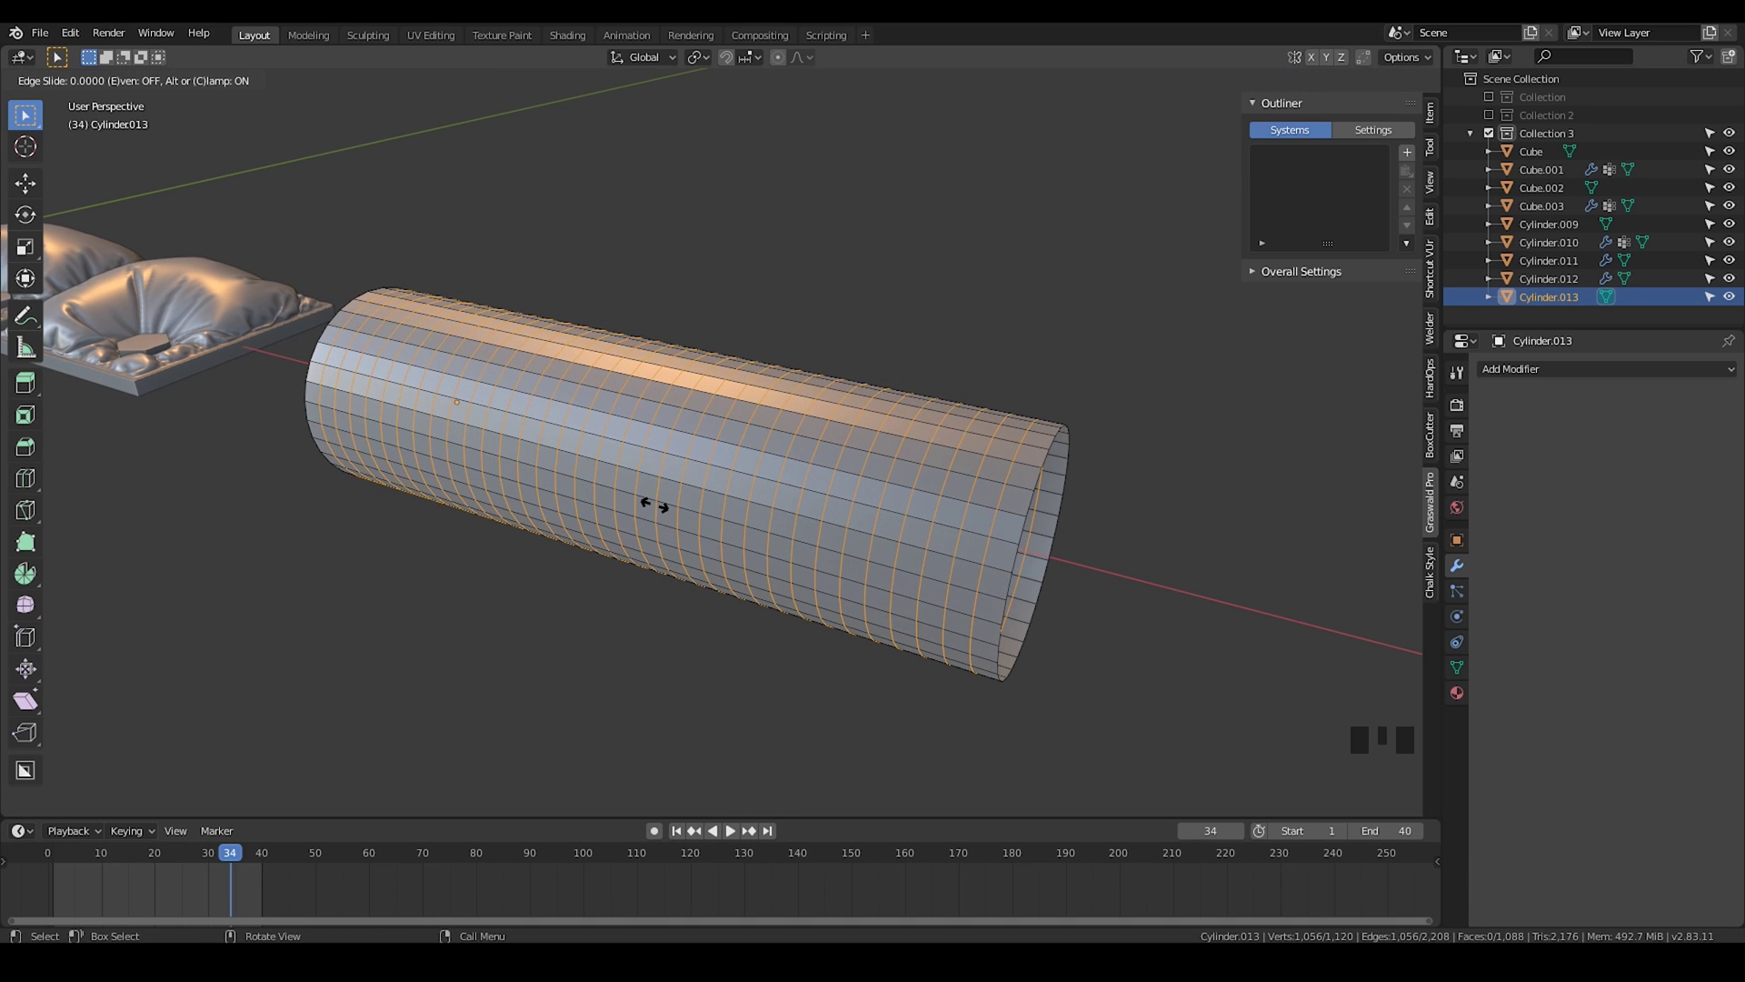
# Step: Keep the rings evenly spaced and subdivide the tube into a fine grid of faces
pyautogui.rightClick(660, 512)
pyautogui.moveTo(786, 513); pyautogui.dragTo(835, 549)
pyautogui.press('a')
pyautogui.scroll(-3)
pyautogui.moveTo(965, 541); pyautogui.dragTo(887, 406)
pyautogui.press('ctrl+r')
pyautogui.scroll(-3)
pyautogui.scroll(3)
pyautogui.moveTo(763, 400); pyautogui.dragTo(685, 411)
pyautogui.press('ctrl+r')
pyautogui.rightClick(685, 412)
pyautogui.moveTo(749, 464); pyautogui.dragTo(1233, 455)
pyautogui.click(1233, 455)
# Step: Create a pin_group vertex group in the tube's mesh data and return to Object Mode
pyautogui.scroll(-3)
pyautogui.moveTo(640, 438); pyautogui.dragTo(1462, 661)
pyautogui.click(1462, 661)
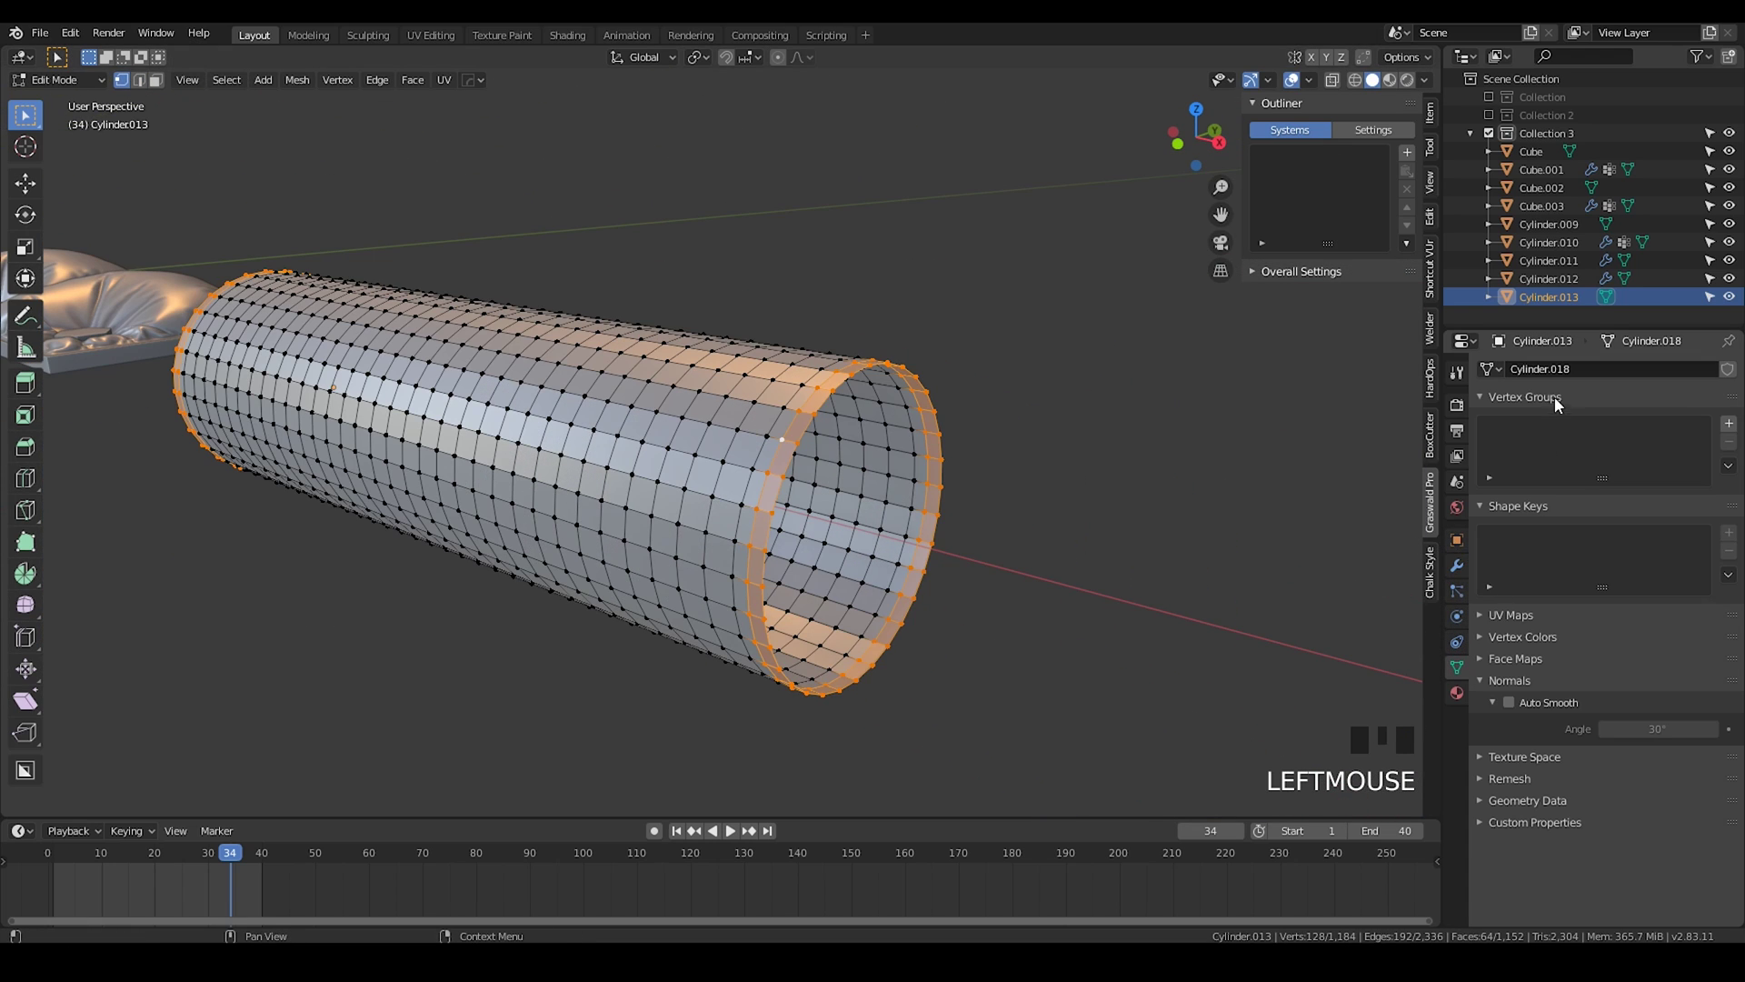
pyautogui.moveTo(1729, 428); pyautogui.dragTo(1530, 463)
pyautogui.press('Return')
# Step: Add Cloth physics to the tube with the Silk preset's lower mass and stiffness
pyautogui.moveTo(1517, 548); pyautogui.dragTo(1467, 624)
pyautogui.scroll(3)
pyautogui.click(1466, 623)
pyautogui.moveTo(1534, 441); pyautogui.dragTo(1700, 418)
pyautogui.scroll(3)
pyautogui.moveTo(1706, 416); pyautogui.dragTo(1637, 344)
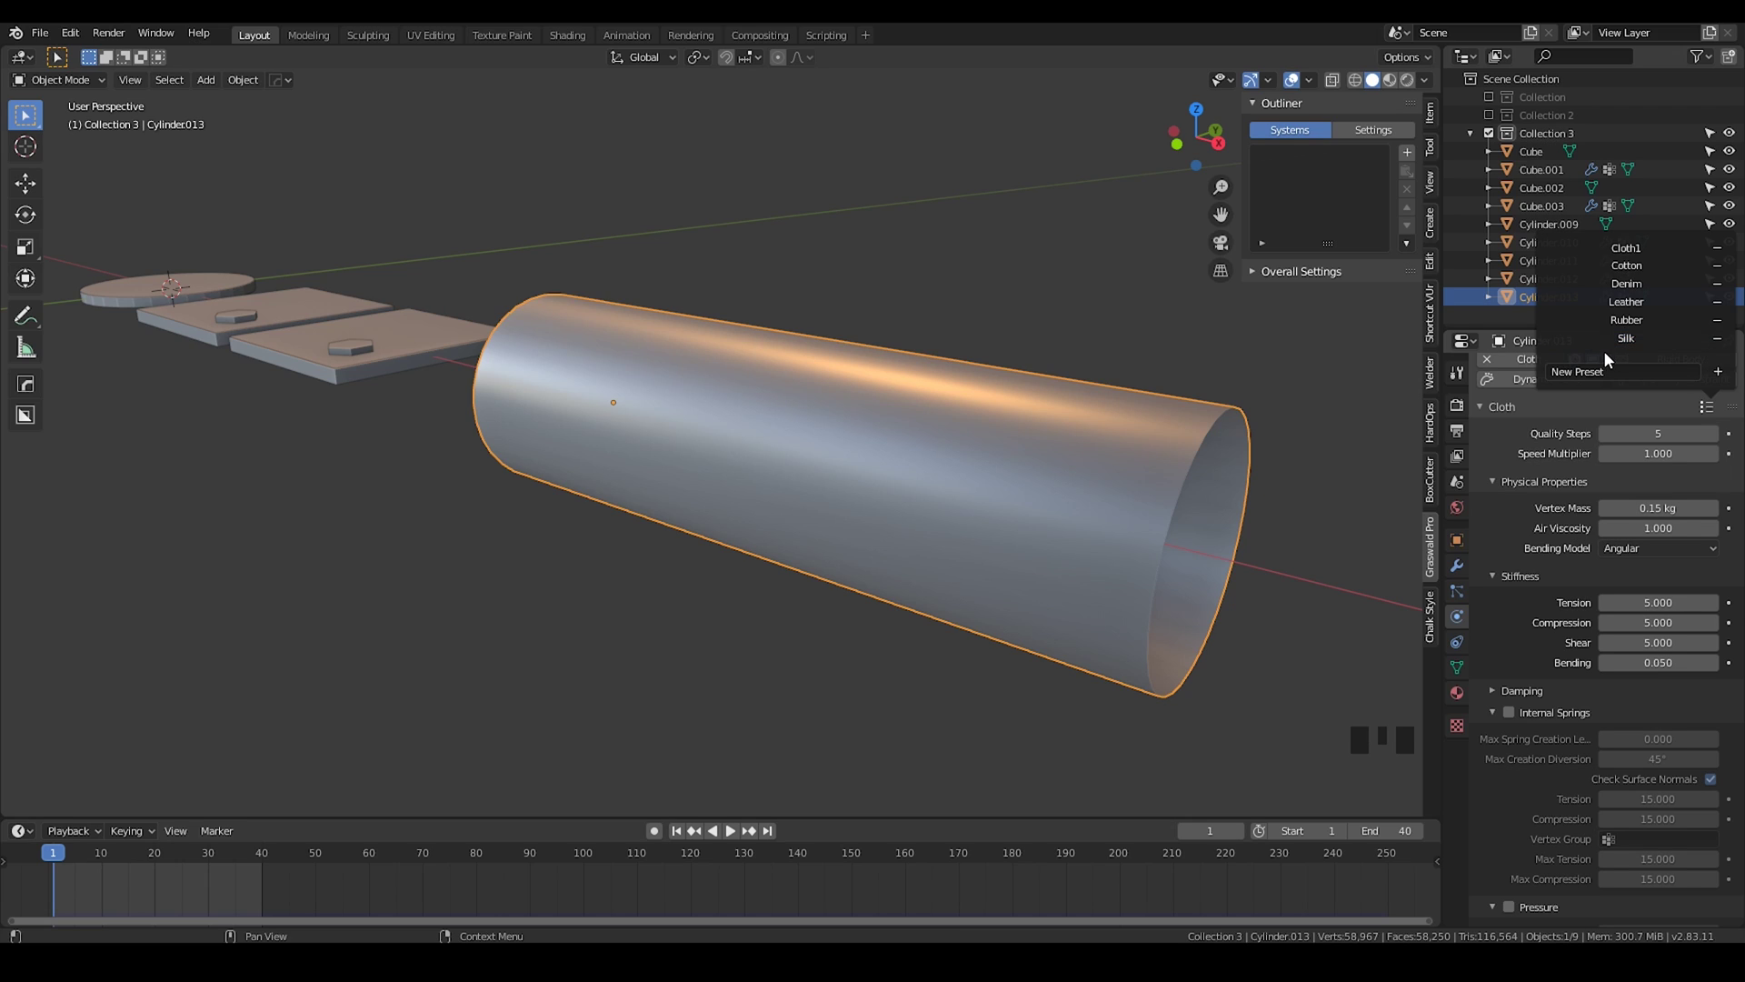
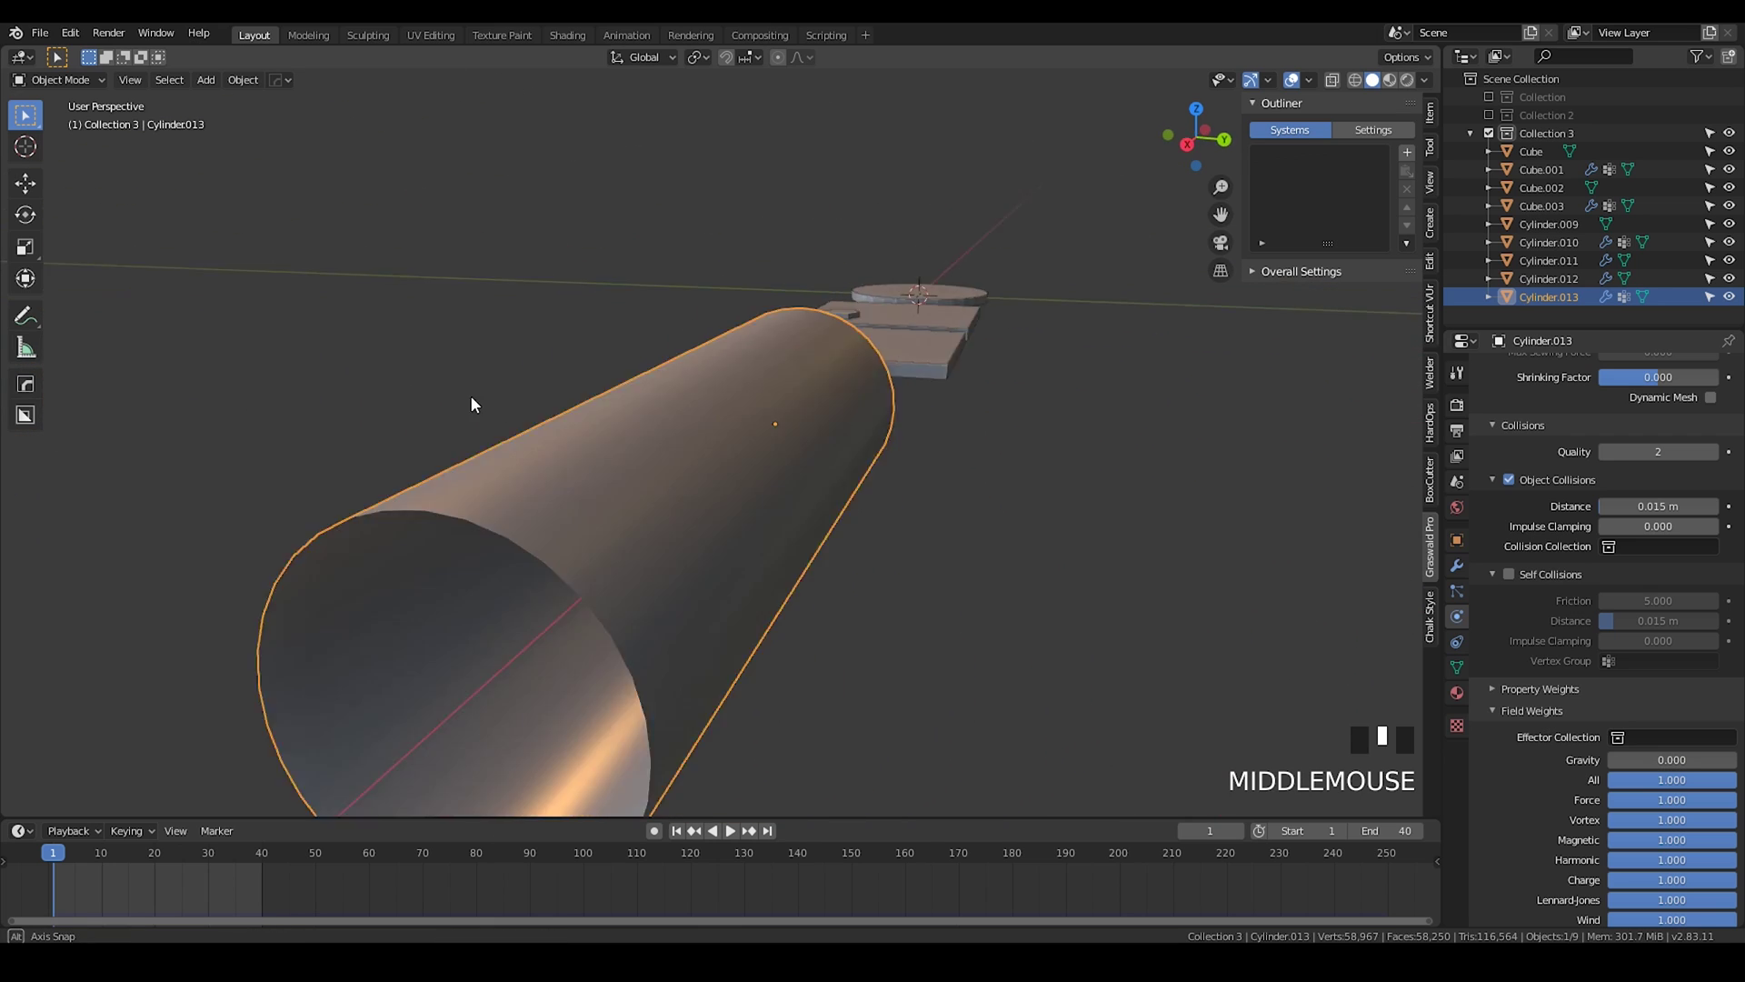
# Step: Play the tube's cloth simulation with pin_group as its Pin Group
pyautogui.press('space')
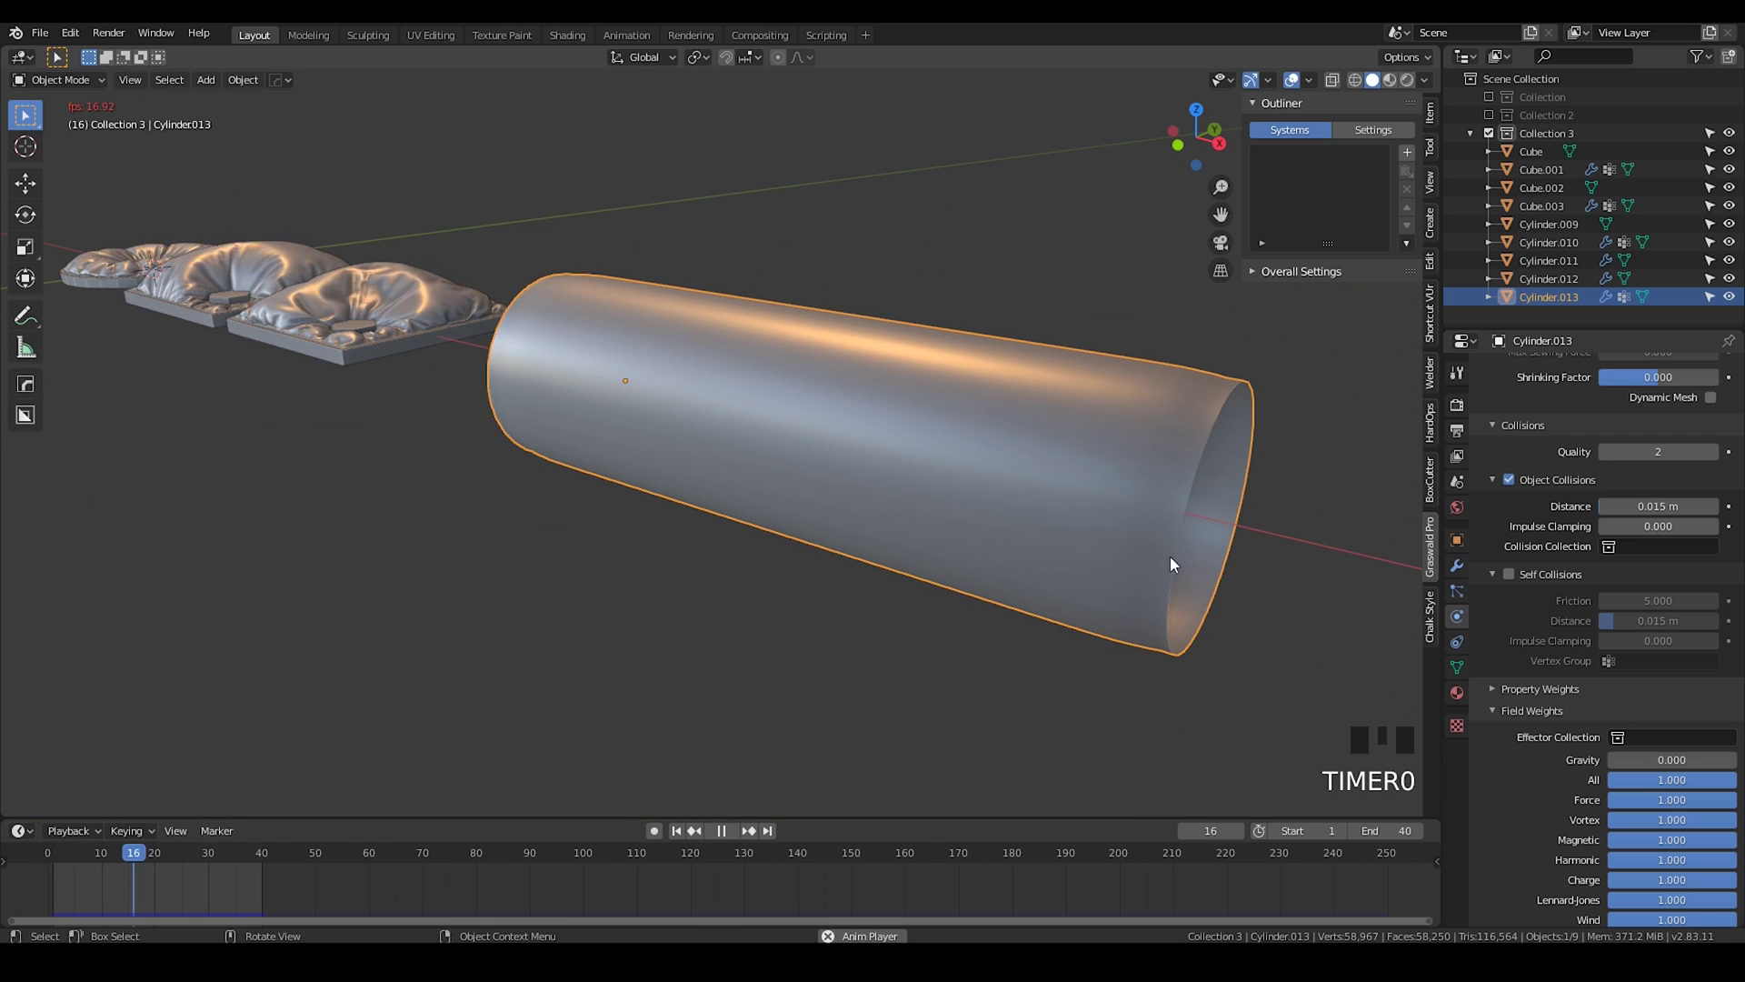
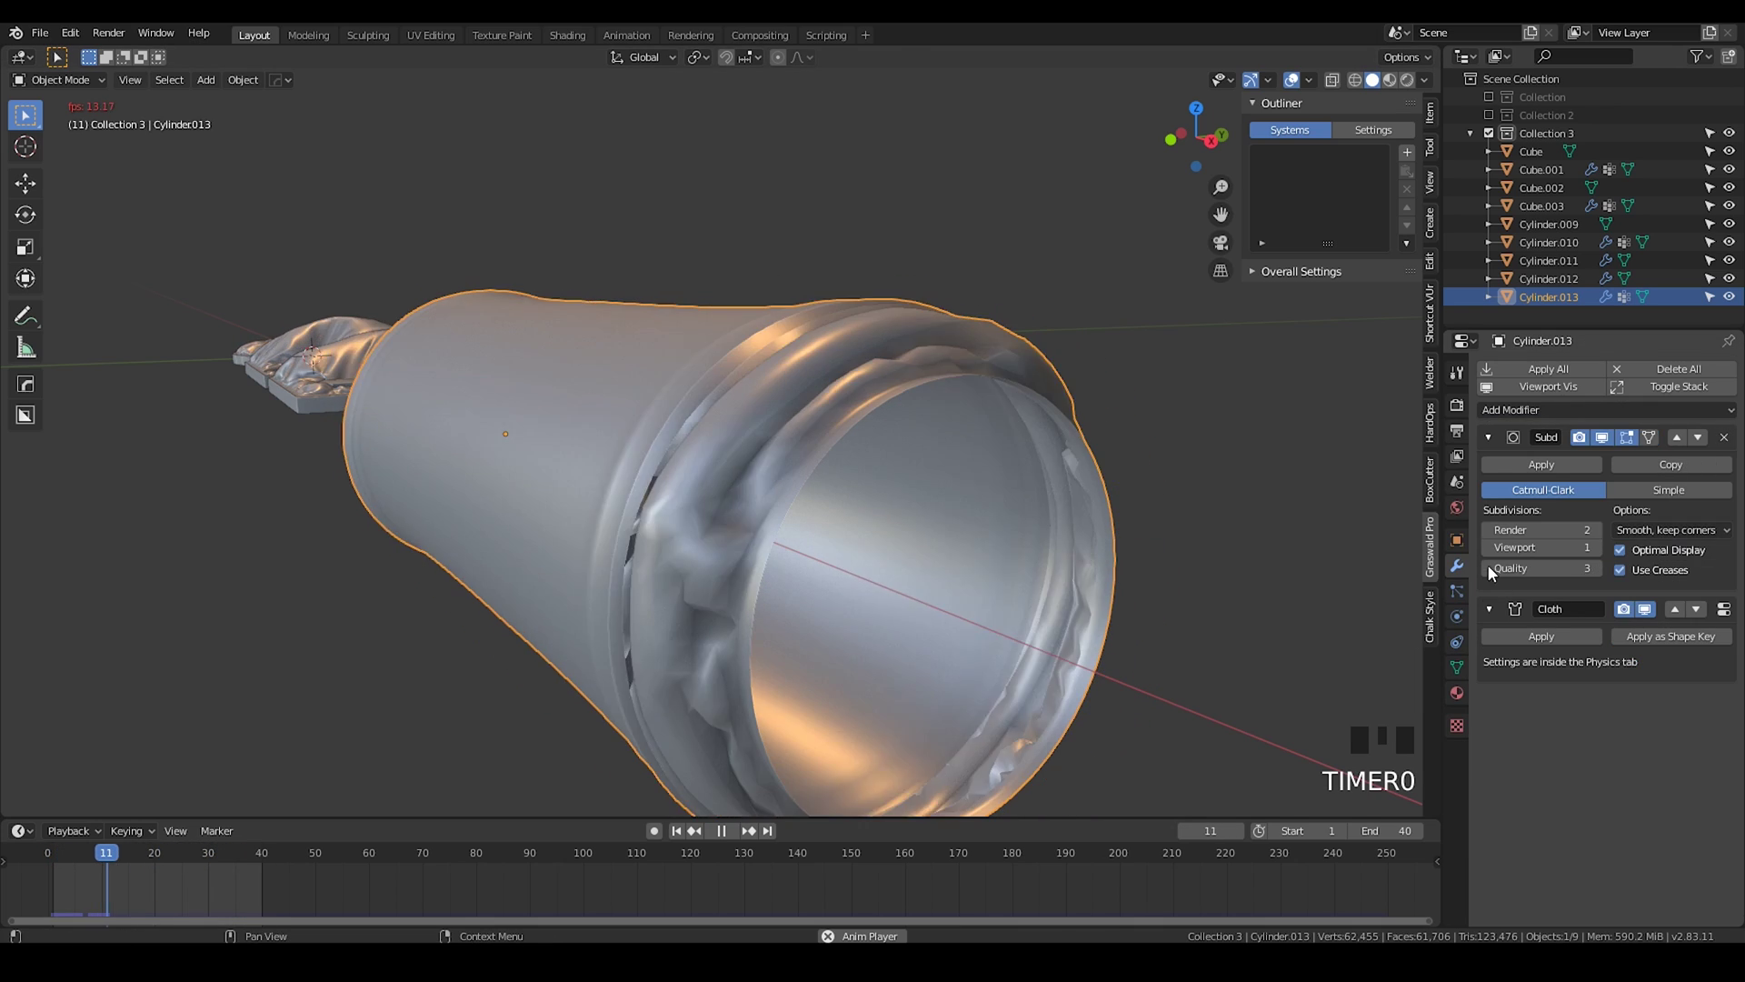
# Step: Select vertex loops along the tube in Edit Mode and replay the pinned simulation
pyautogui.press('space')
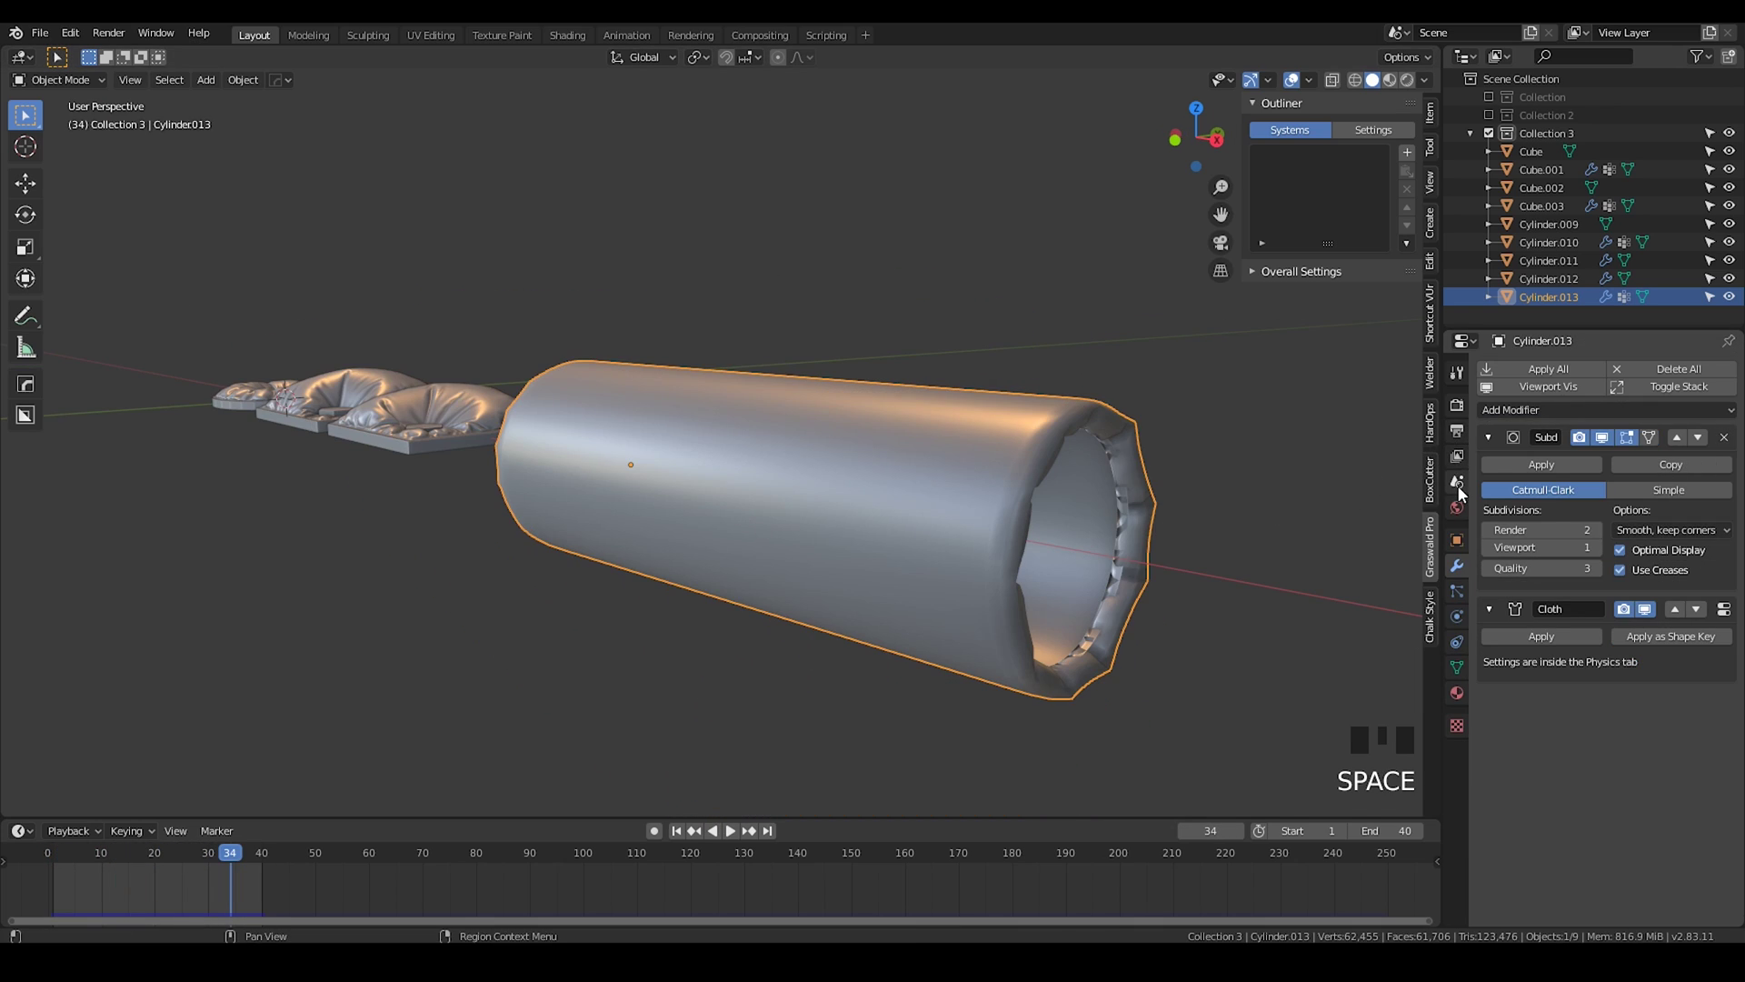
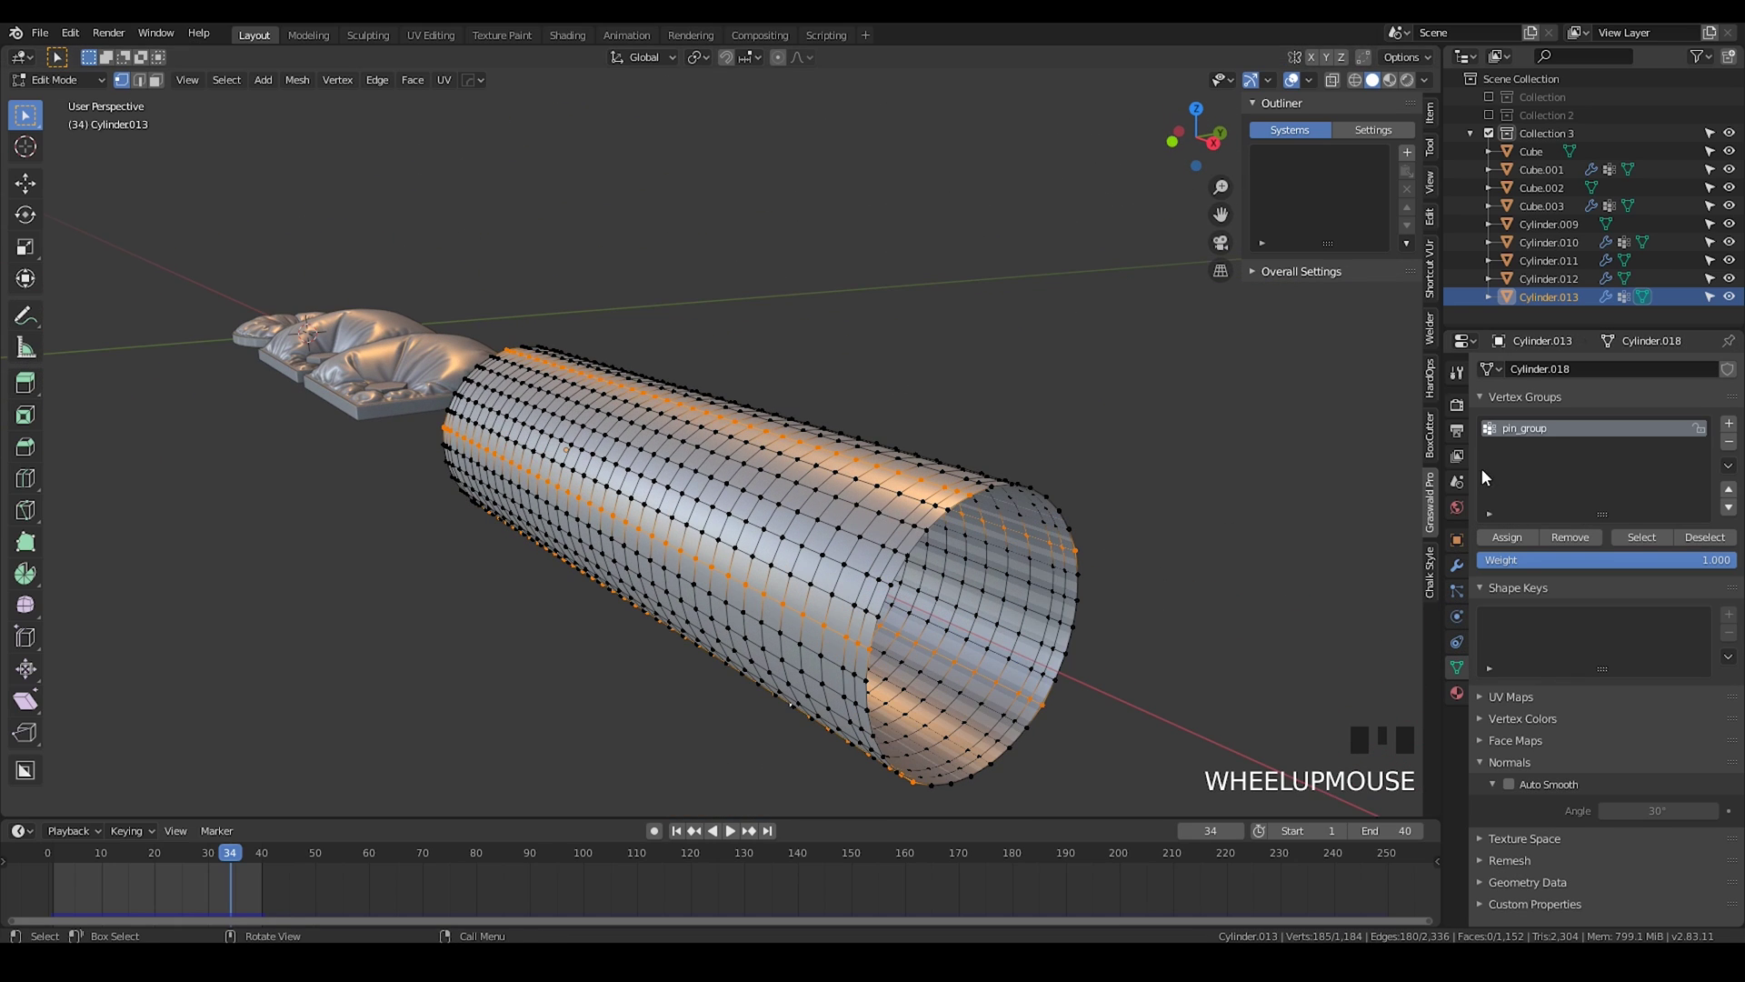
pyautogui.moveTo(1503, 542); pyautogui.dragTo(1065, 599)
pyautogui.press('Tab')
pyautogui.moveTo(691, 820); pyautogui.dragTo(723, 503)
pyautogui.moveTo(723, 503); pyautogui.dragTo(751, 493)
pyautogui.press('space')
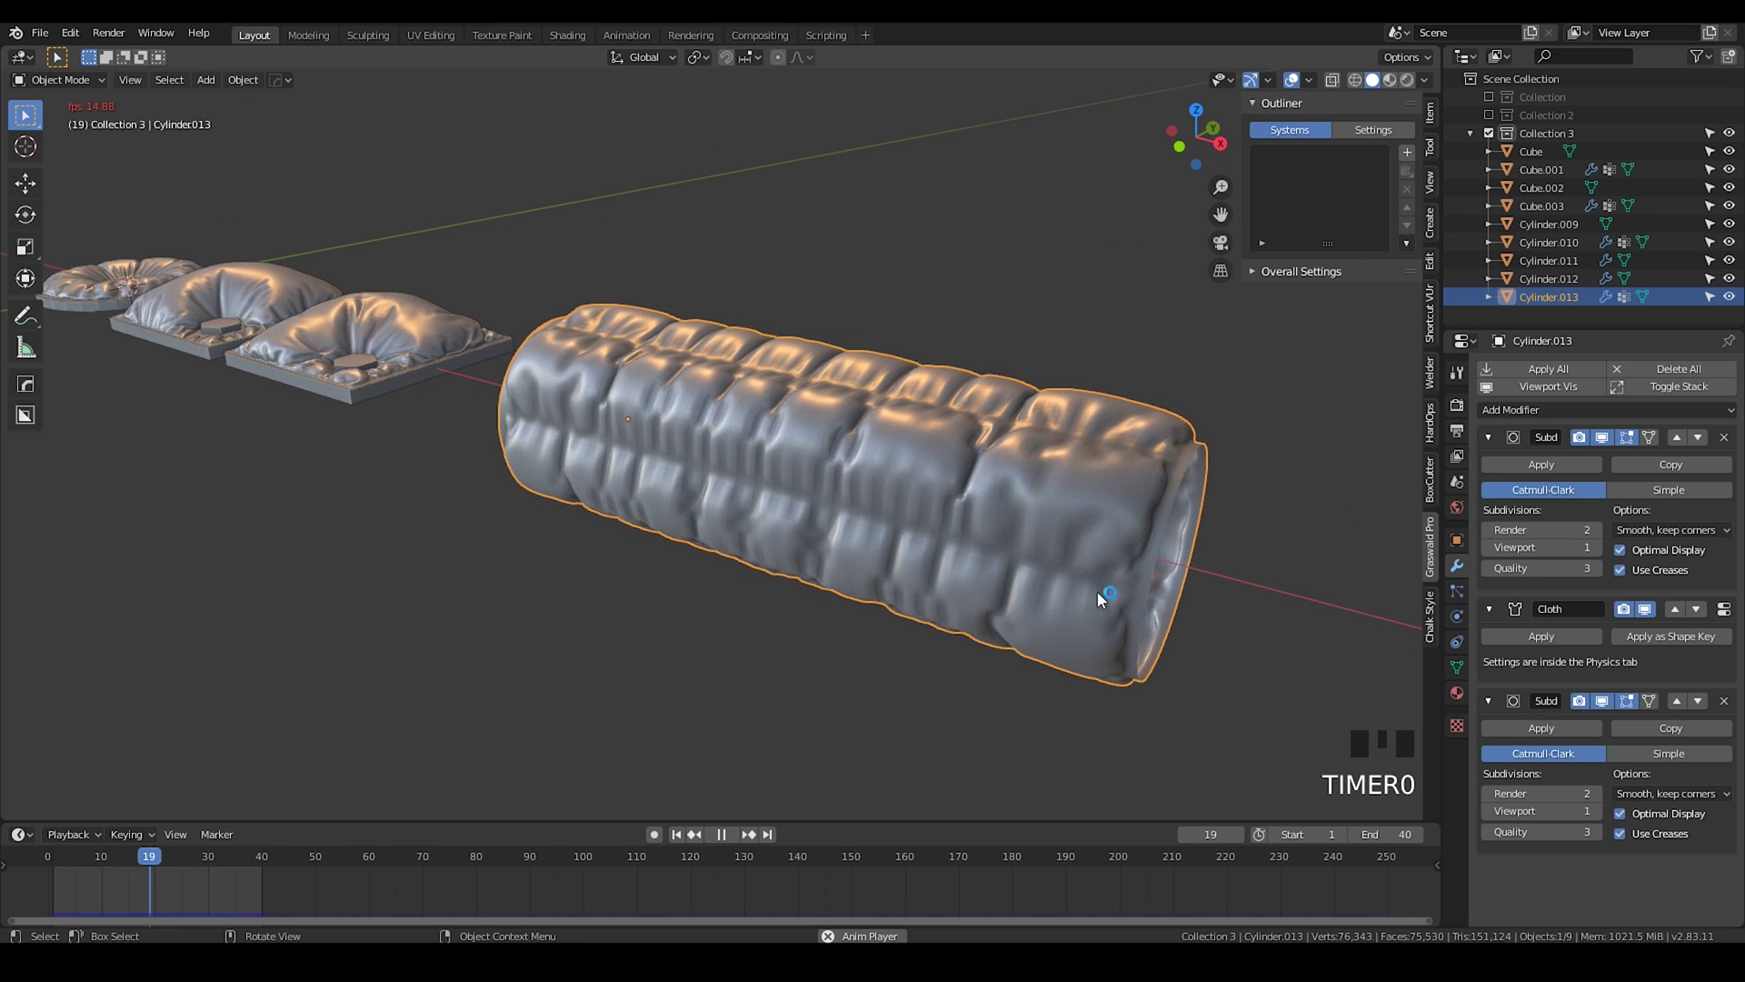
pyautogui.press('space')
# Step: Add lengthwise vertex rows to pin_group and replay the tube puffing into quilted segments
pyautogui.click(1103, 596)
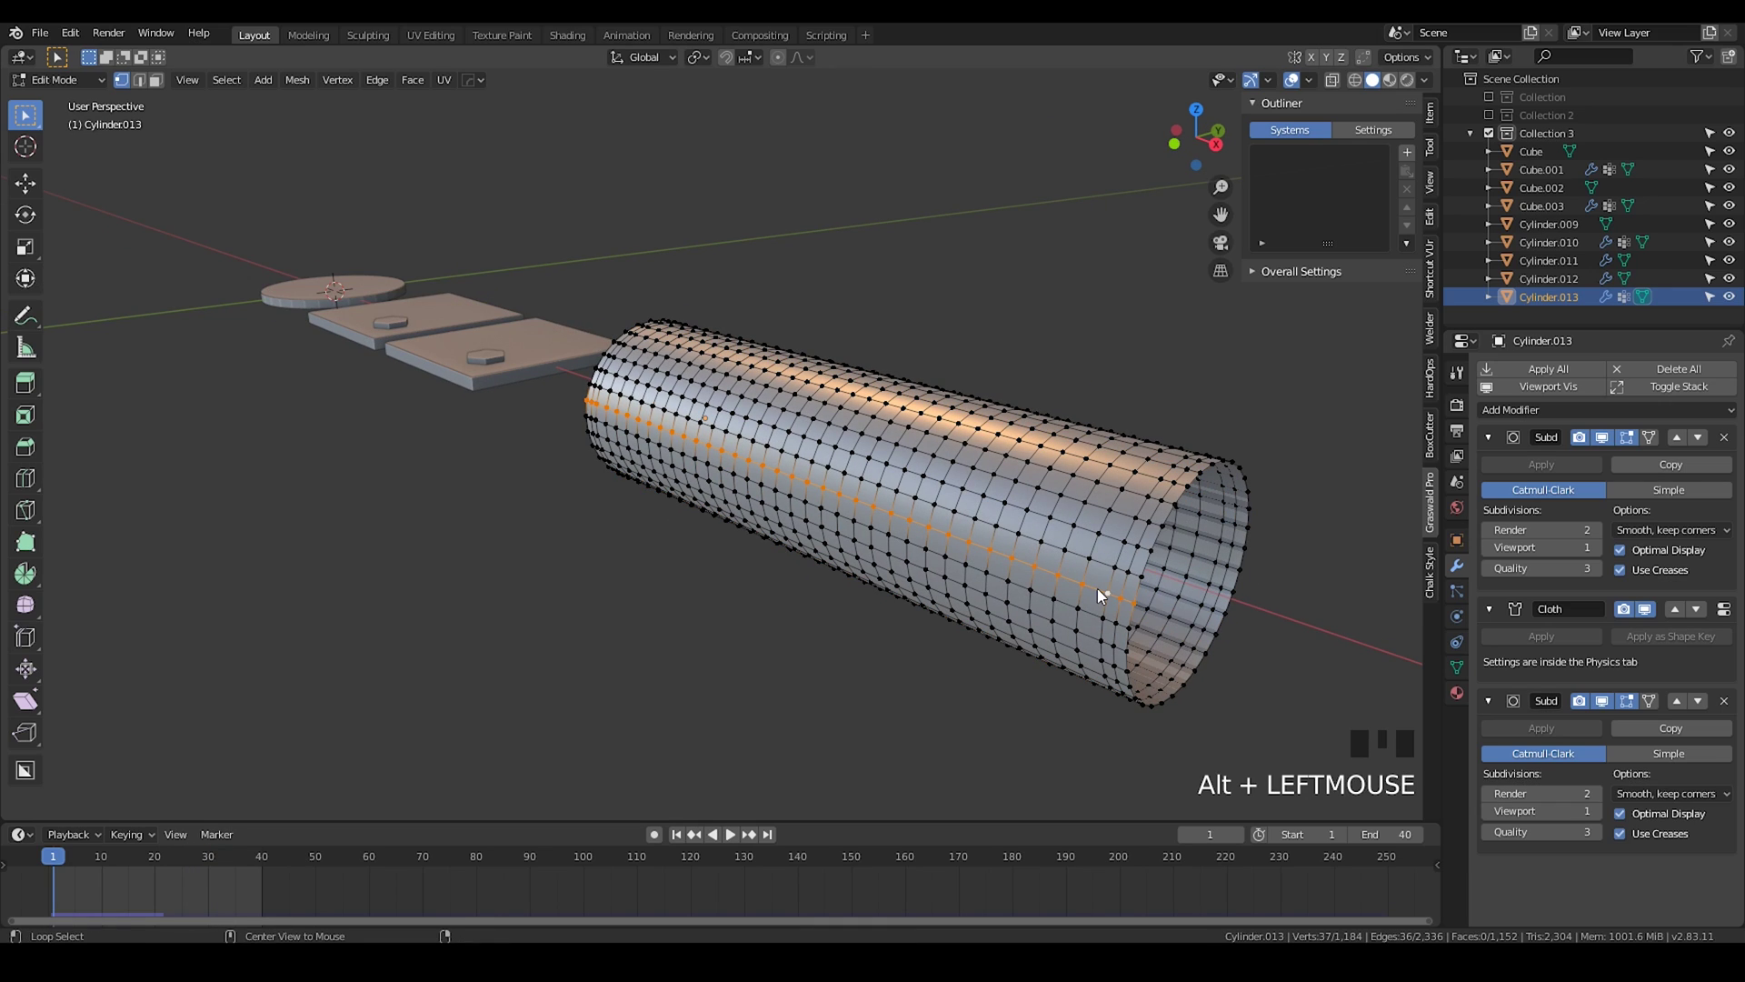
pyautogui.click(1550, 566)
pyautogui.moveTo(1570, 543); pyautogui.dragTo(895, 580)
pyautogui.press('Tab')
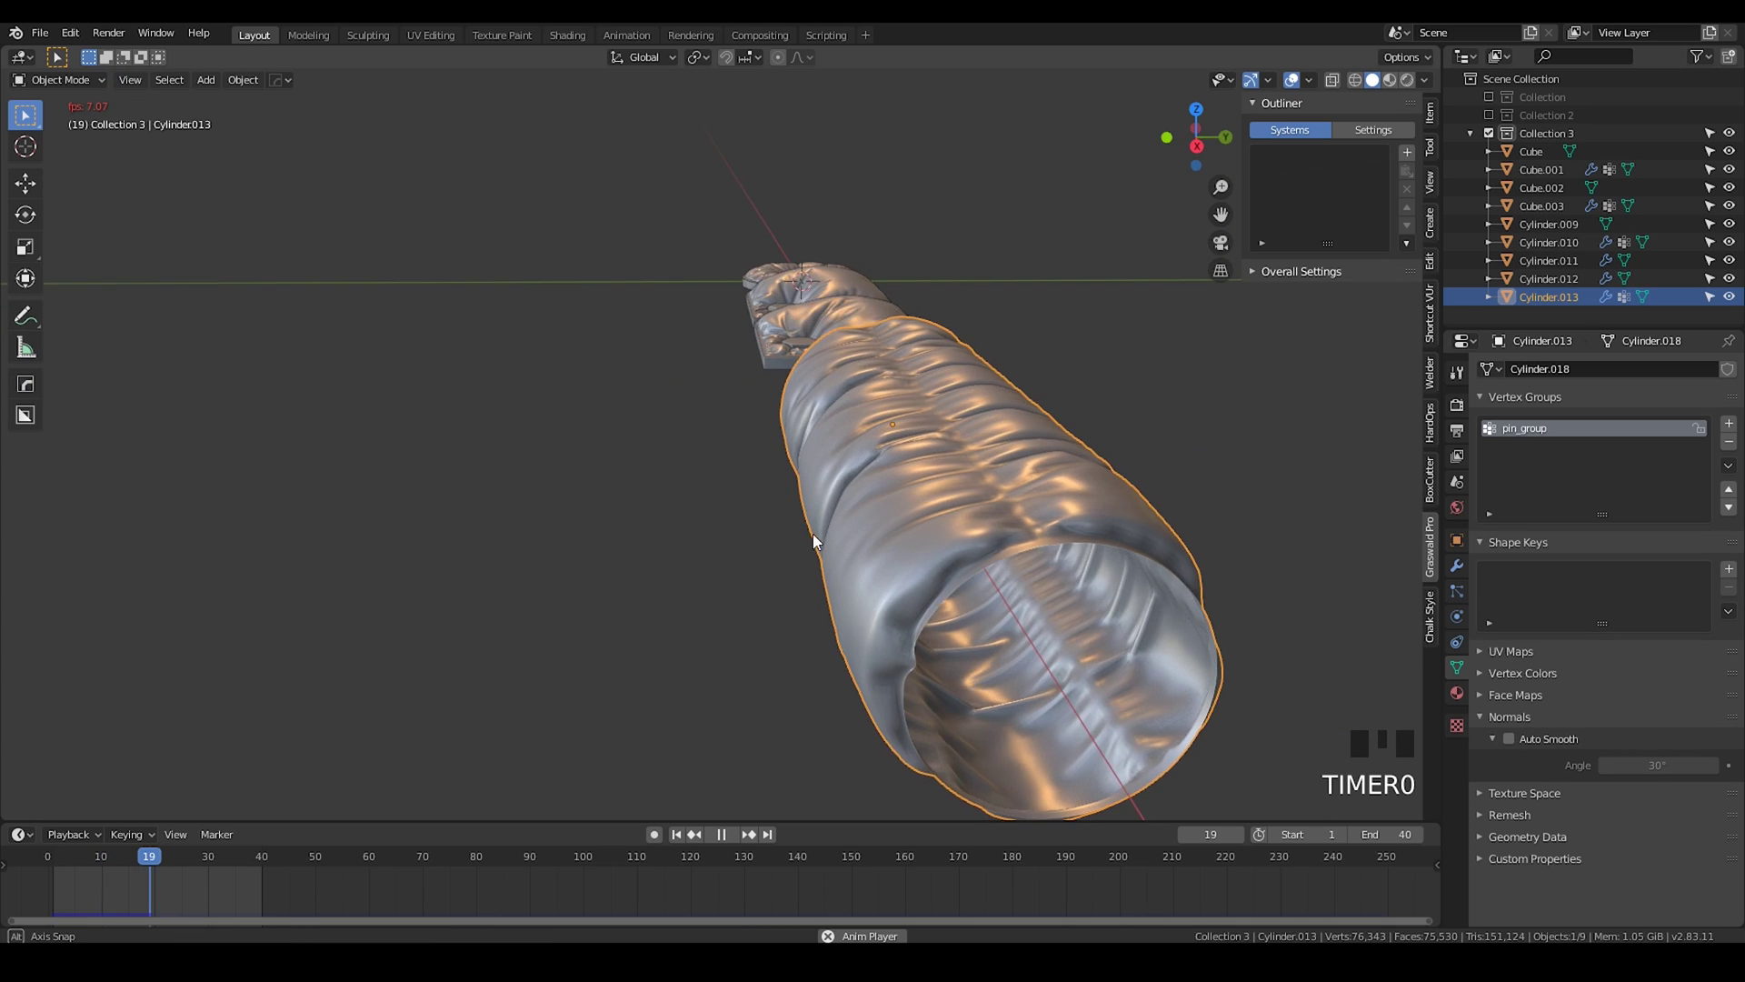
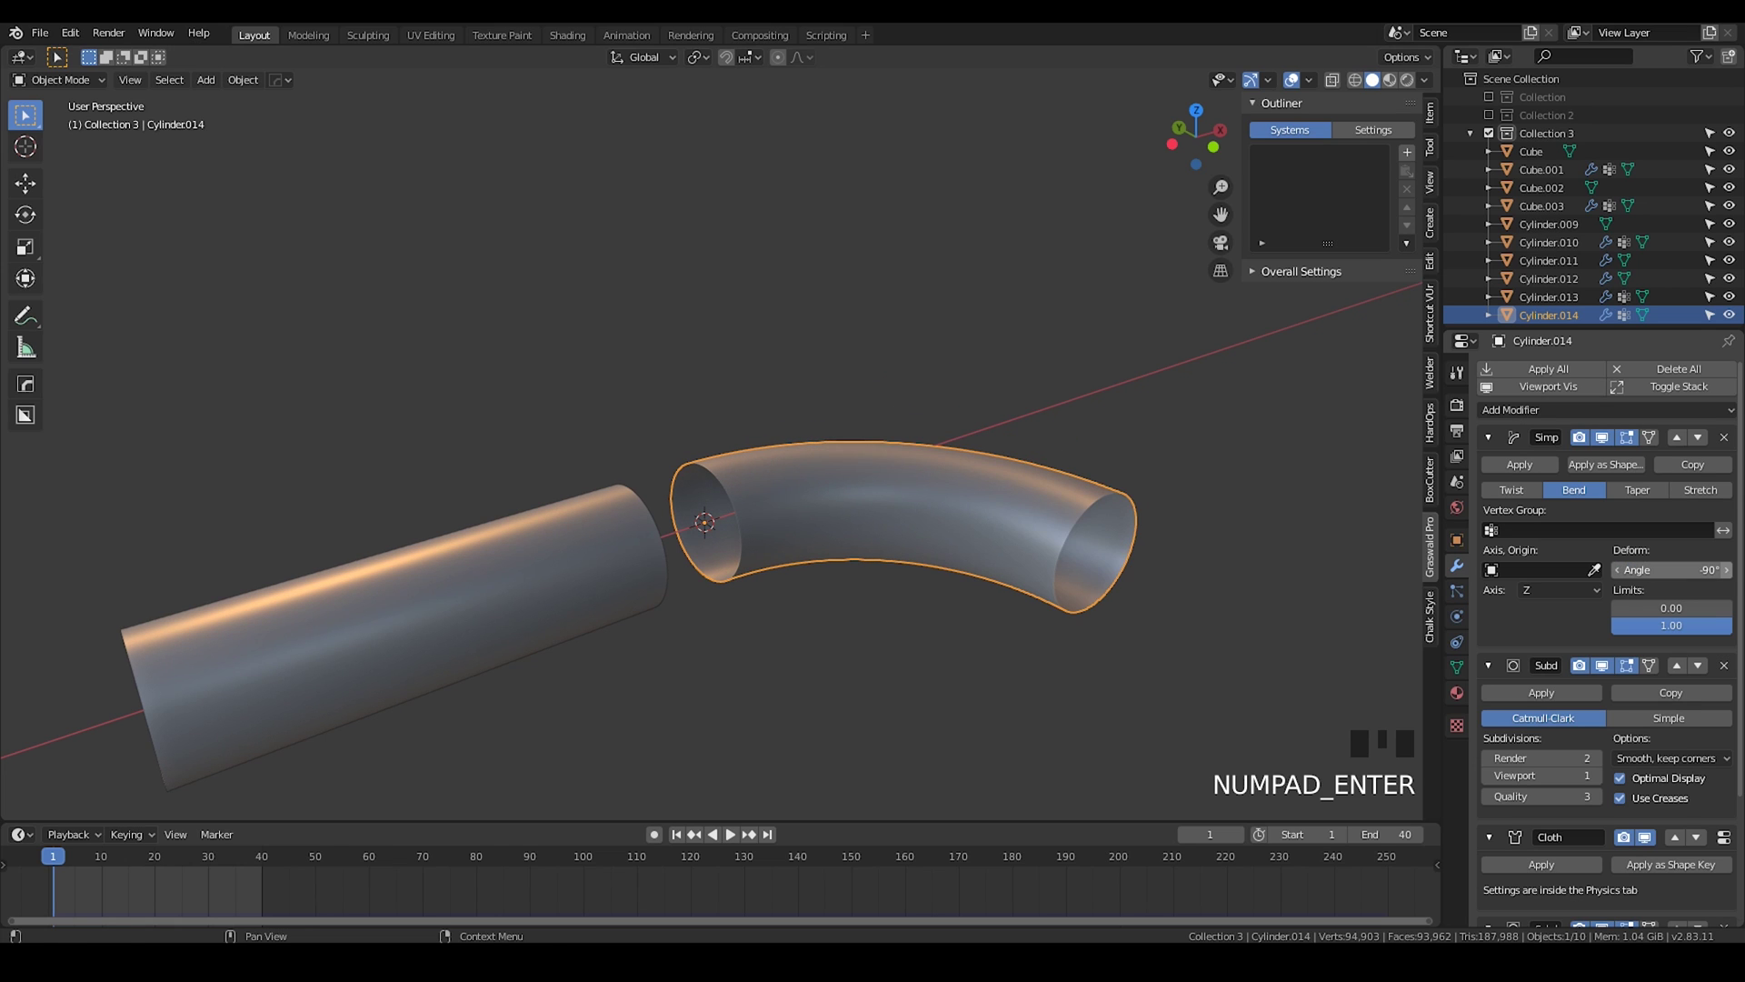
# Step: Play the timeline so both the straight and bent tubes puff into wrinkled quilted segments
pyautogui.moveTo(853, 524); pyautogui.dragTo(585, 457)
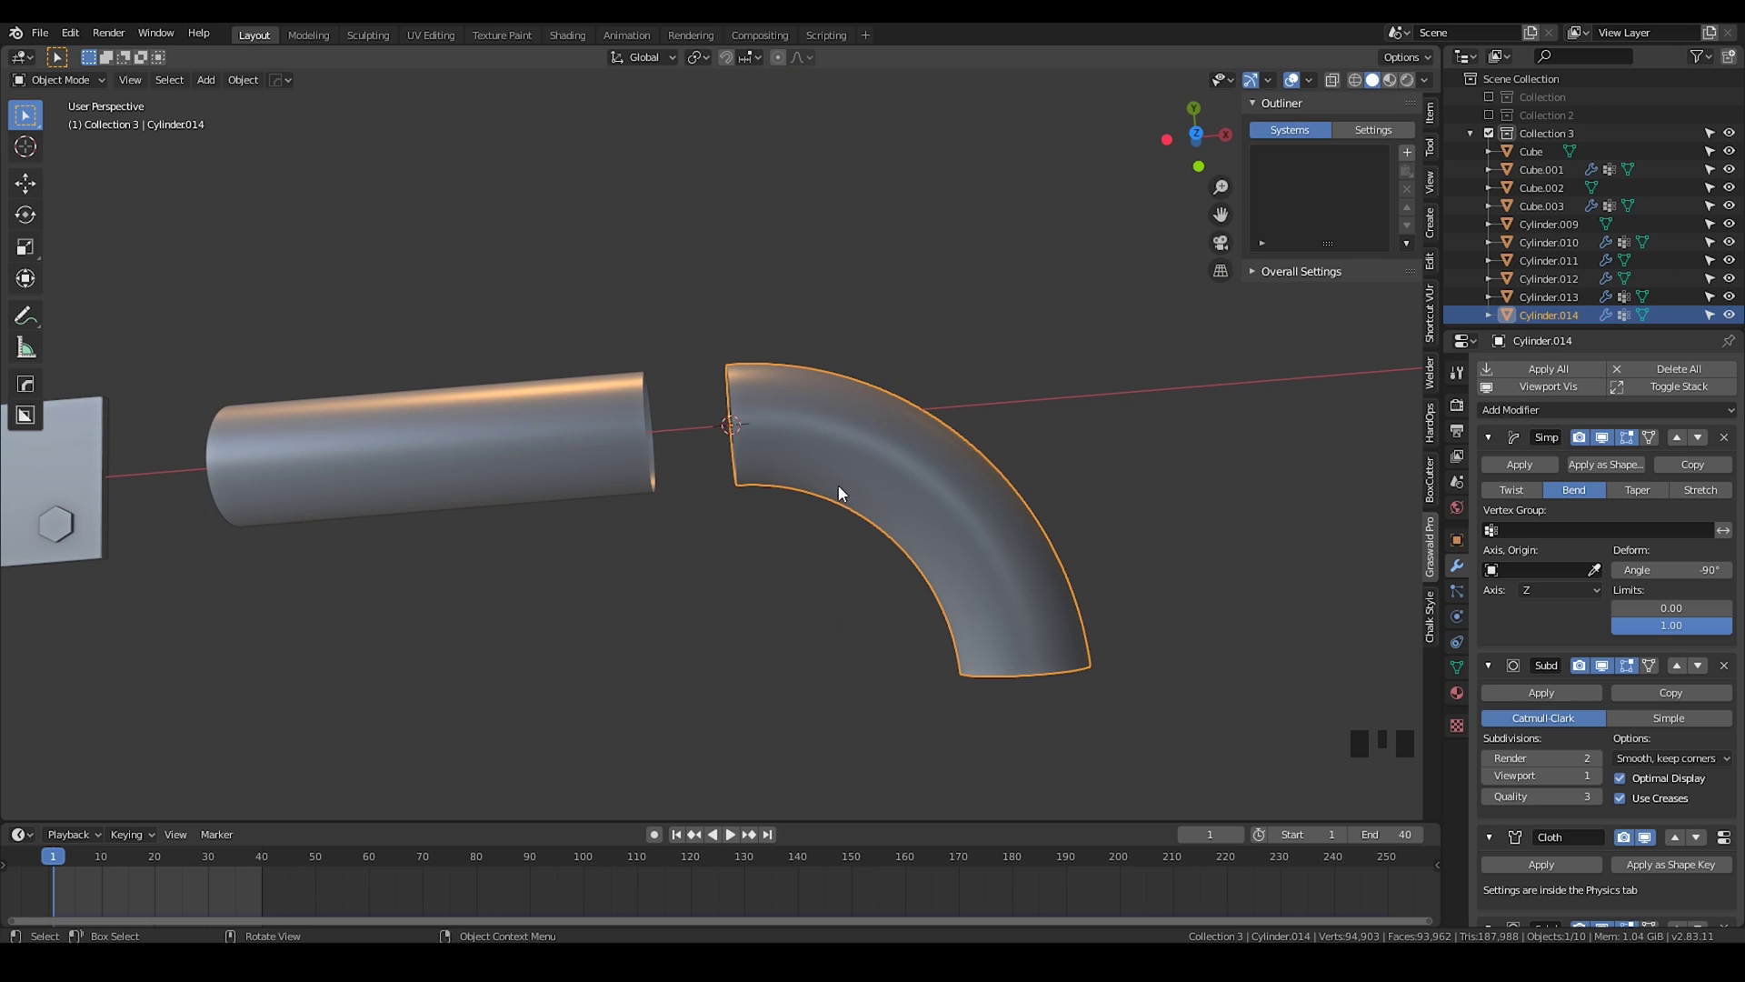
pyautogui.moveTo(833, 481); pyautogui.dragTo(768, 434)
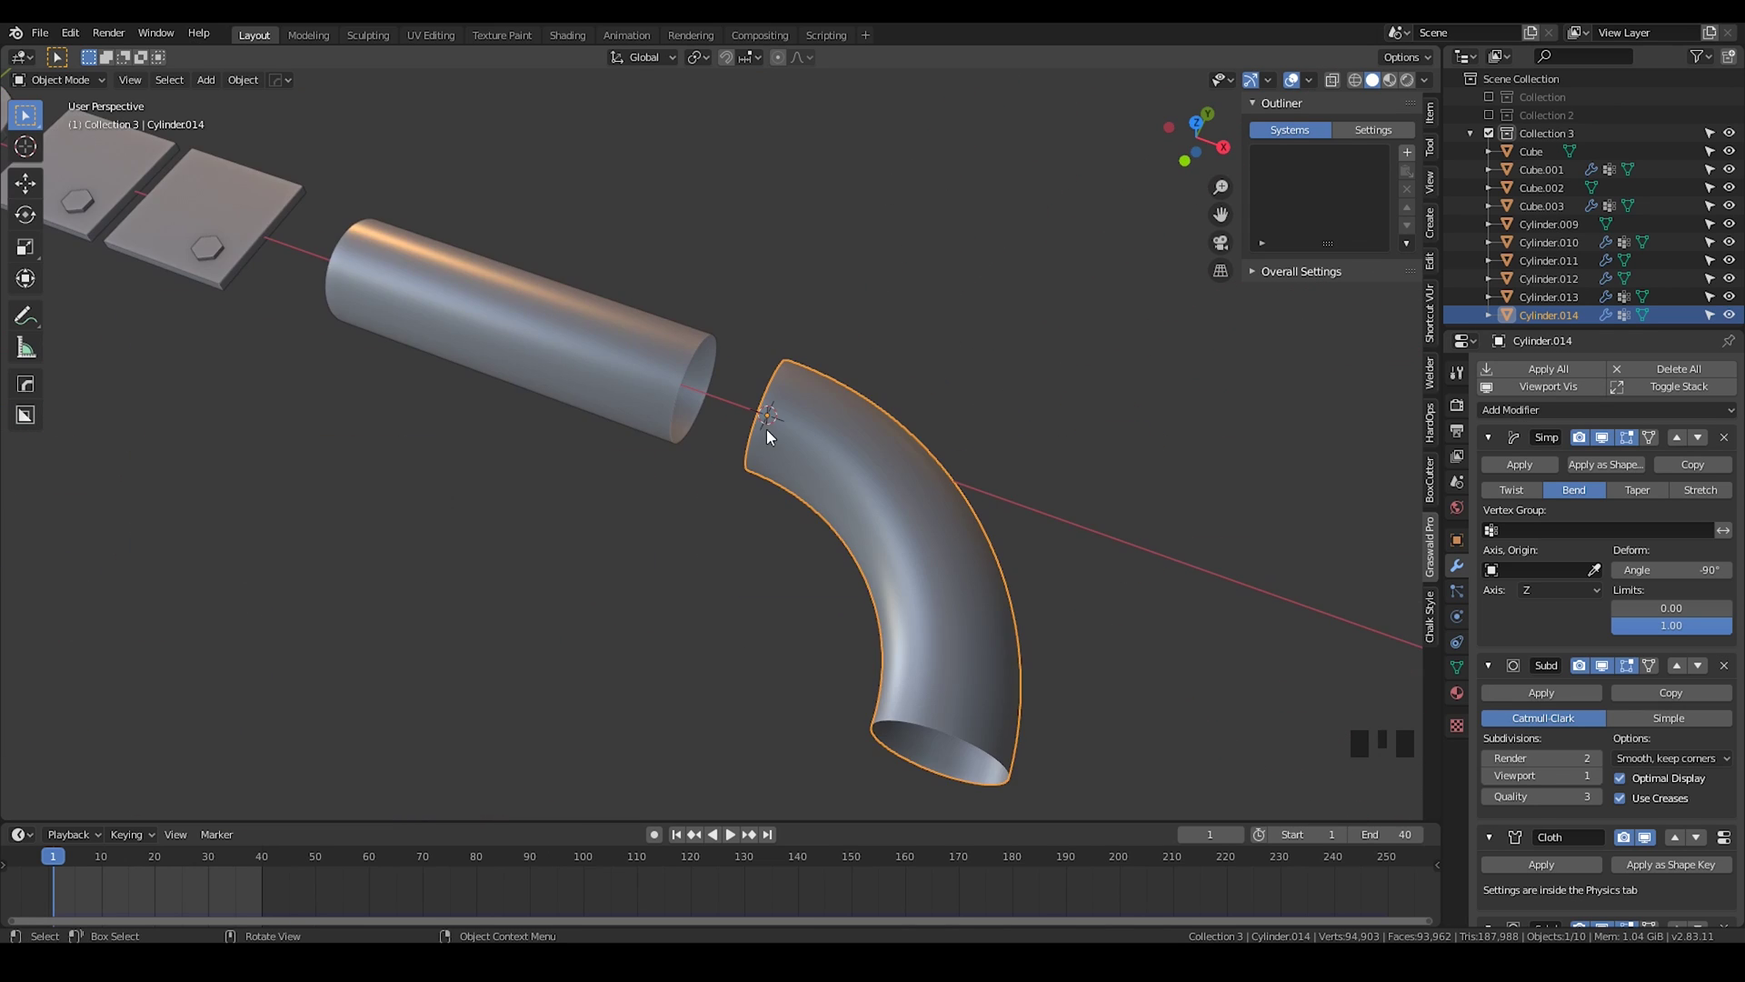
pyautogui.moveTo(759, 459); pyautogui.dragTo(1489, 441)
pyautogui.click(1489, 441)
pyautogui.moveTo(796, 448); pyautogui.dragTo(817, 429)
pyautogui.press('space')
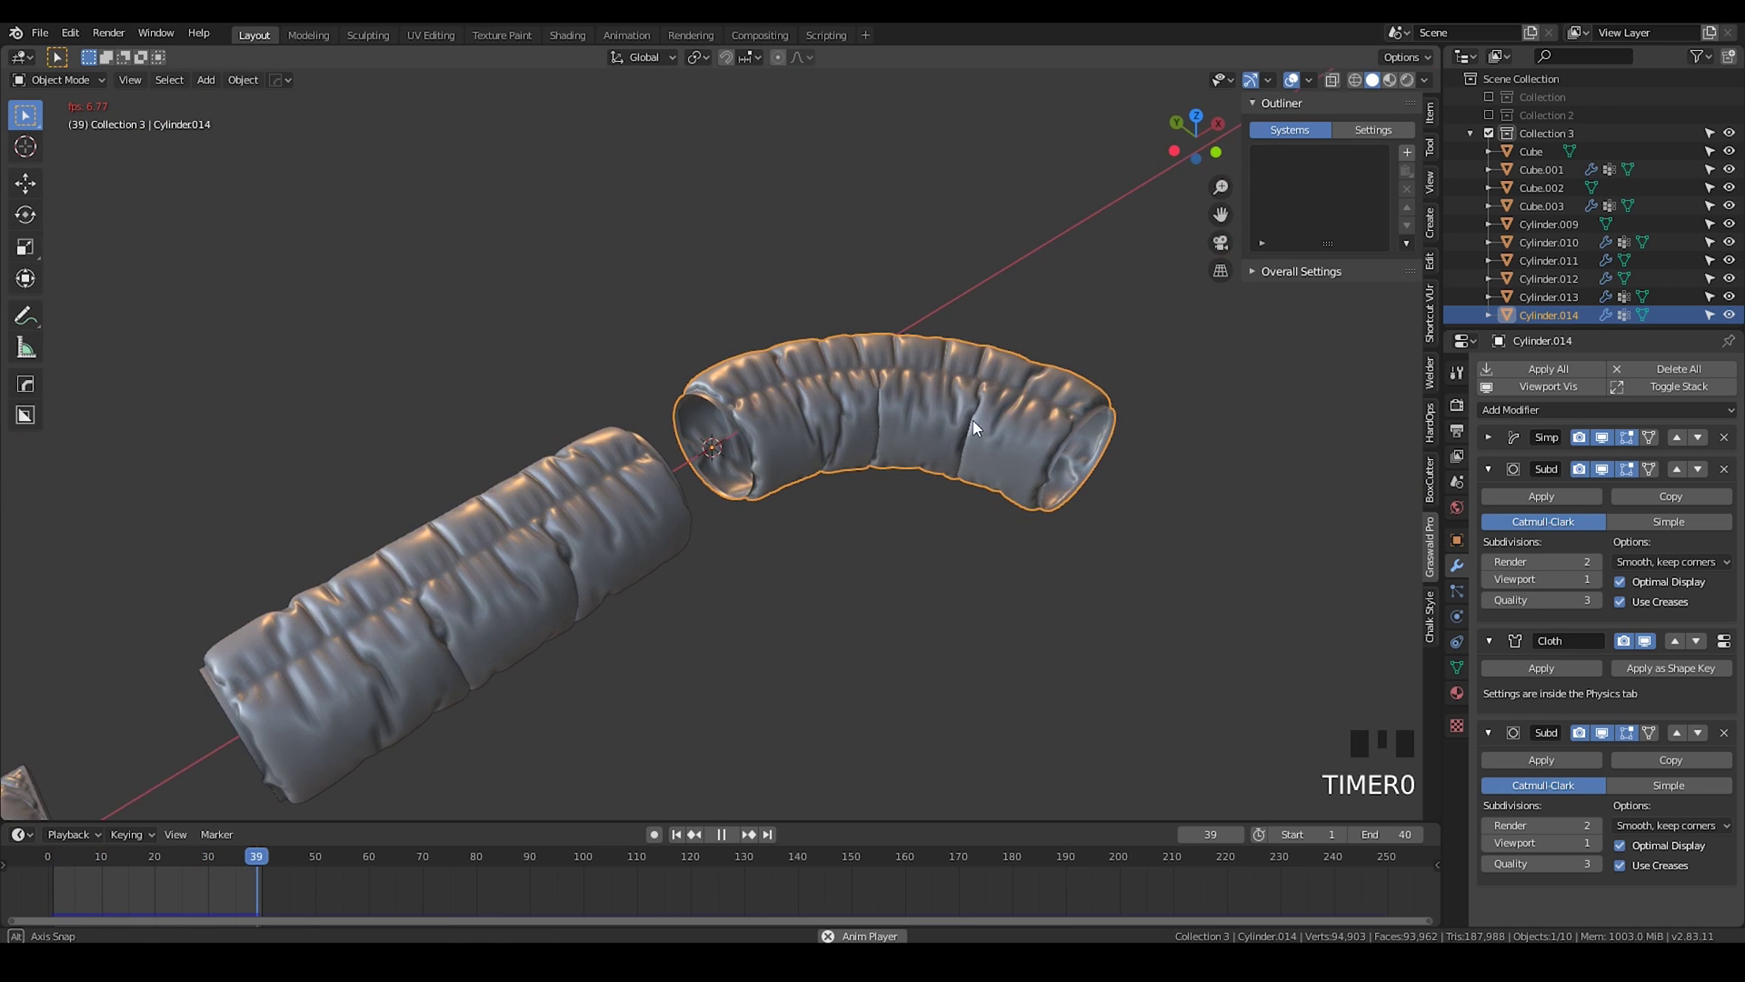
pyautogui.moveTo(852, 427); pyautogui.dragTo(858, 434)
# Step: Select the straight tube and show its cloth settings for comparison
pyautogui.click(858, 434)
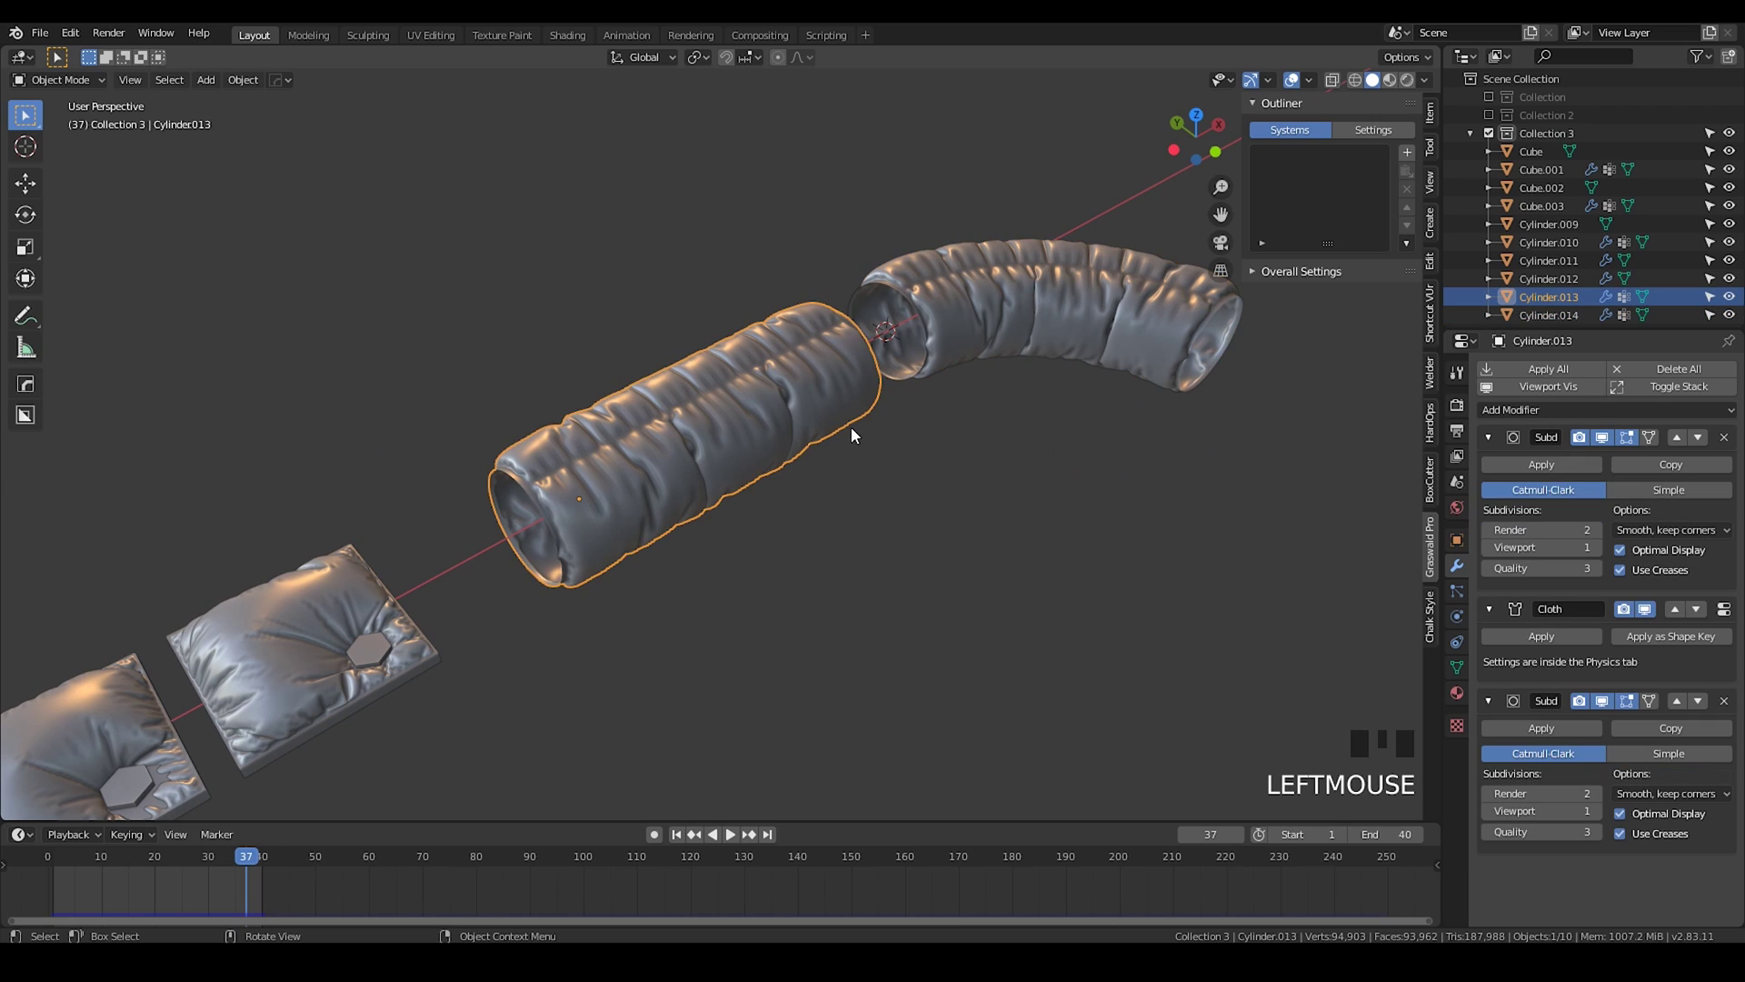
pyautogui.click(1463, 624)
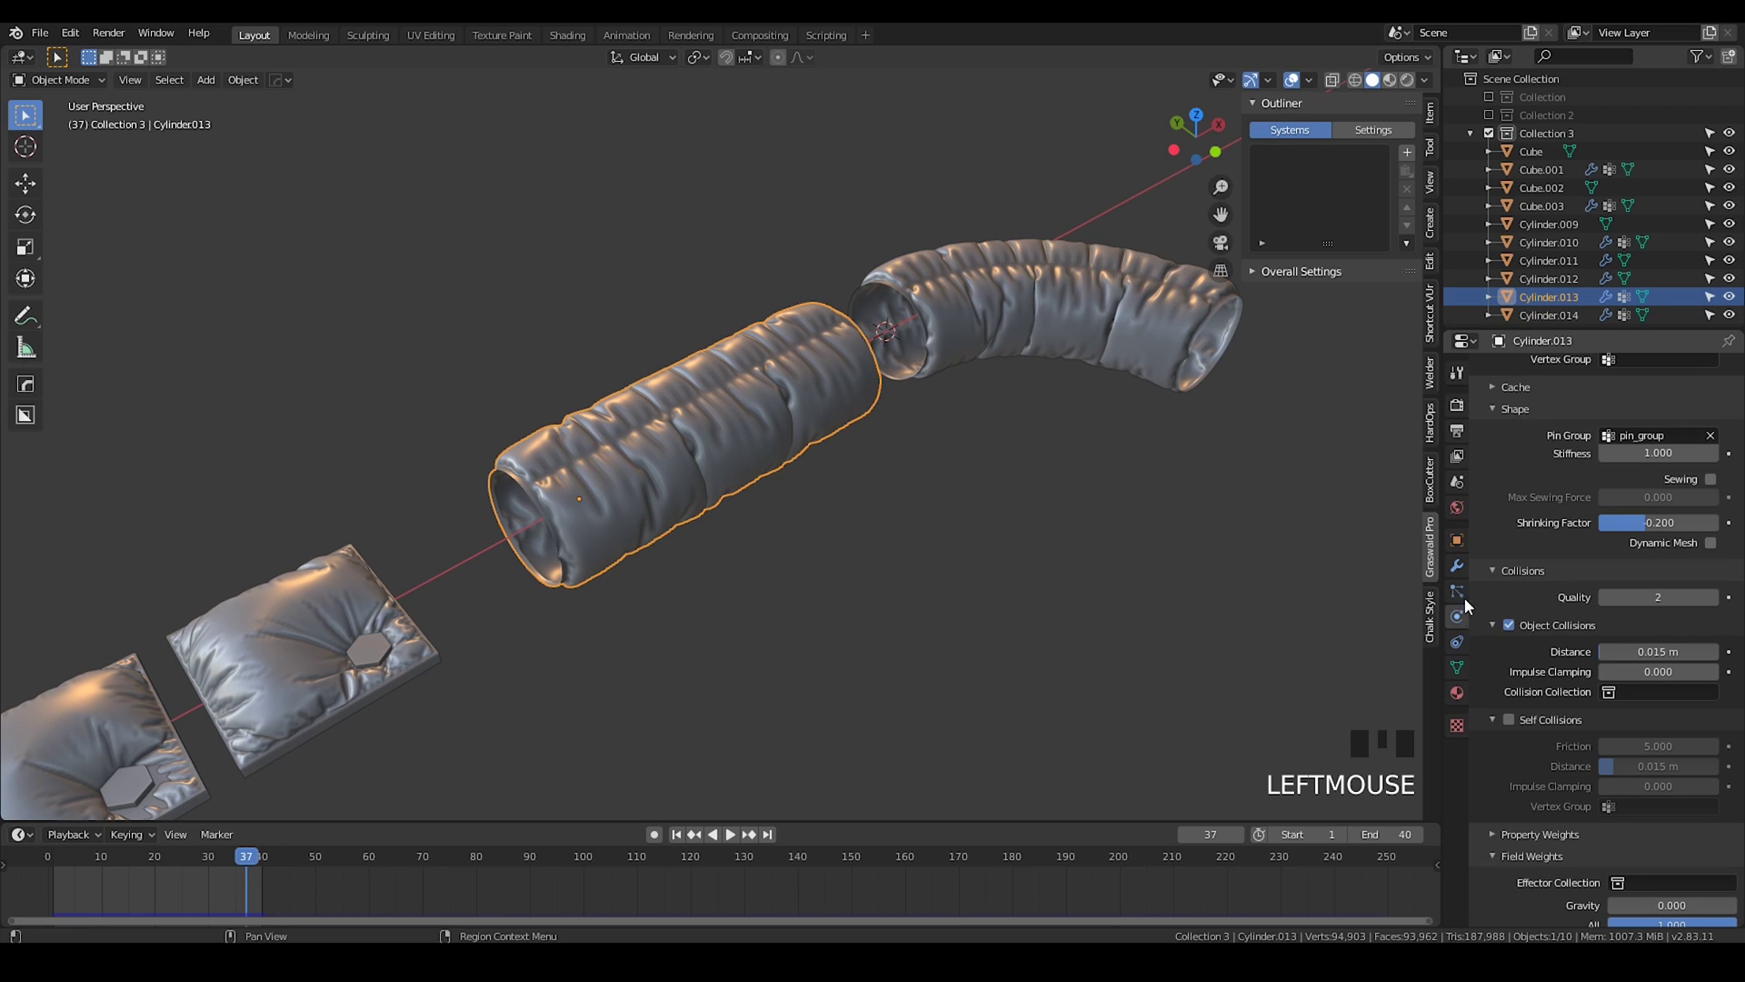
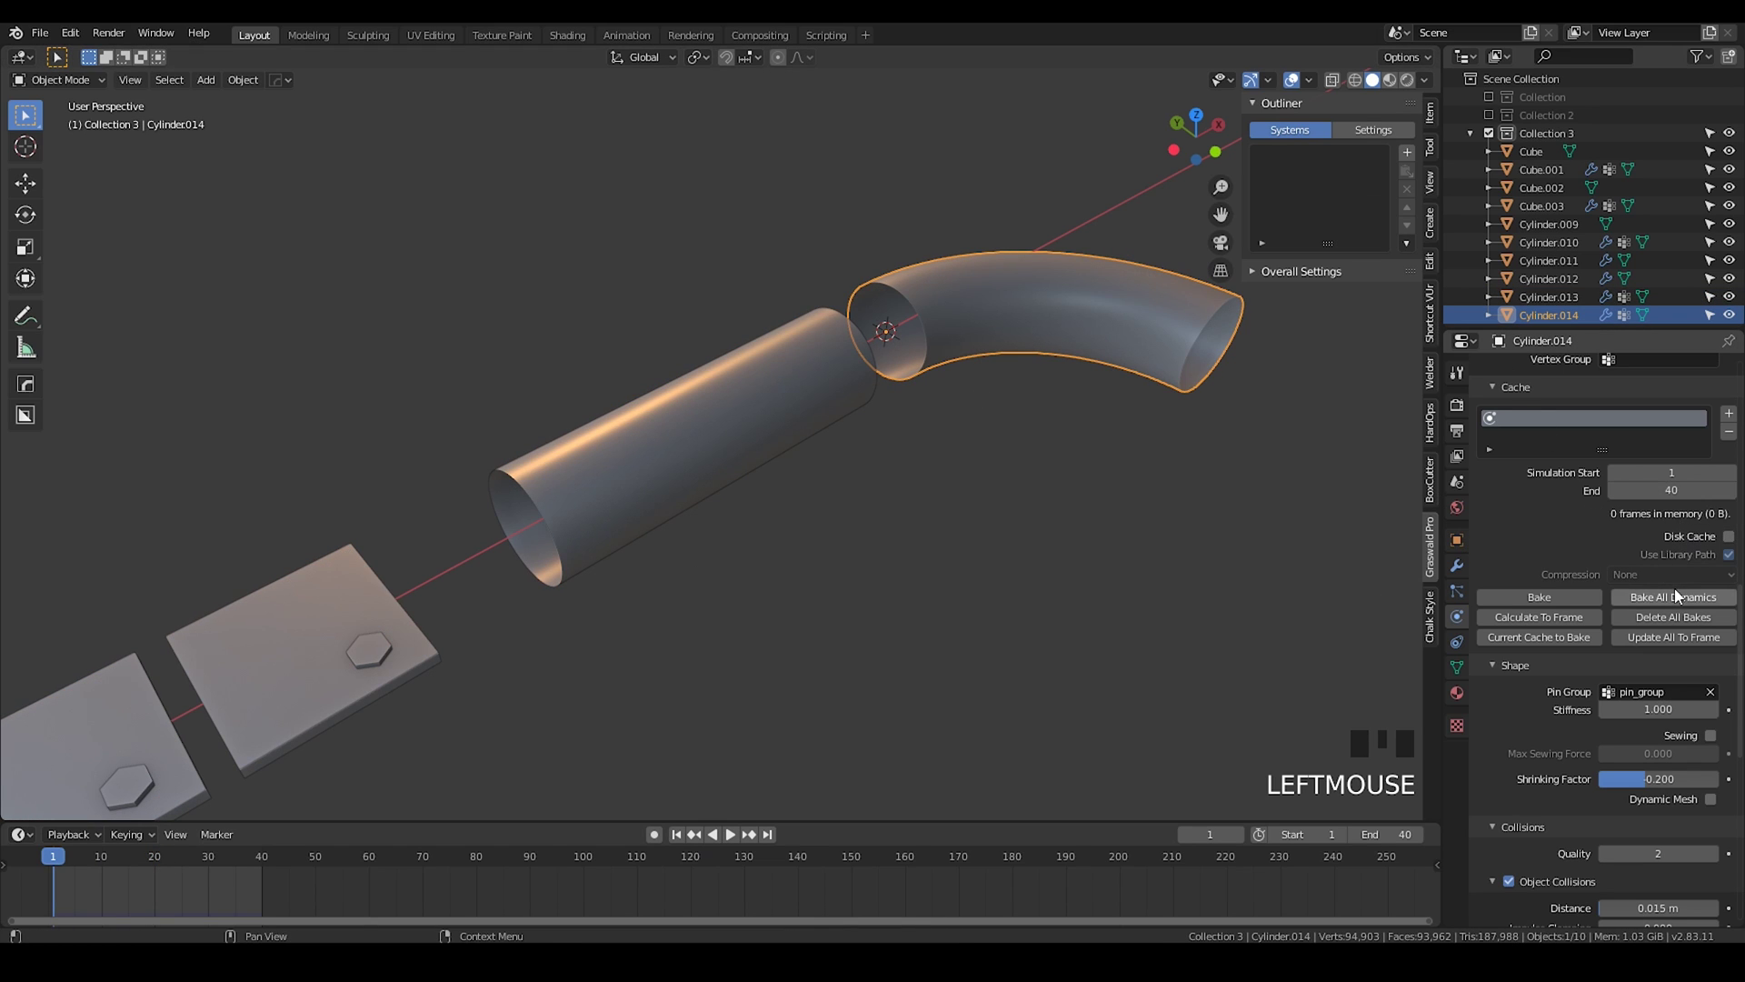
# Step: Bake all the cloth dynamics over 40 frames so both pipes keep their puffy shapes
pyautogui.moveTo(741, 590); pyautogui.dragTo(876, 506)
pyautogui.scroll(3)
pyautogui.moveTo(799, 450); pyautogui.dragTo(1462, 579)
pyautogui.click(1462, 579)
# Step: Apply the bent tube's bend, cloth and first subdivision modifiers, leaving one subdivision
pyautogui.click(1490, 472)
pyautogui.click(1486, 442)
pyautogui.moveTo(1527, 470); pyautogui.dragTo(1490, 435)
pyautogui.click(1513, 462)
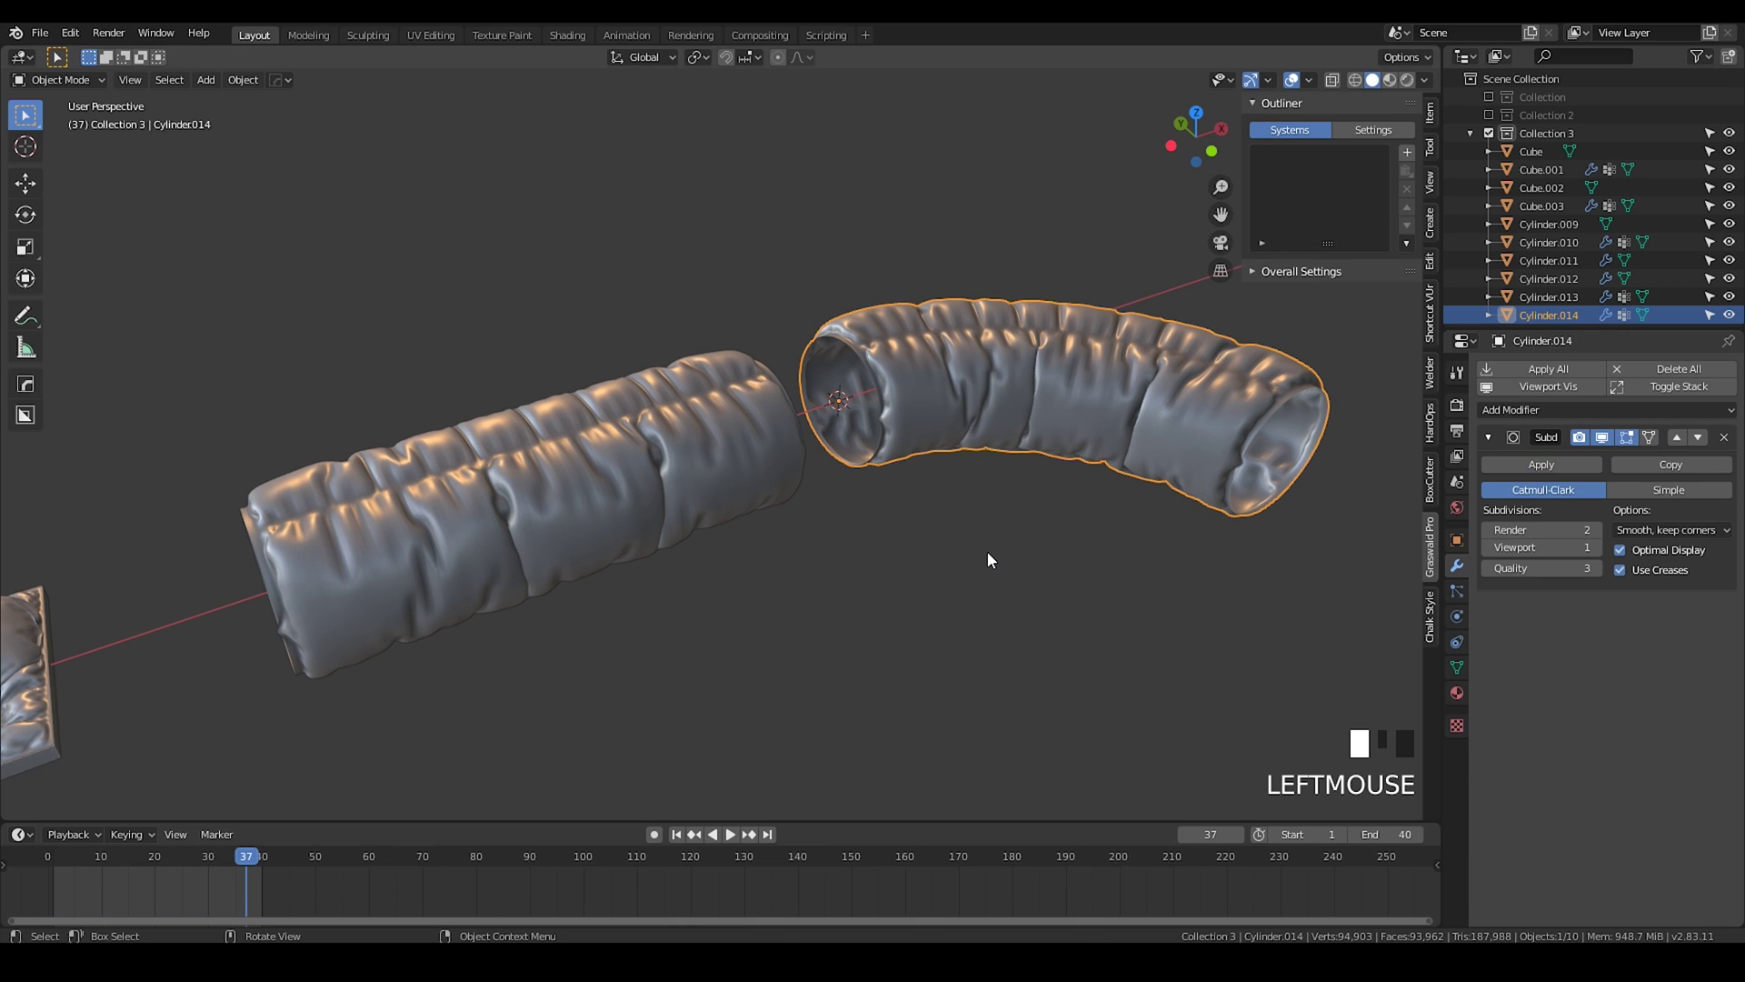